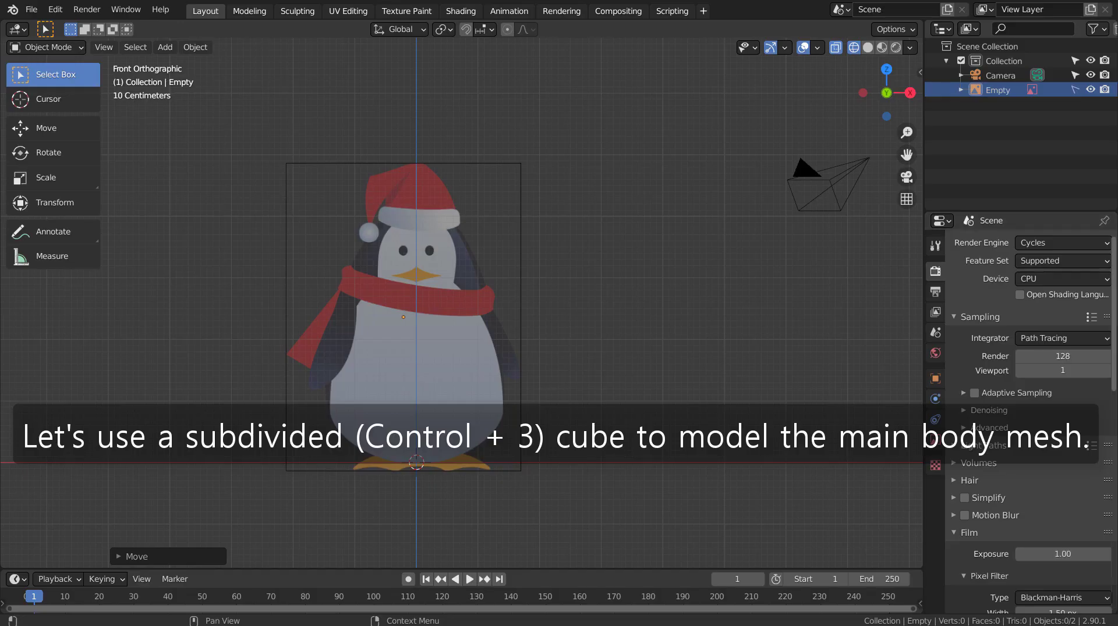
- Add a cube over the penguin body, subdivide it smooth and raise it to body height
click(602, 312)
key(shift+a)
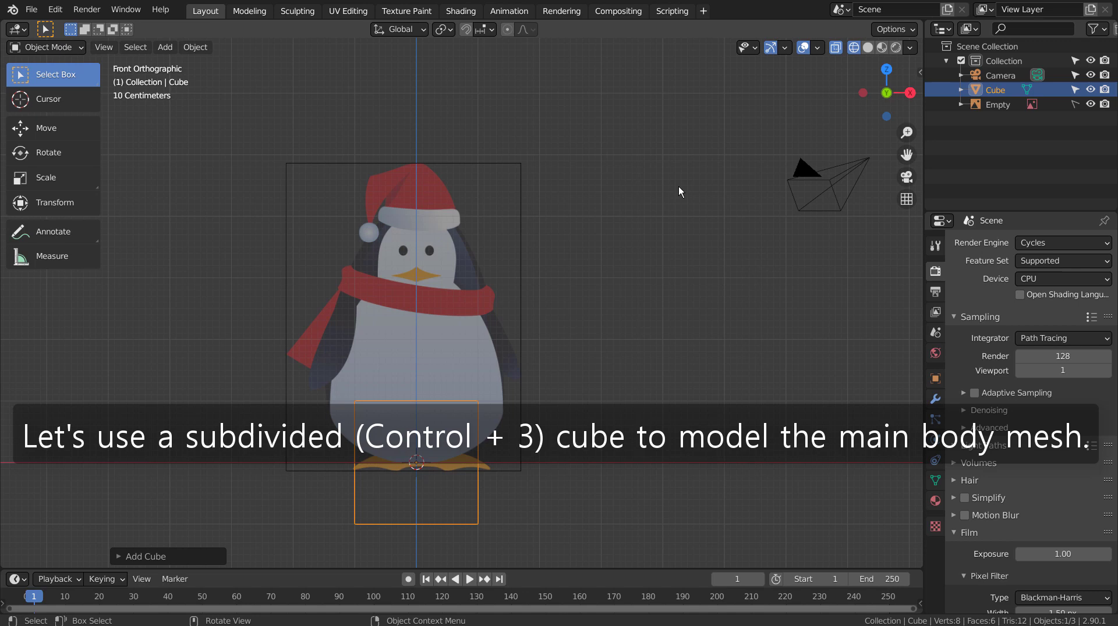
key(ctrl+2)
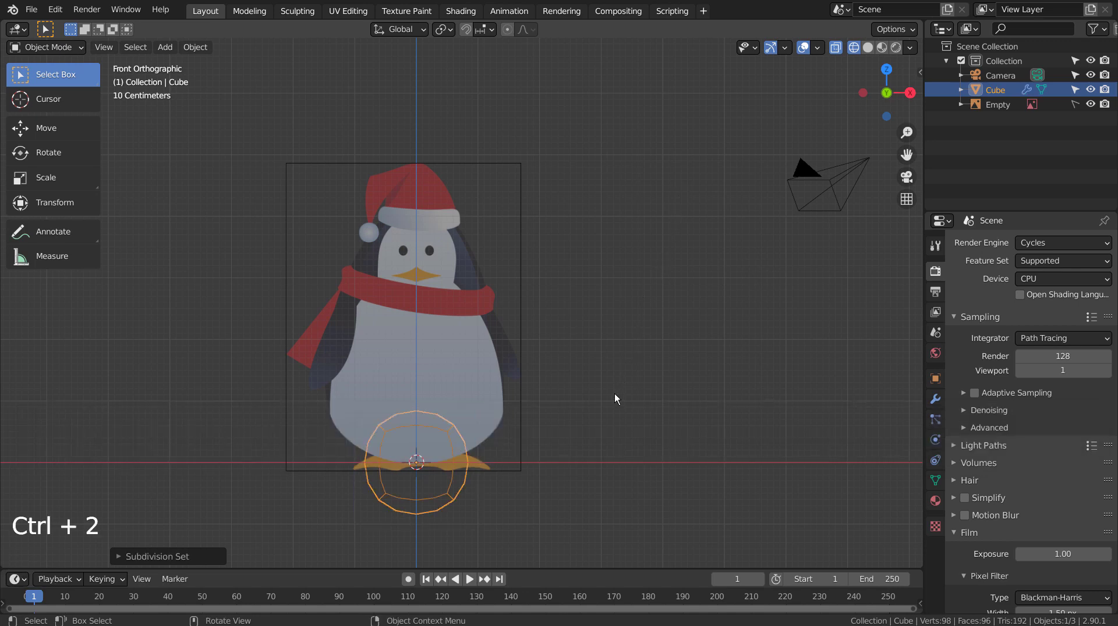
key(g)
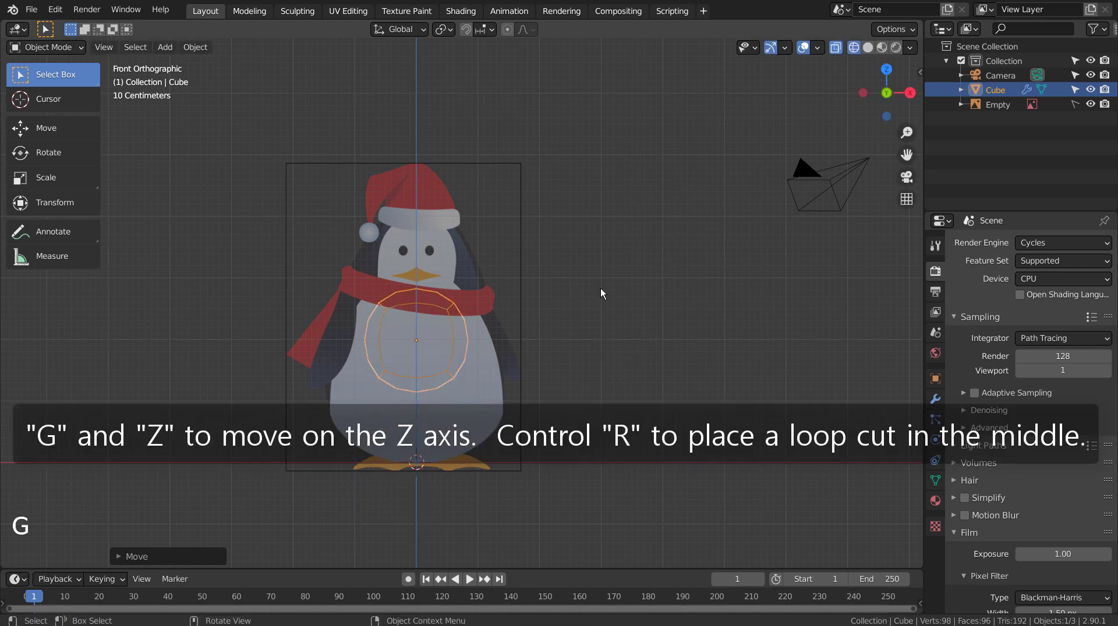
- Loop-cut the cube down the middle and delete the left half's vertices for later mirroring
key(Tab)
key(3)
key(ctrl+r)
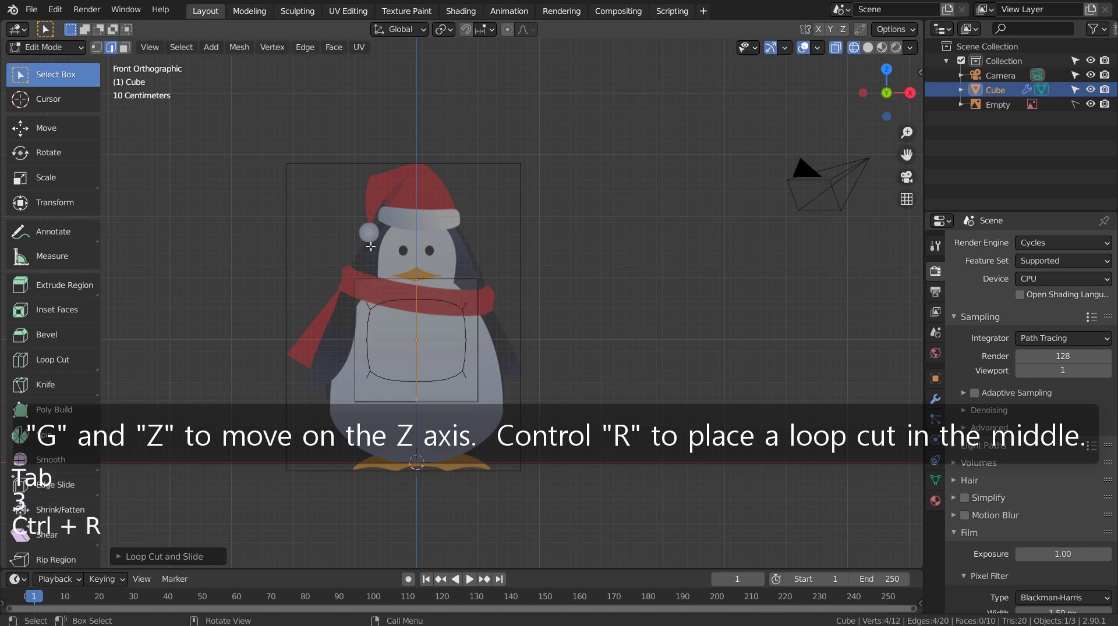
key(3)
key(b)
key(x)
key(Tab)
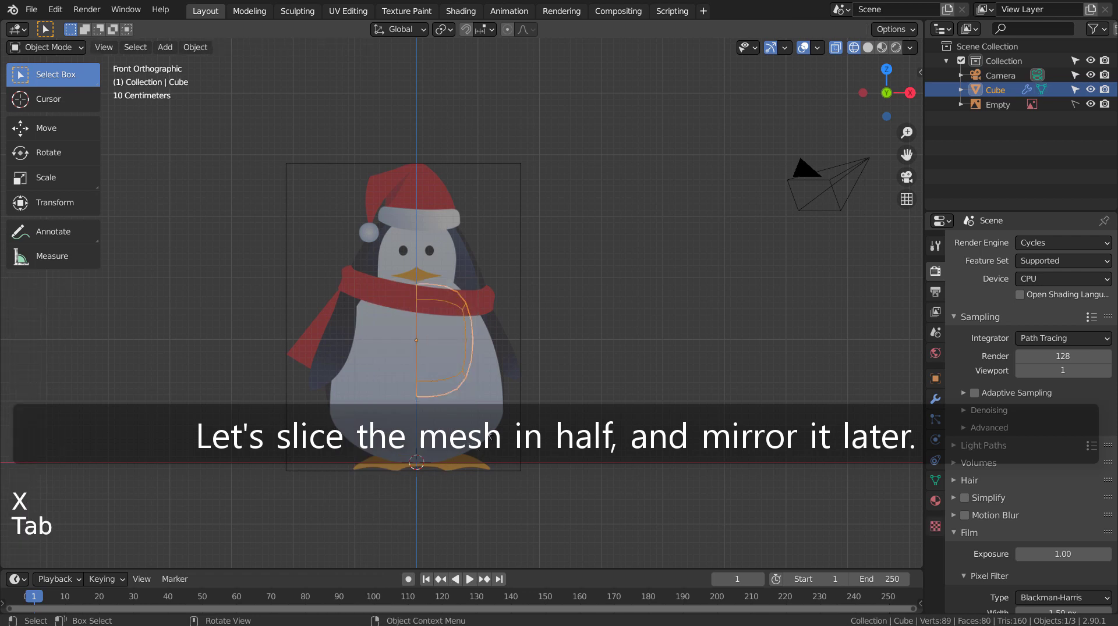
- Scale the half body vertically to the penguin's height and position it over the reference
key(s)
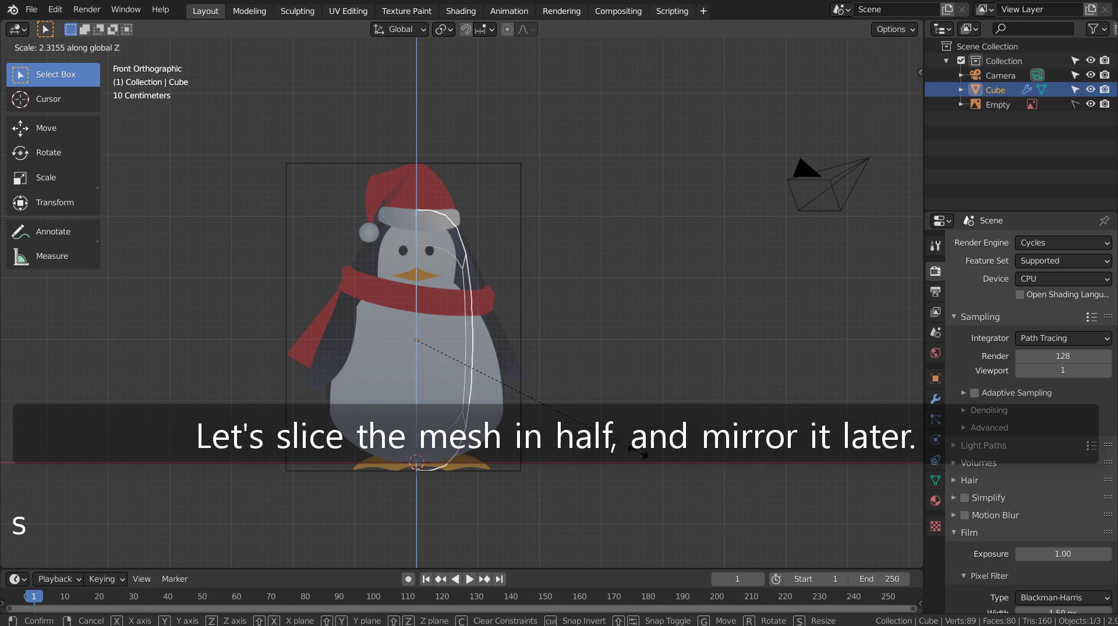
key(g)
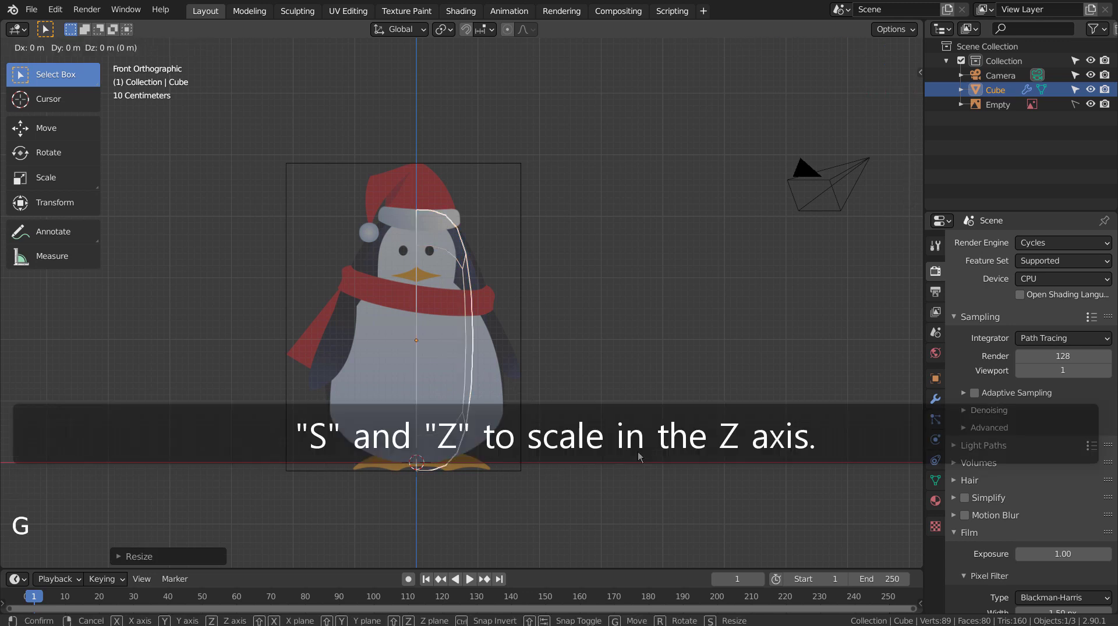
key(g)
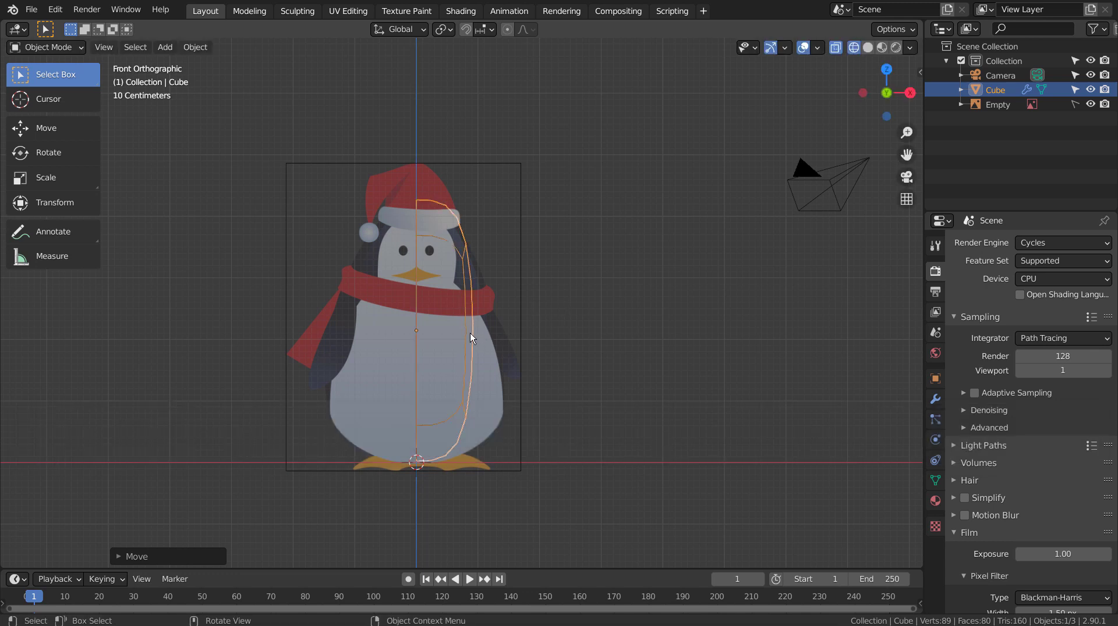
- Add two horizontal edge loops across the body and return to front view
key(Tab)
key(ctrl+r)
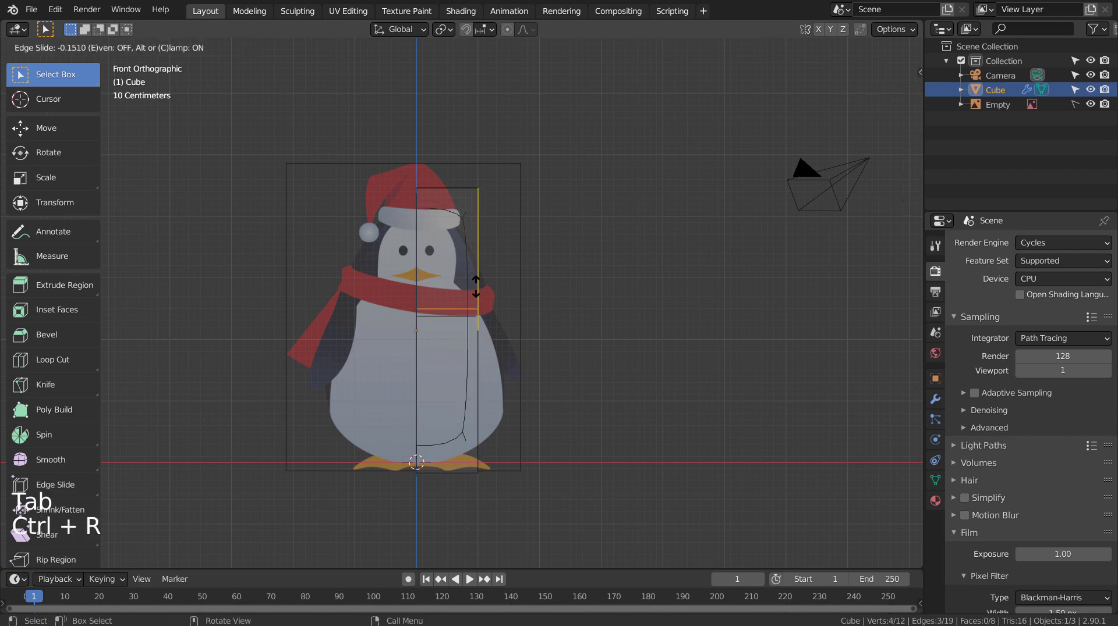
key(ctrl+r)
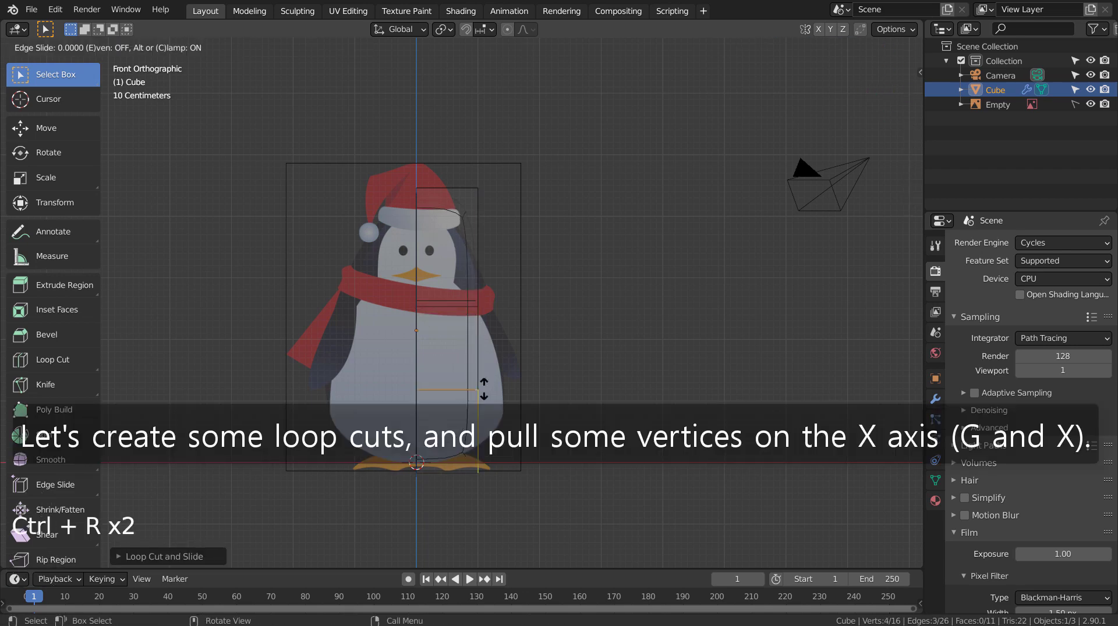
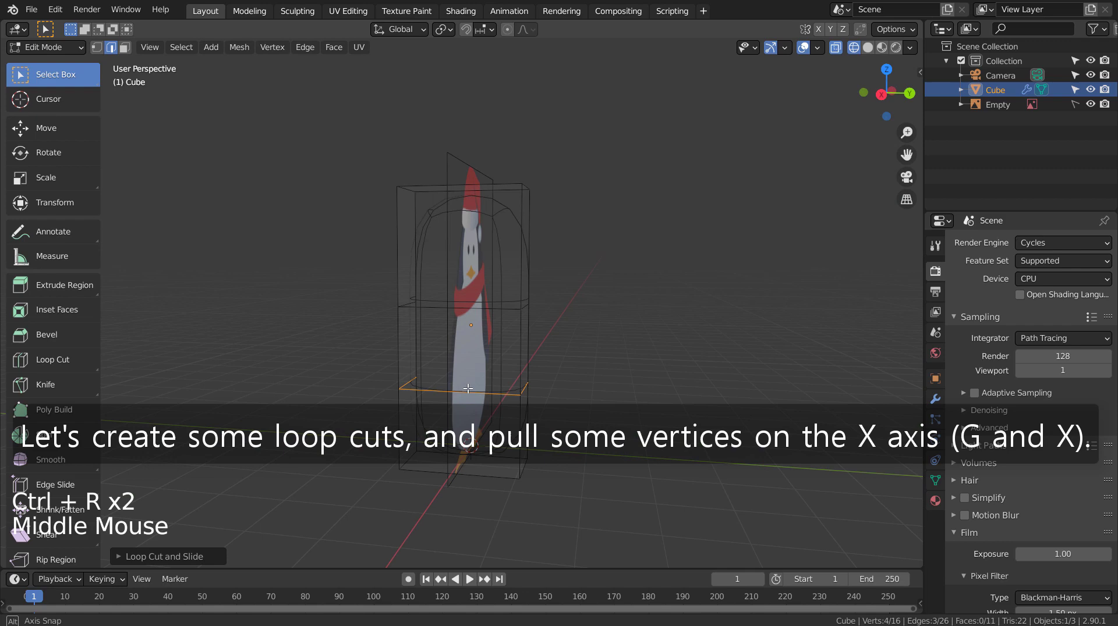
key(KP_1)
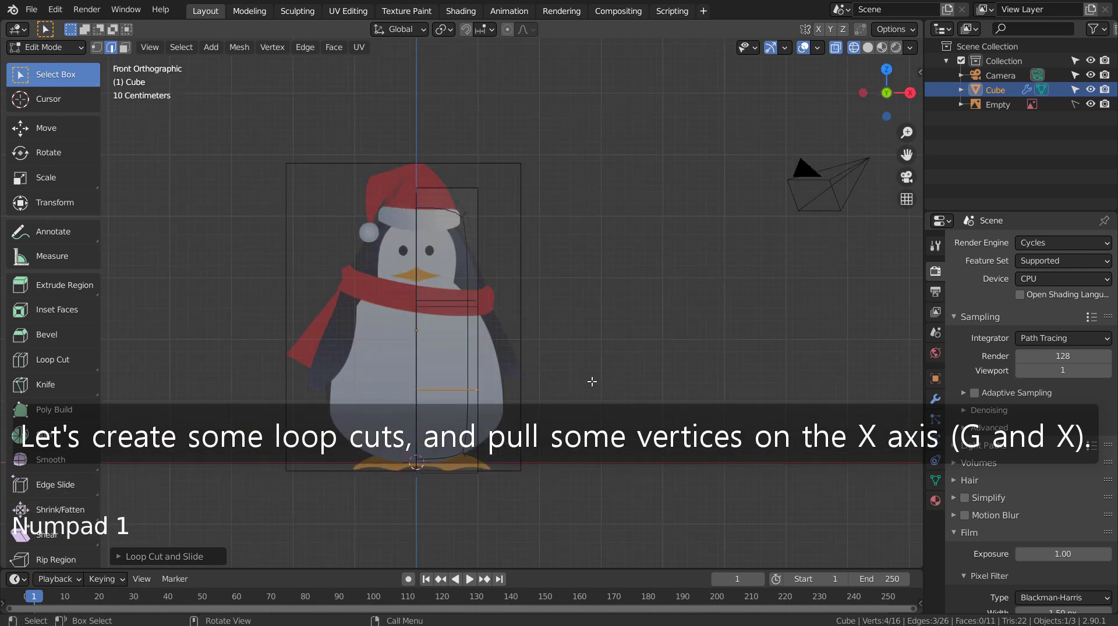
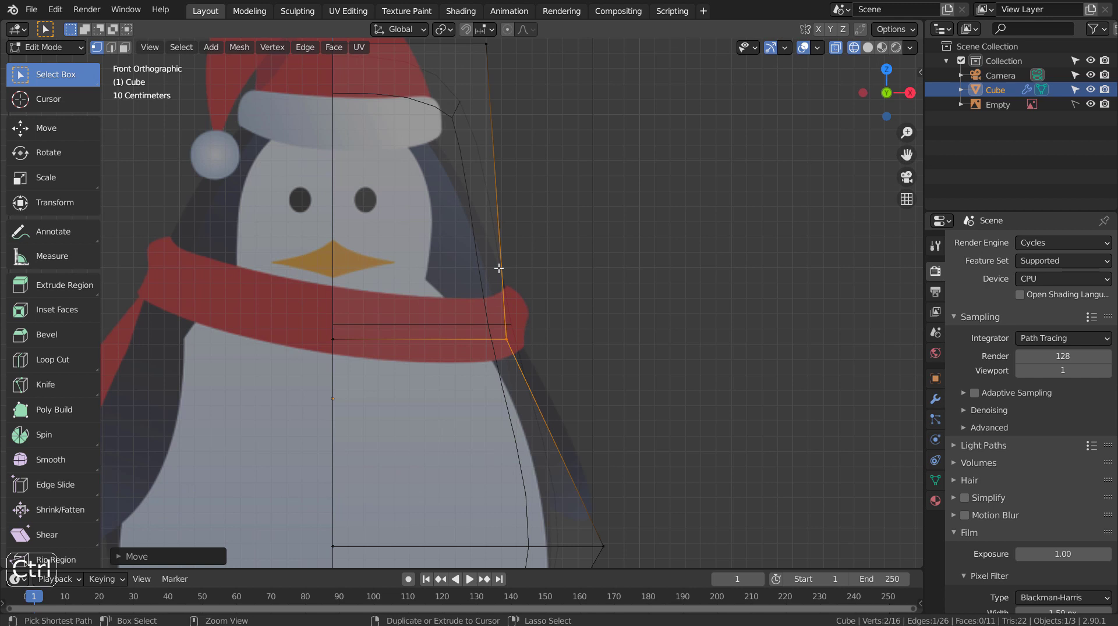
- Move the side vertex rows horizontally to follow the reference penguin's outline
key(ctrl+r)
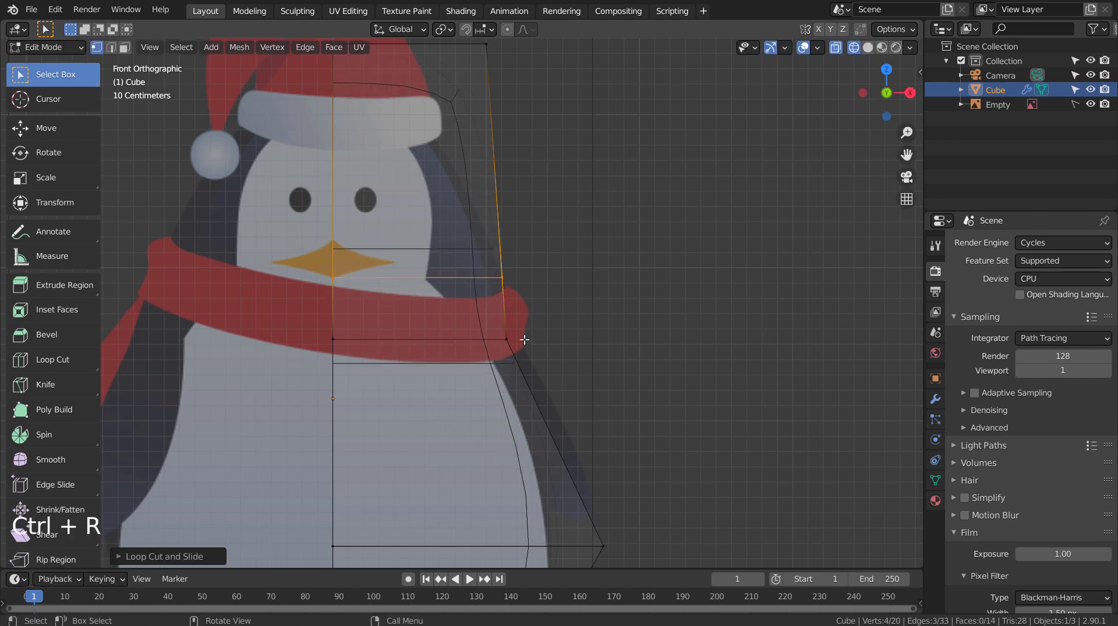
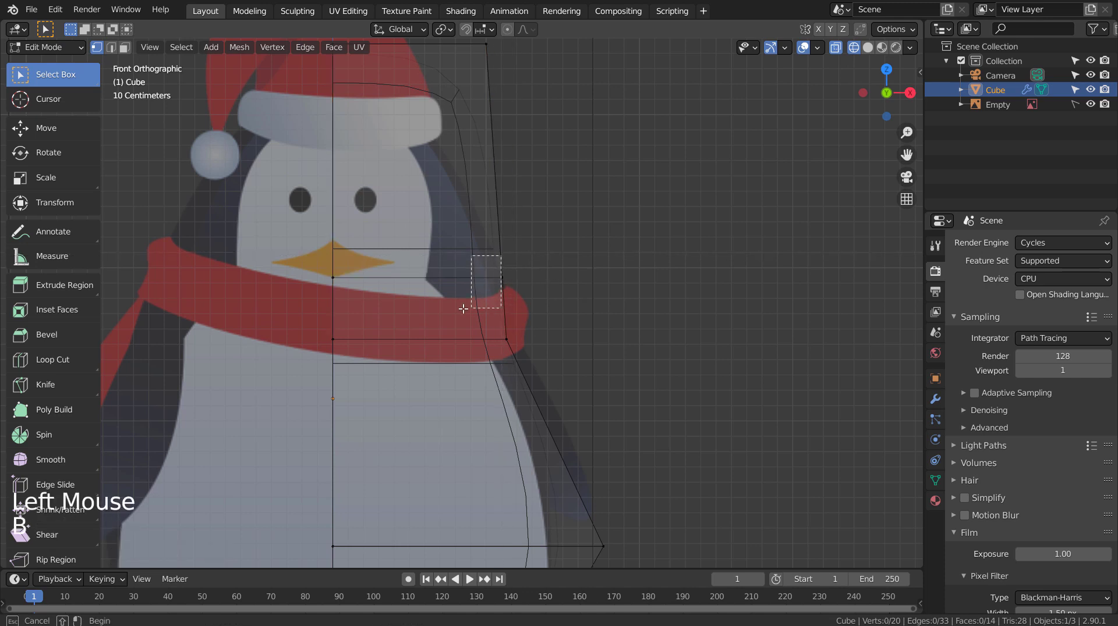
key(b)
key(g)
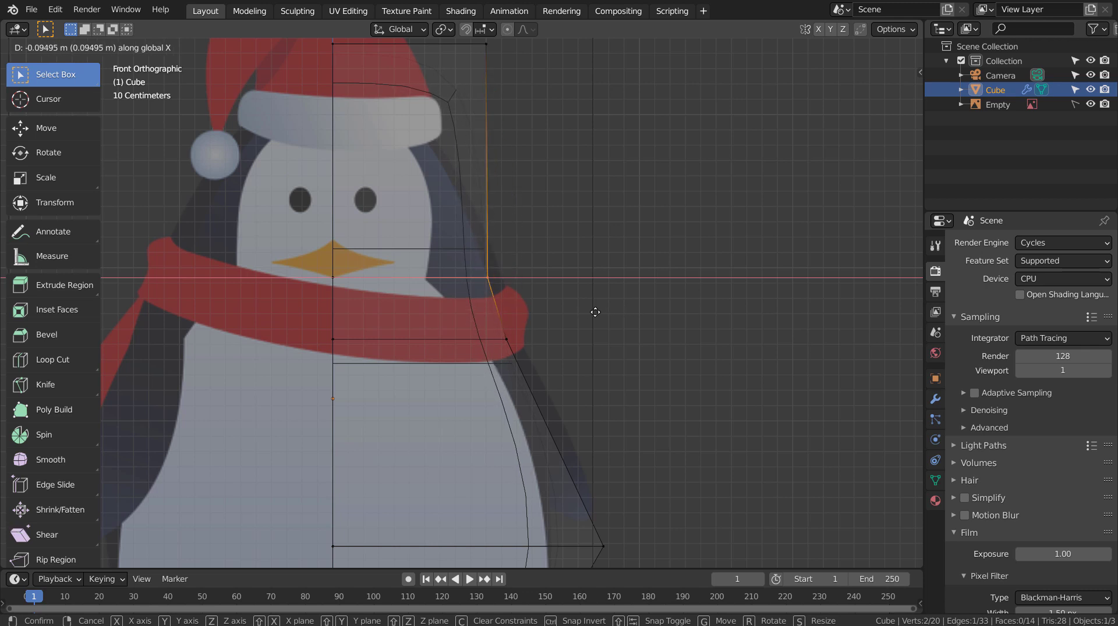
scroll(down, 3)
- Switch the body to solid shading and set it to Shade Smooth
key(shift+z)
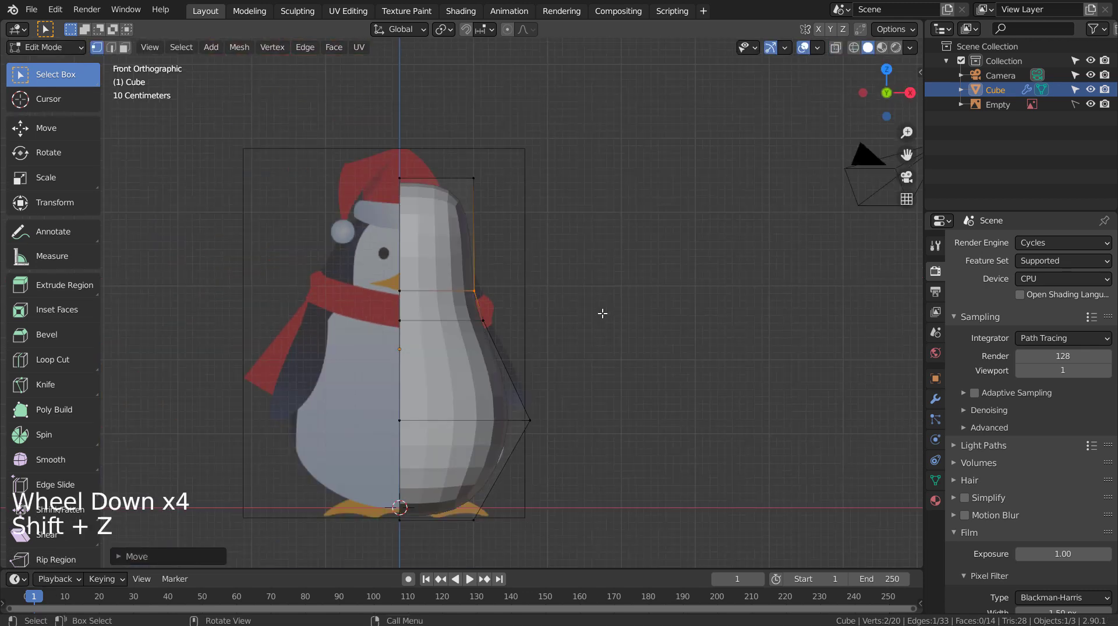
key(Tab)
right_click(440, 230)
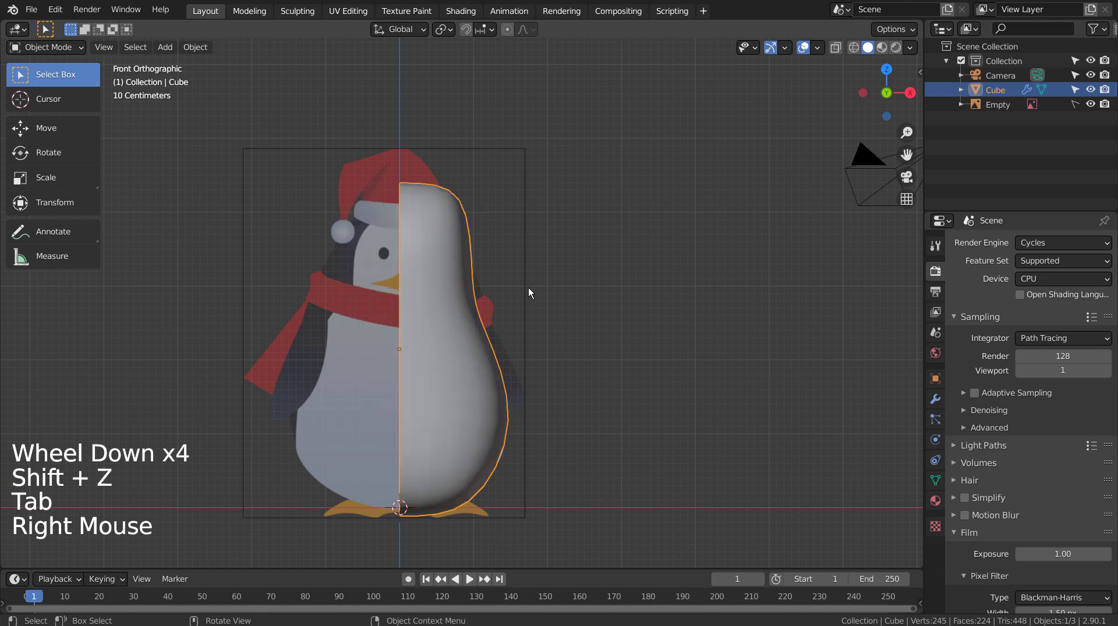
- From side view, scale the upper edge loops thinner along Y for a pear-shaped body
middle_click(576, 352)
key(Tab)
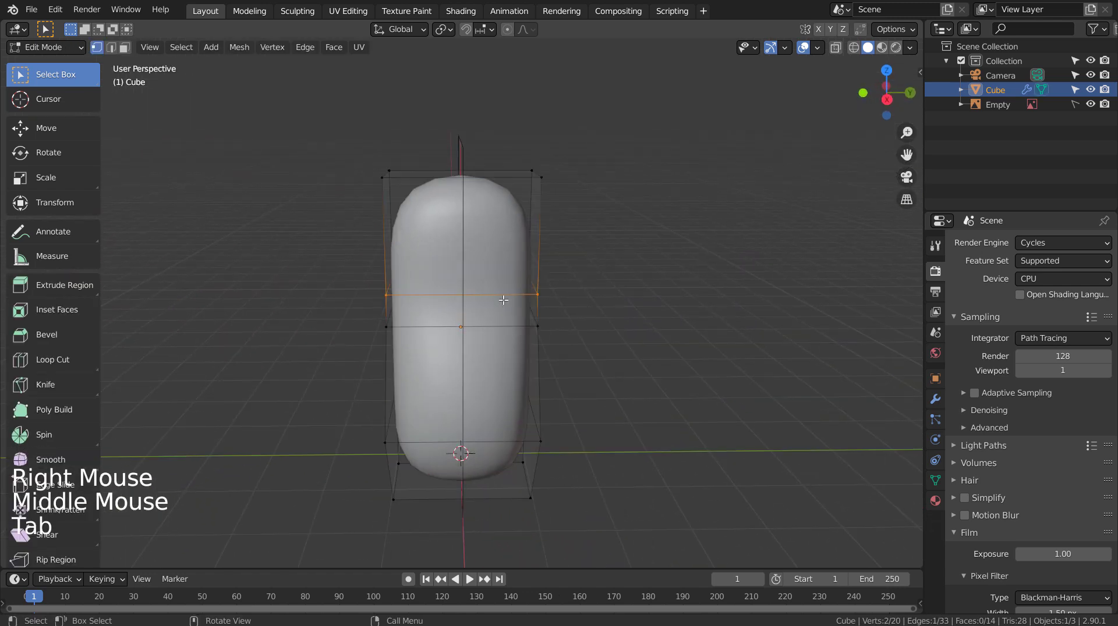
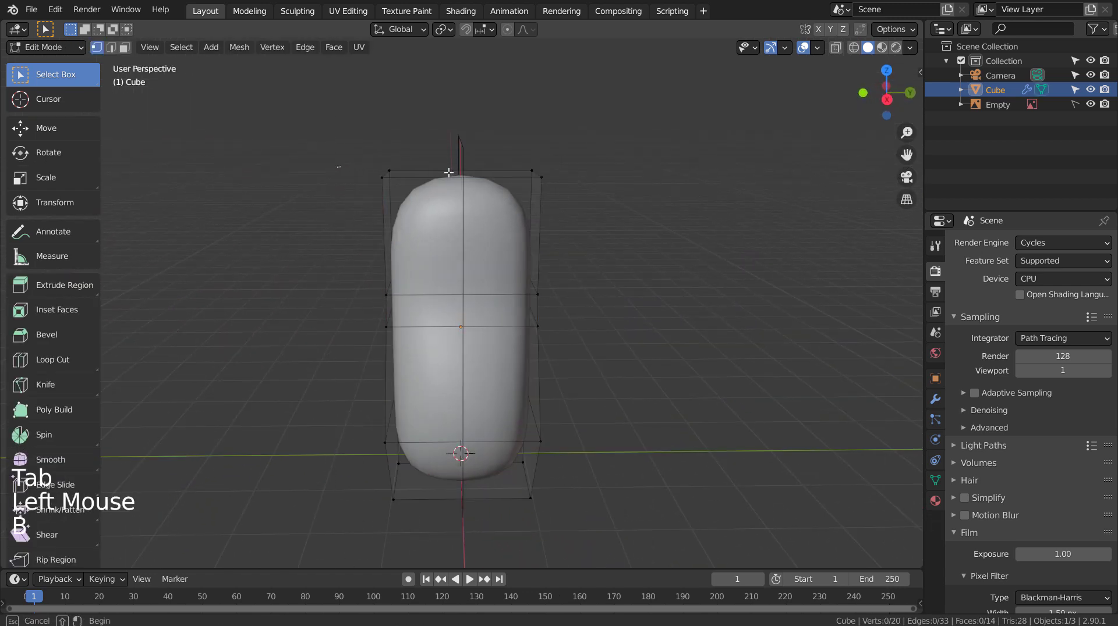
key(s)
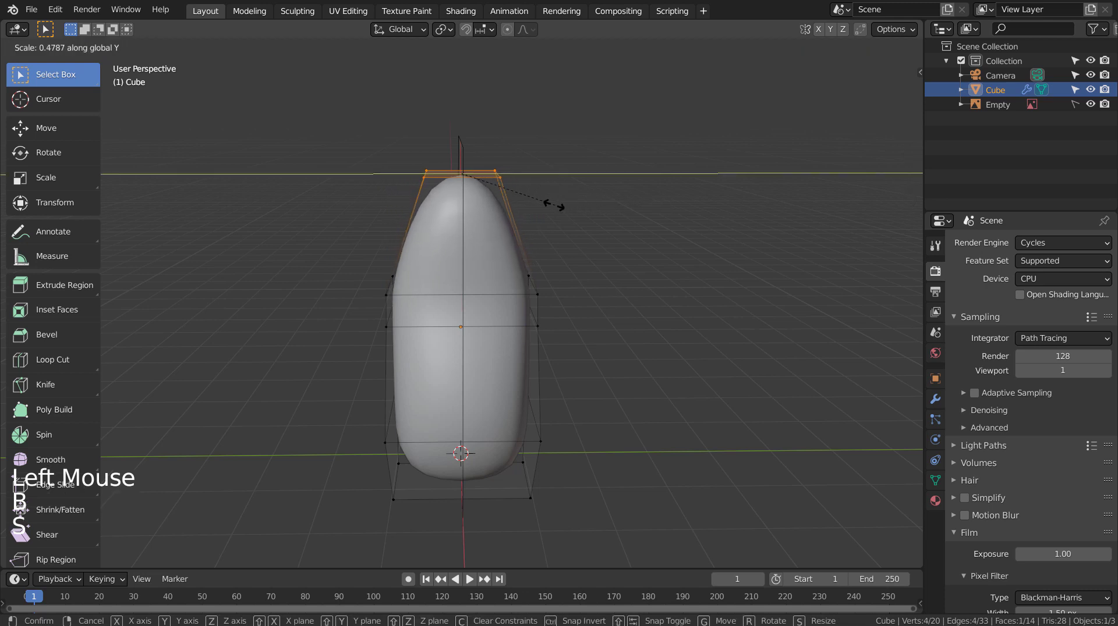
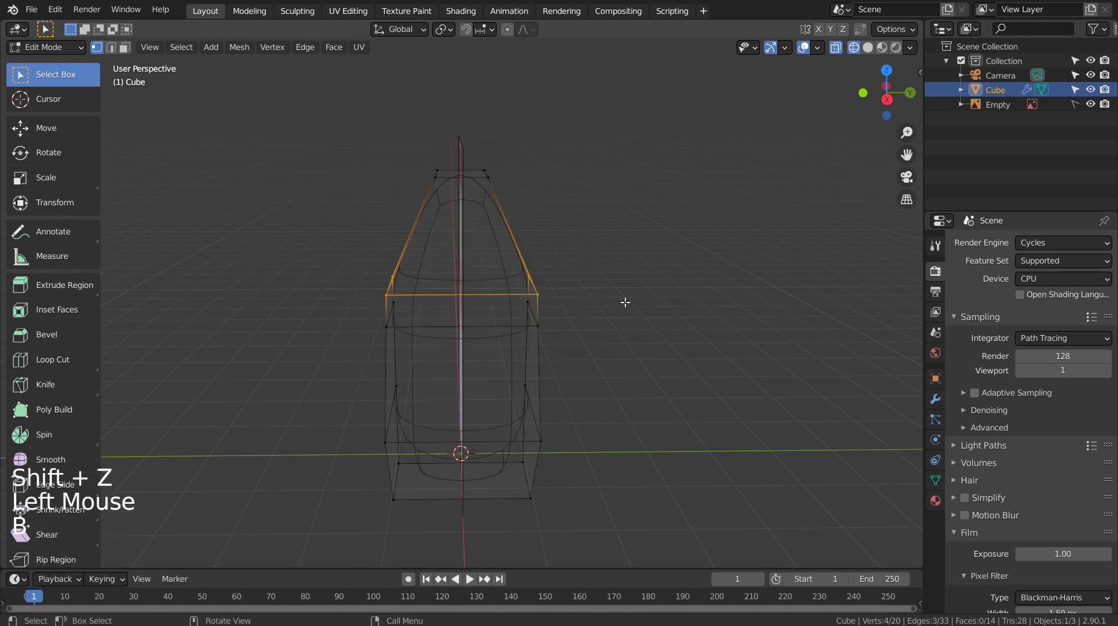
key(s)
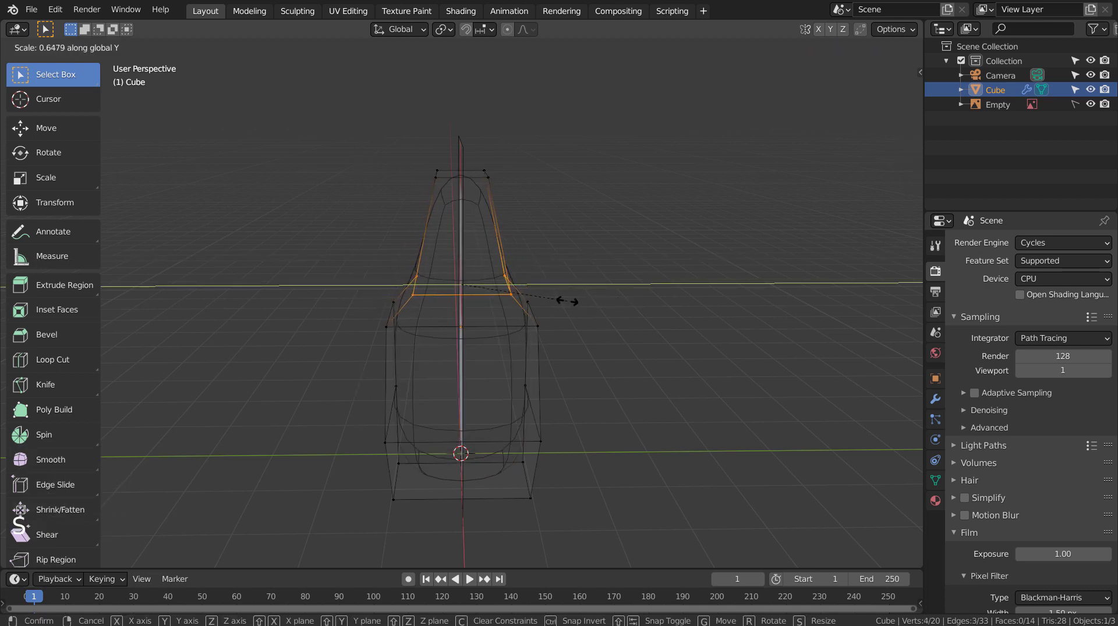
key(Tab)
- Orbit around the tapered body in solid shading to check its shape
middle_click(589, 369)
middle_click(624, 322)
key(shift+z)
middle_click(582, 354)
middle_click(621, 337)
middle_click(664, 328)
middle_click(699, 333)
middle_click(760, 342)
middle_click(762, 352)
middle_click(762, 360)
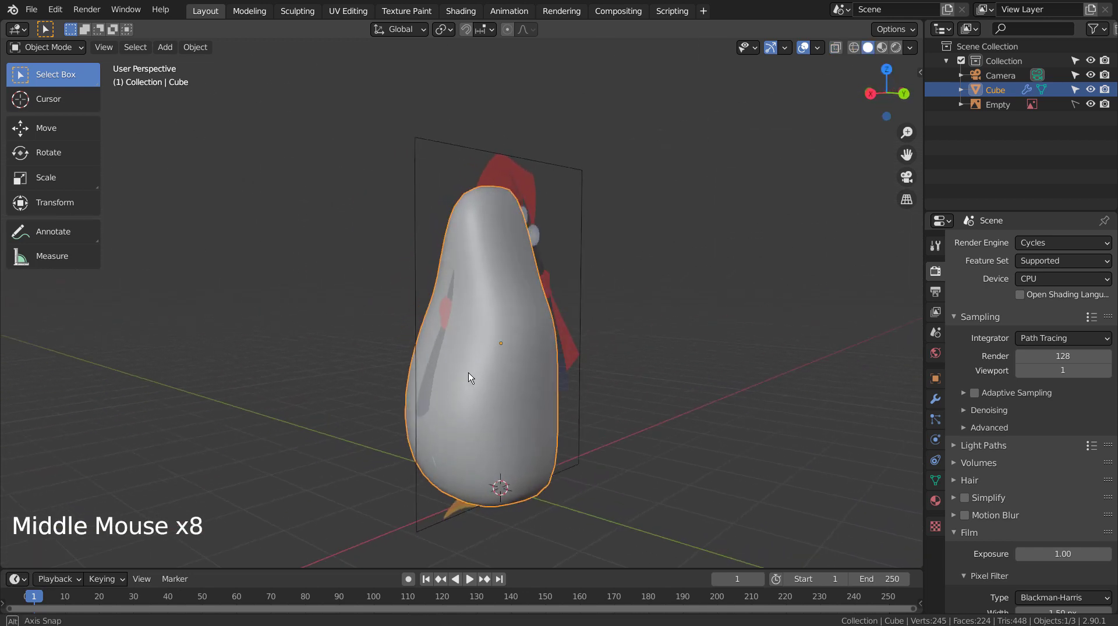
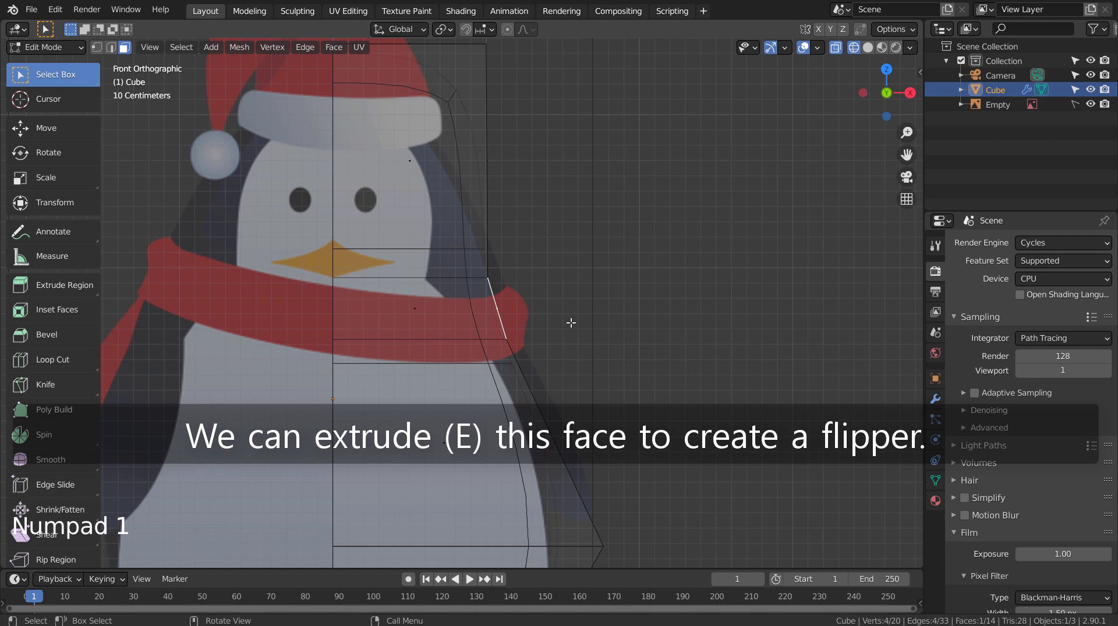
- Try extruding a side face down as a flipper, then undo the attempt
key(e)
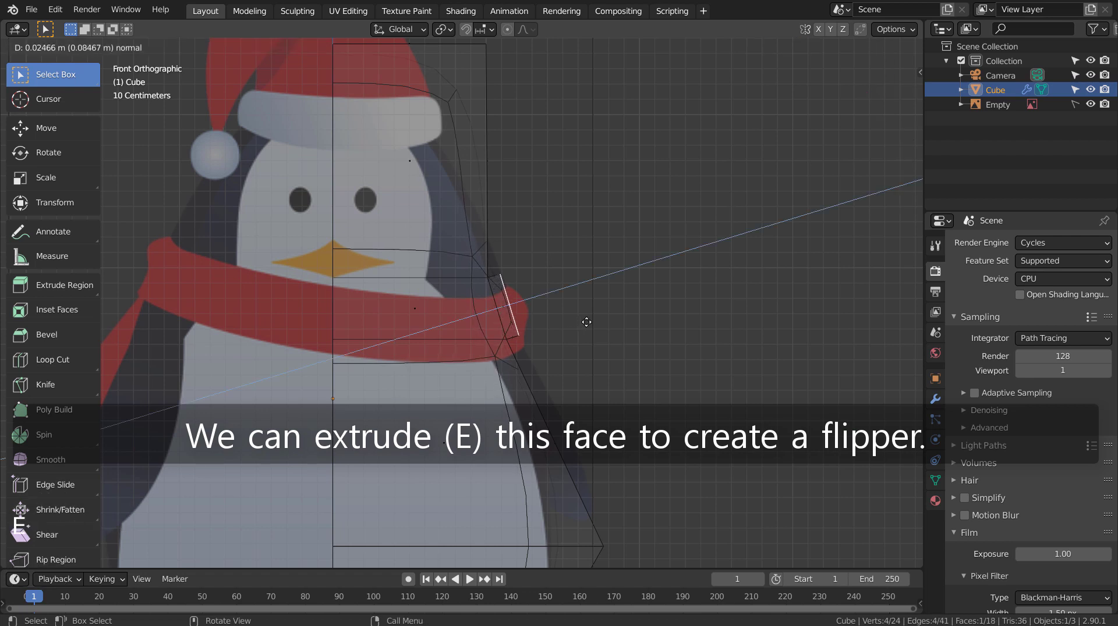
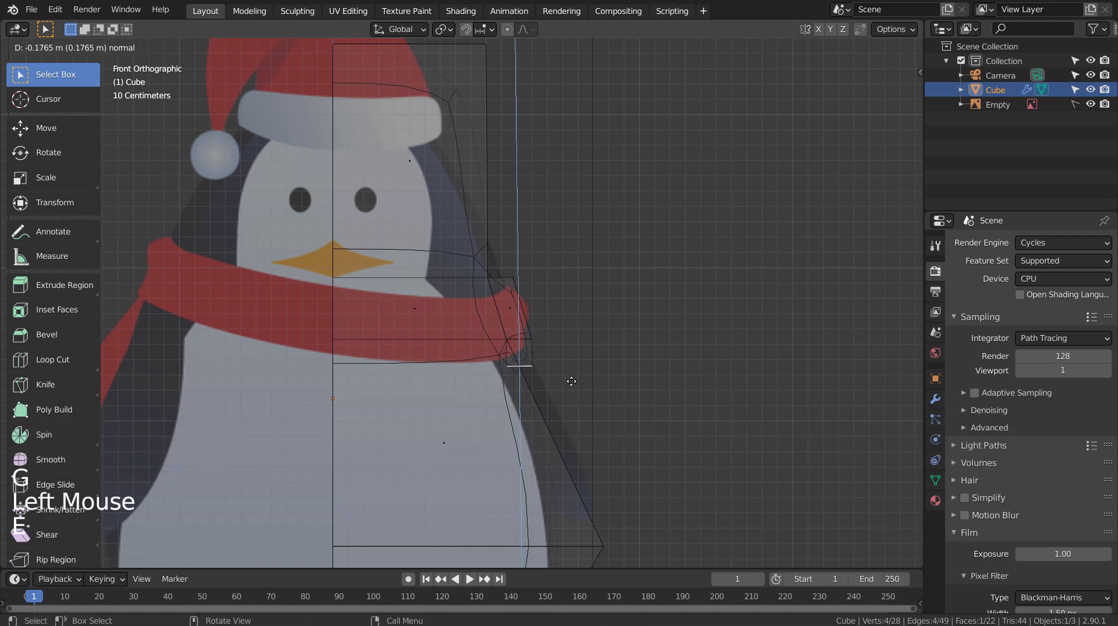
key(g)
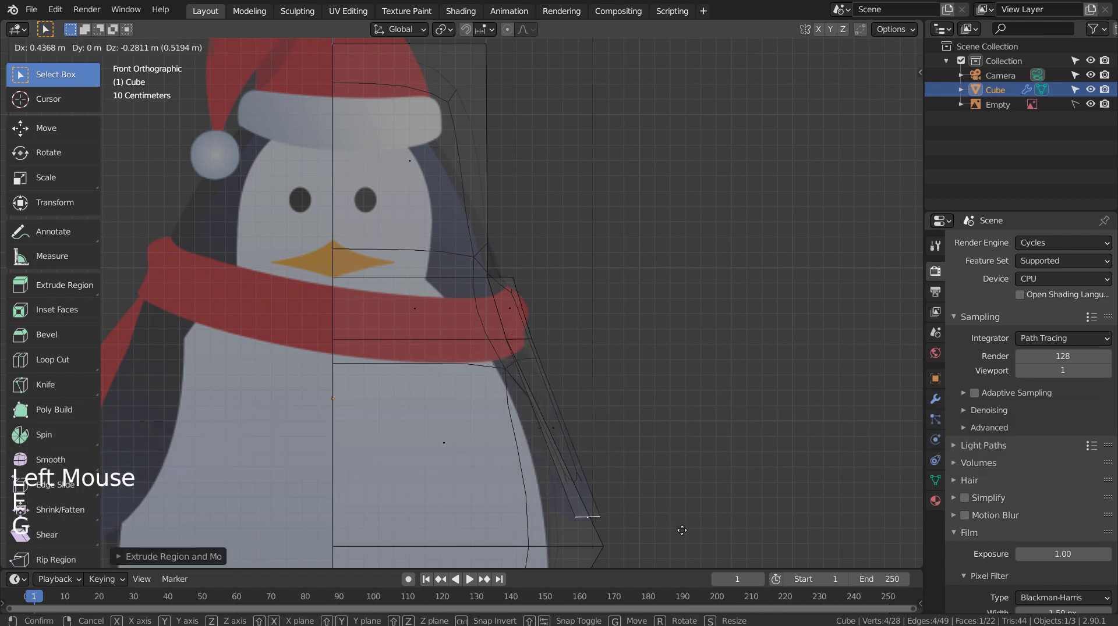
key(shift+z)
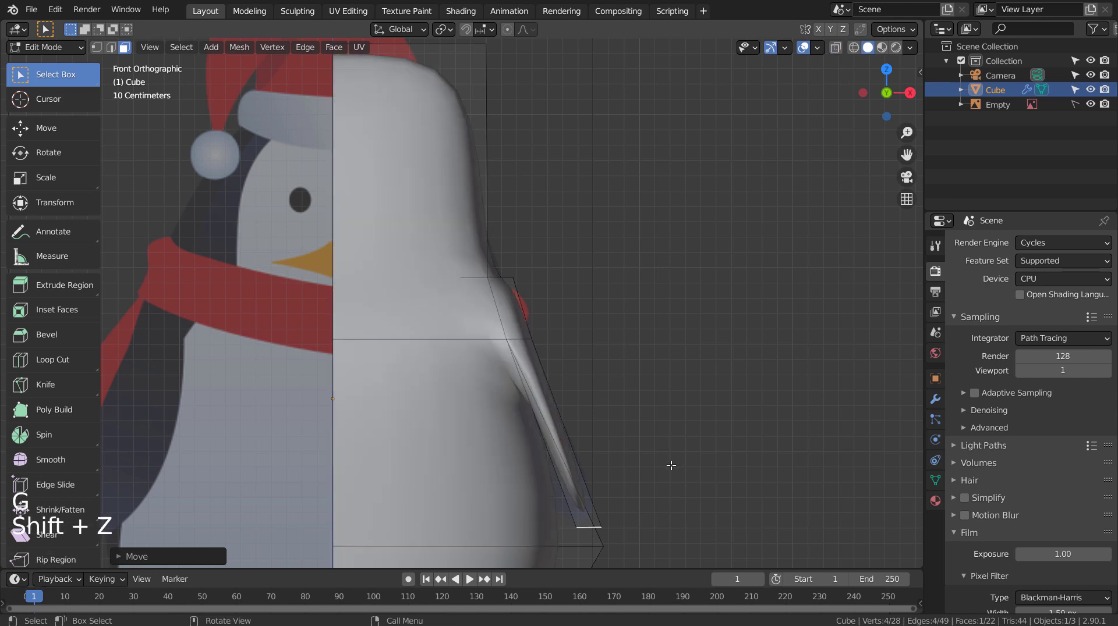
key(g)
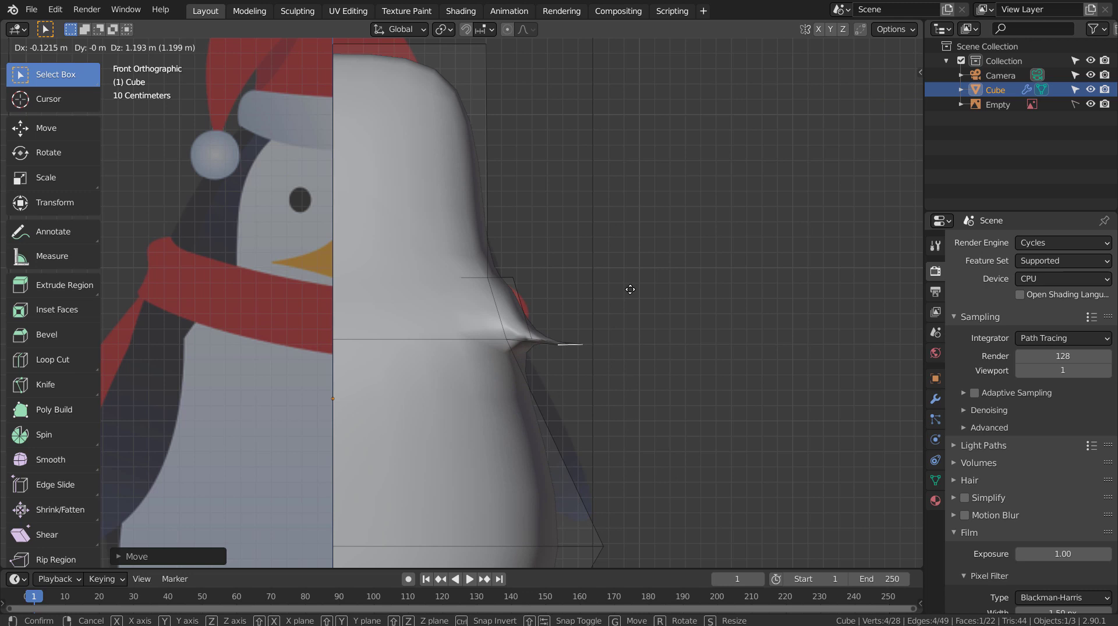
key(ctrl+z)
key(ctrl+z)
- Extrude the side faces along normals, move them in front view and extrude the flipper further down
key(e)
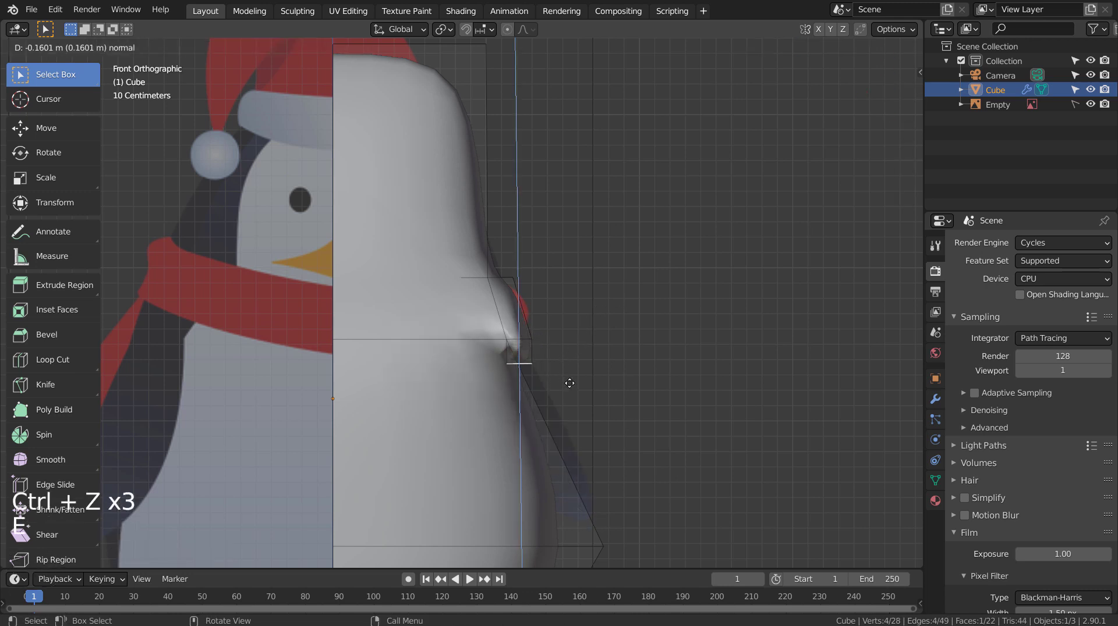
key(g)
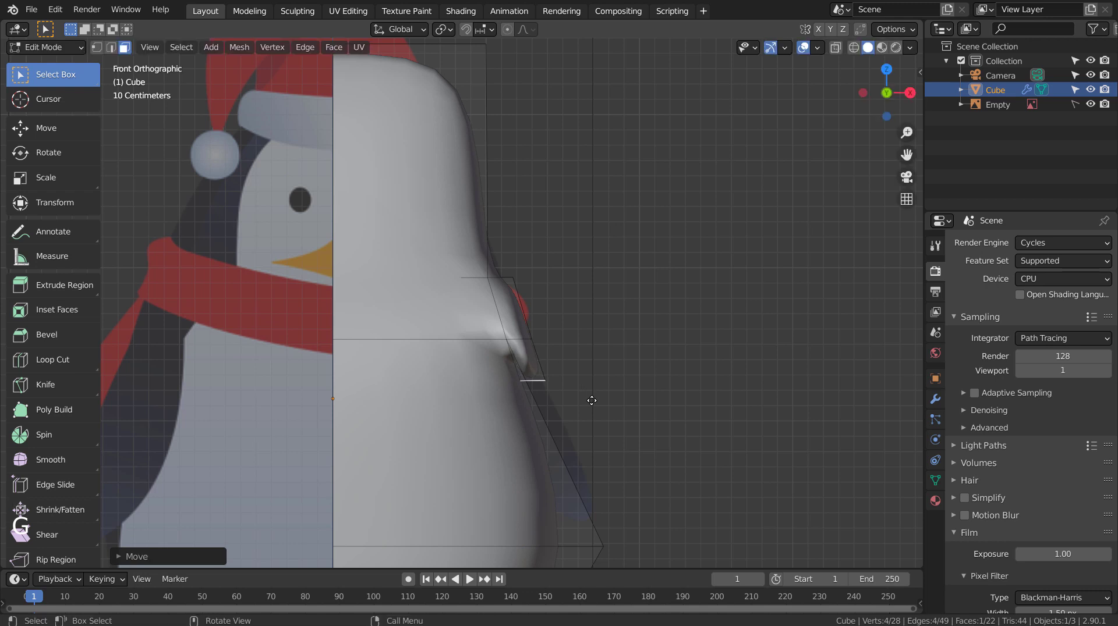
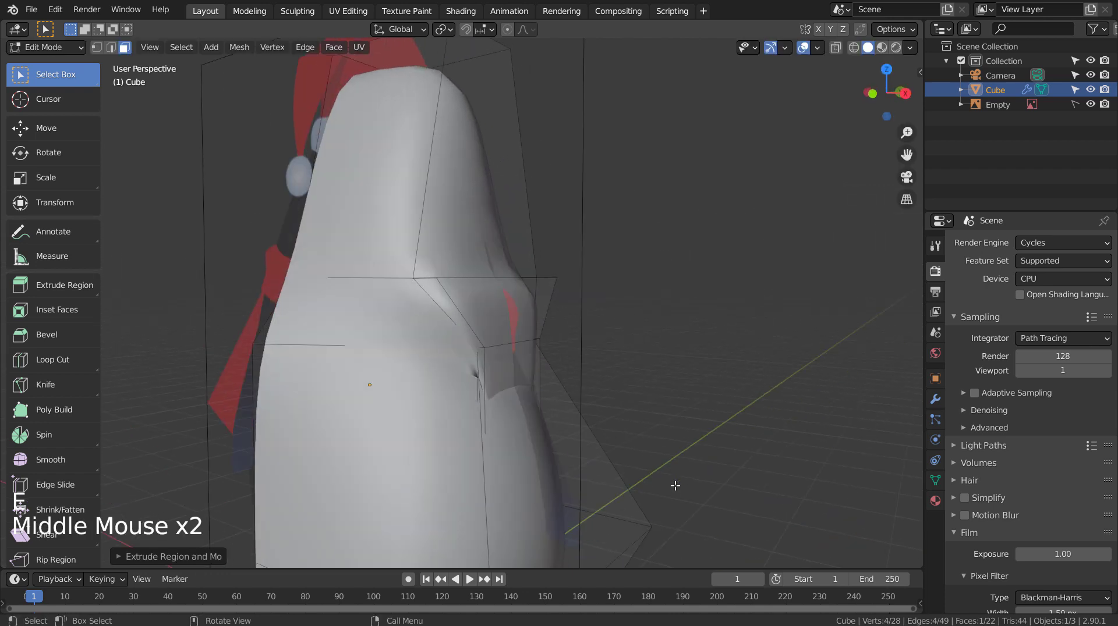
key(KP_1)
key(g)
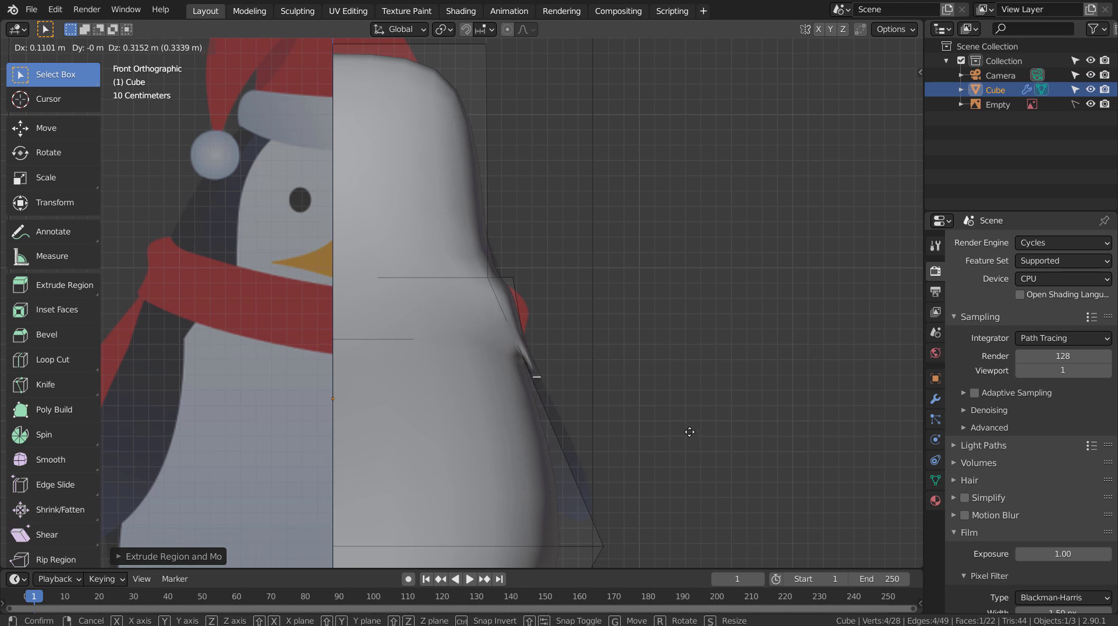
key(e)
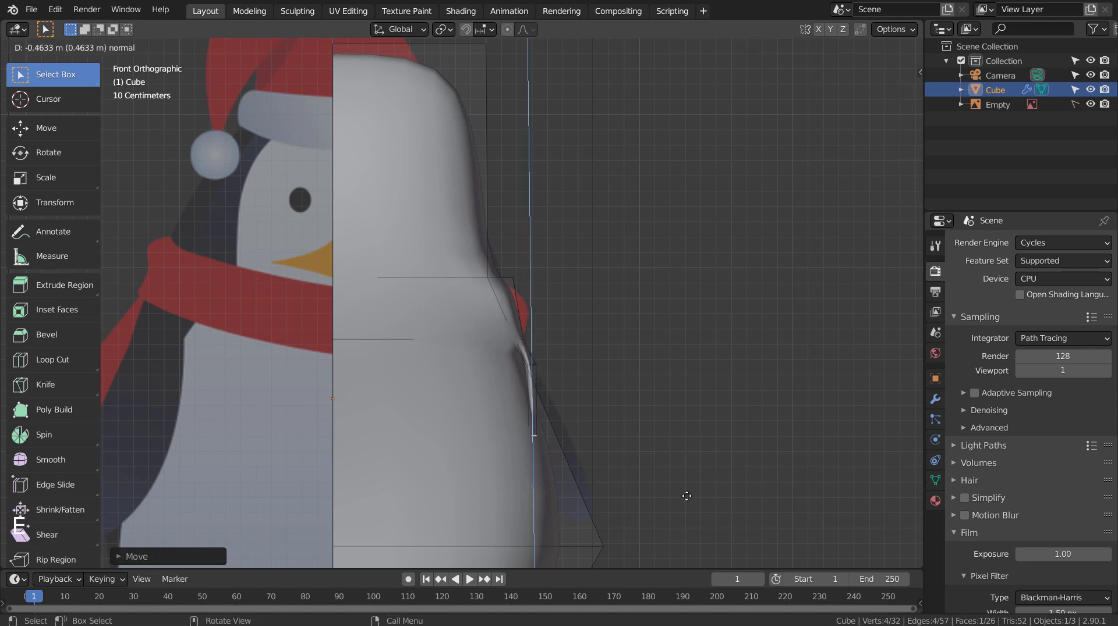
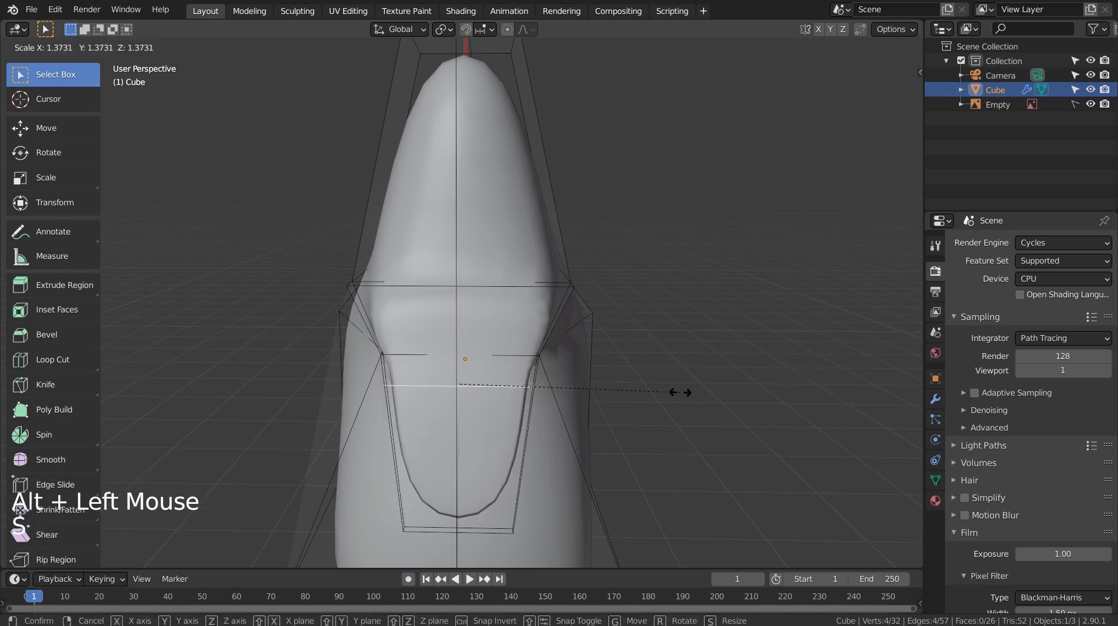
- Preview the subdivided body with its flipper from several angles
key(Tab)
middle_click(404, 394)
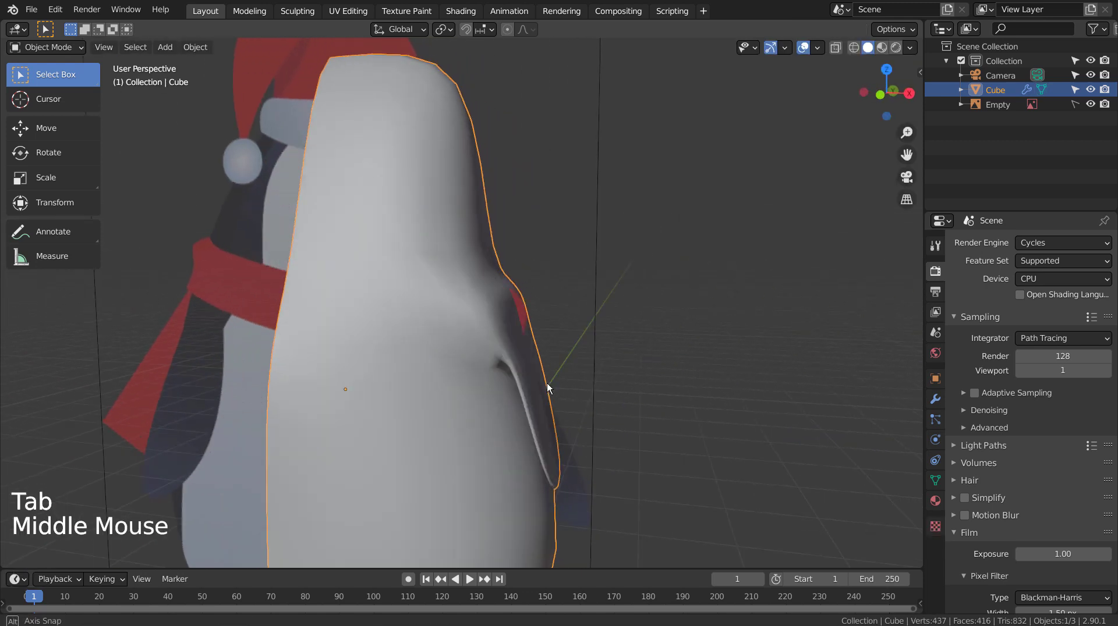
key(ctrl+3)
middle_click(569, 400)
middle_click(601, 394)
middle_click(447, 439)
- Scale the flipper's edge loop and tip vertices so it widens and tapers smoothly, then preview
key(Tab)
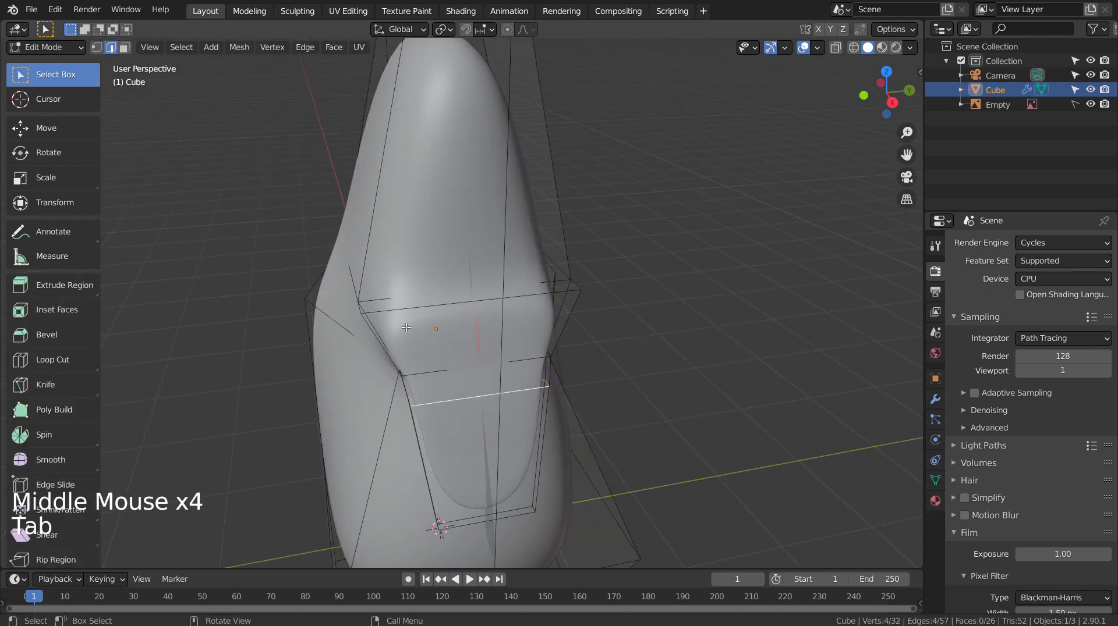
key(2)
click(423, 302)
key(s)
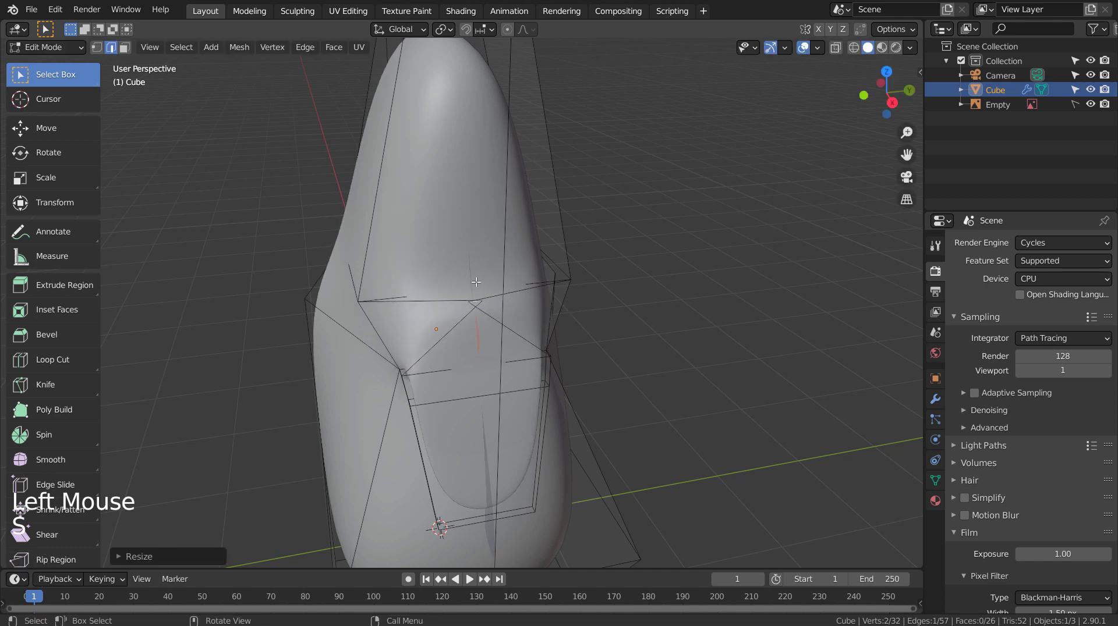
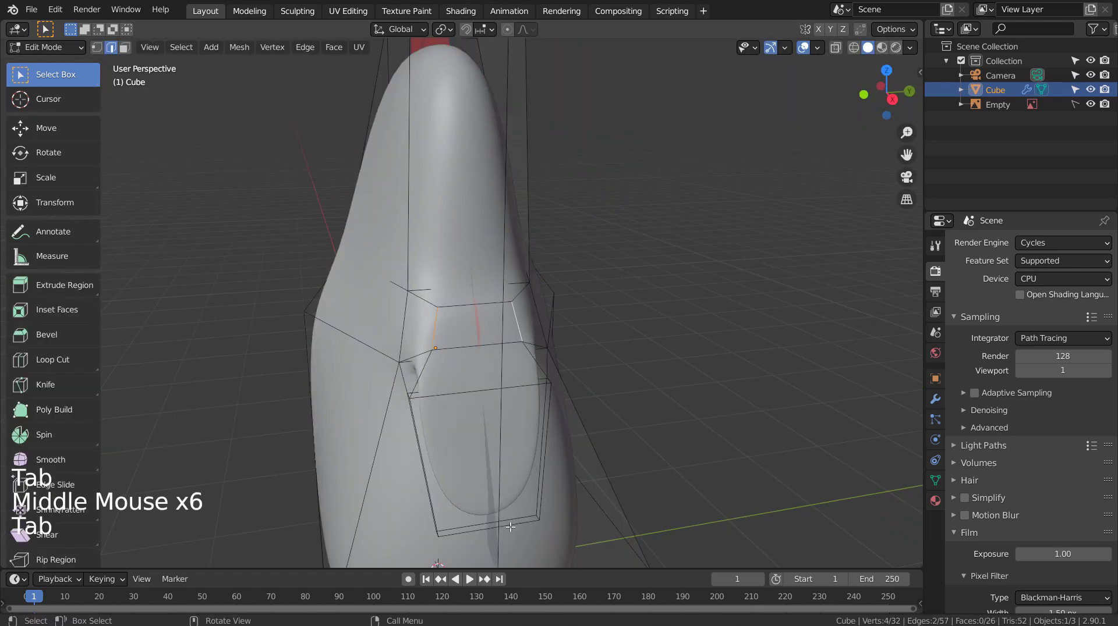
key(2)
key(3)
click(488, 524)
click(501, 520)
key(shift+z)
click(484, 520)
key(s)
key(Tab)
key(shift+z)
middle_click(521, 476)
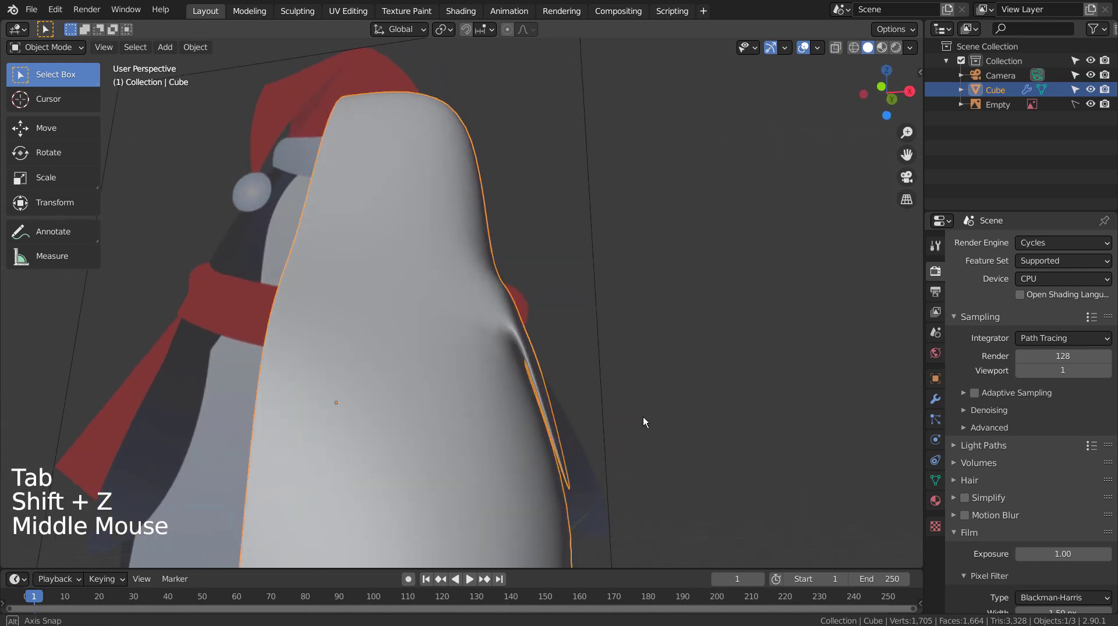
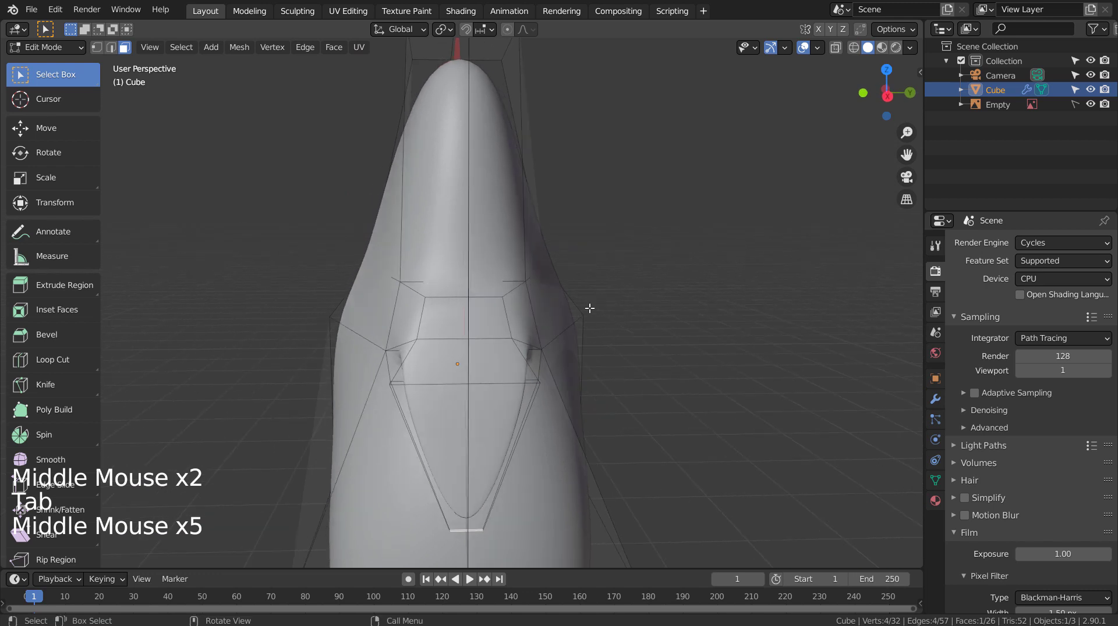
- Scale the top head loop along Y to broaden the head into a rounded dome
key(ctrl+r)
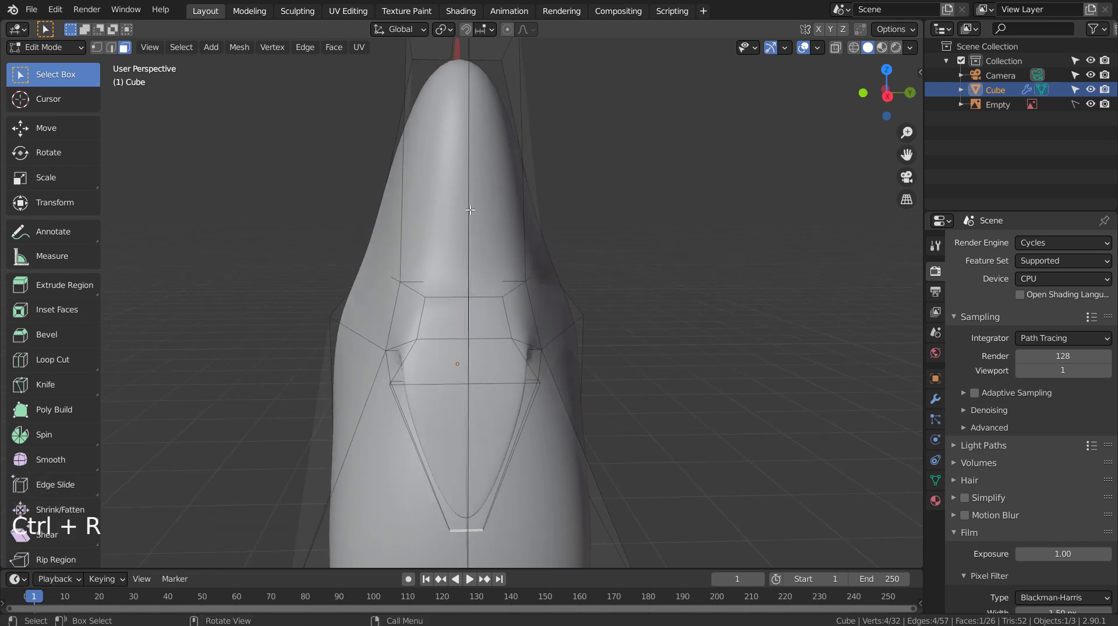
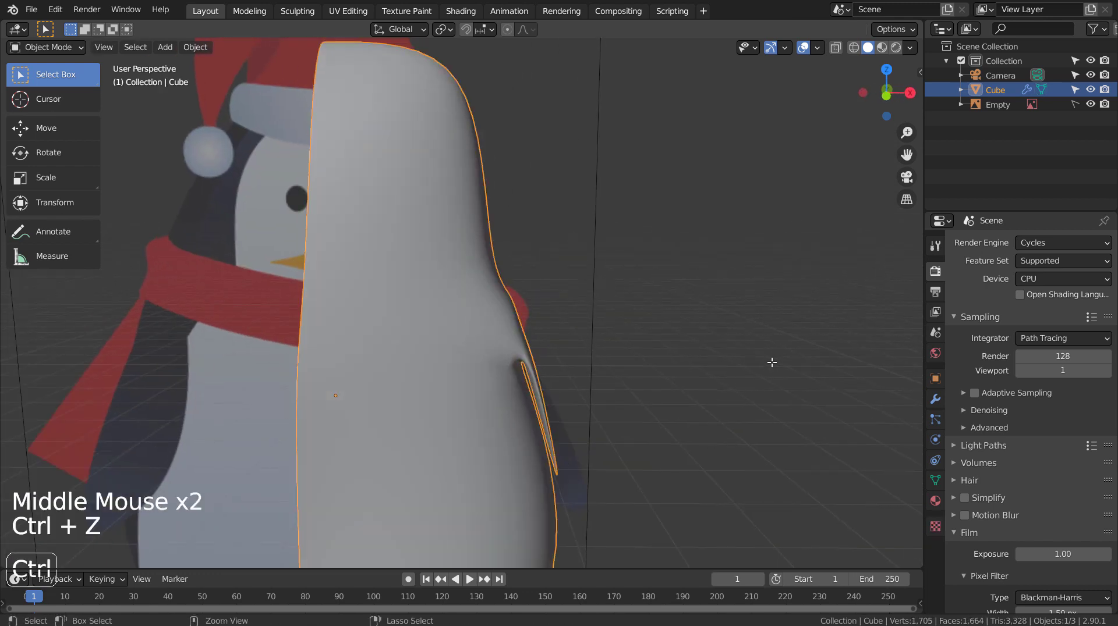
key(Tab)
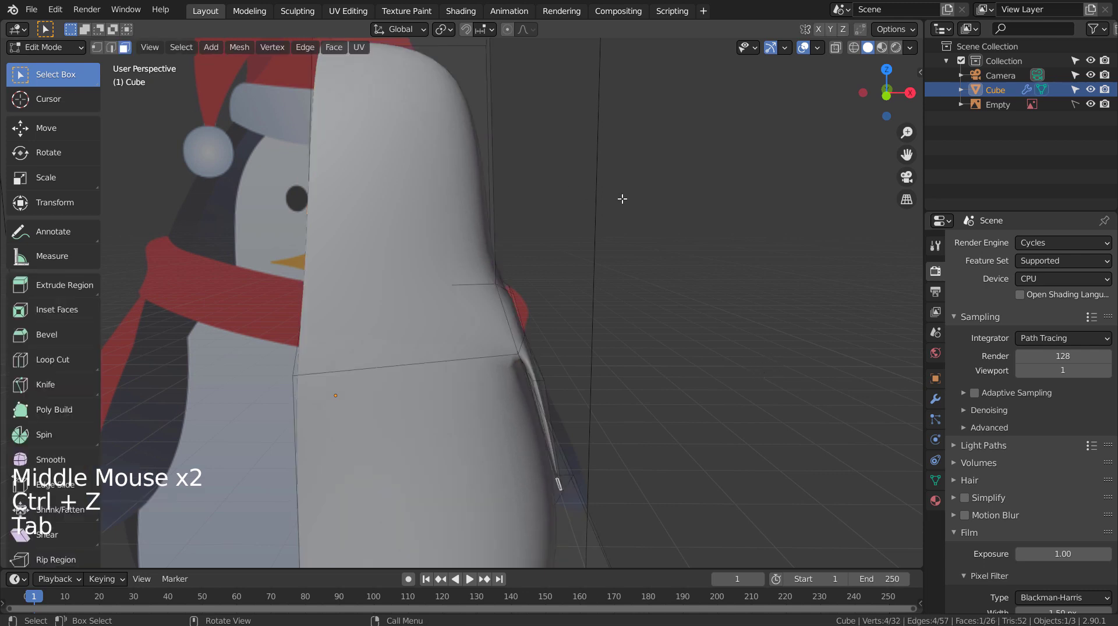
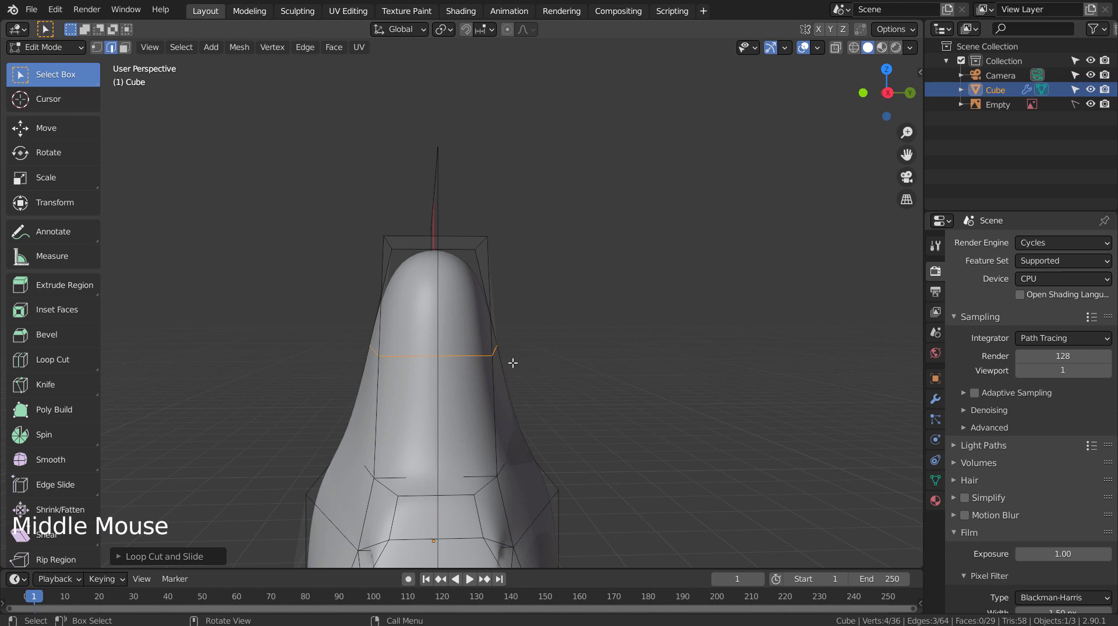
key(s)
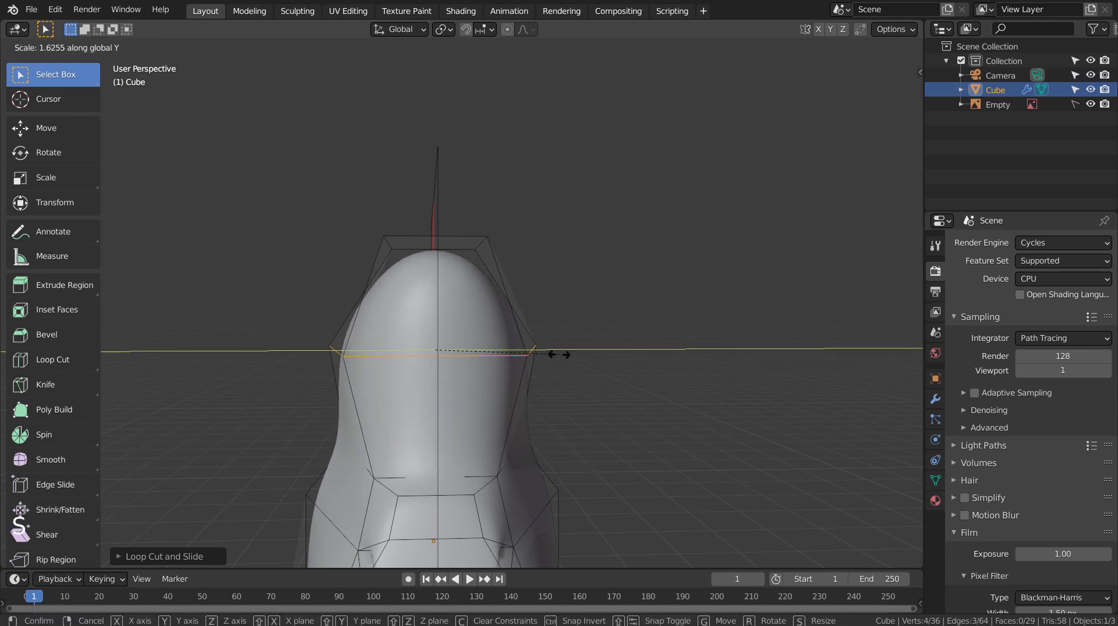
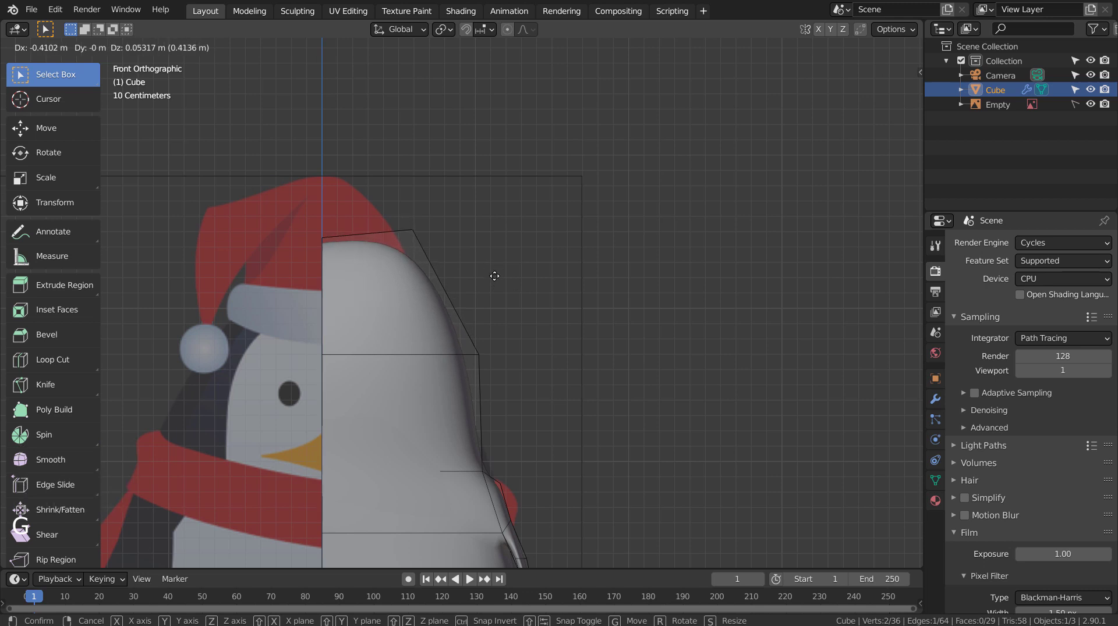
key(Tab)
- Orbit and zoom out to view the whole penguin body
middle_click(608, 401)
middle_click(515, 420)
scroll(down, 3)
middle_click(441, 426)
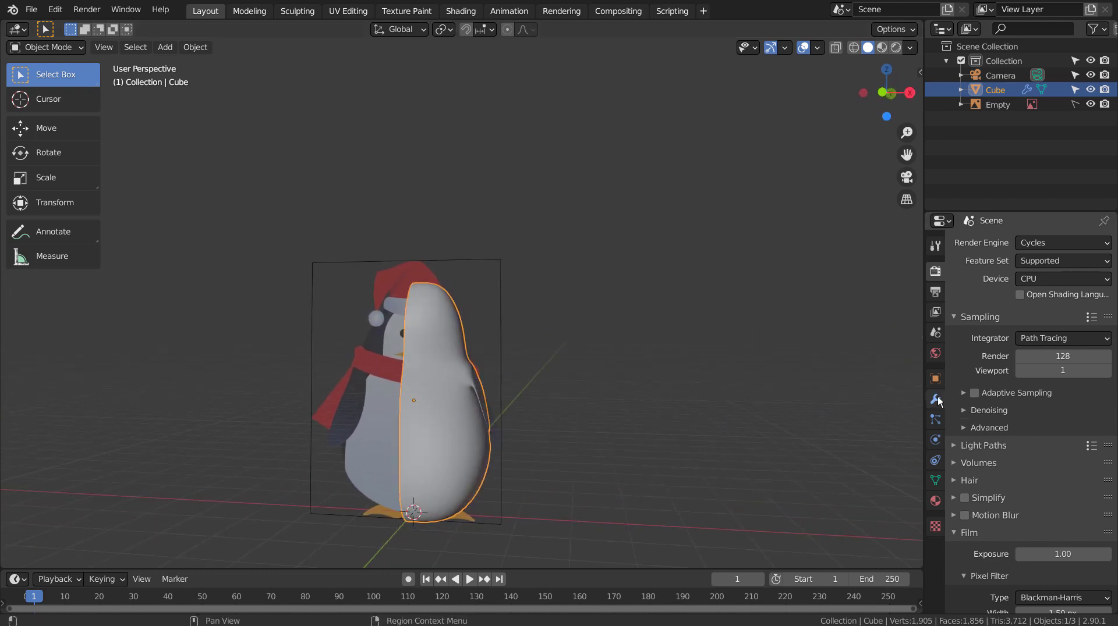
- In Modifier Properties, move the Mirror modifier above the Subdivision modifier
click(938, 397)
click(1011, 250)
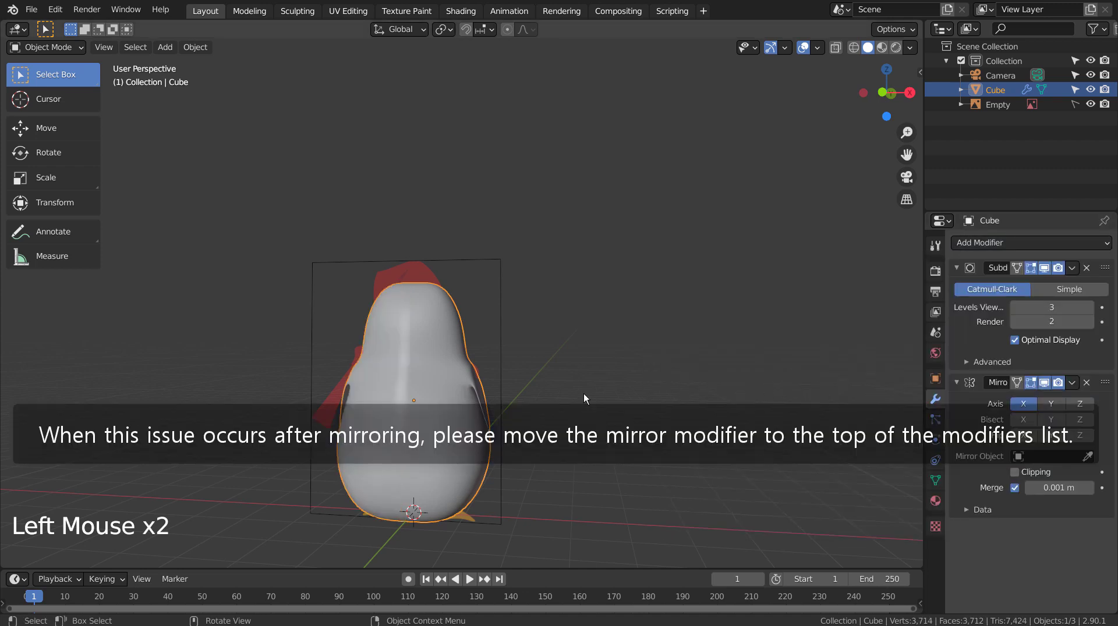
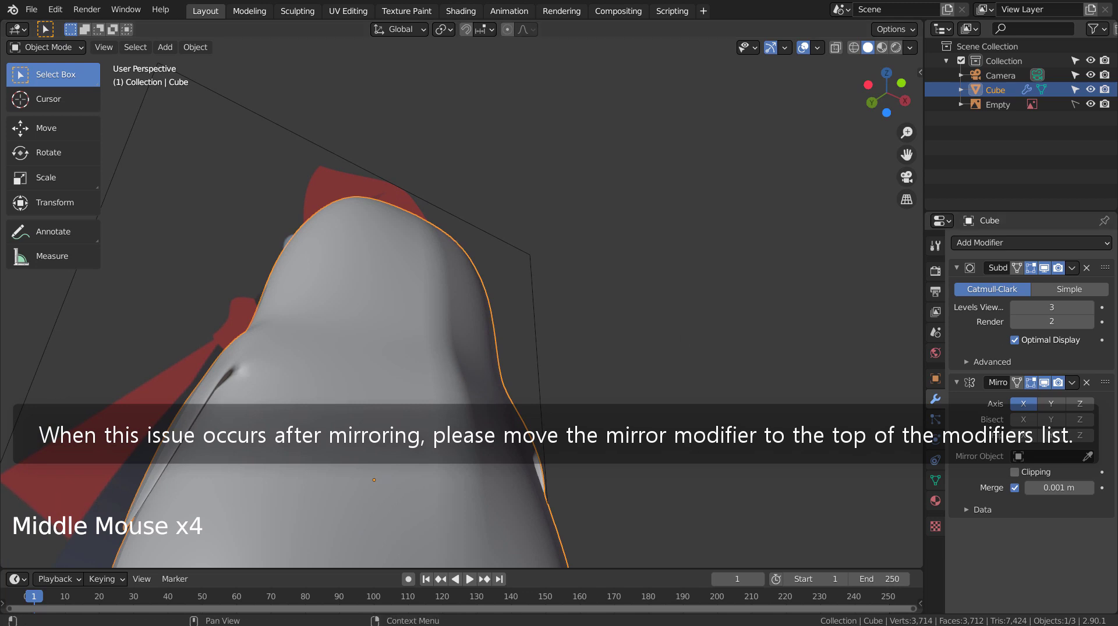
click(1112, 385)
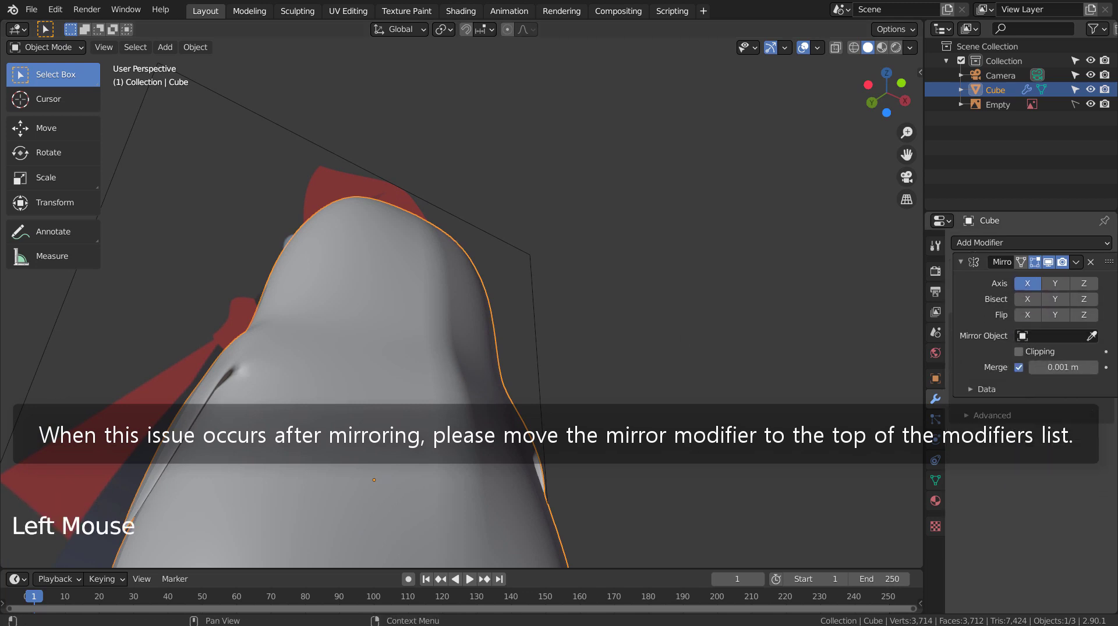
click(815, 333)
- Orbit around the now full, symmetric penguin body
middle_click(786, 405)
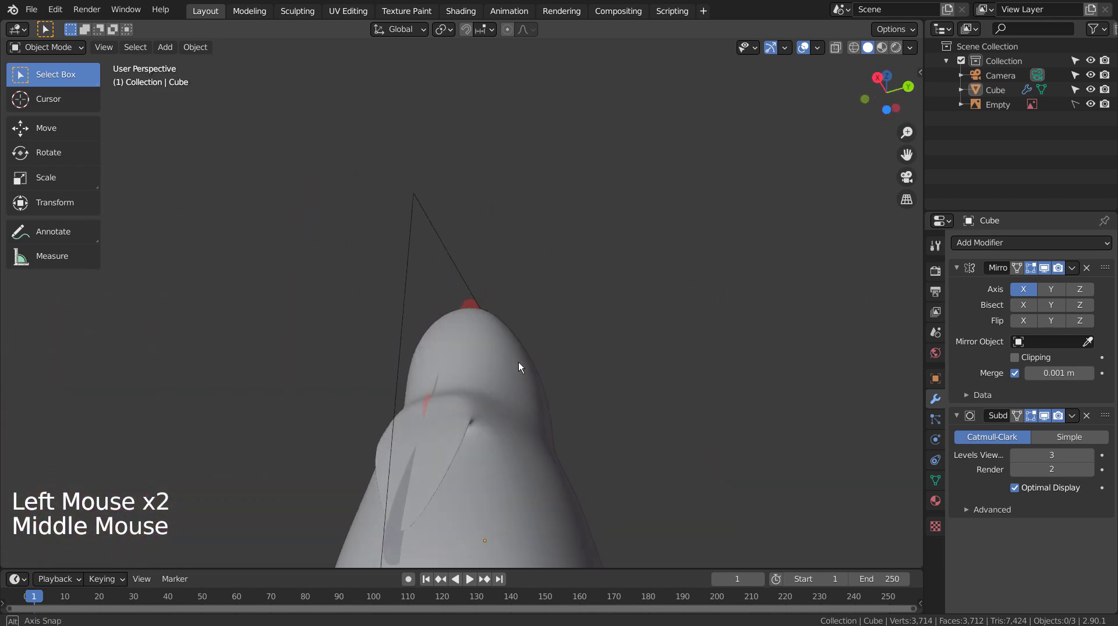
scroll(down, 3)
middle_click(638, 399)
middle_click(689, 406)
middle_click(715, 410)
middle_click(823, 496)
middle_click(865, 477)
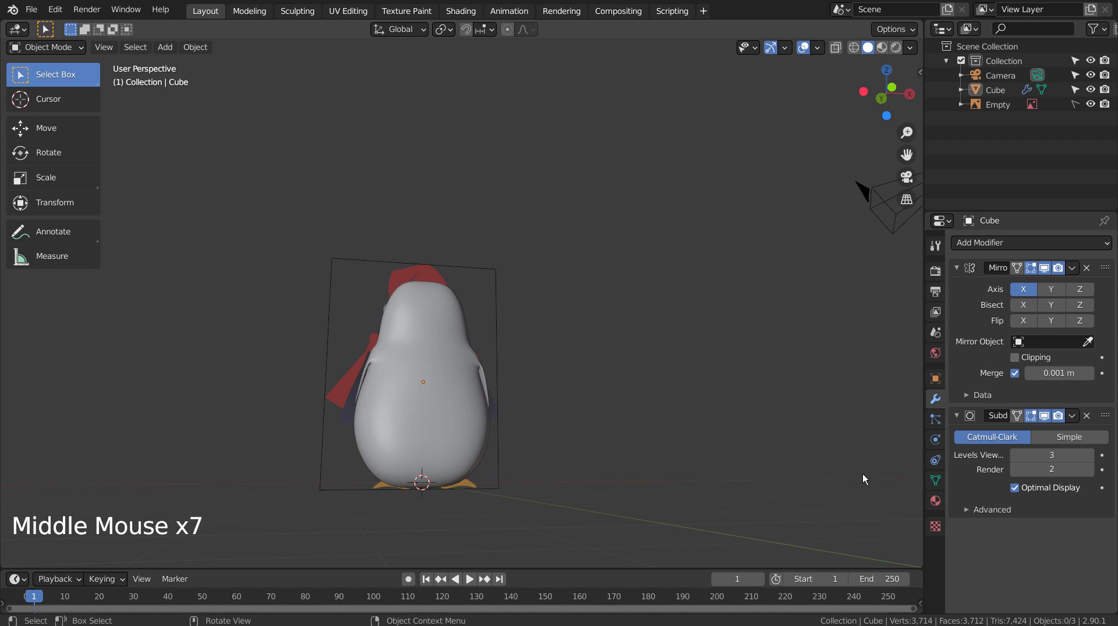
- In front view, add a sphere, rotate it 90 degrees, shrink it and place it on the reference eye
key(KP_1)
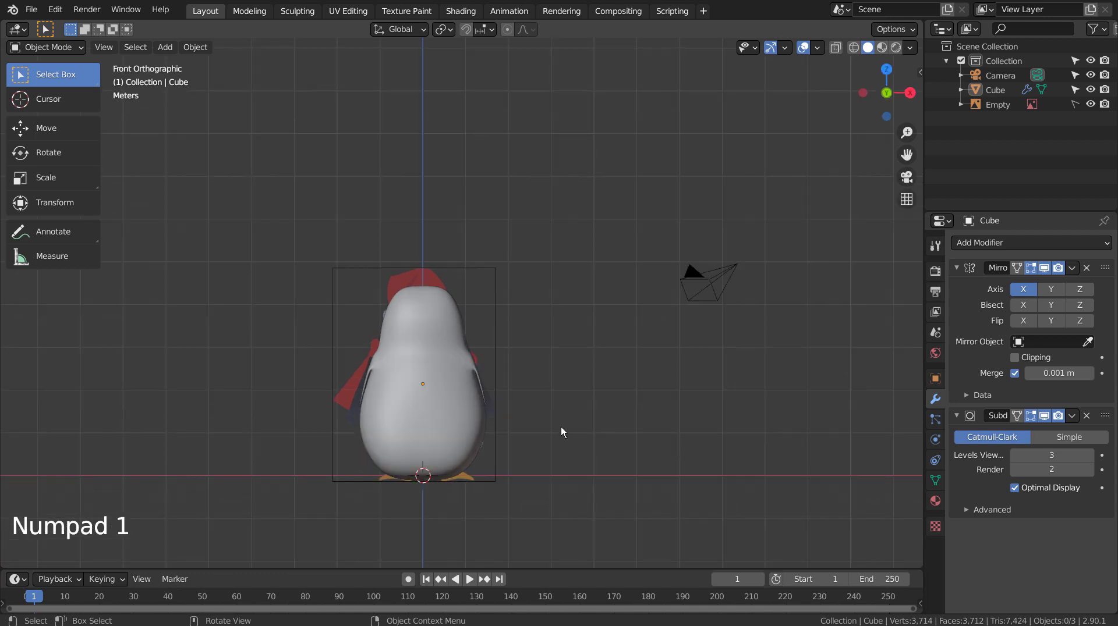
key(shift+z)
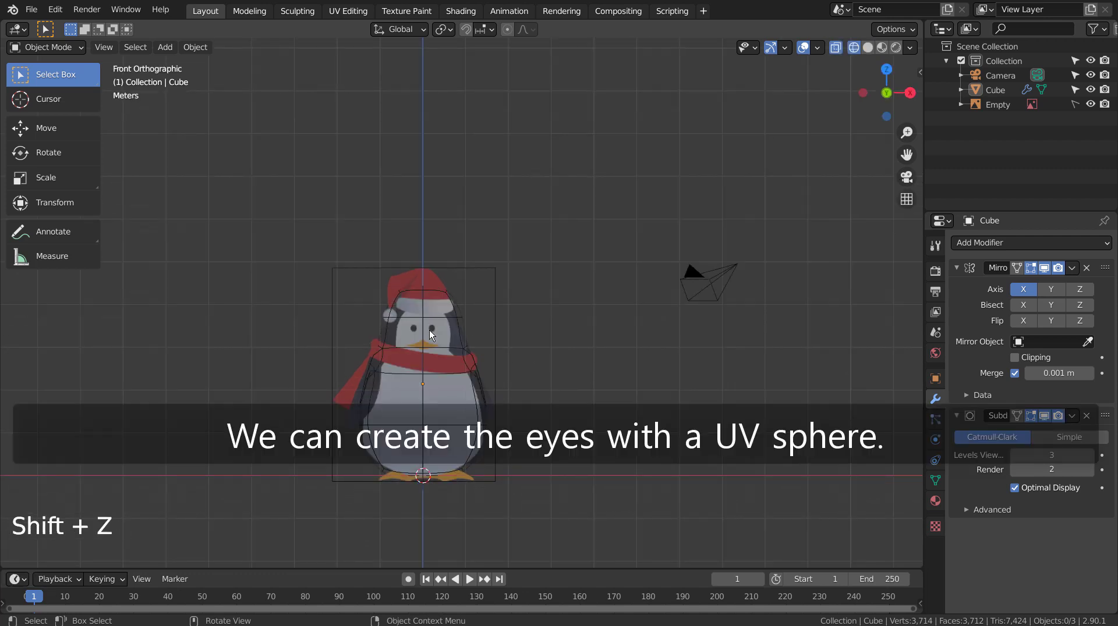
key(shift+a)
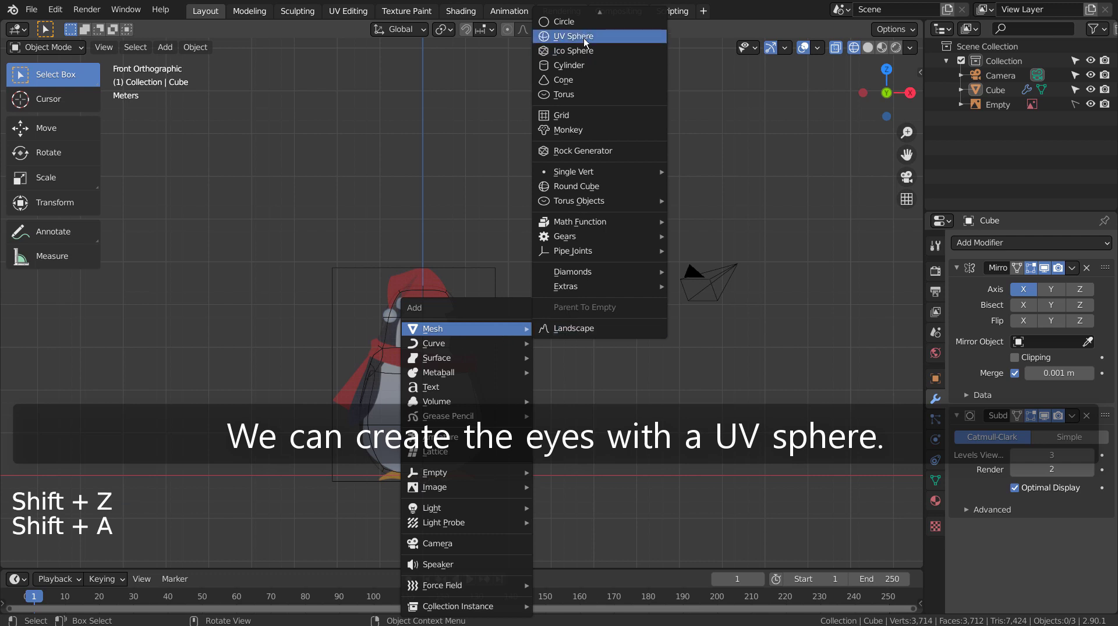
key(r)
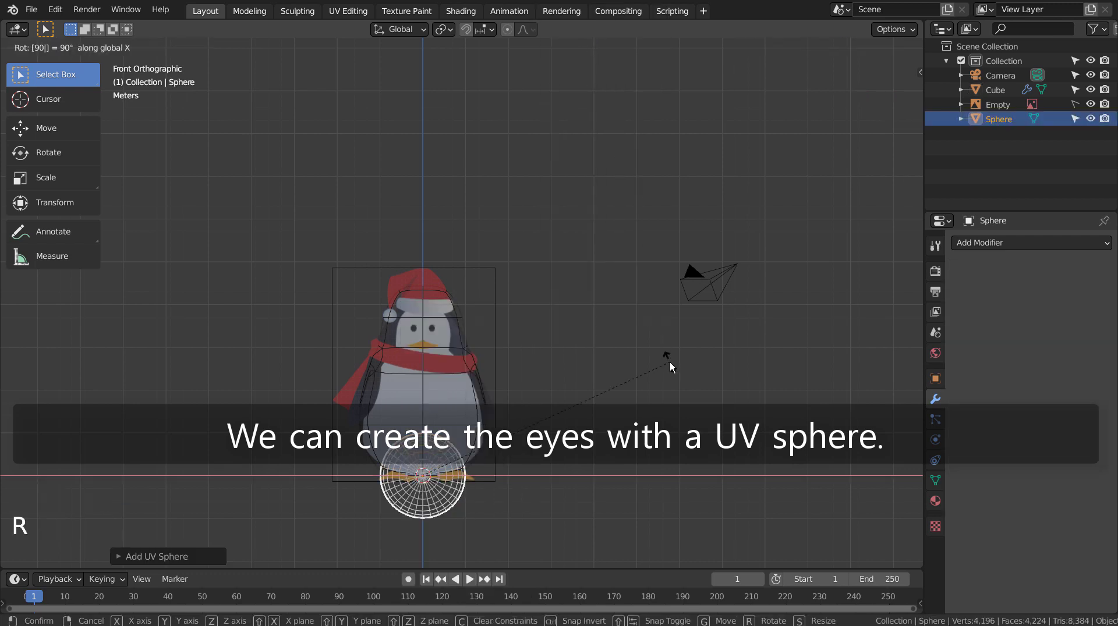
key(s)
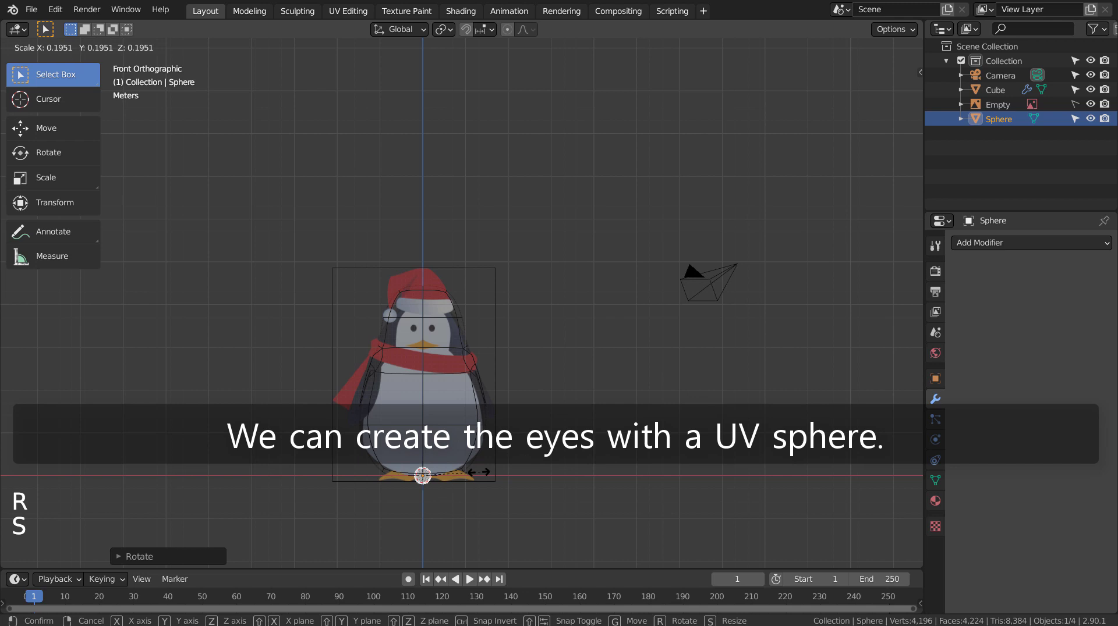
key(g)
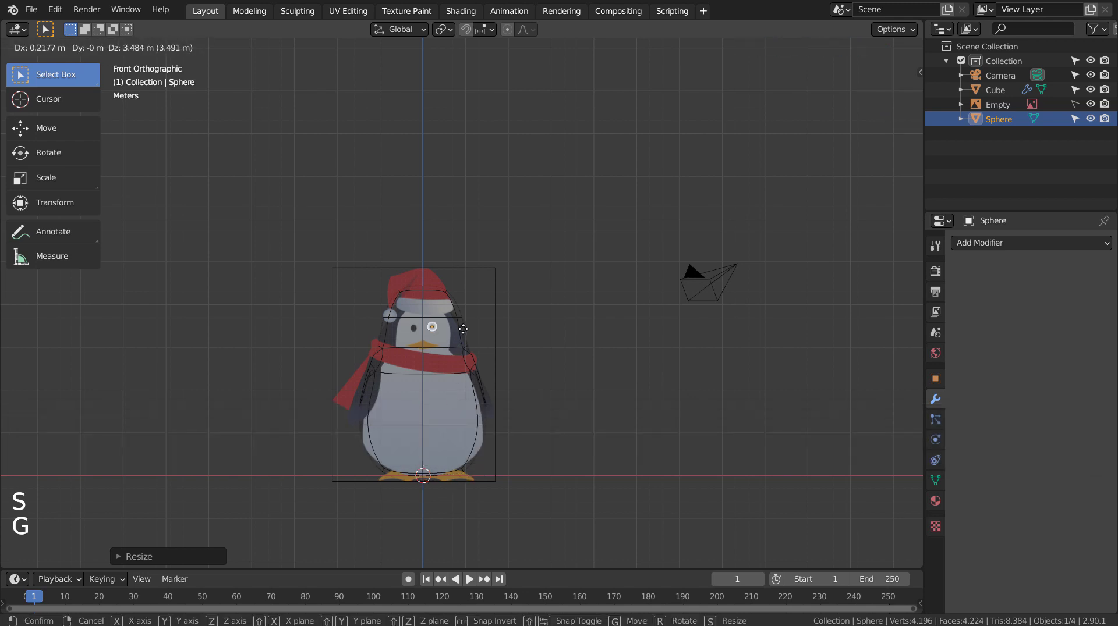
- Refine the eye sphere's size and position, checking from the side view
scroll(up, 3)
key(g)
key(s)
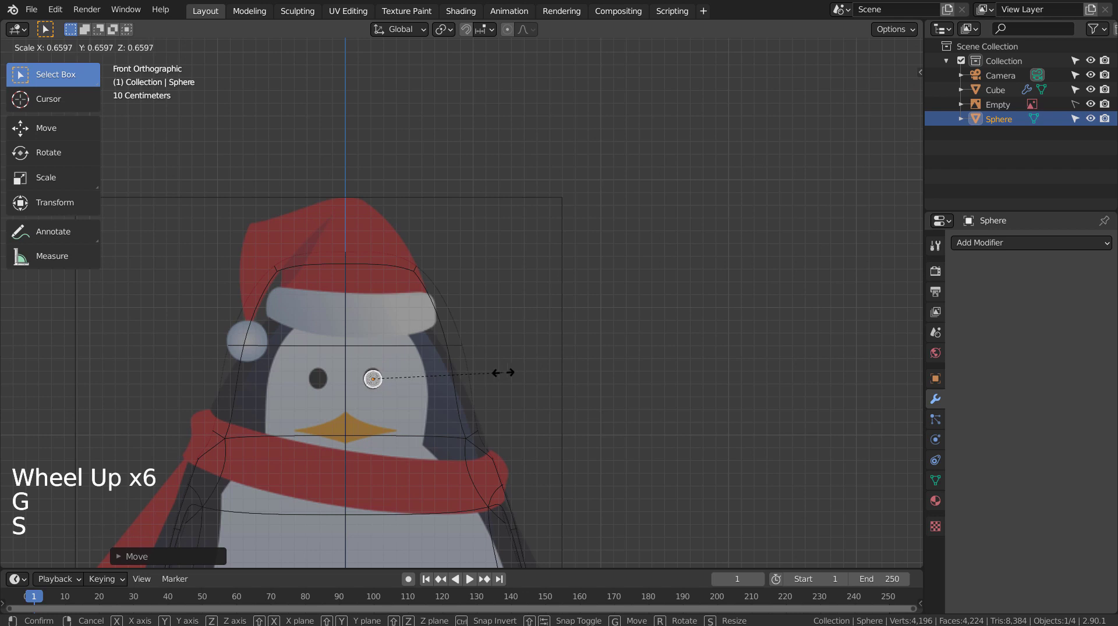
key(g)
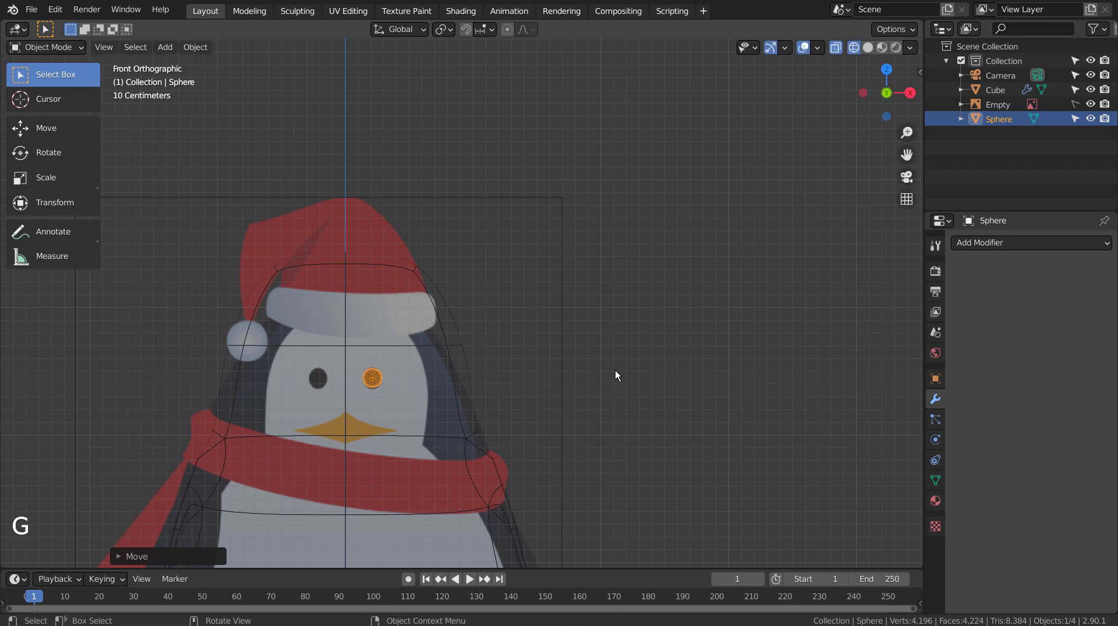
key(KP_2)
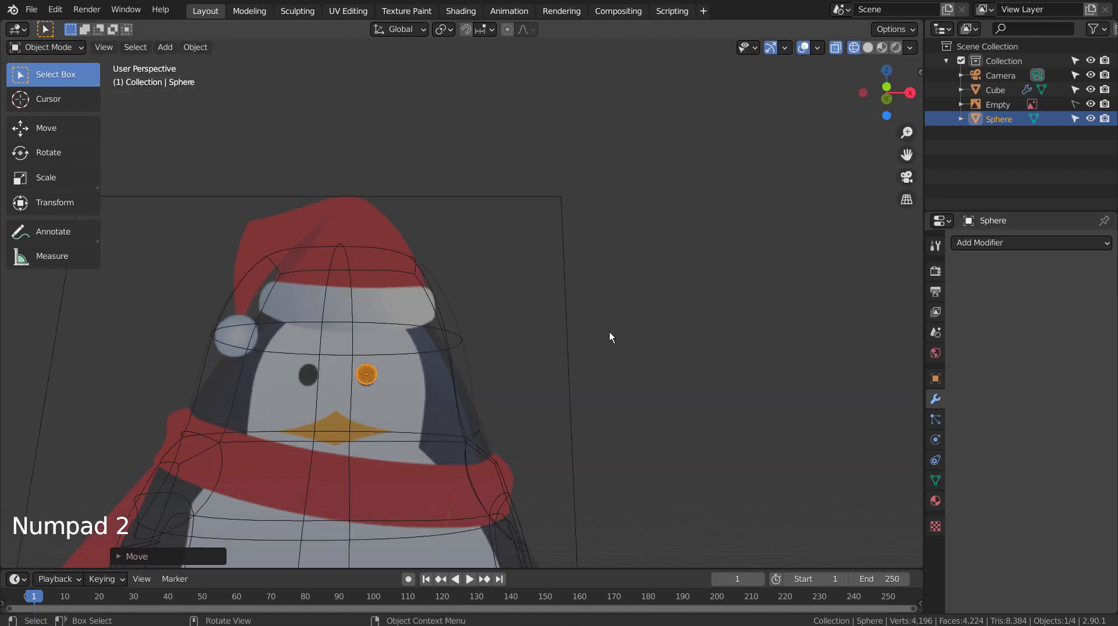
key(KP_2)
key(KP_3)
key(g)
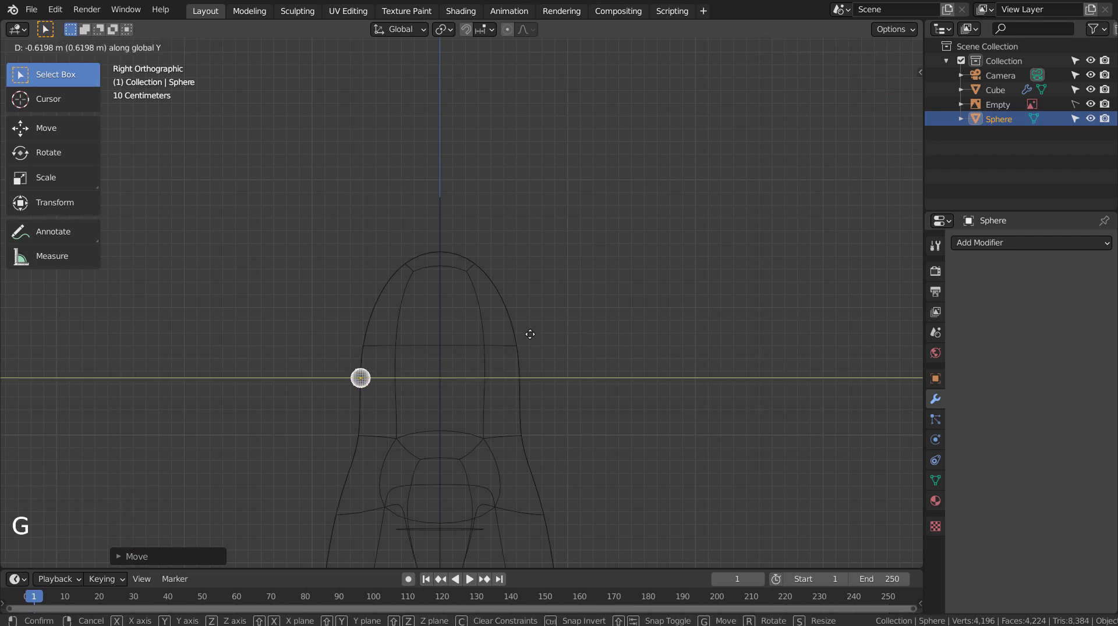
right_click(359, 379)
click(650, 384)
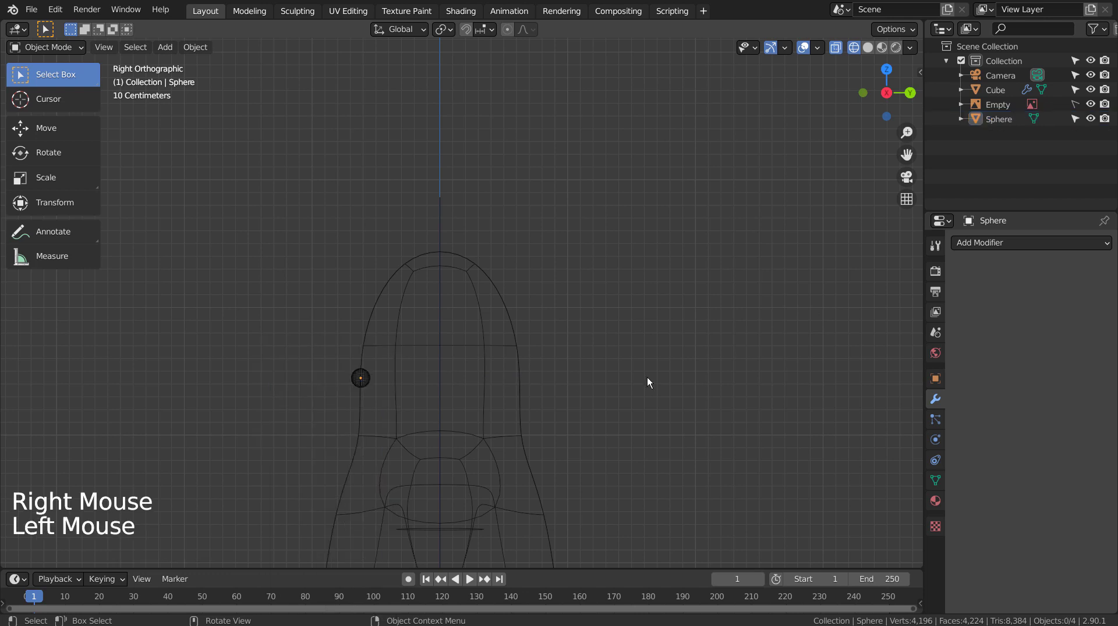
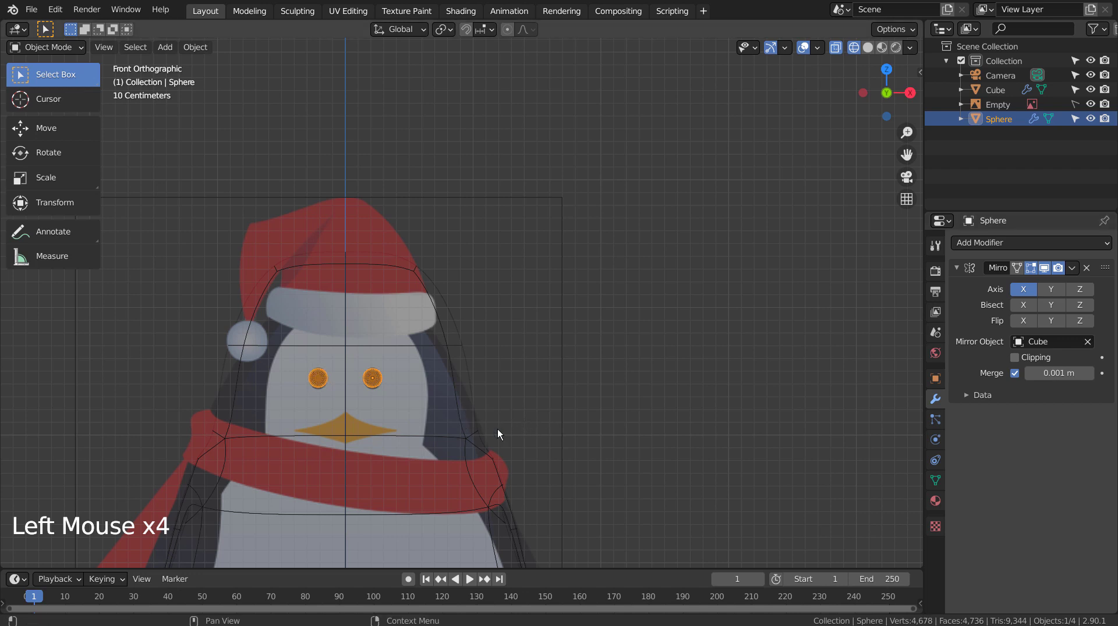
- Add a new subdivided cube for the beak in front of the face
click(576, 420)
key(shift+z)
click(574, 428)
key(shift+z)
click(574, 428)
key(shift+a)
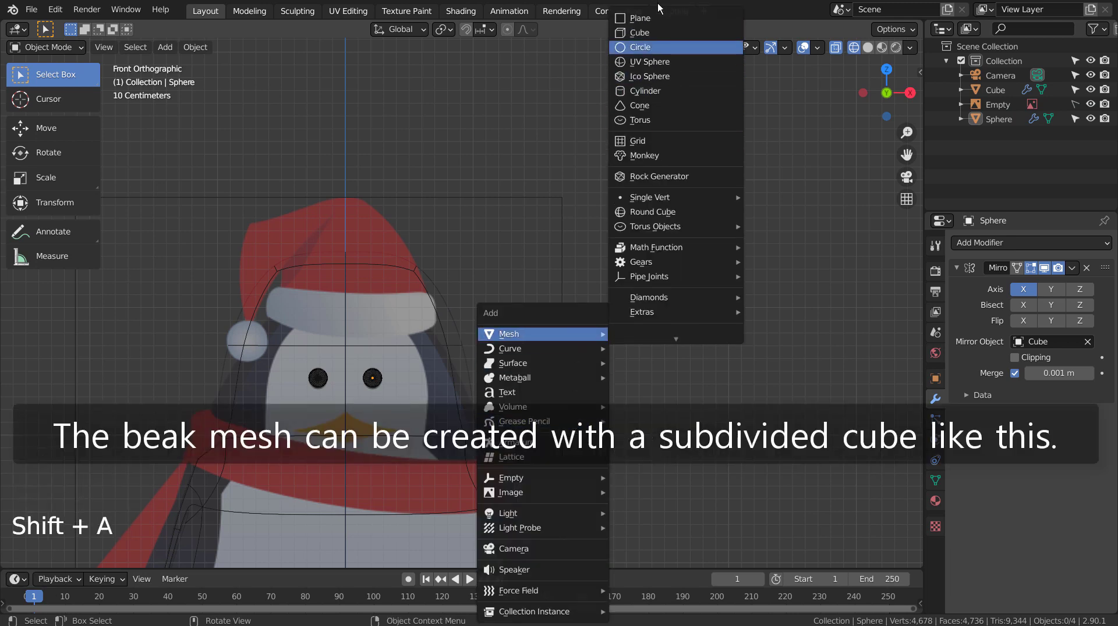
scroll(down, 3)
scroll(down, 3)
key(Tab)
- Loop-cut, scale and move the cube's vertices into a flattened beak shape
key(ctrl+r)
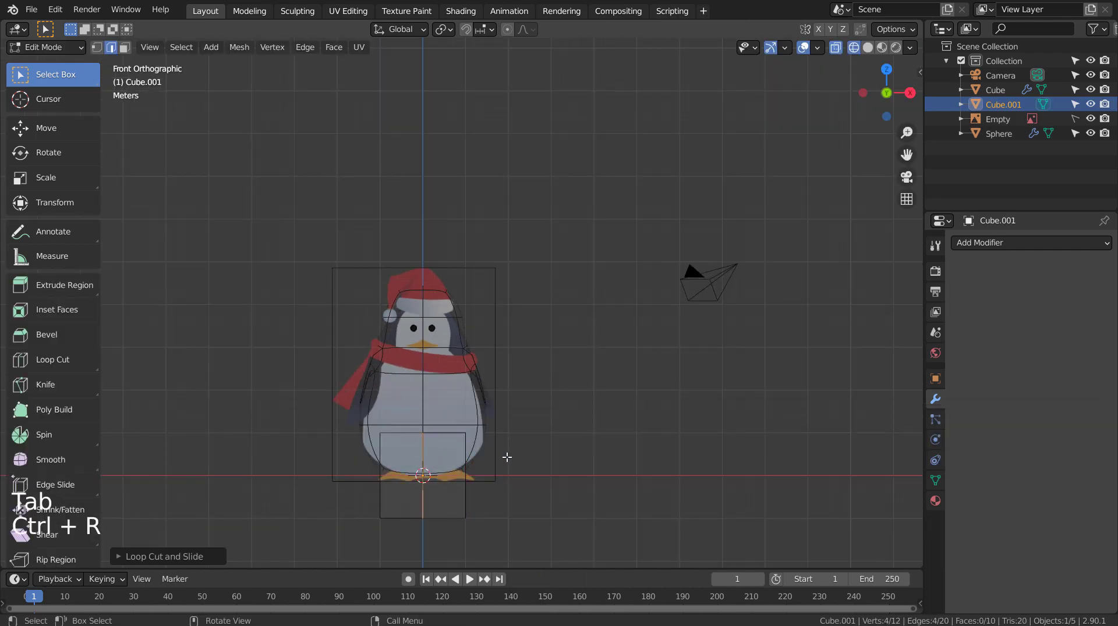
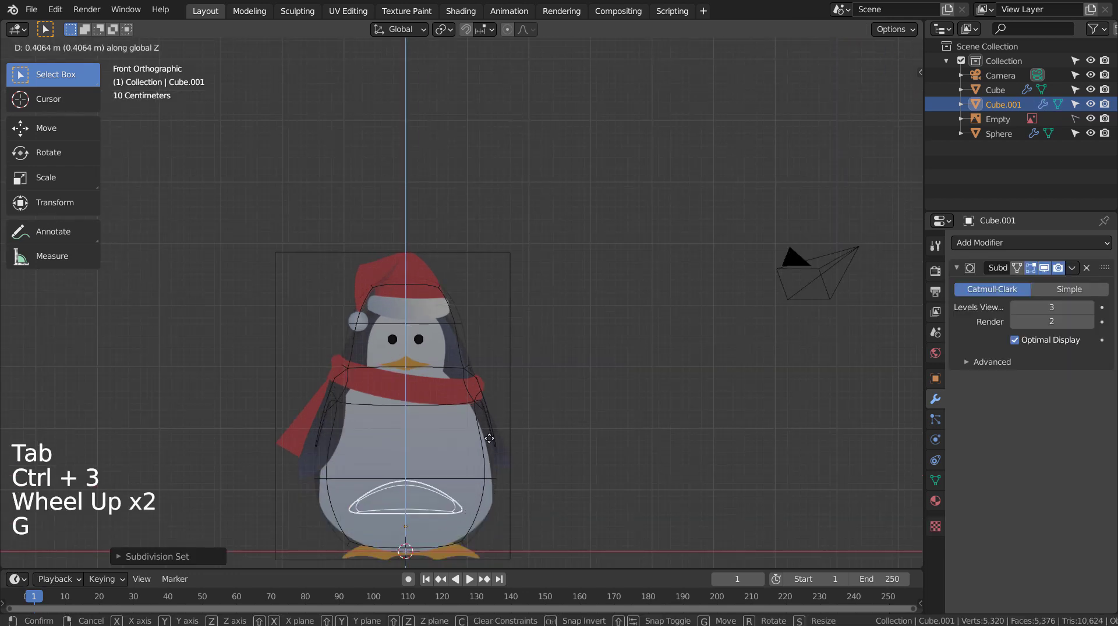
key(s)
key(g)
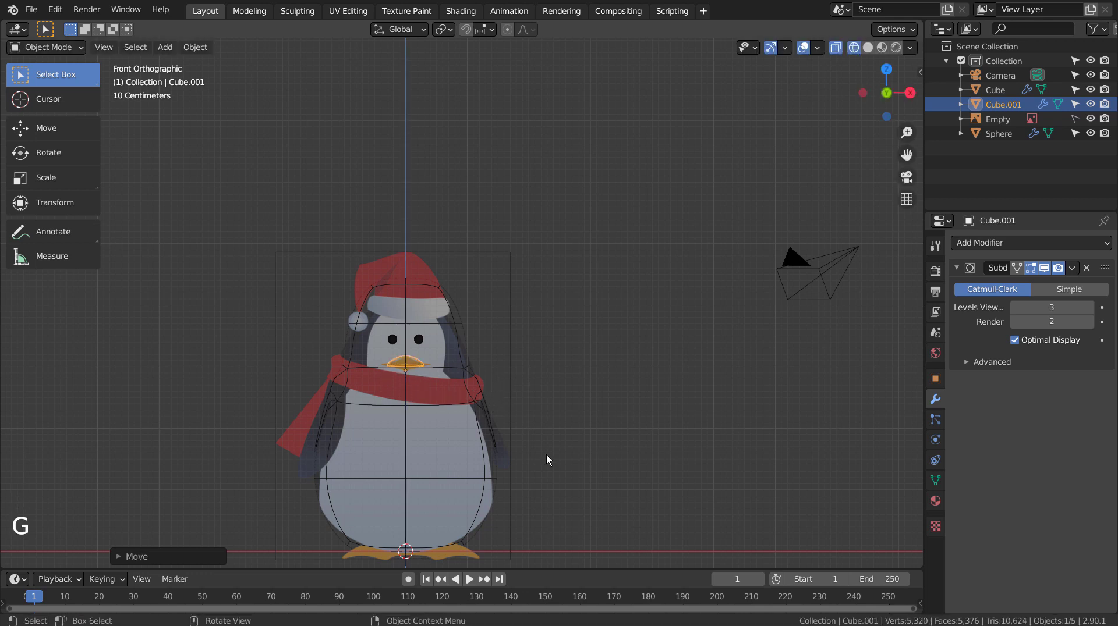
- From side view, slide the beak along Y onto the face and add another edge loop
key(KP_3)
key(KP_3)
key(g)
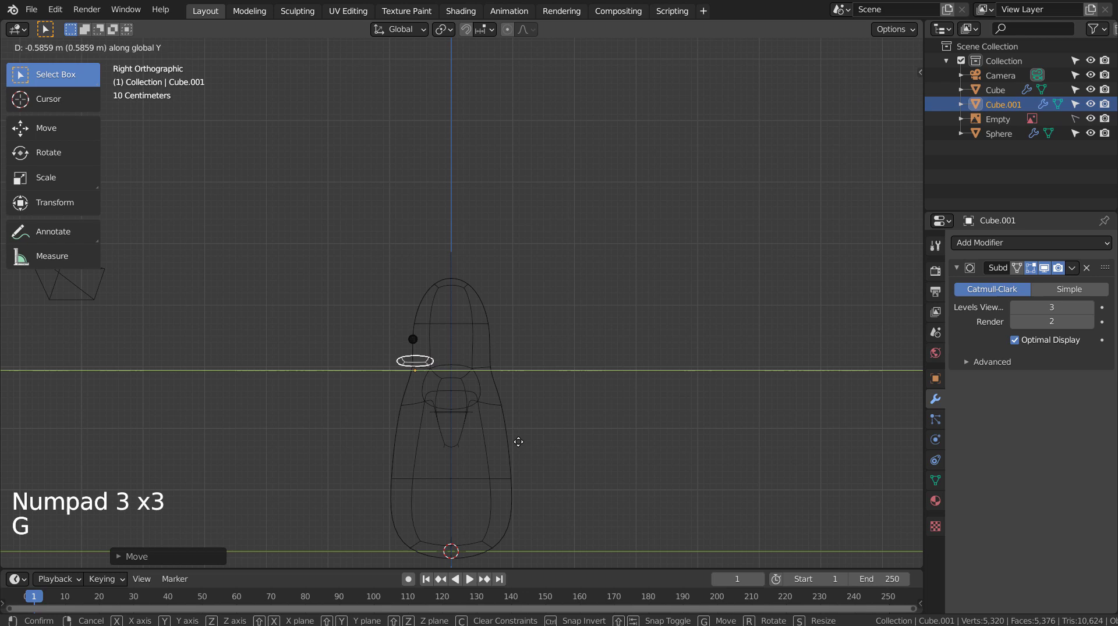
scroll(up, 3)
key(Tab)
key(ctrl+r)
key(Tab)
key(KP_1)
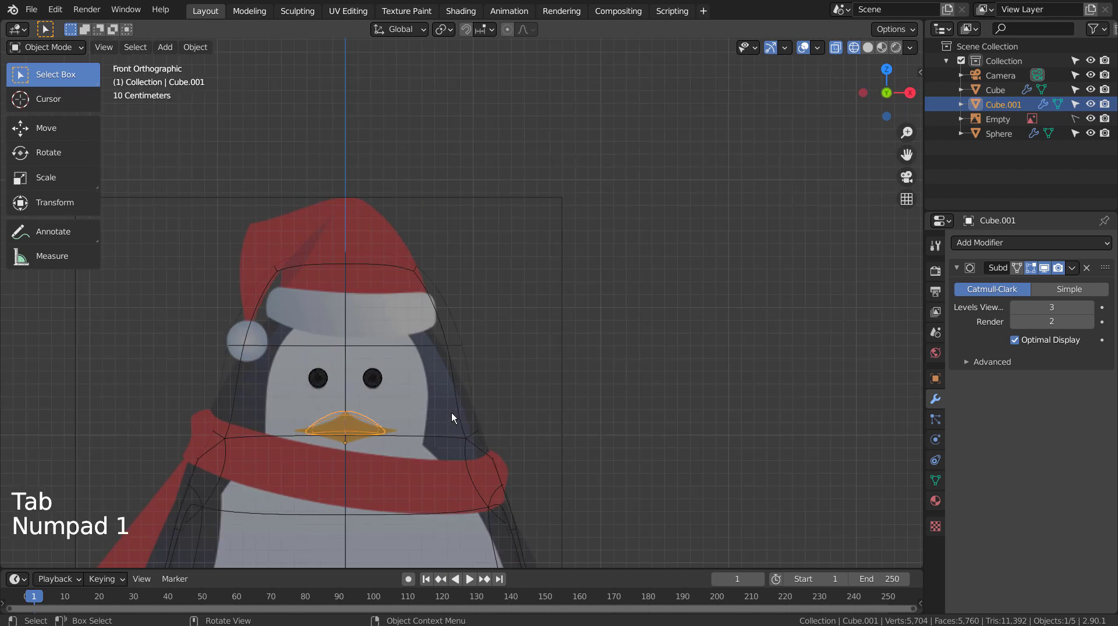
- Duplicate the Cube.001 beak piece and rotate the copy about 180° to form the other half
key(shift+d)
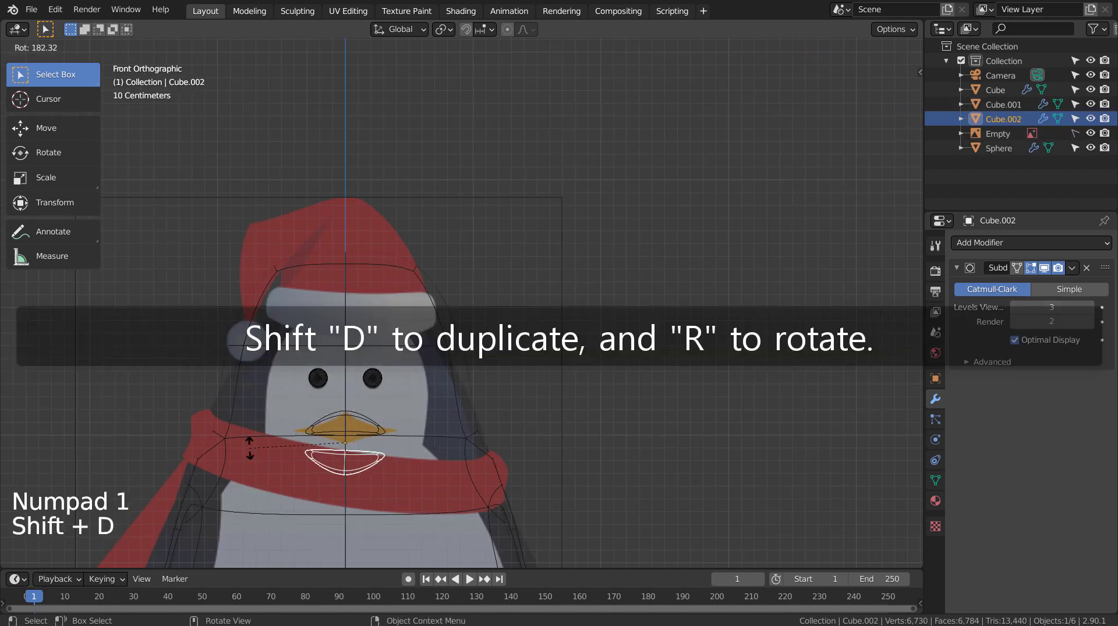
key(s)
key(g)
click(662, 455)
key(shift+z)
- Check the two beak pieces Cube.001 and Cube.002 in the outliner under solid shading
middle_click(645, 448)
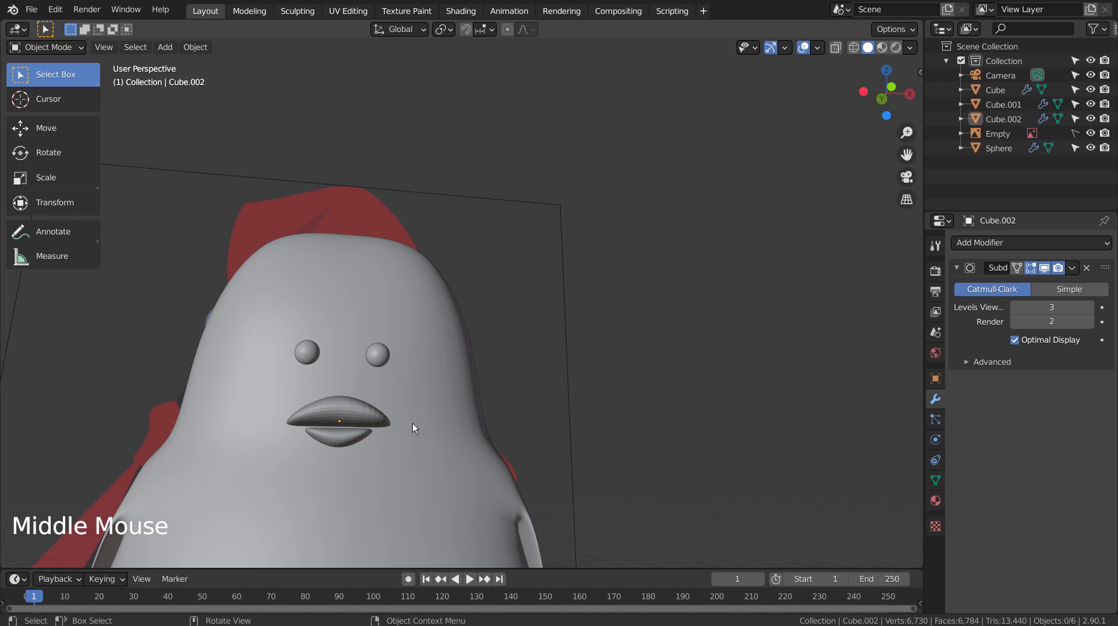
click(365, 418)
right_click(364, 418)
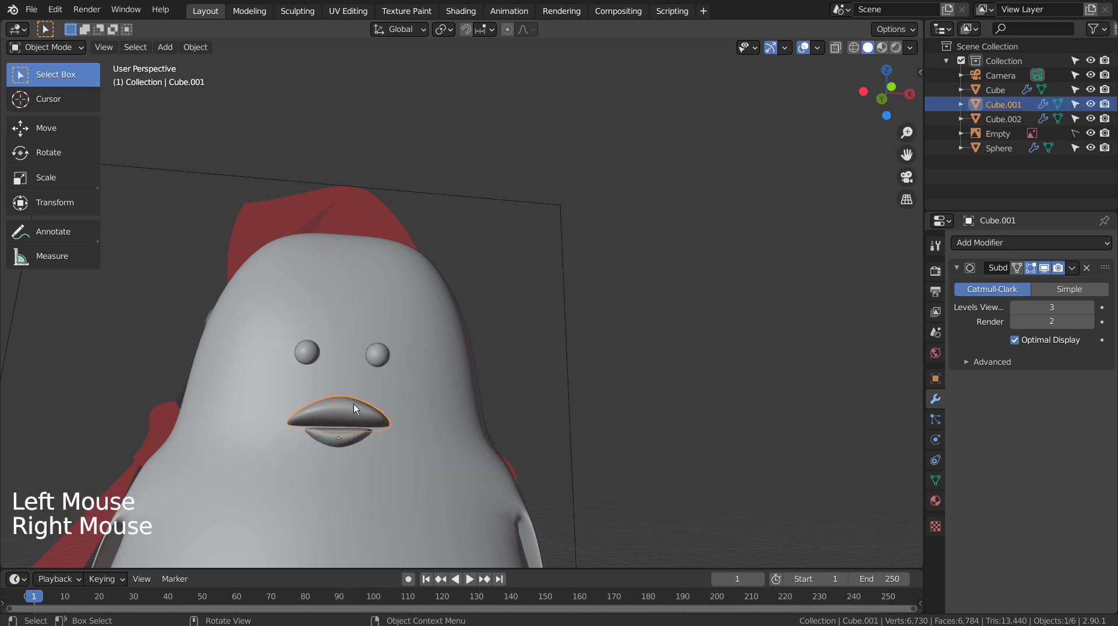
click(349, 438)
right_click(349, 438)
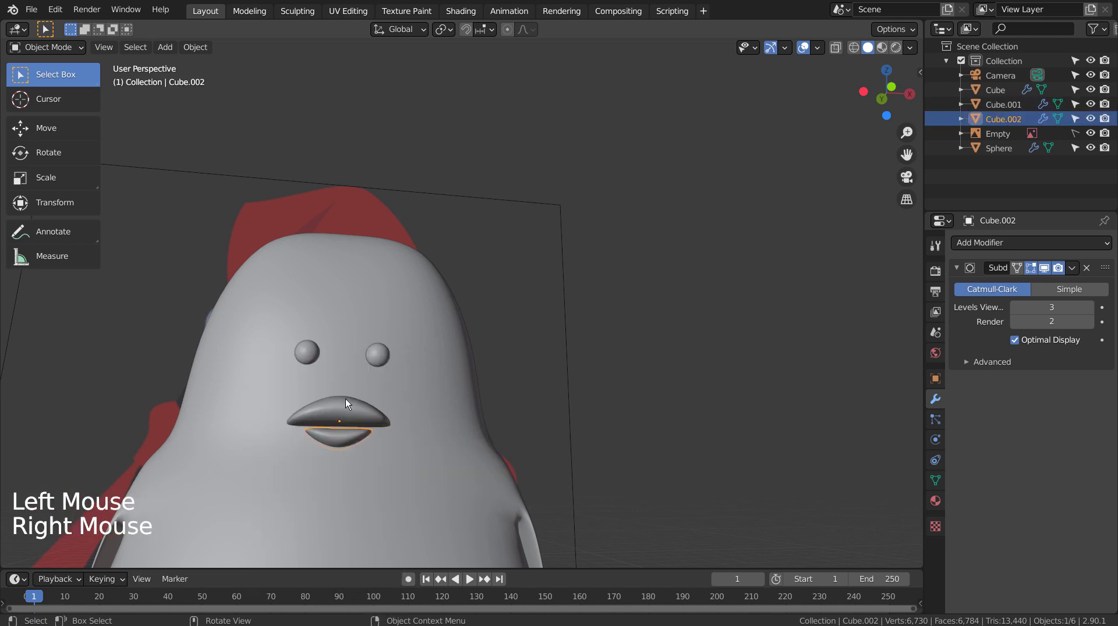
click(351, 436)
middle_click(637, 439)
middle_click(558, 445)
- Nudge the beak half into place and frame the penguin's base from the front for the feet
click(295, 451)
key(g)
click(638, 441)
middle_click(603, 449)
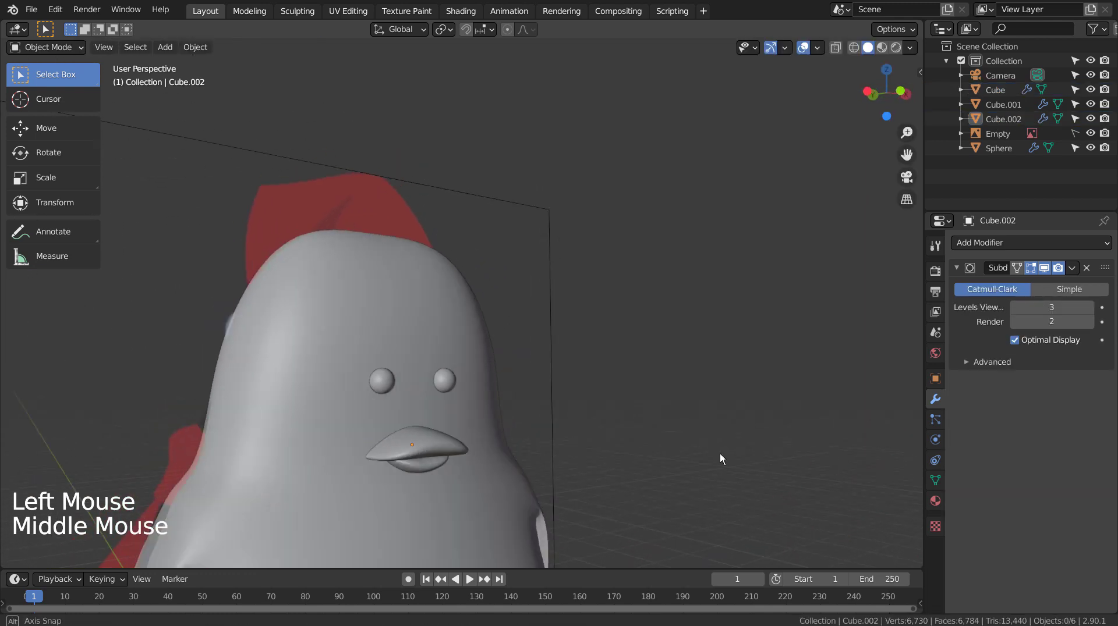
middle_click(666, 455)
key(KP_1)
scroll(down, 3)
scroll(down, 3)
click(635, 430)
- Add a new cube (Cube.003) and give it two loop cuts through the middle
key(shift+a)
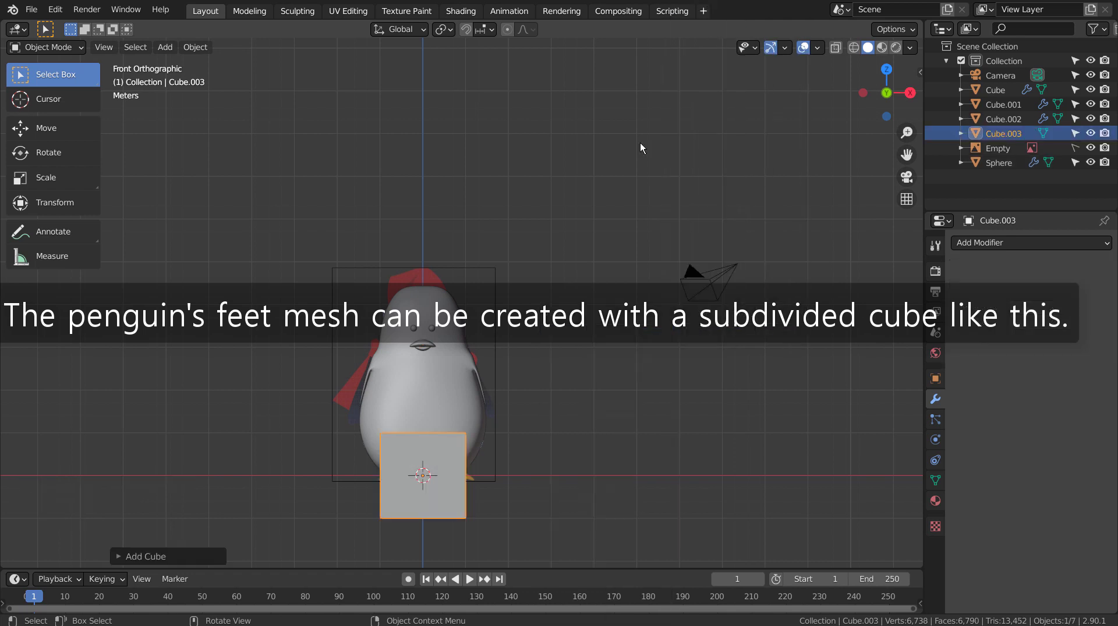
key(shift+z)
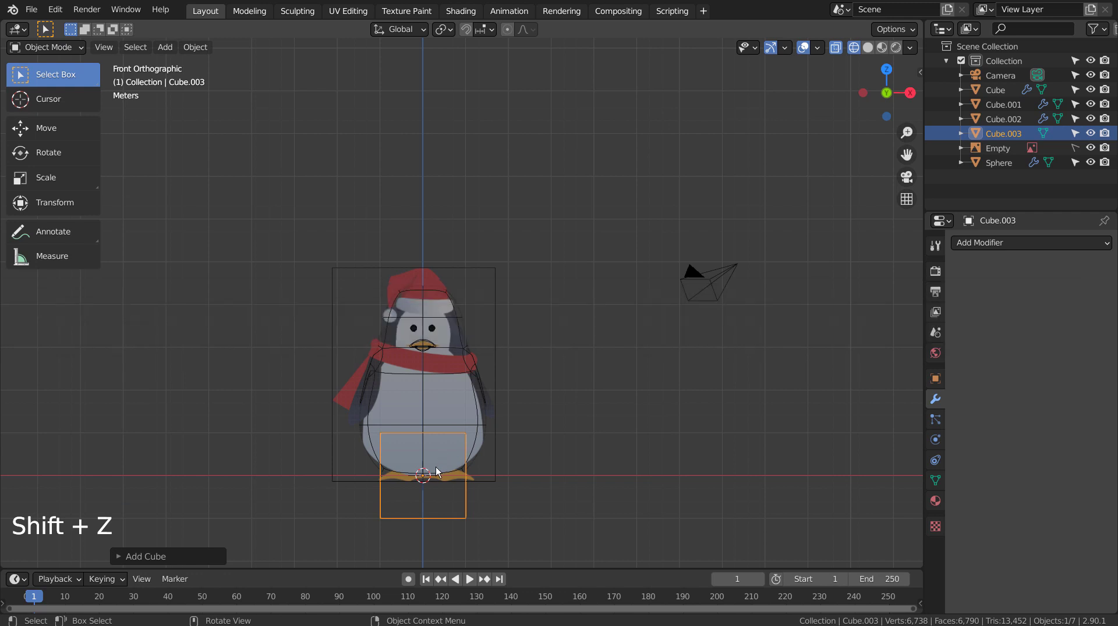
key(Tab)
key(ctrl+r)
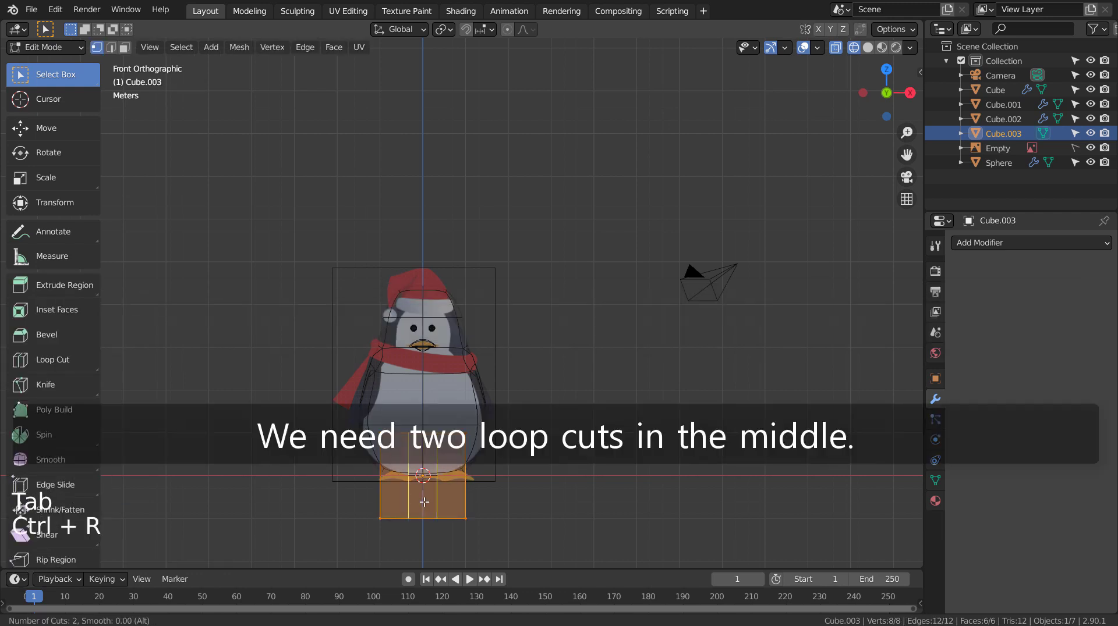
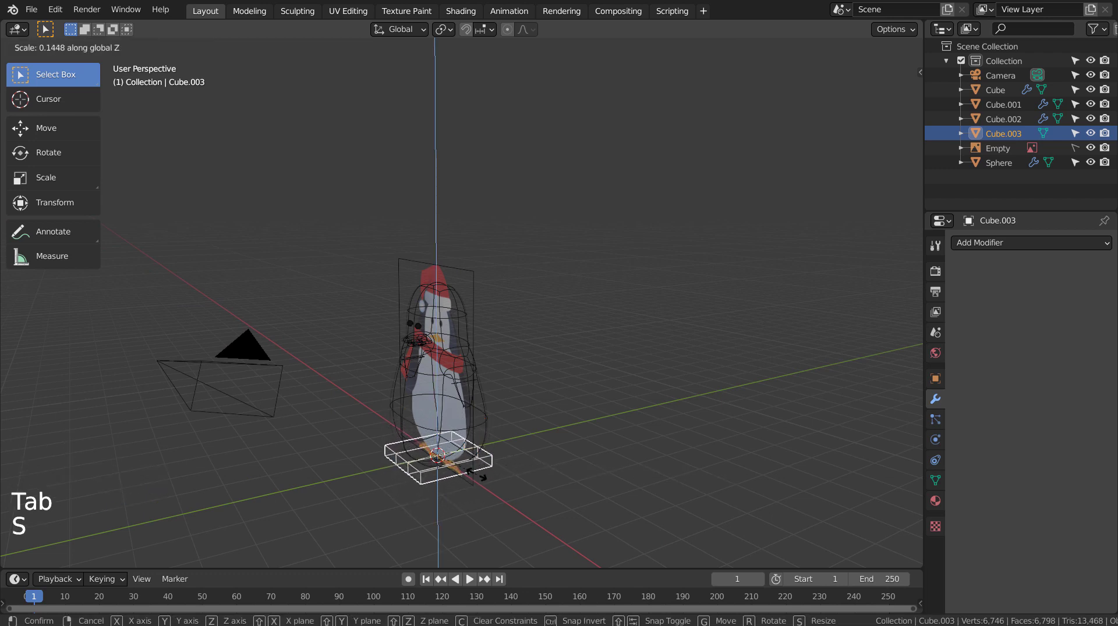
- Flatten the foot cube into a small slab and move it under the penguin's body
key(KP_1)
key(s)
key(g)
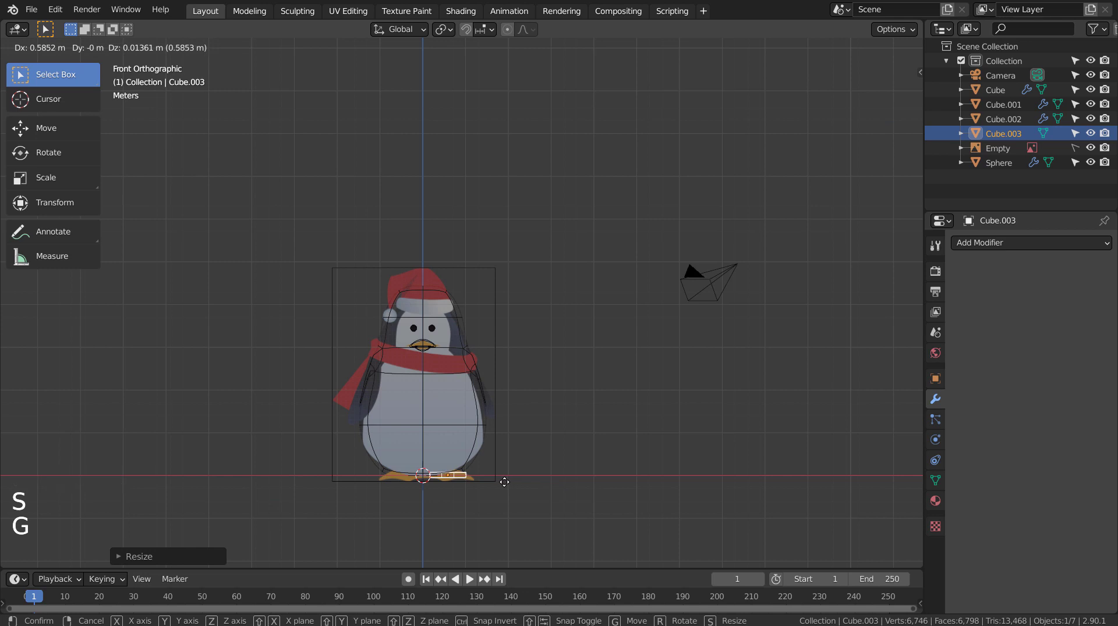
key(KP_3)
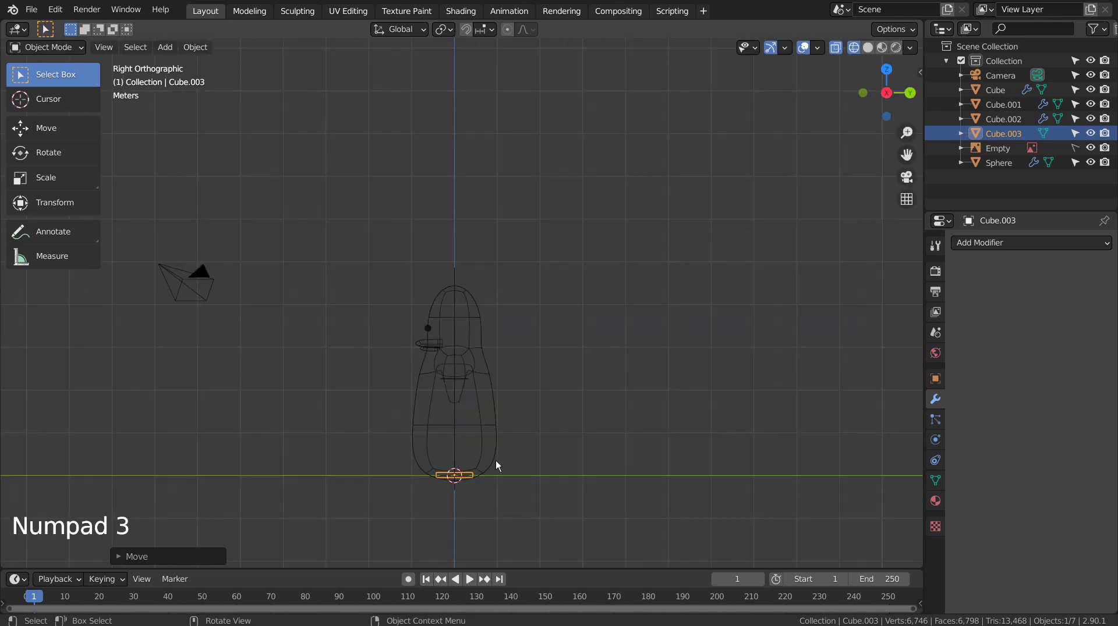
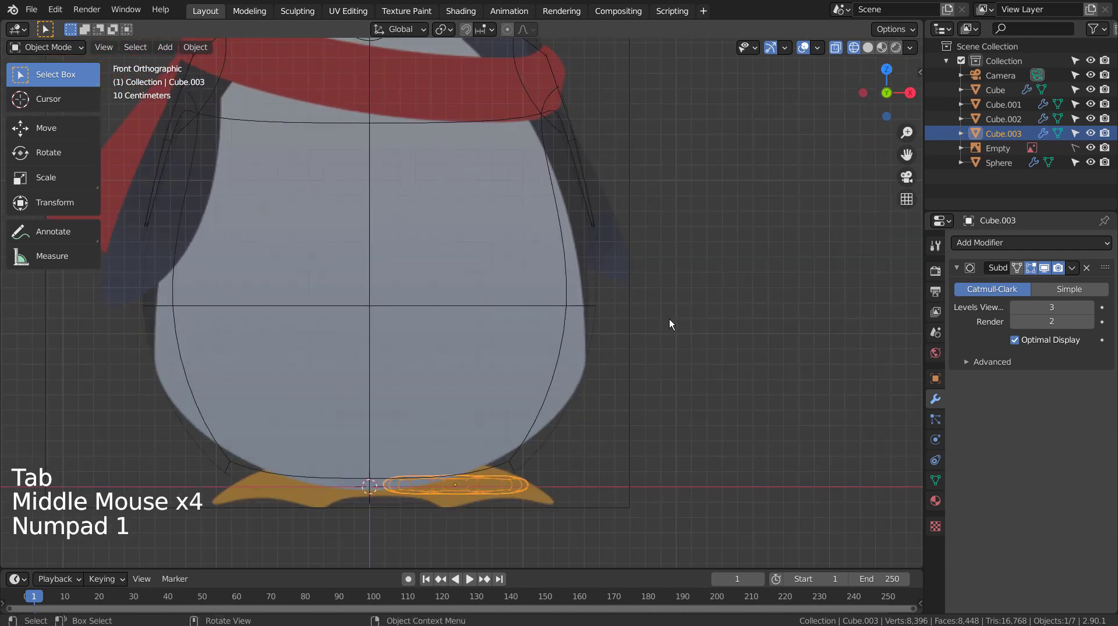
- Move and widen the foot's front vertices so its front edge tilts upward
key(shift+z)
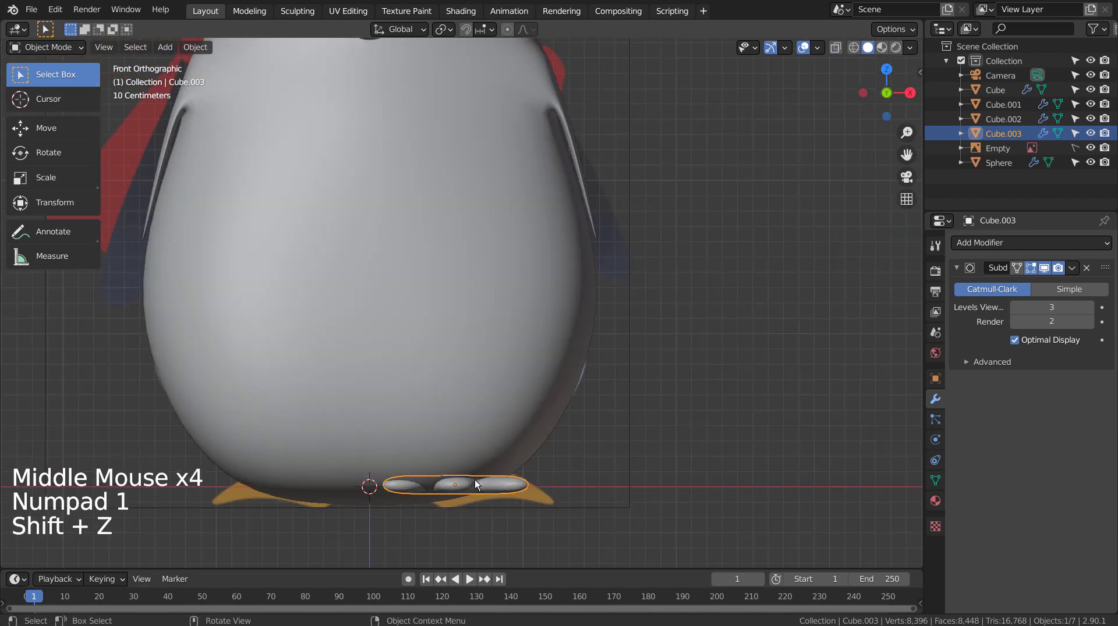
right_click(472, 485)
key(g)
middle_click(671, 474)
middle_click(548, 477)
middle_click(549, 475)
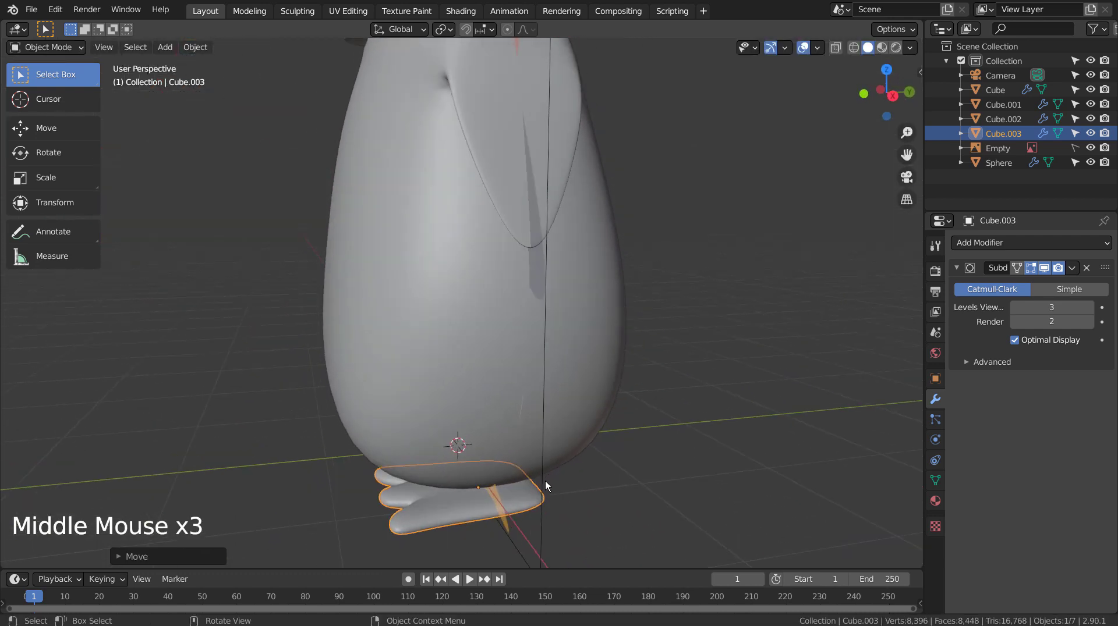
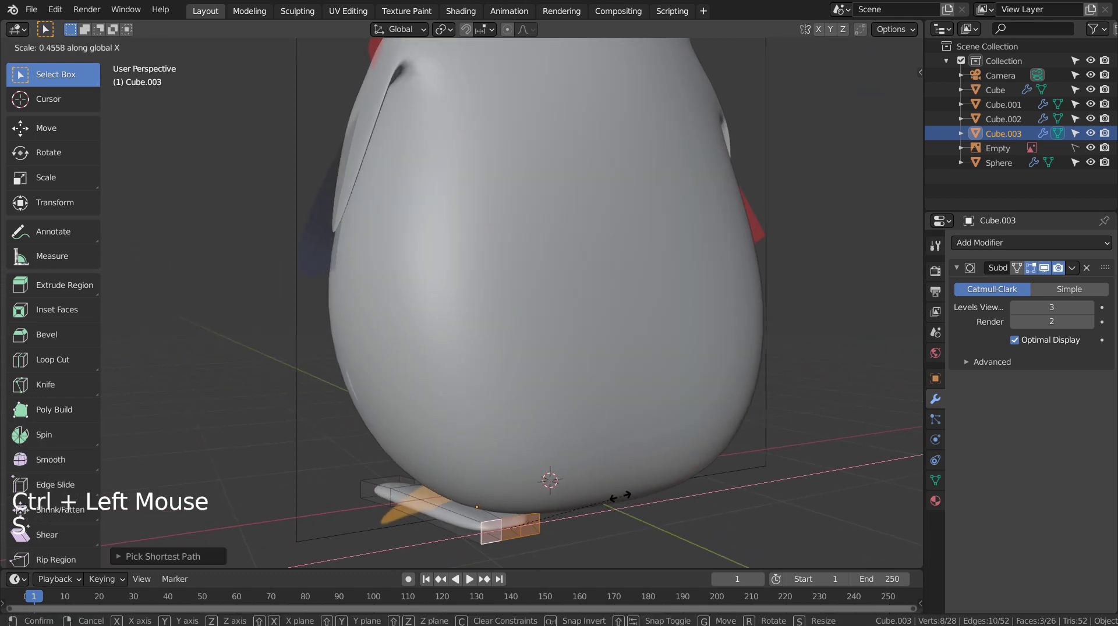
key(Tab)
middle_click(433, 510)
middle_click(593, 509)
middle_click(726, 499)
key(KP_1)
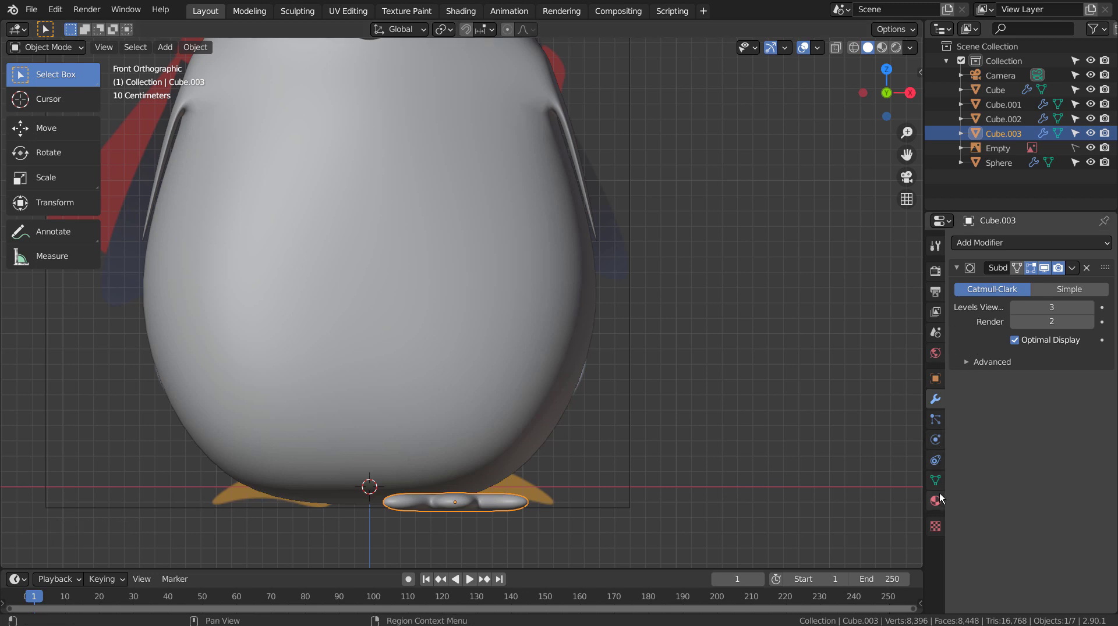
- Add a Mirror modifier with Mirror Object set to Cube, giving a pair of feet
click(1003, 244)
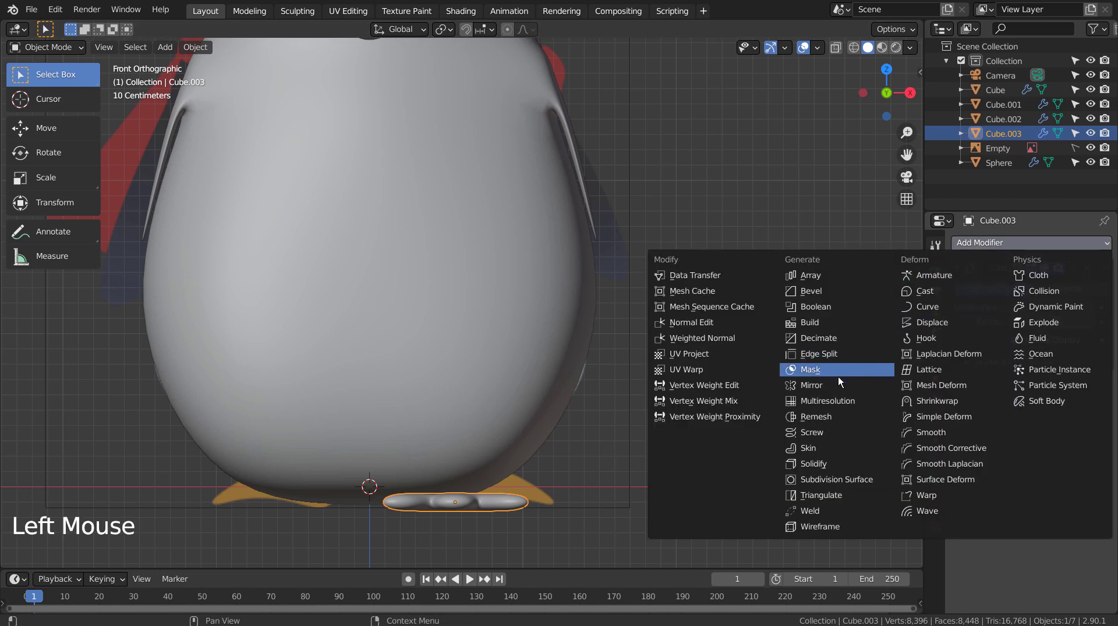
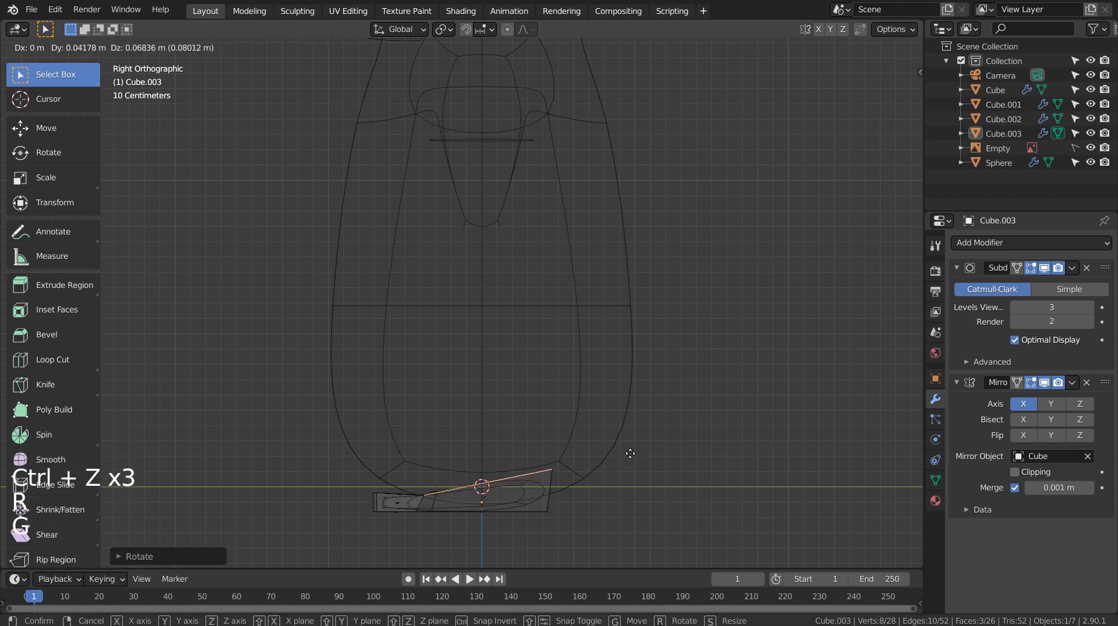
key(Tab)
key(shift+z)
middle_click(458, 481)
middle_click(459, 481)
middle_click(476, 484)
middle_click(511, 488)
middle_click(625, 462)
click(626, 462)
- Orbit around the penguin to inspect the mirrored orange feet from several angles
scroll(down, 3)
middle_click(605, 413)
scroll(down, 3)
middle_click(606, 433)
key(KP_1)
scroll(down, 3)
middle_click(640, 366)
middle_click(631, 429)
click(626, 320)
scroll(up, 3)
key(shift+a)
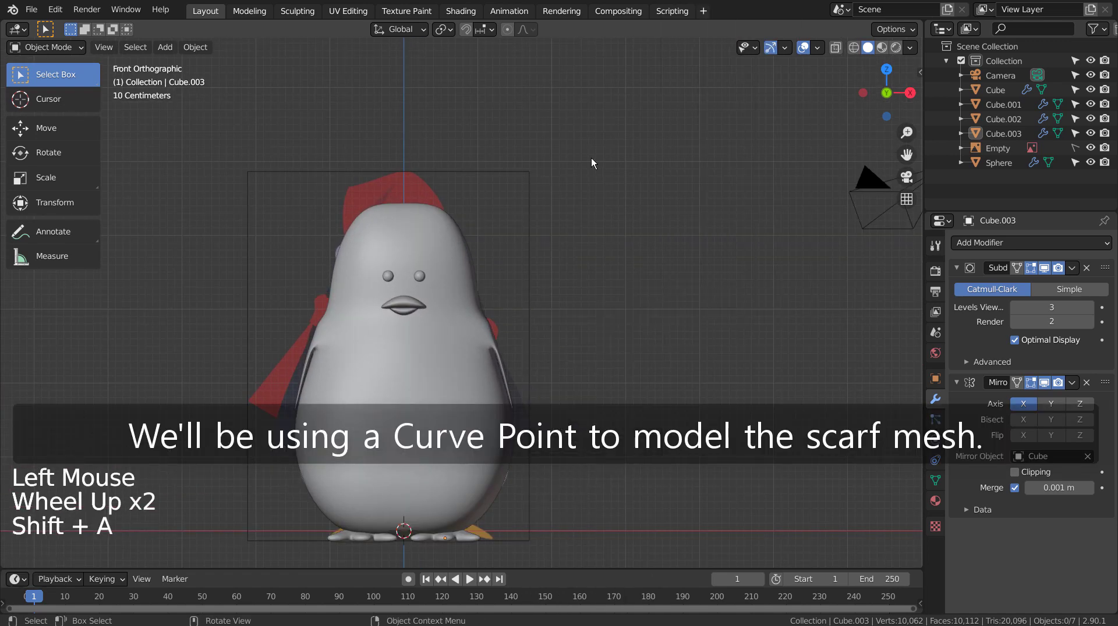
- Add a Simple Curve Point set to 3D and split the scene into four orthographic views
key(shift+z)
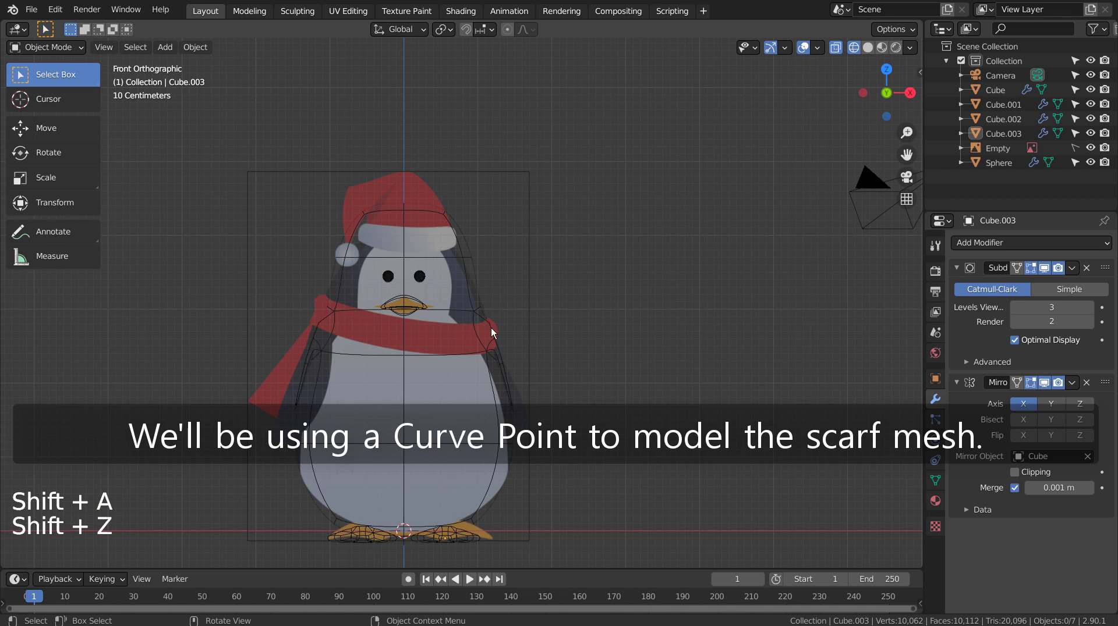
key(shift+z)
key(shift+a)
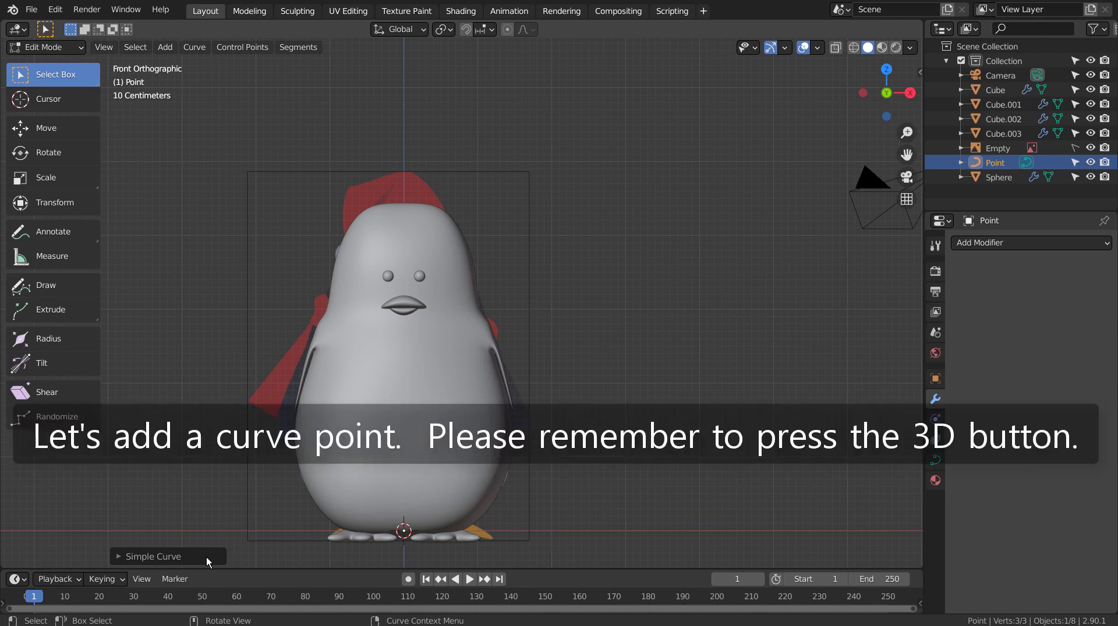
click(206, 558)
click(167, 559)
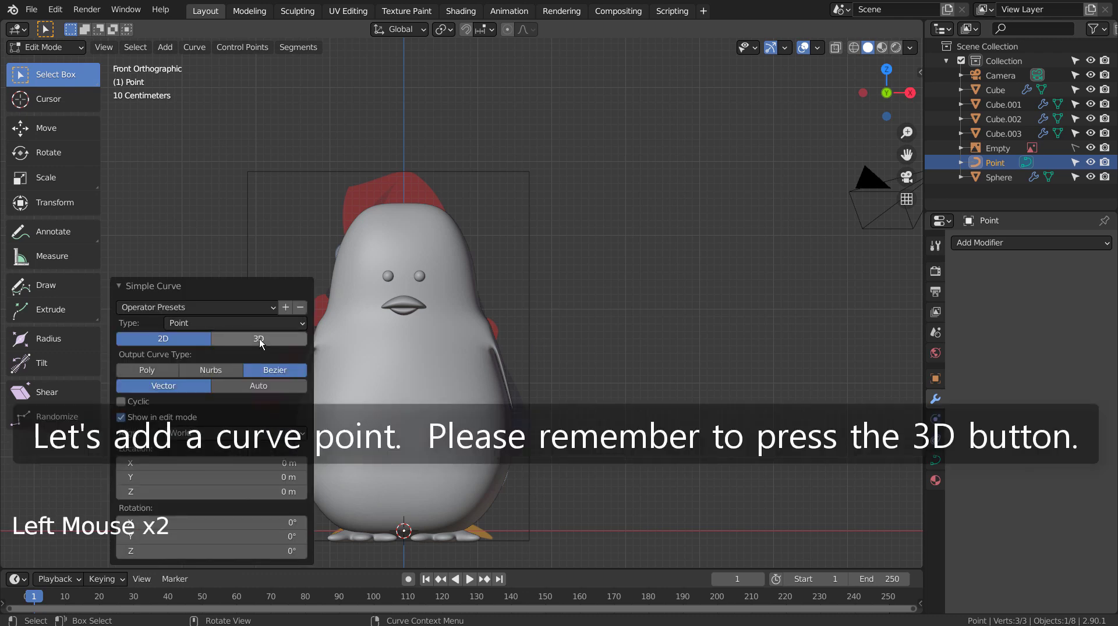
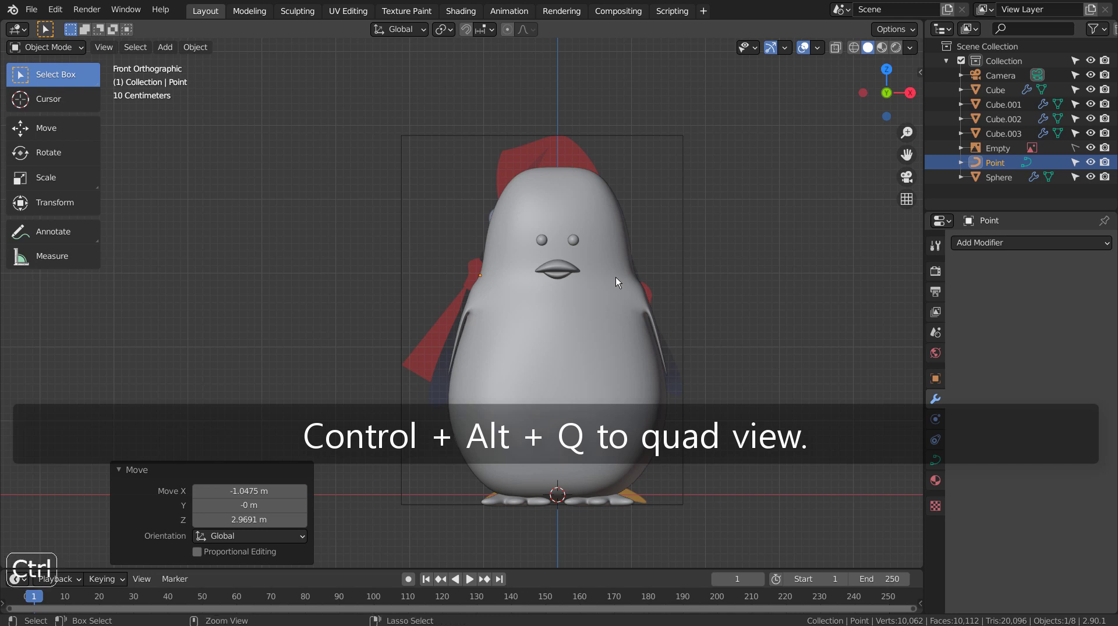
key(ctrl+alt+q)
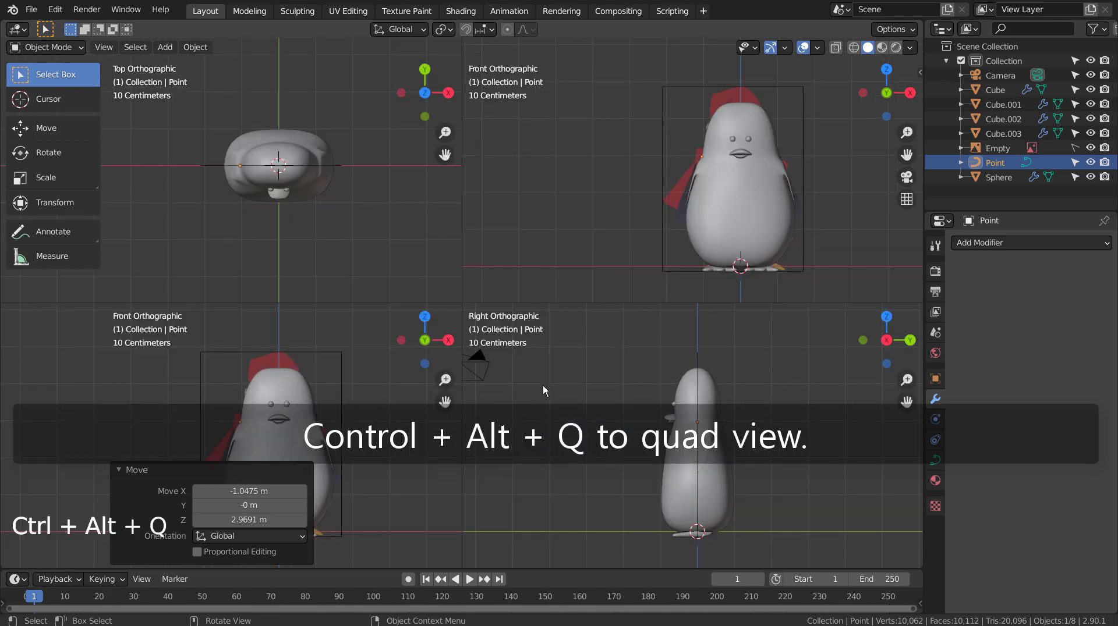
- Extrude the curve's points along one side of the penguin's neck
key(e)
key(Tab)
key(e)
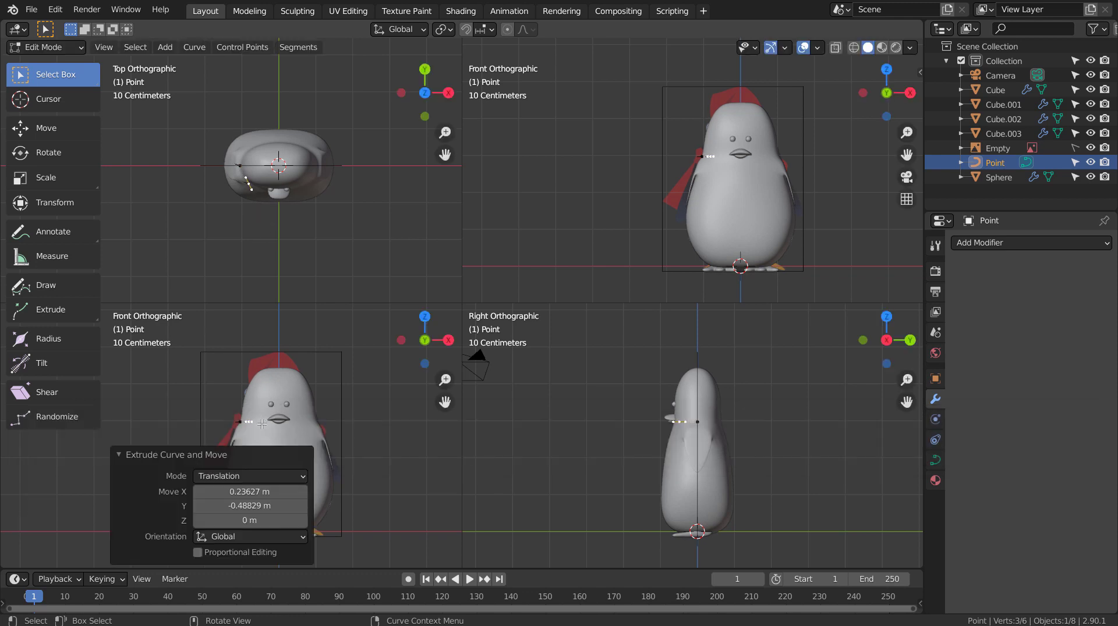
key(g)
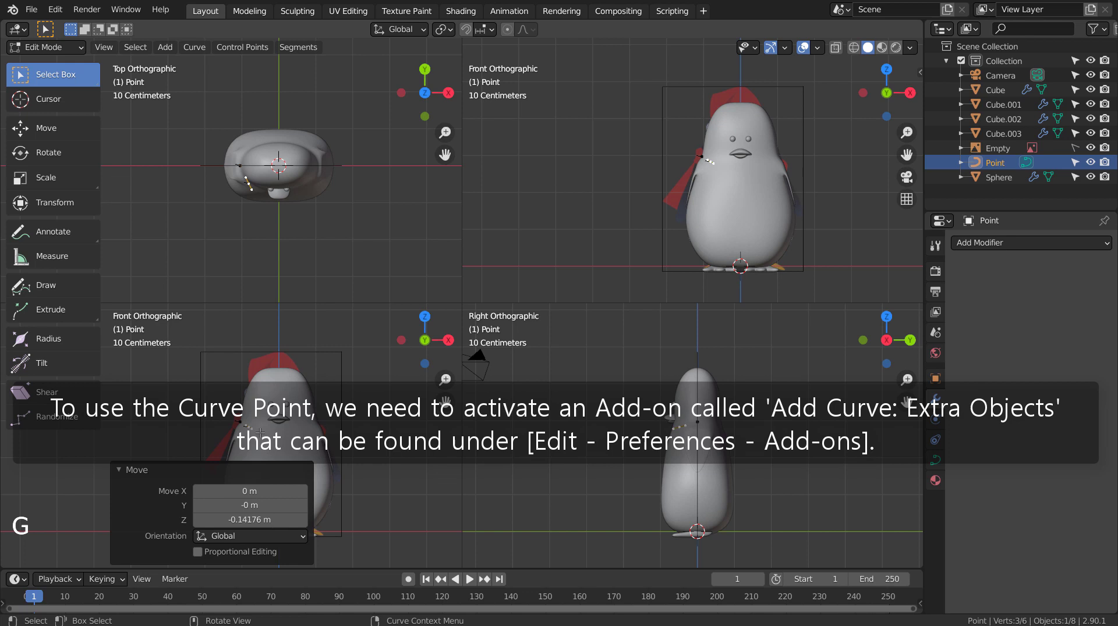
key(e)
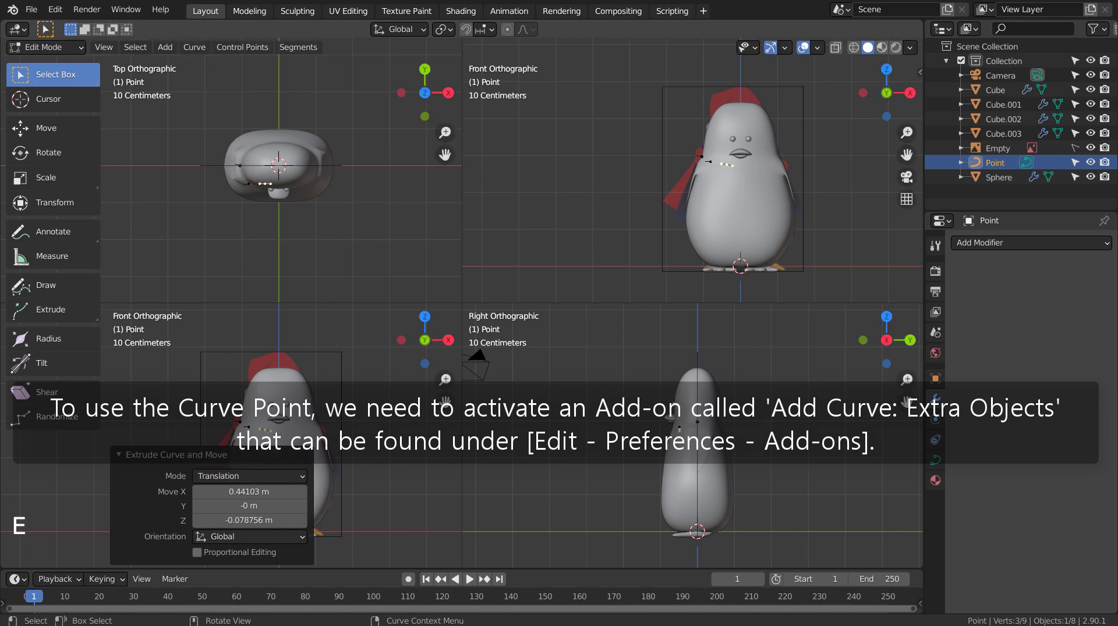
key(g)
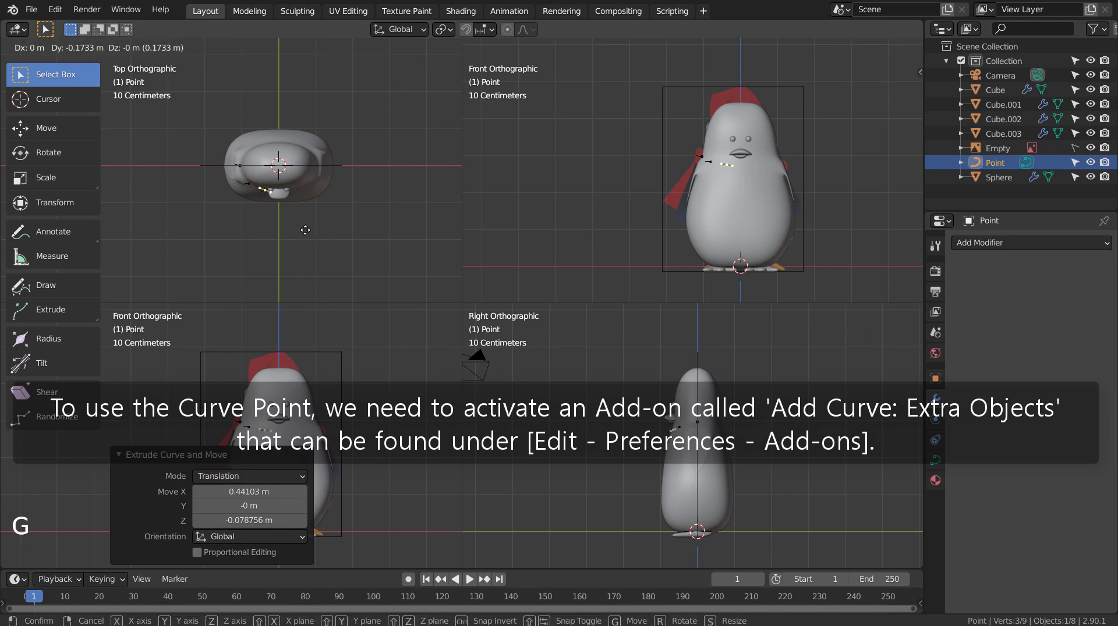
- Continue extruding points around the back of the neck toward the curve's start
key(e)
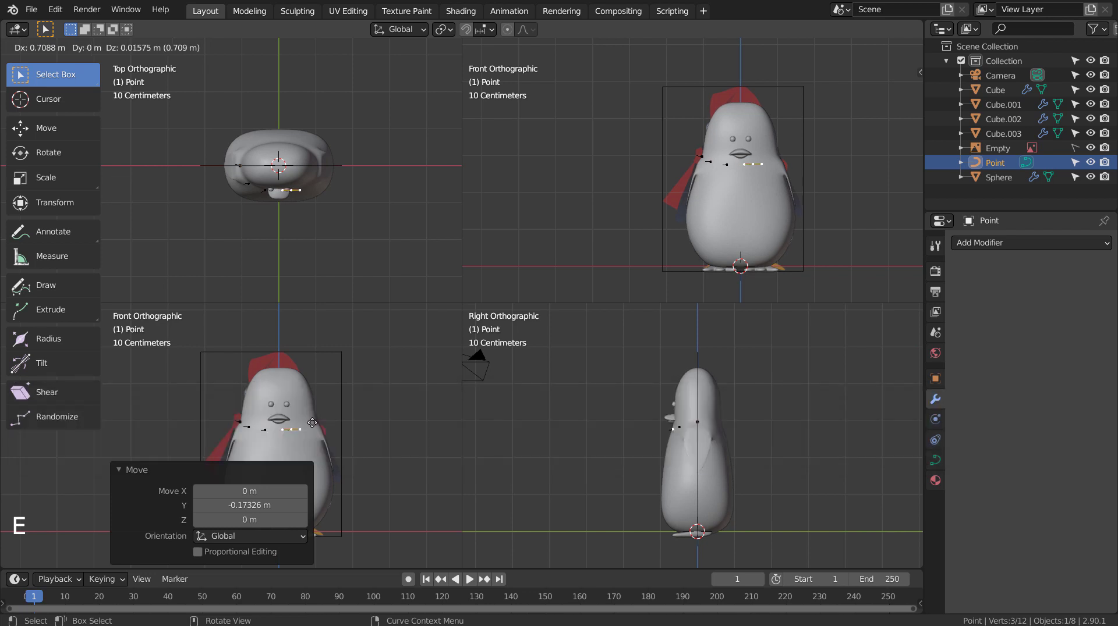
key(e)
key(r)
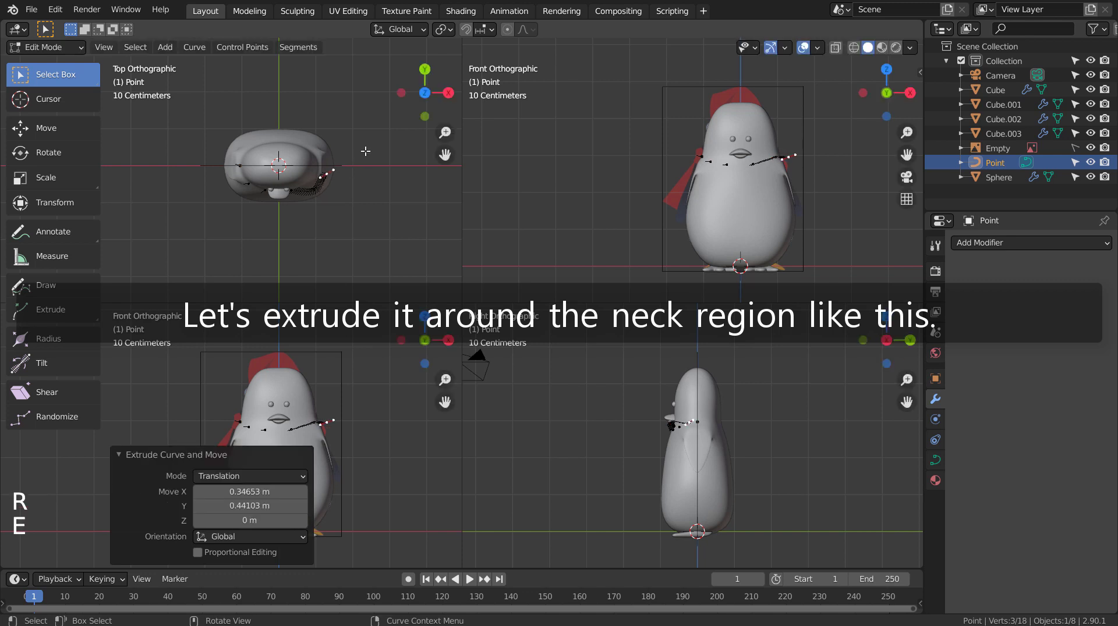
key(e)
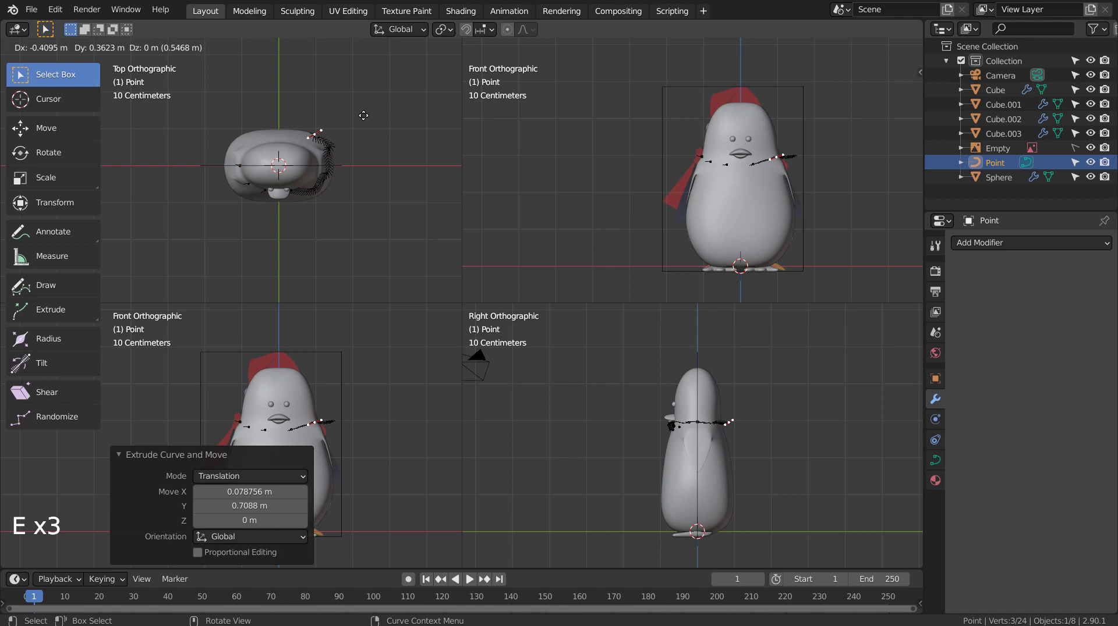
key(e)
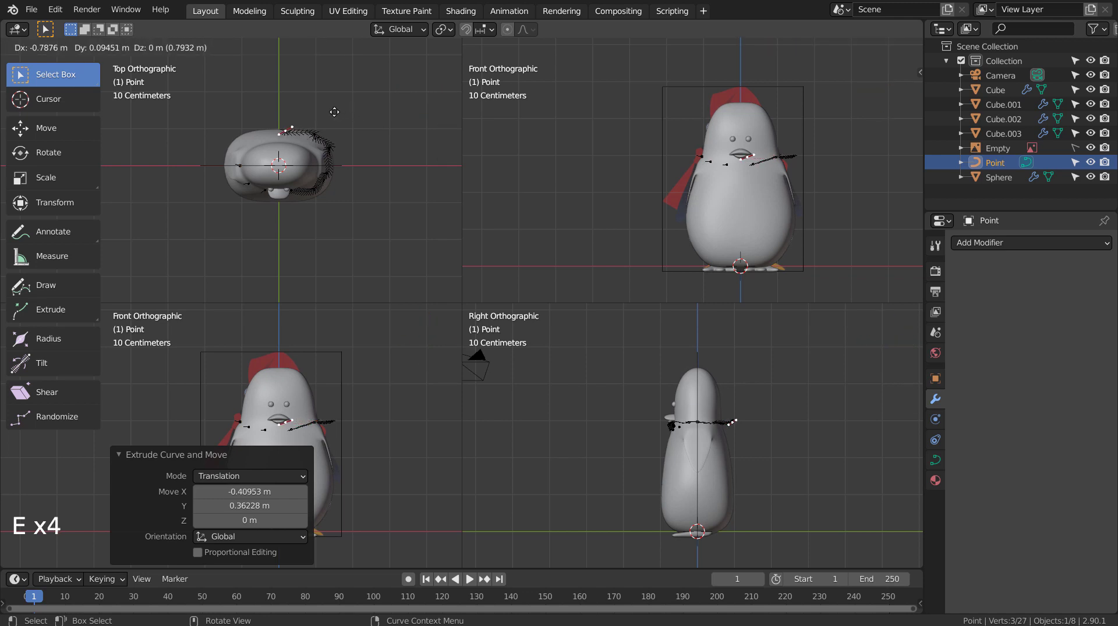
key(e)
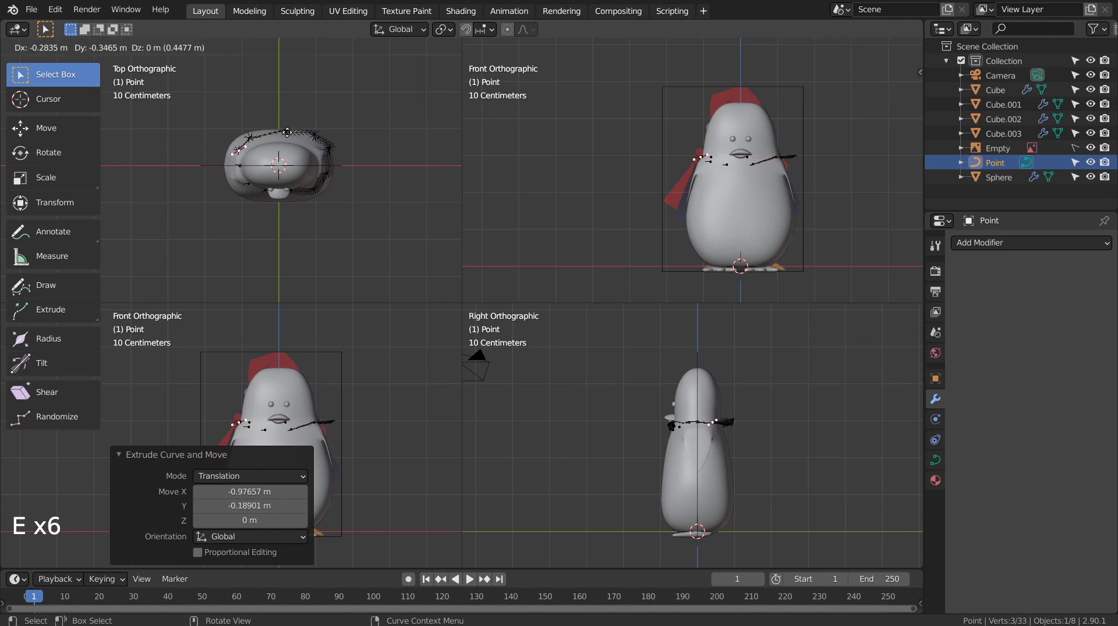
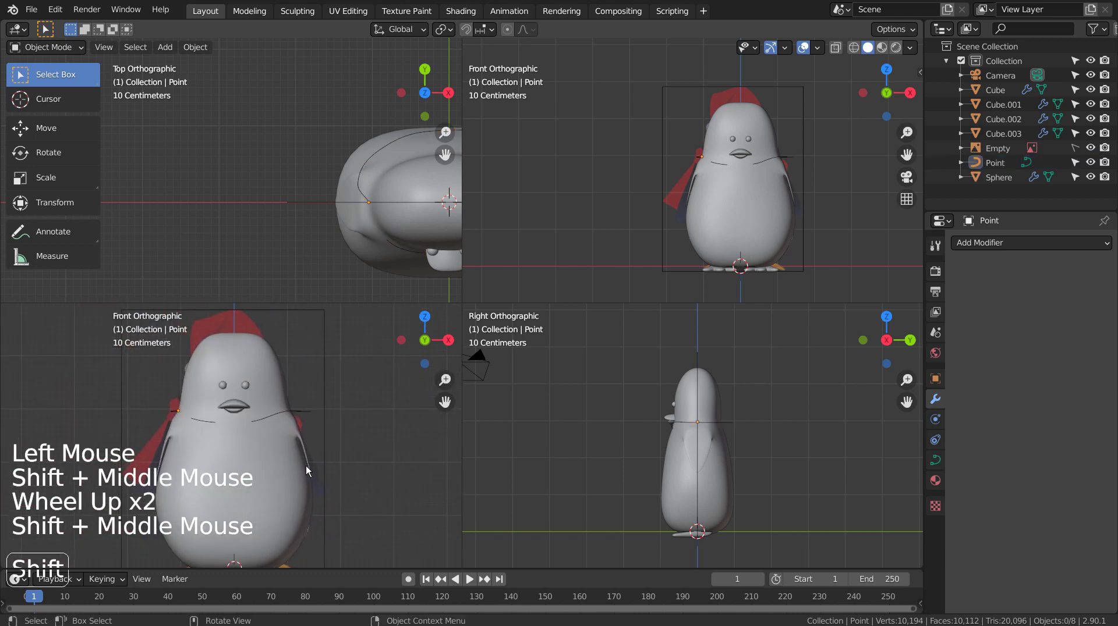
- Scale the Point curve down from top view so it hugs the penguin's neck
scroll(up, 3)
scroll(up, 3)
click(356, 381)
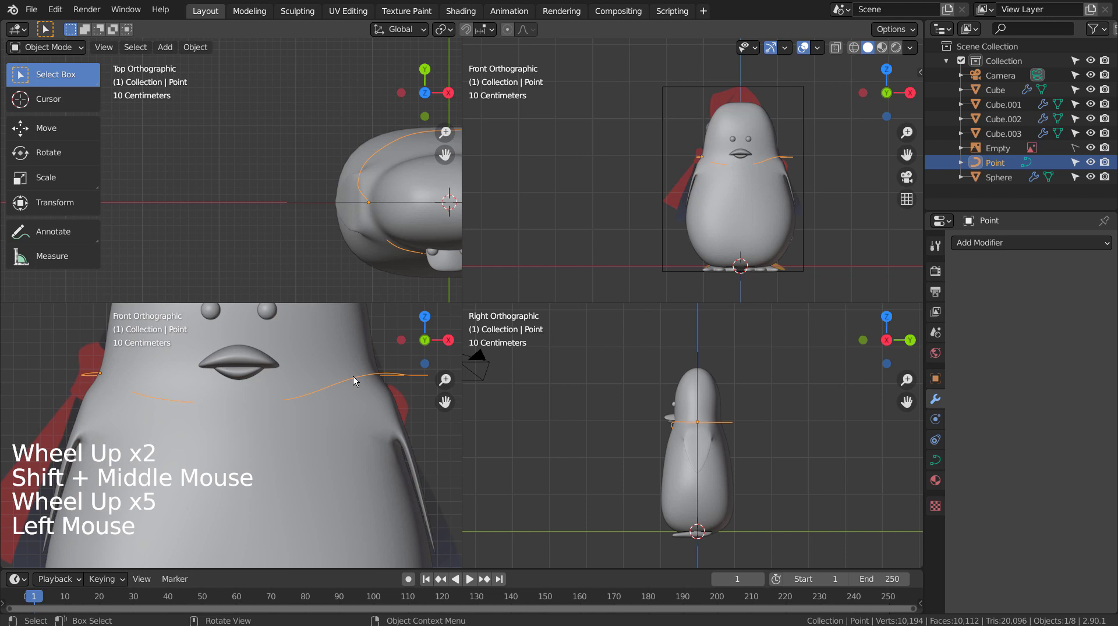
middle_click(767, 187)
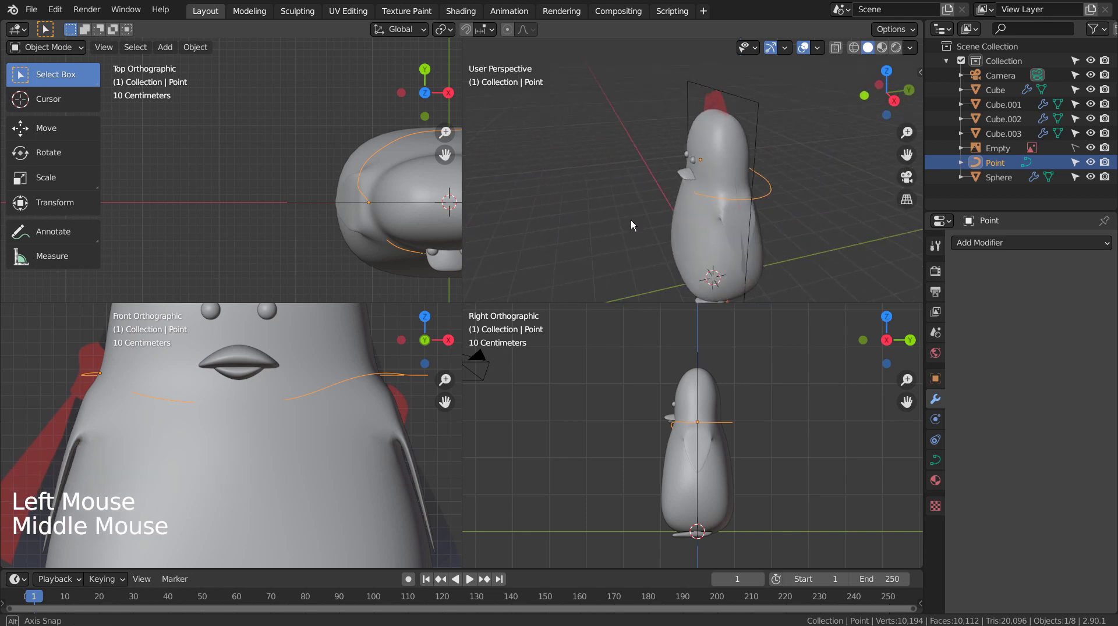
middle_click(594, 271)
middle_click(757, 224)
middle_click(663, 192)
key(KP_7)
key(g)
key(s)
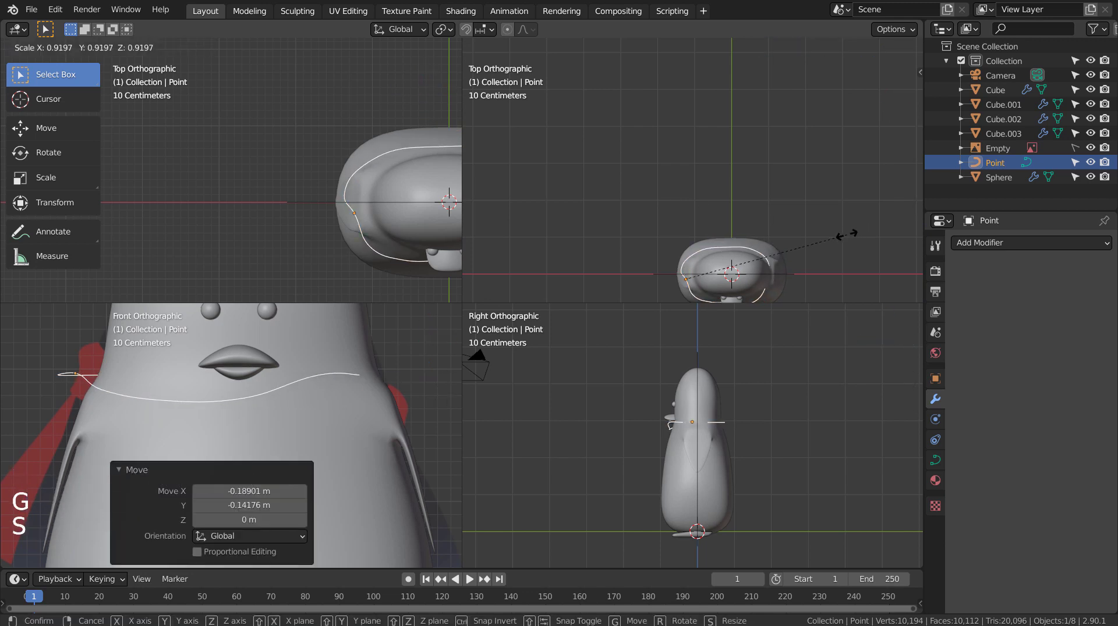
key(g)
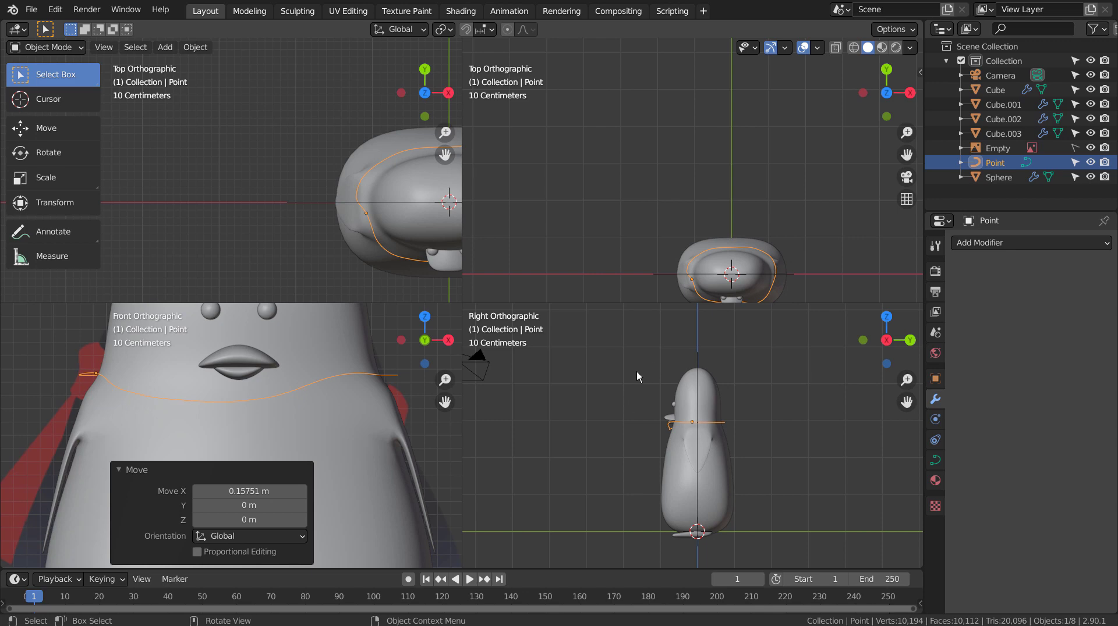
- Return to a single viewport facing the penguin and deselect everything
key(ctrl+alt+q)
middle_click(587, 411)
middle_click(563, 255)
click(744, 292)
scroll(down, 3)
- Add a Rectangle curve at the penguin's base and flatten it along Y into a small profile
key(shift+a)
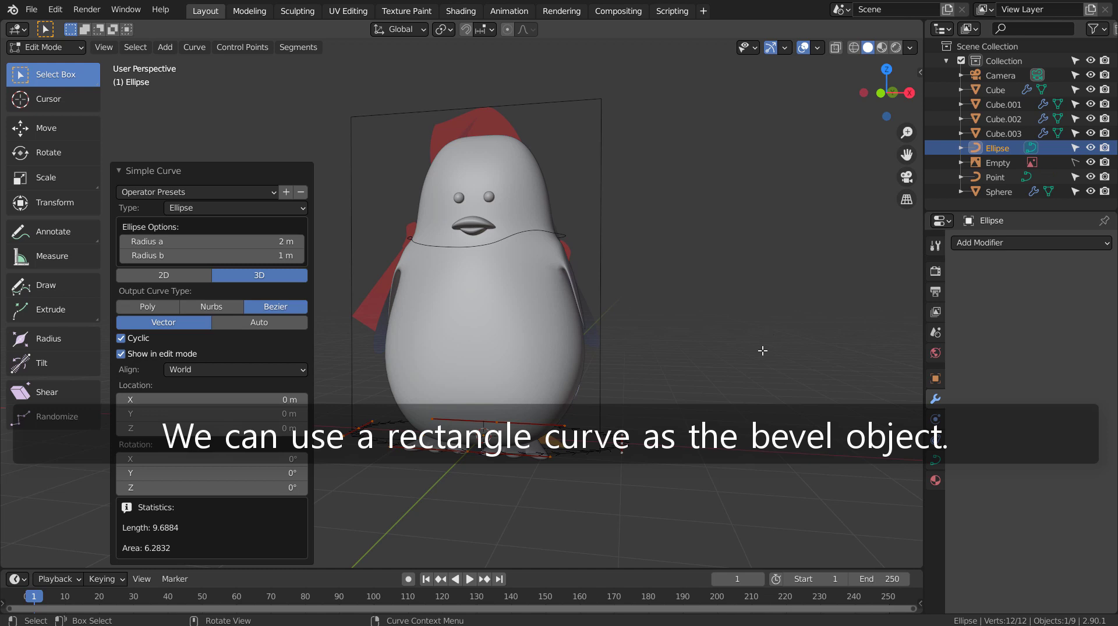
key(ctrl+z)
key(shift+a)
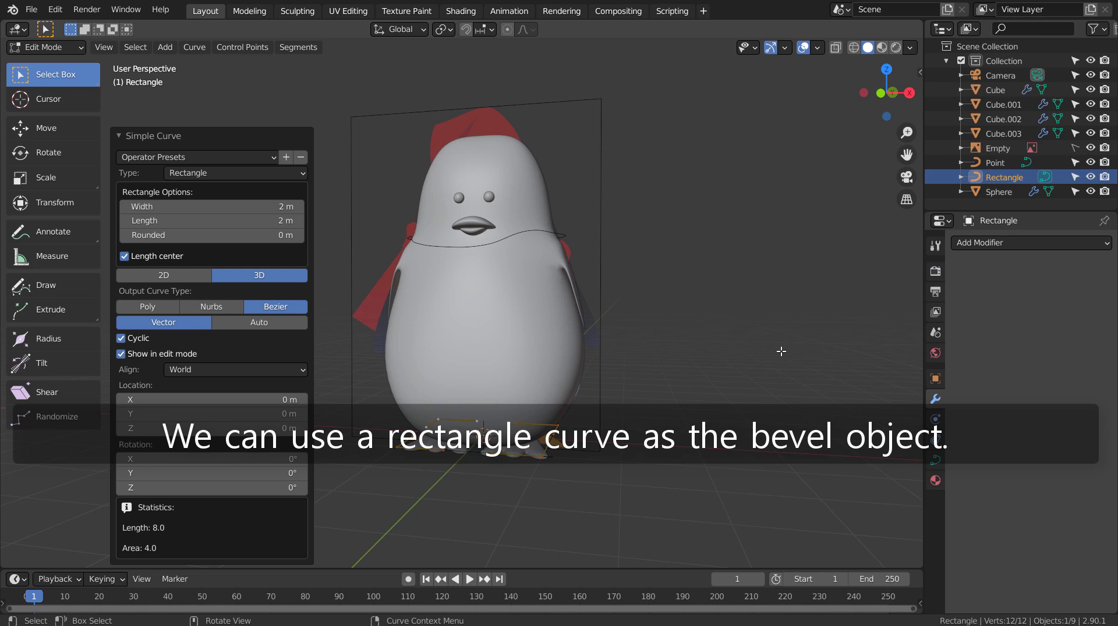
key(s)
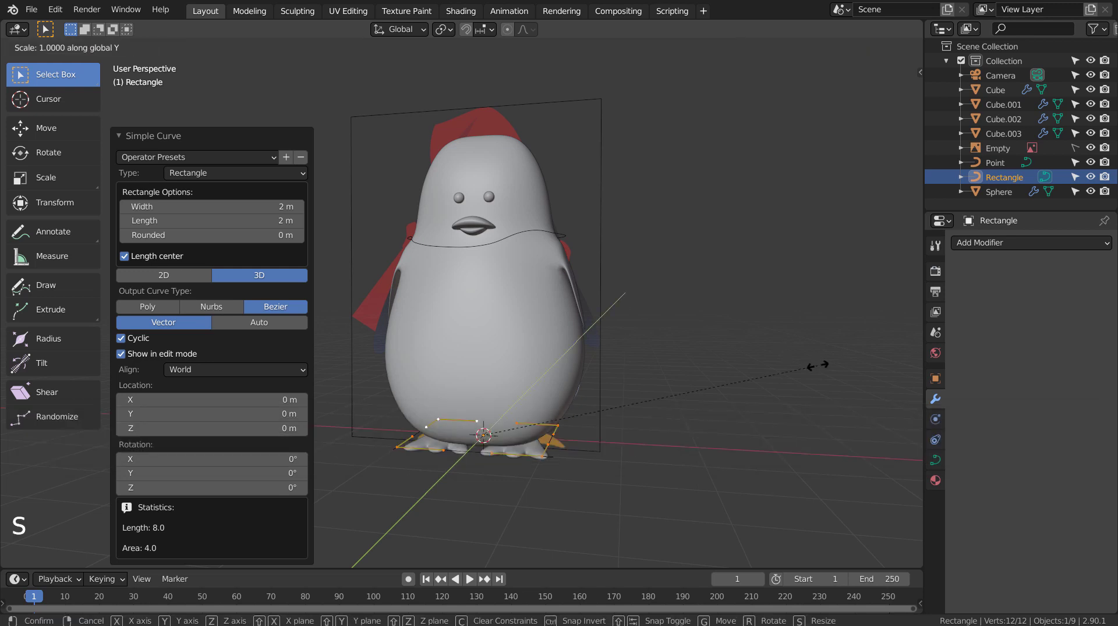
key(s)
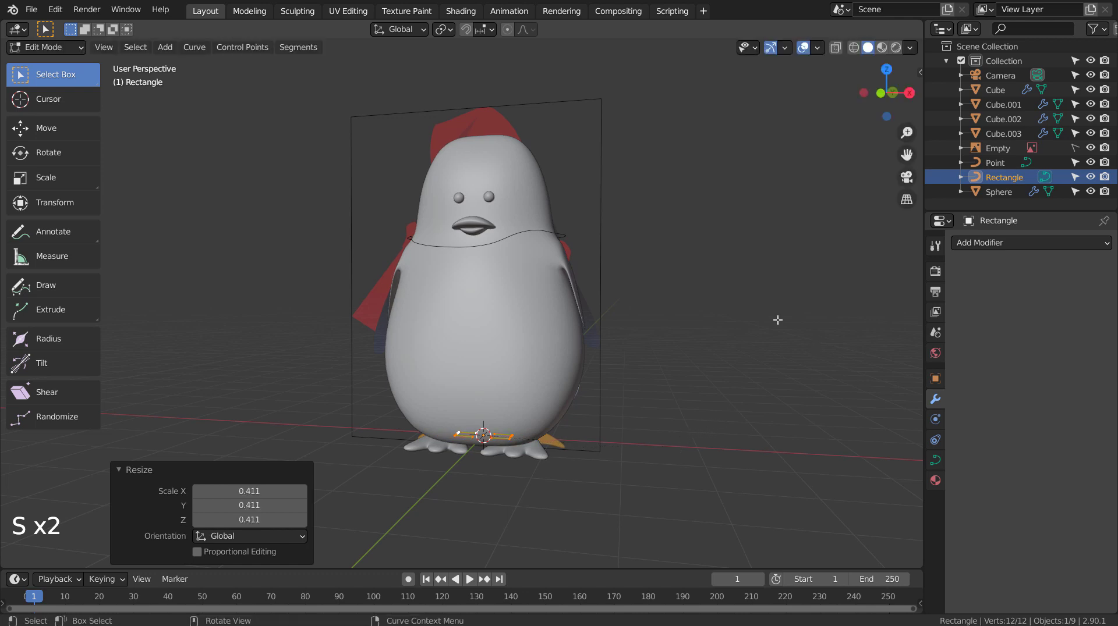
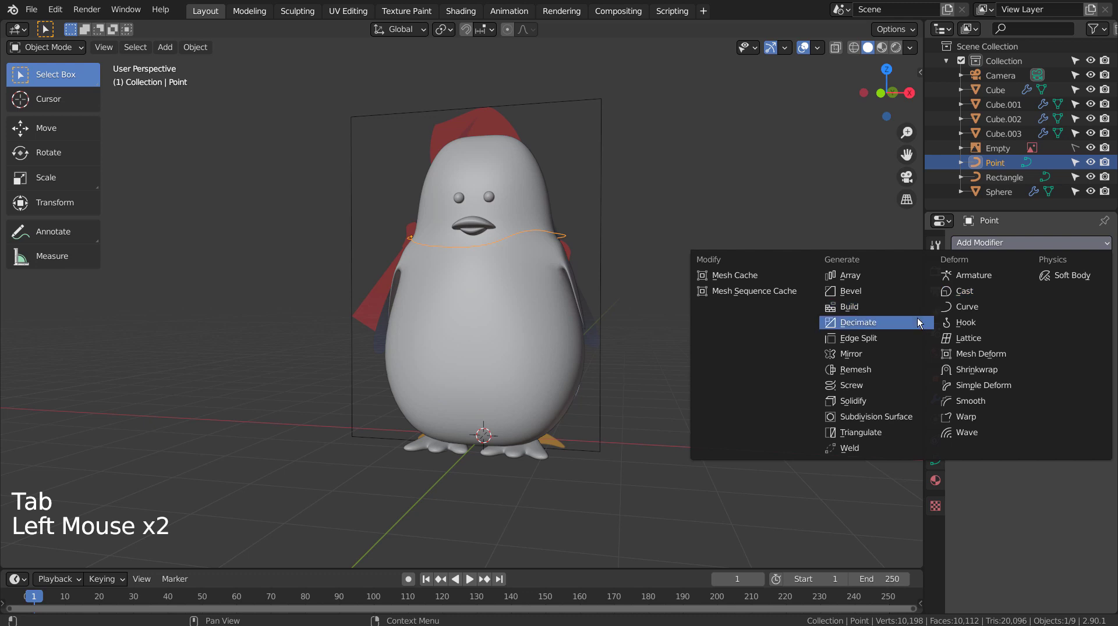
- Set the Point curve's Geometry > Bevel Object to Rectangle, forming a thick neck band
scroll(down, 3)
click(958, 469)
scroll(down, 3)
scroll(down, 3)
click(1024, 476)
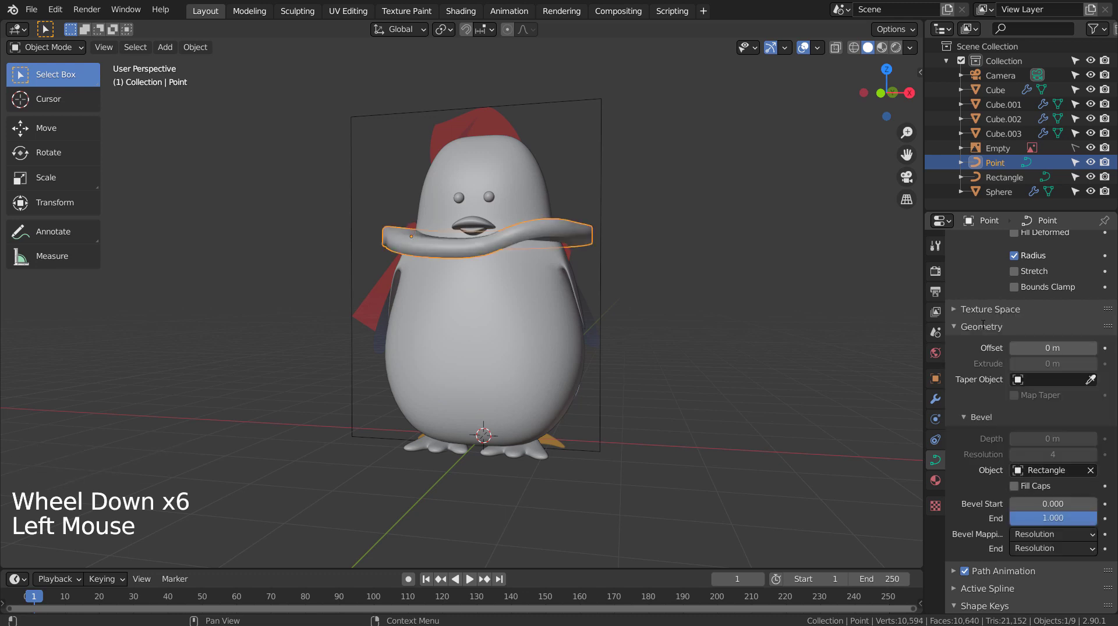
click(689, 314)
- Orbit around the penguin to inspect the new scarf band from all sides
middle_click(687, 336)
middle_click(658, 375)
middle_click(641, 398)
middle_click(640, 397)
scroll(up, 3)
middle_click(551, 408)
middle_click(610, 383)
middle_click(610, 383)
middle_click(685, 444)
middle_click(692, 415)
scroll(down, 3)
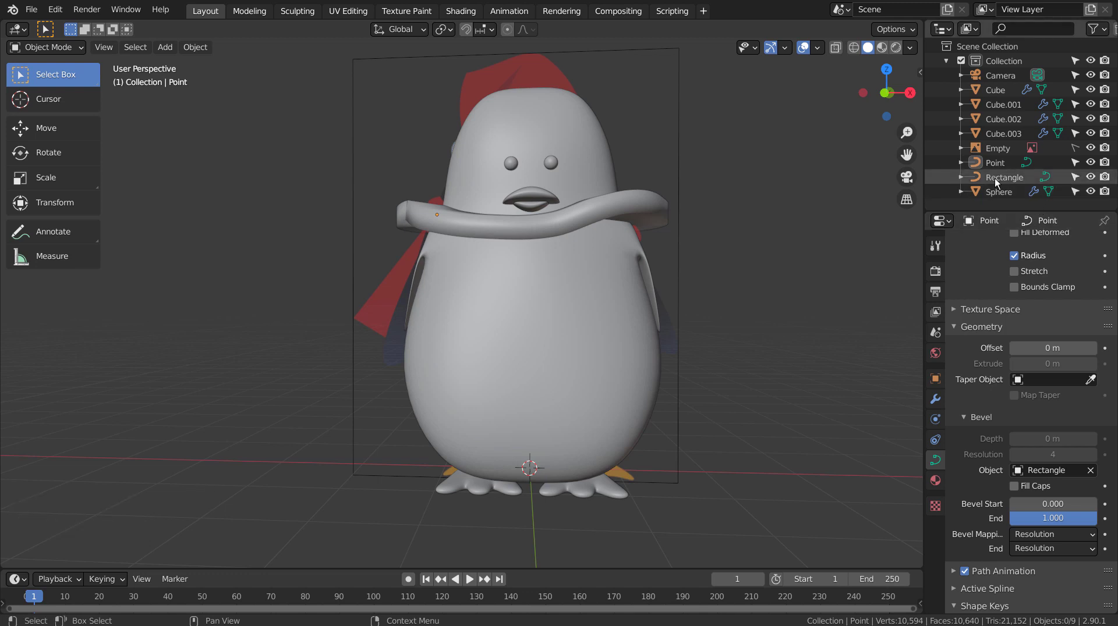
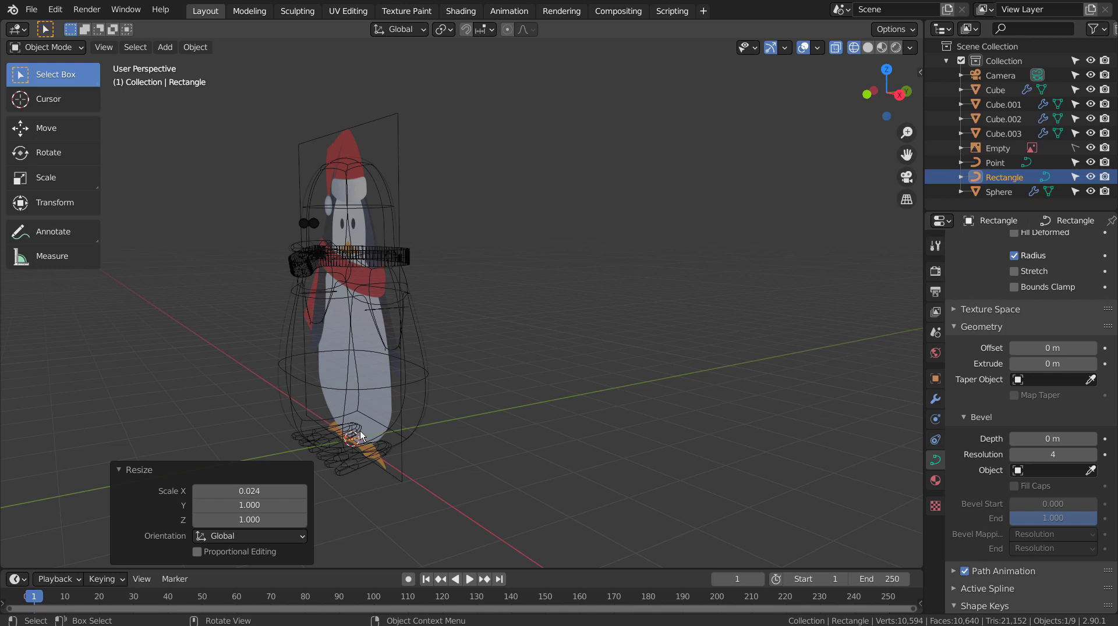
- Switch back to solid shading and orbit around to face the penguin and its neck rectangle
middle_click(566, 411)
key(shift+z)
scroll(up, 3)
middle_click(746, 378)
middle_click(699, 432)
middle_click(678, 451)
middle_click(678, 450)
scroll(up, 3)
middle_click(678, 451)
middle_click(709, 429)
middle_click(709, 429)
scroll(down, 3)
scroll(down, 3)
- Scale the Rectangle profile along its depth and sideways so the neck band becomes a slimmer ring
key(s)
scroll(down, 3)
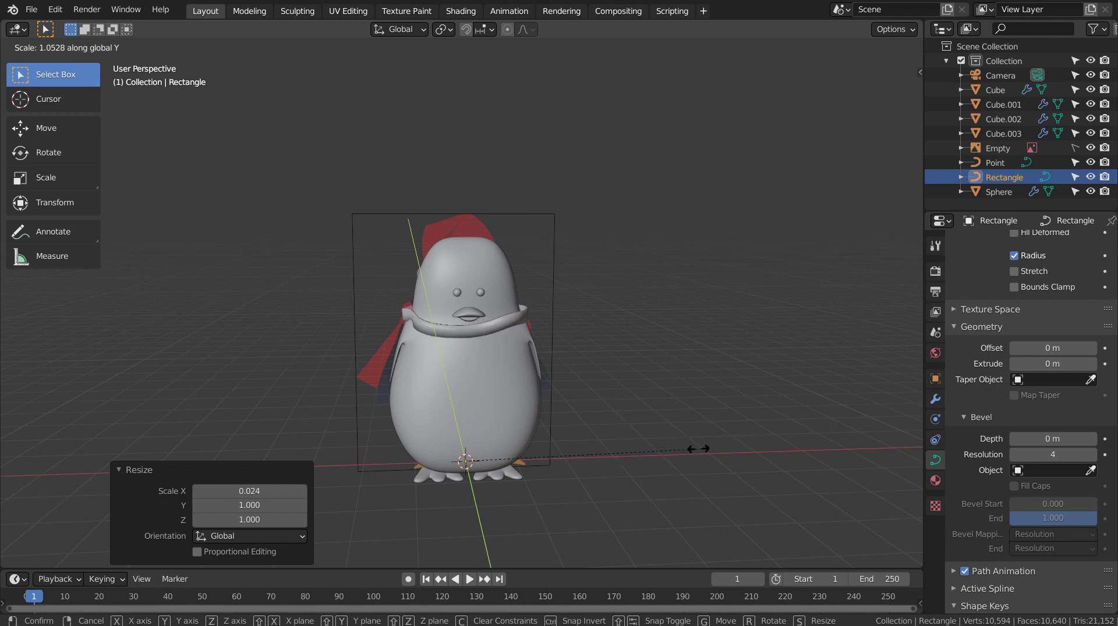
key(s)
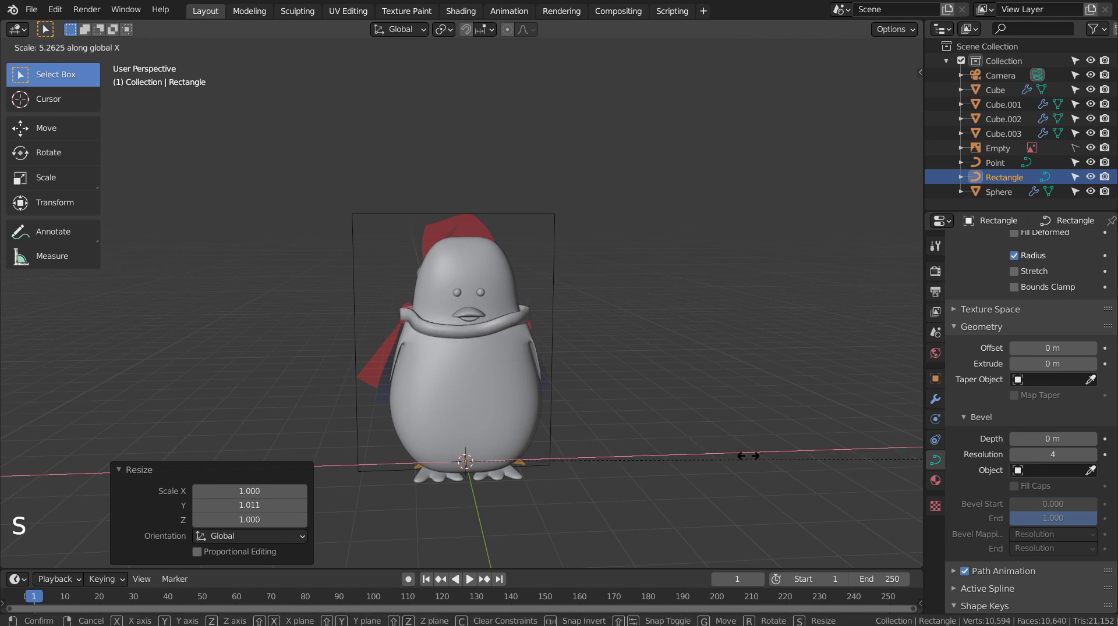
scroll(up, 3)
- Orbit around the penguin's head to inspect how the band ring wraps the neck
middle_click(792, 403)
scroll(up, 3)
middle_click(399, 363)
middle_click(449, 355)
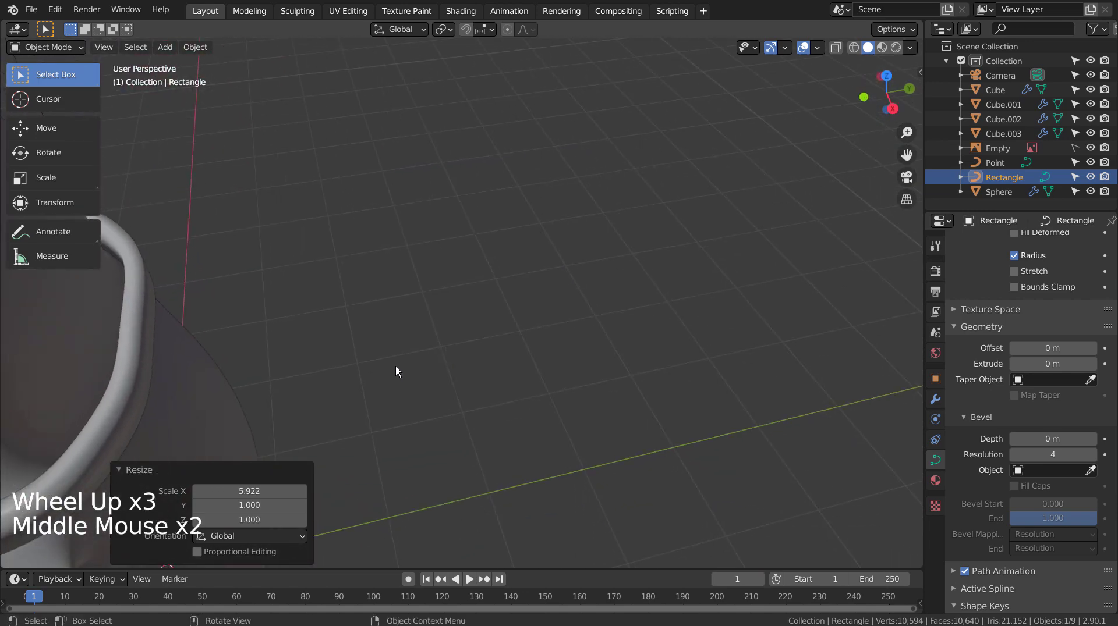
middle_click(402, 368)
middle_click(542, 290)
scroll(down, 3)
middle_click(486, 314)
middle_click(542, 310)
middle_click(536, 317)
middle_click(569, 317)
middle_click(589, 317)
middle_click(678, 343)
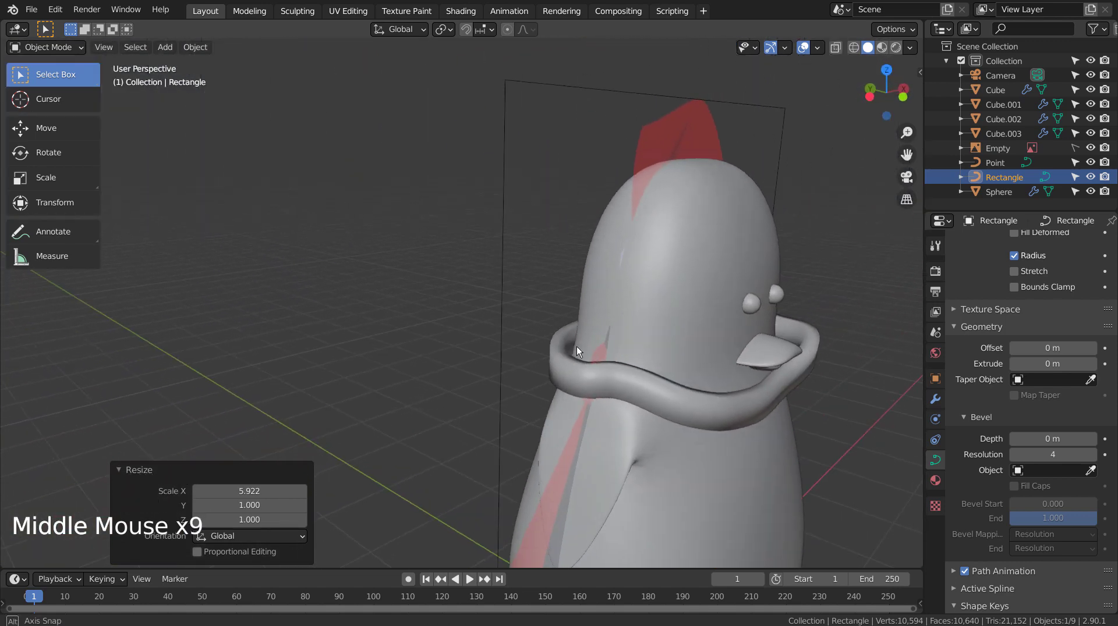
middle_click(564, 353)
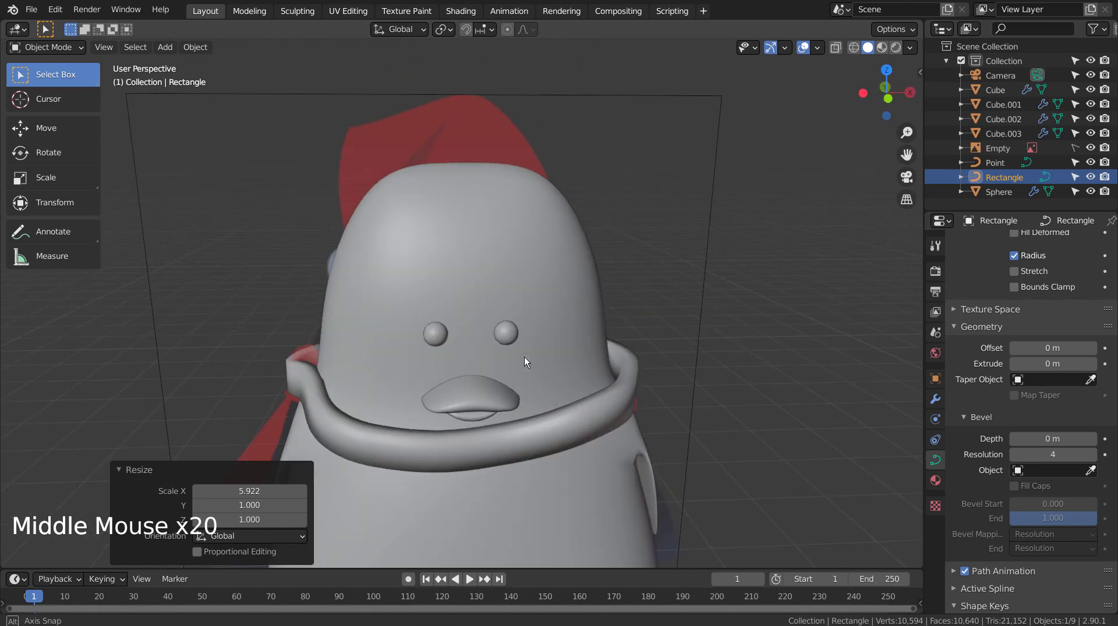
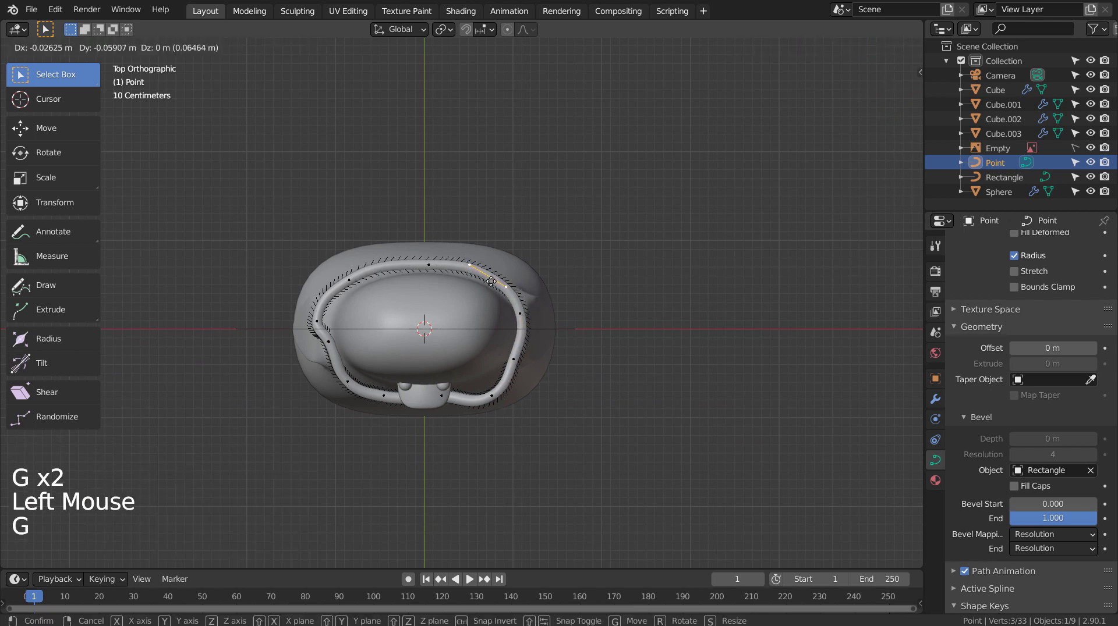
- Nudge five scarf-ring control points from the top view so the band hugs the neck outline
click(429, 263)
key(g)
click(350, 275)
key(g)
click(313, 318)
key(g)
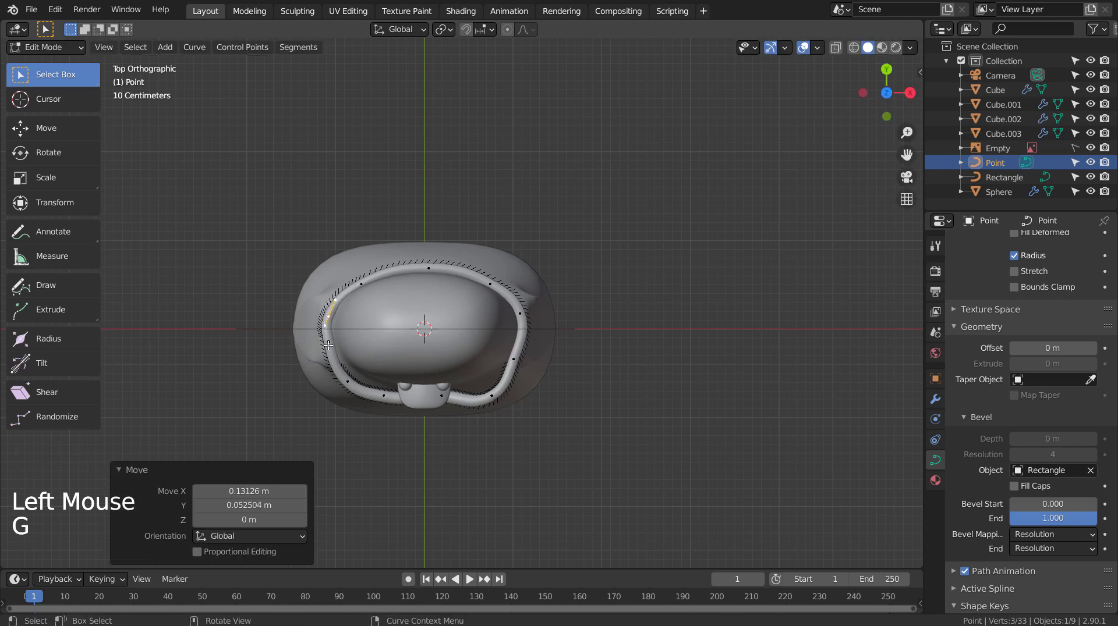
click(346, 377)
key(g)
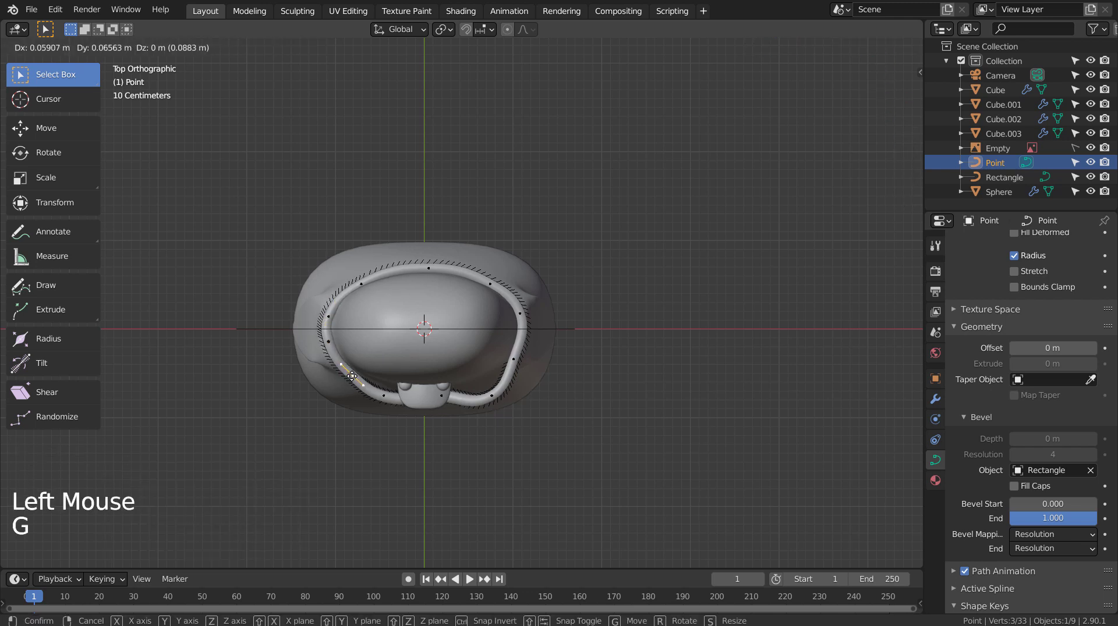
click(383, 390)
key(g)
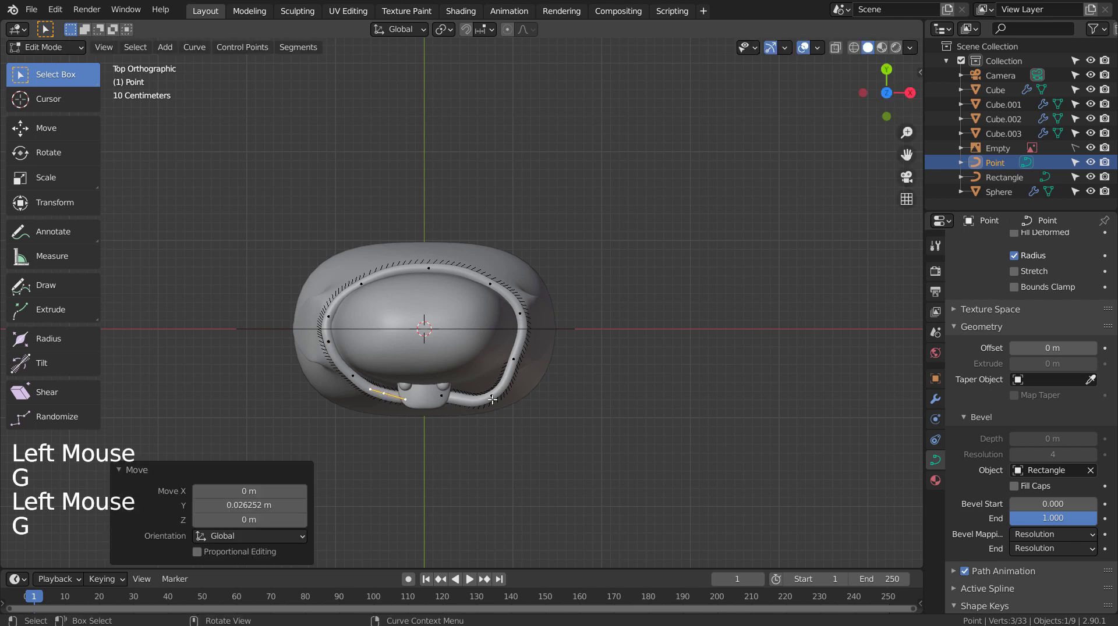
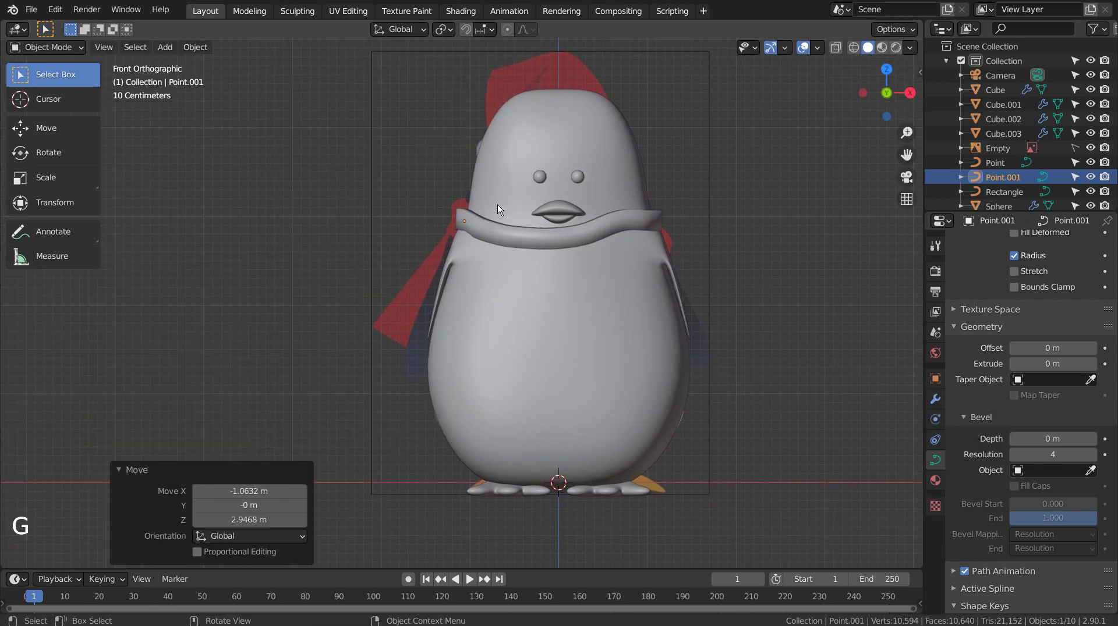
- Extrude the new Point.001 curve's points down the left side of the body along the red flap
key(e)
key(Tab)
key(e)
key(e)
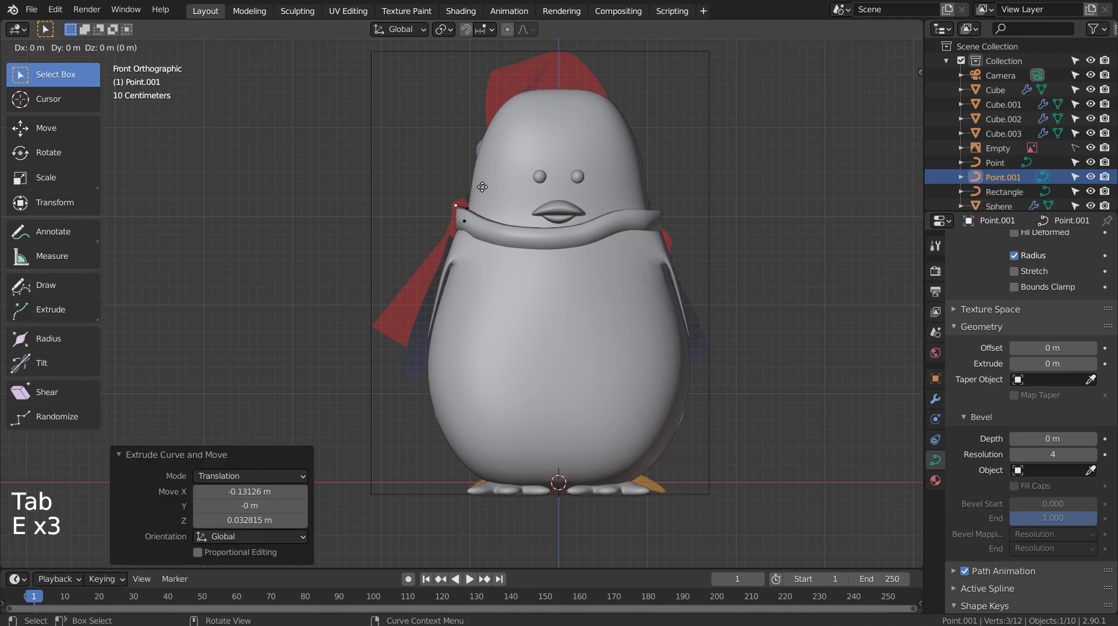
key(e)
key(e)
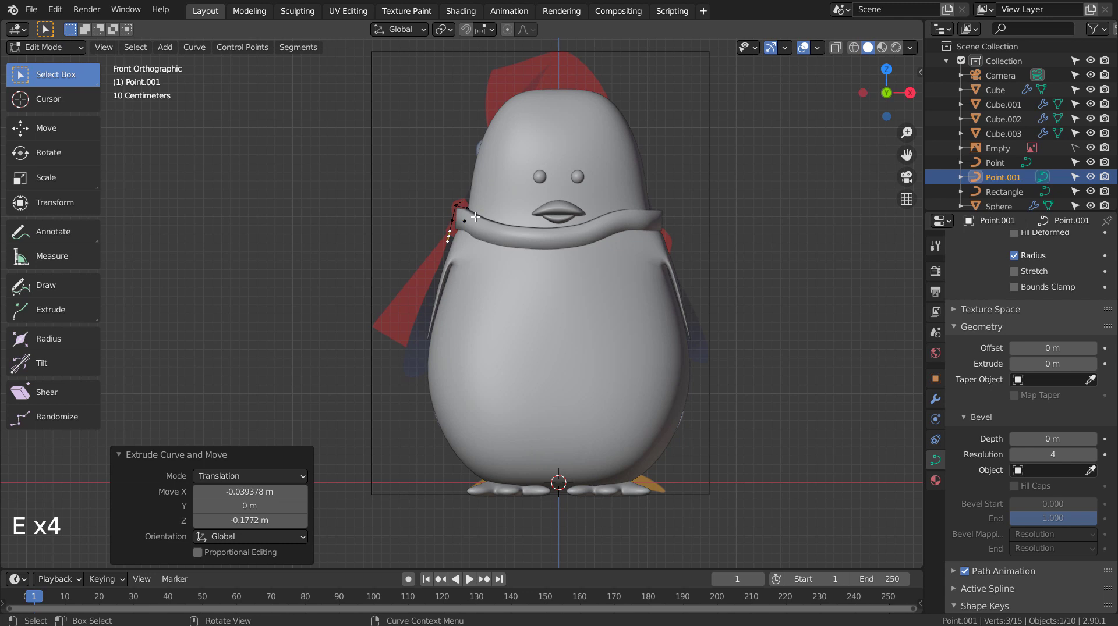
key(e)
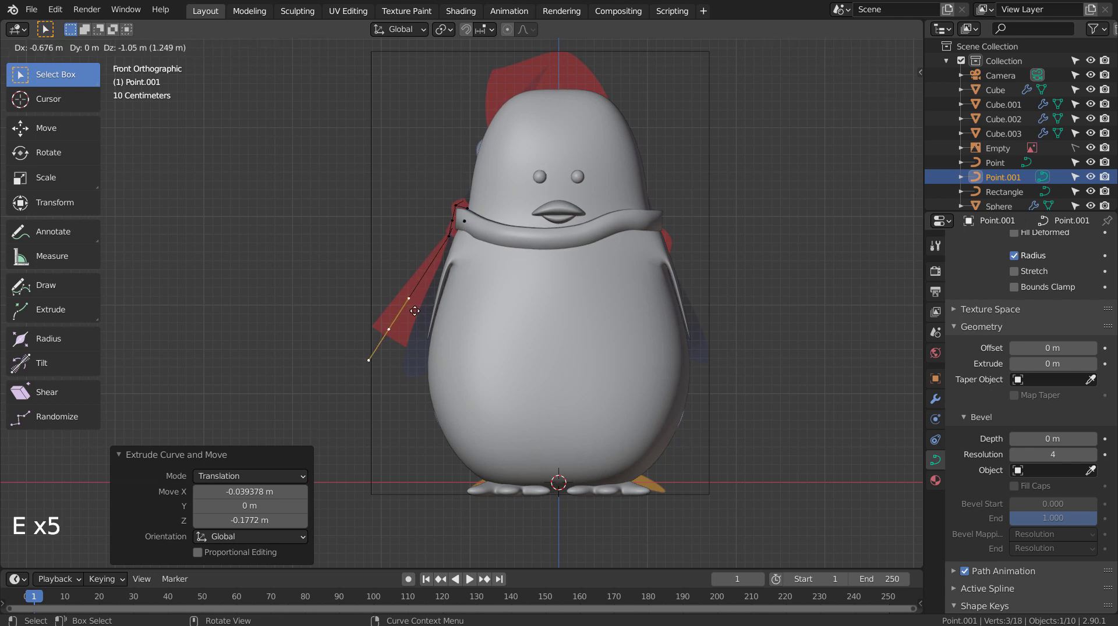
key(Tab)
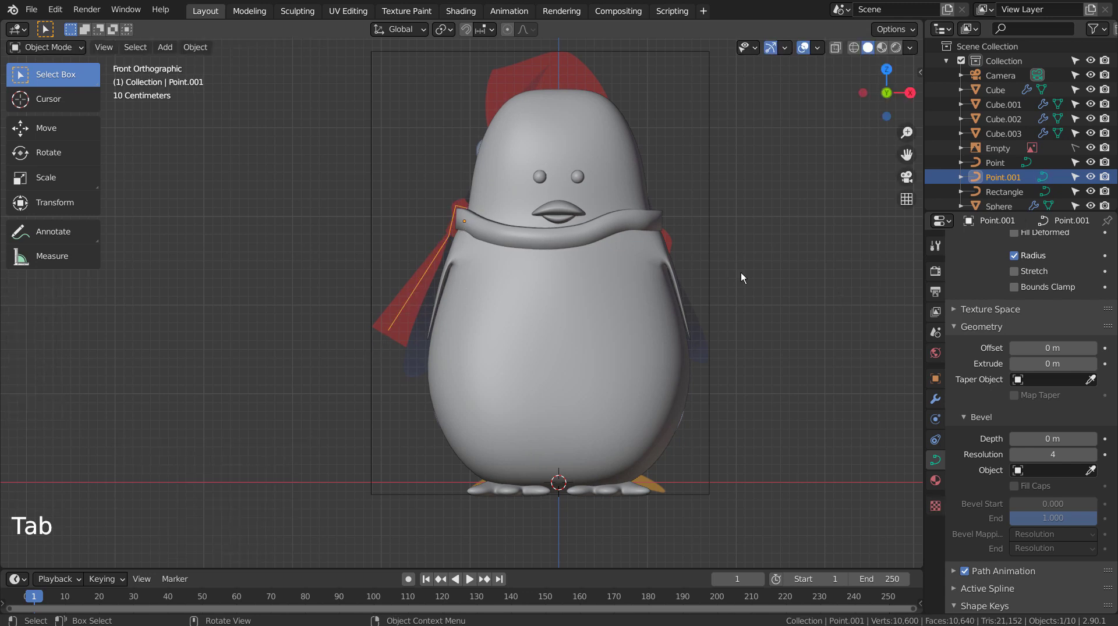
key(a)
- Save the blend file and set the tail curve's bevel object to the Rectangle profile
click(437, 262)
key(Tab)
key(a)
key(v)
key(Tab)
key(ctrl+s)
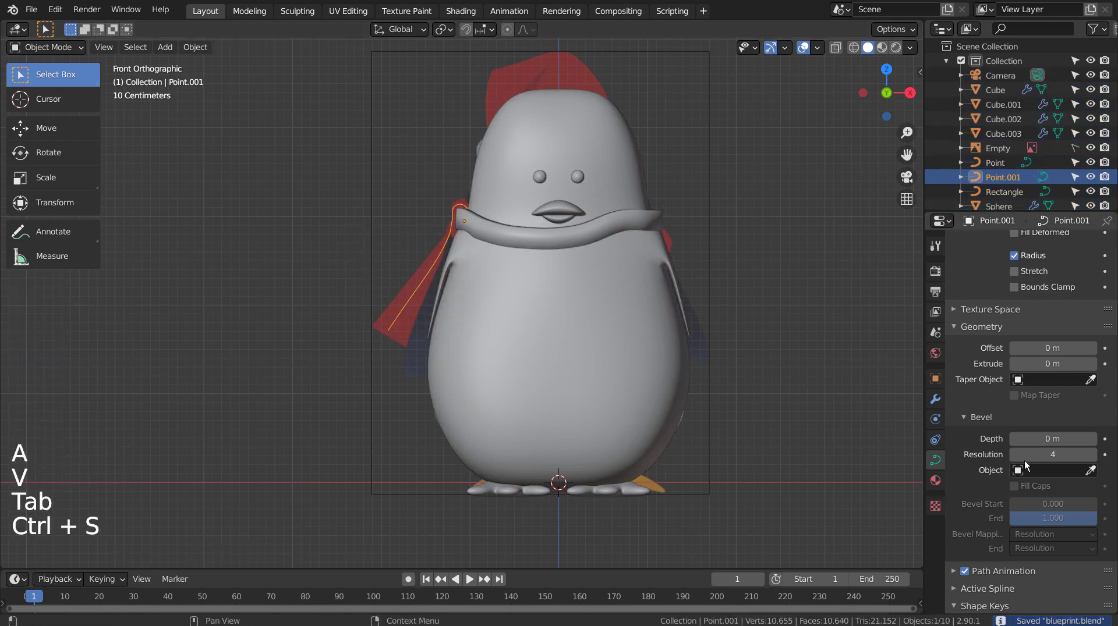
click(1022, 476)
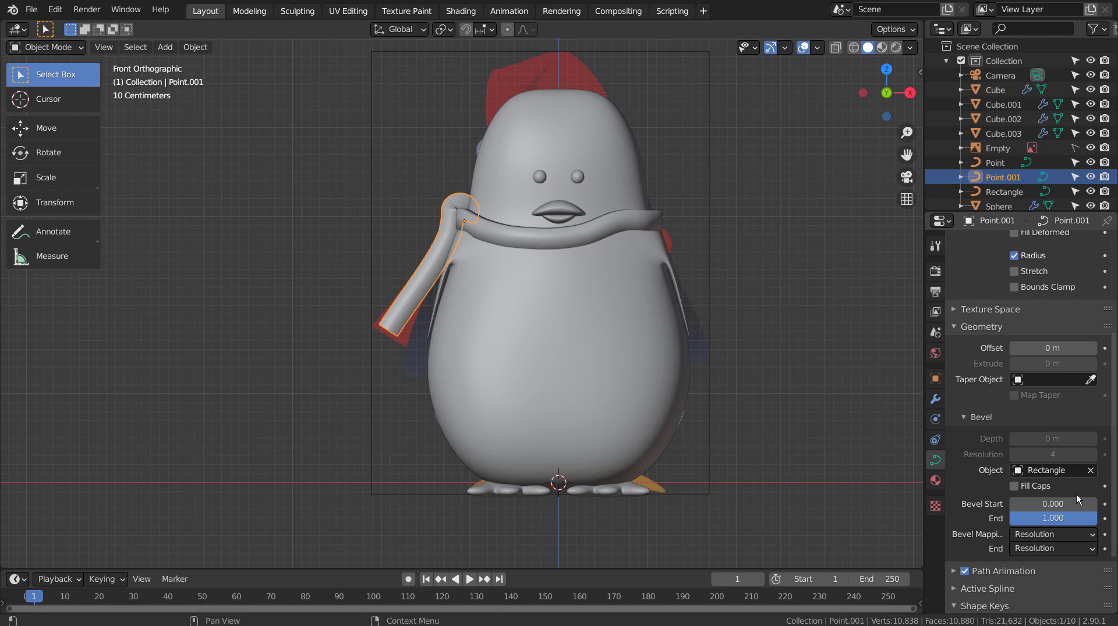
- Duplicate the Rectangle profile as Rectangle.001 and assign it as Point.001's bevel object
scroll(up, 3)
middle_click(476, 174)
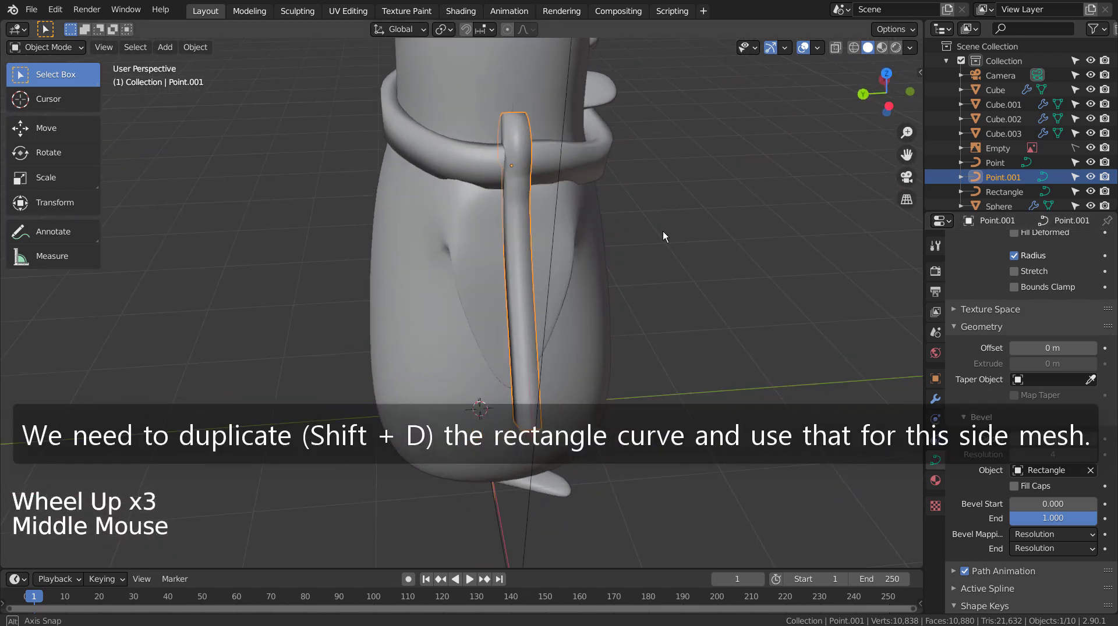
middle_click(595, 273)
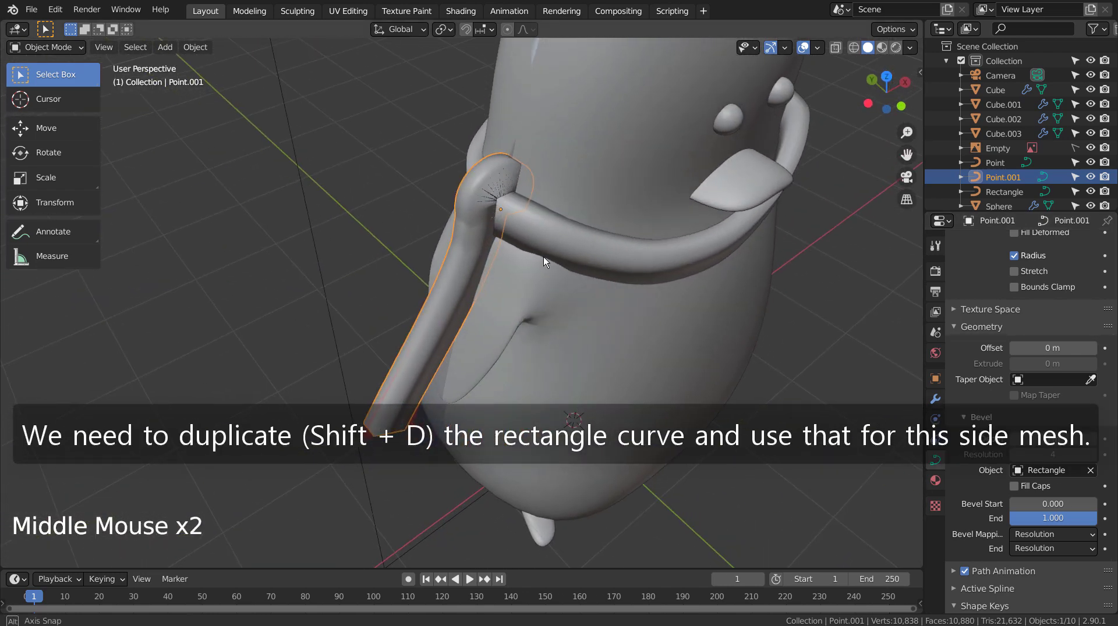
middle_click(554, 255)
click(979, 197)
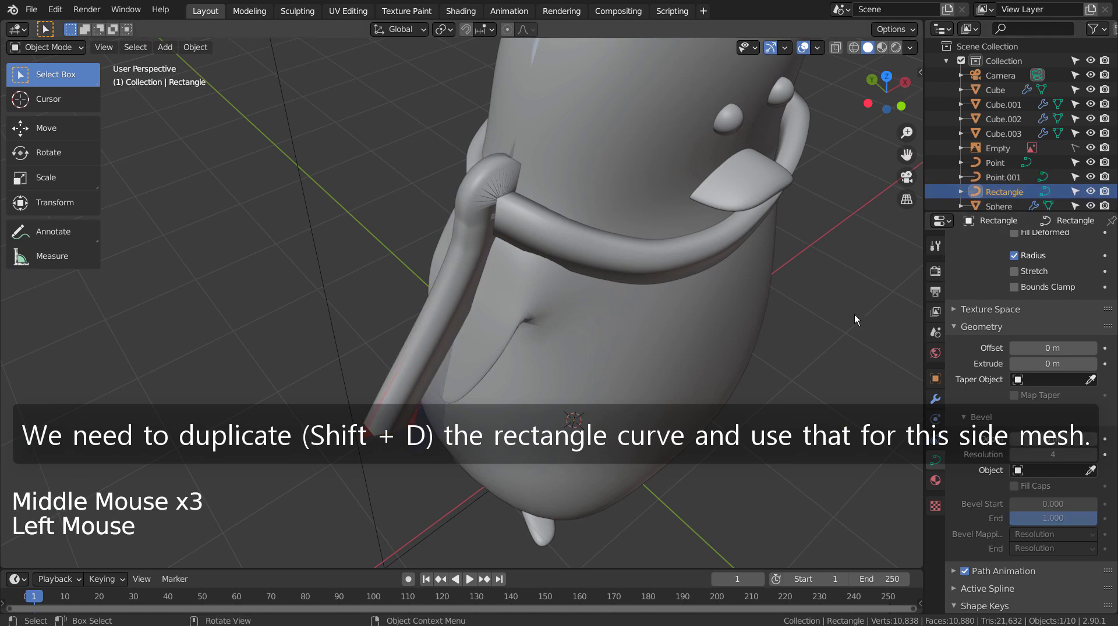
key(shift+d)
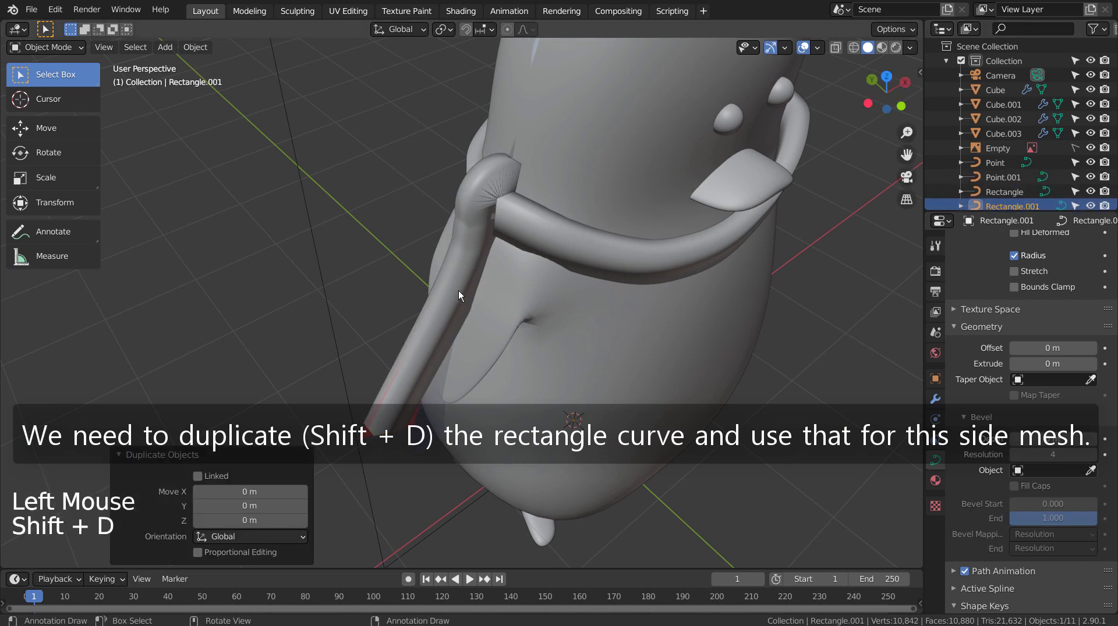
click(458, 299)
click(1020, 196)
click(860, 284)
- Stretch the duplicated Rectangle.001 profile along its height to widen the scarf tail
scroll(down, 3)
middle_click(844, 300)
middle_click(852, 299)
key(s)
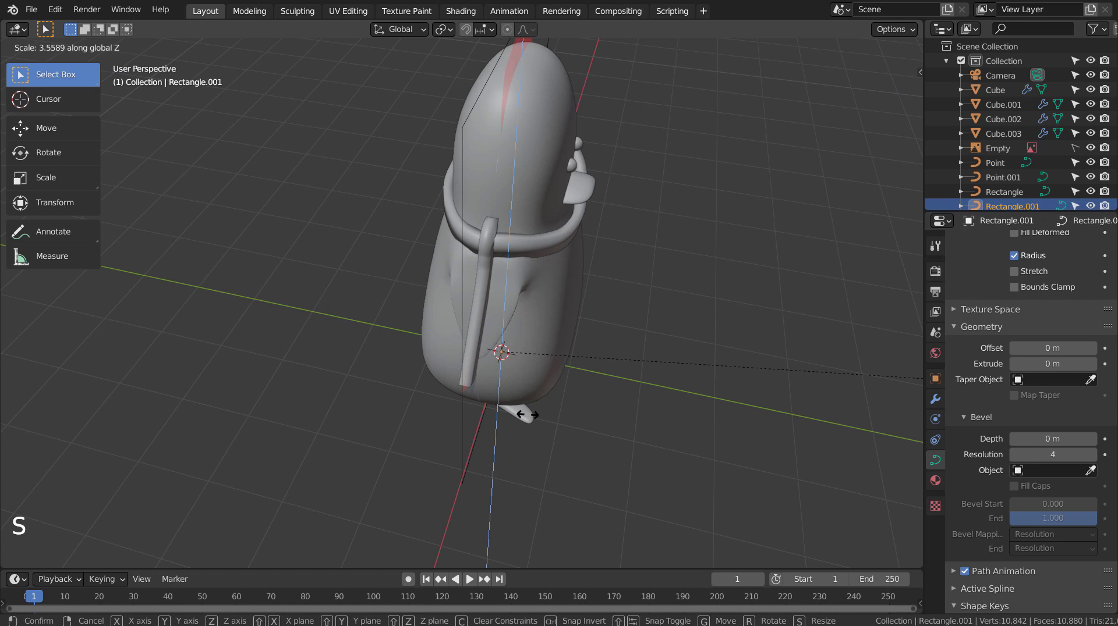
key(ctrl+z)
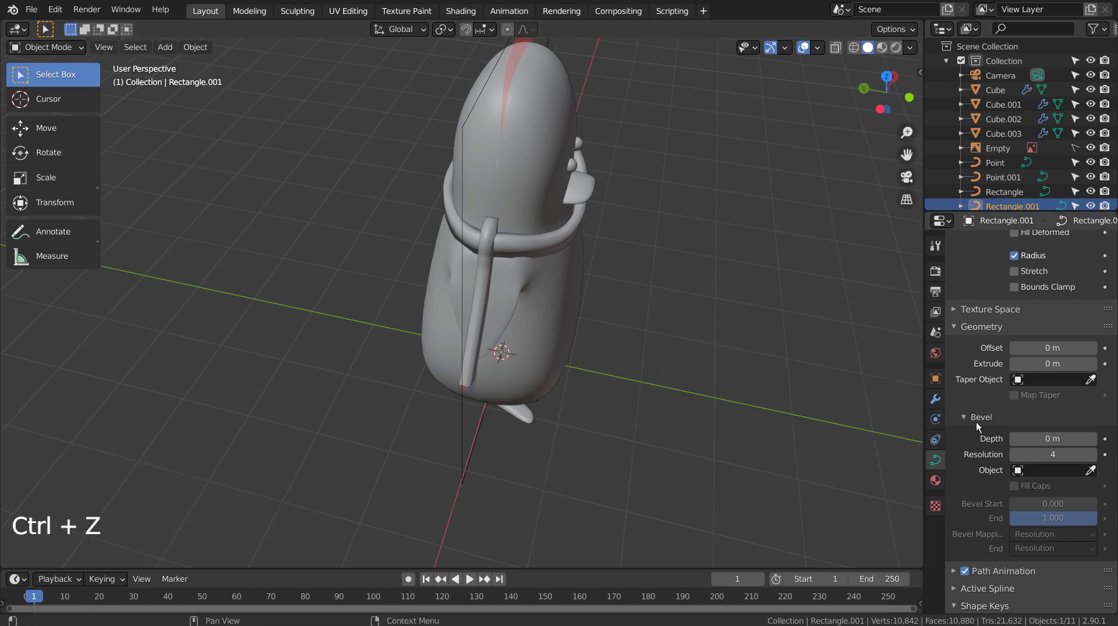
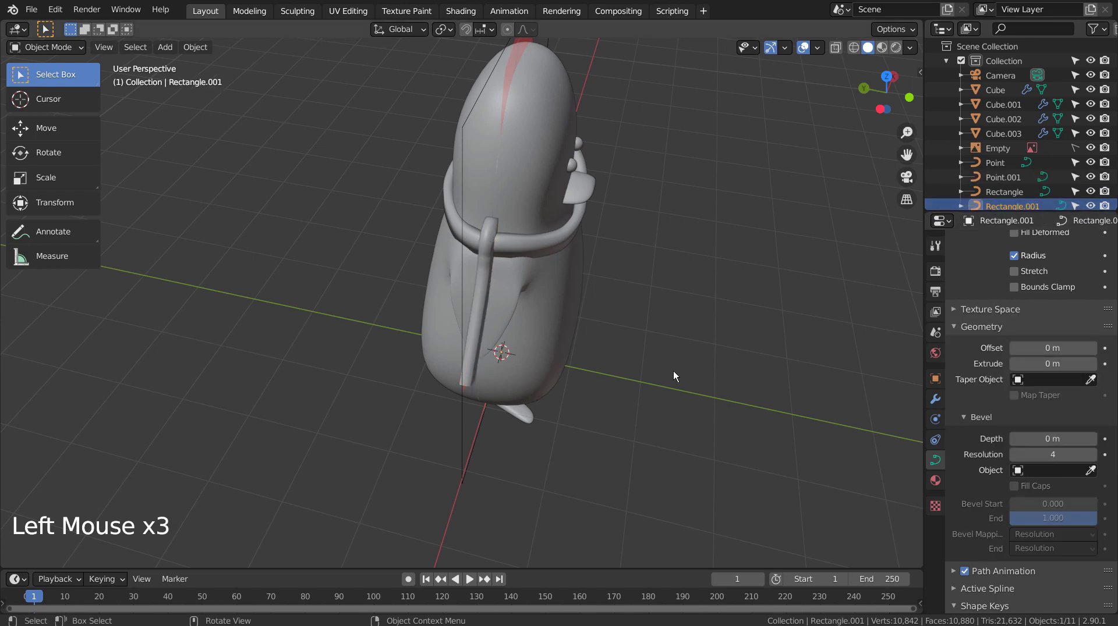
key(s)
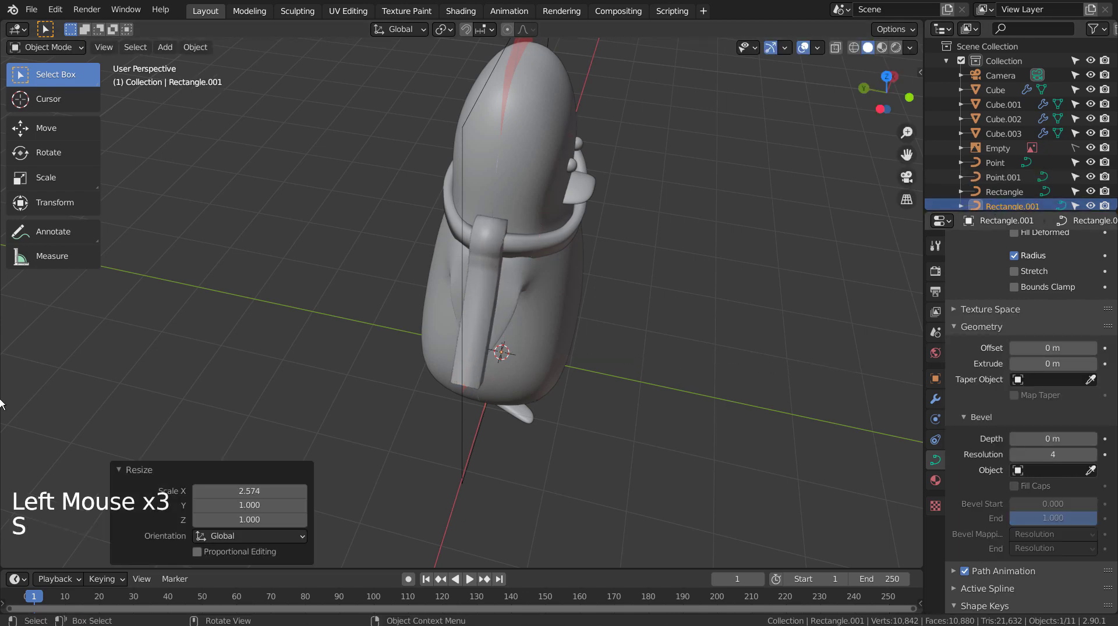
middle_click(897, 388)
middle_click(806, 353)
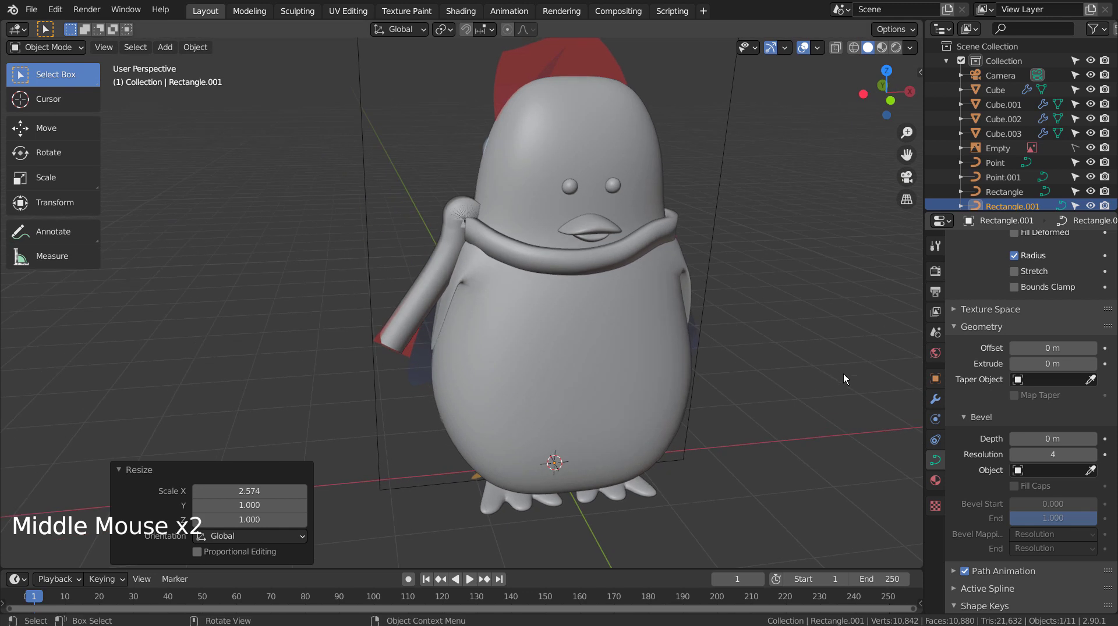
key(s)
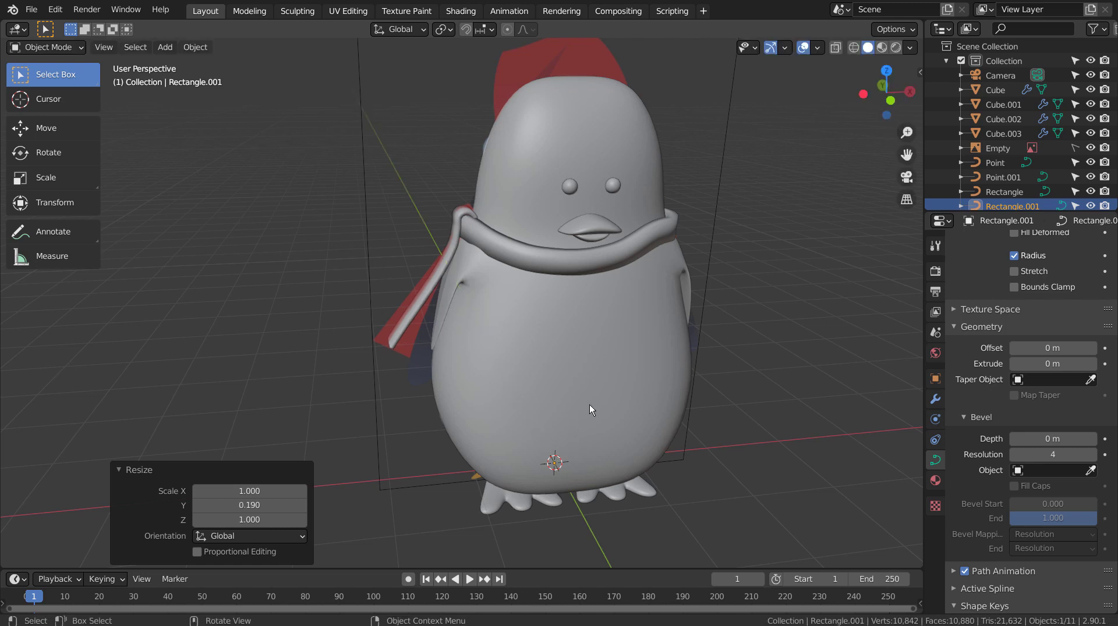
- Edit the tail curve from the side, picking its points with the body see-through then solid again
middle_click(379, 393)
middle_click(518, 397)
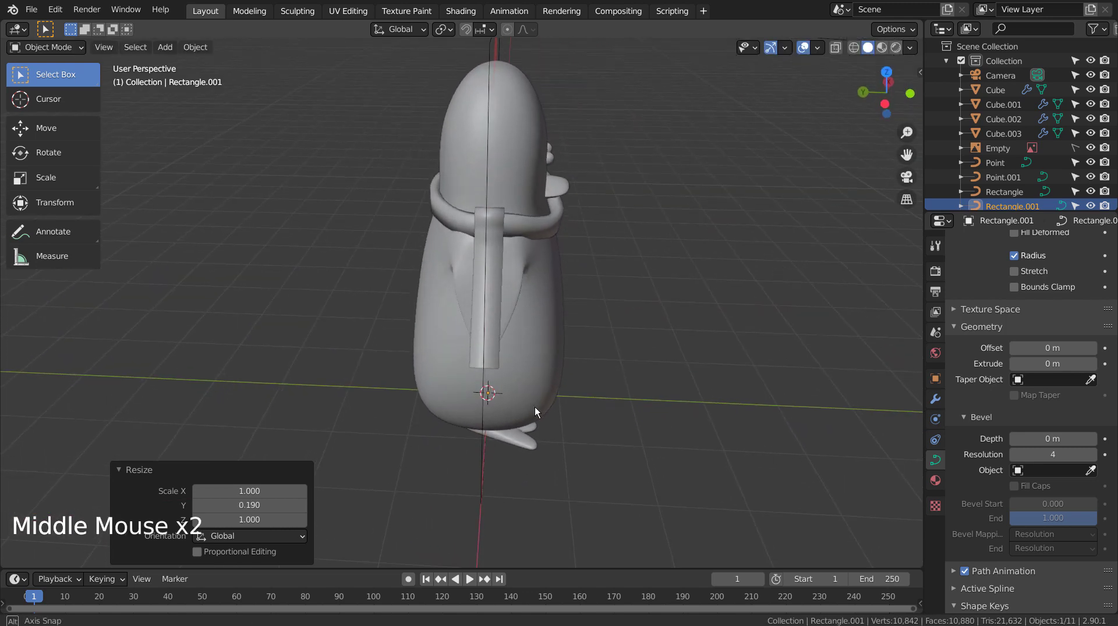
middle_click(521, 415)
middle_click(517, 415)
middle_click(488, 402)
click(480, 288)
key(Tab)
click(477, 243)
middle_click(559, 323)
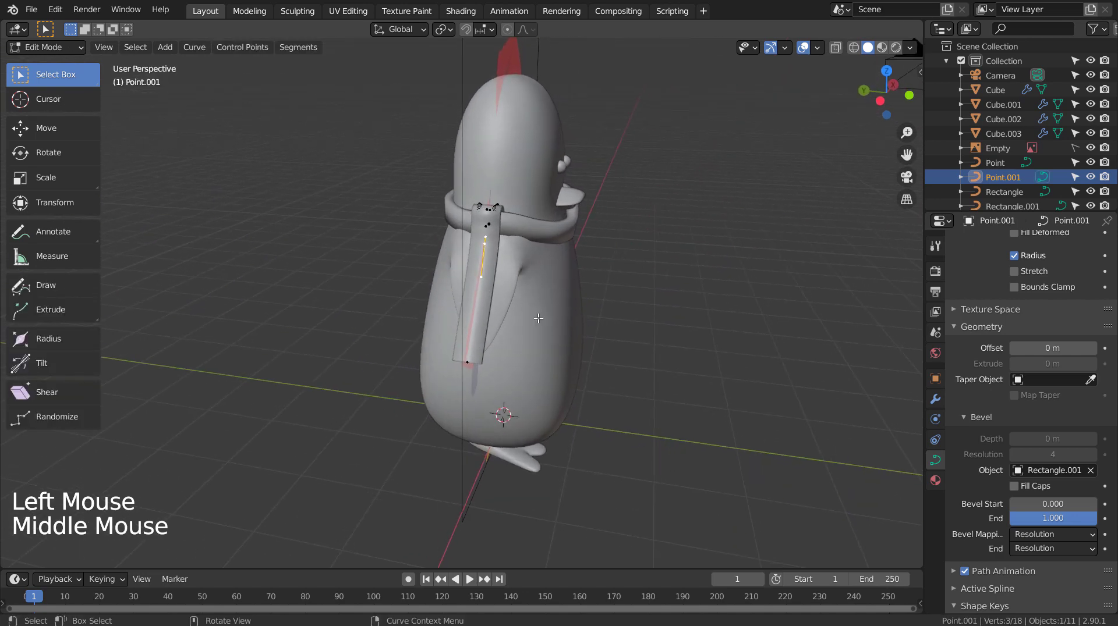
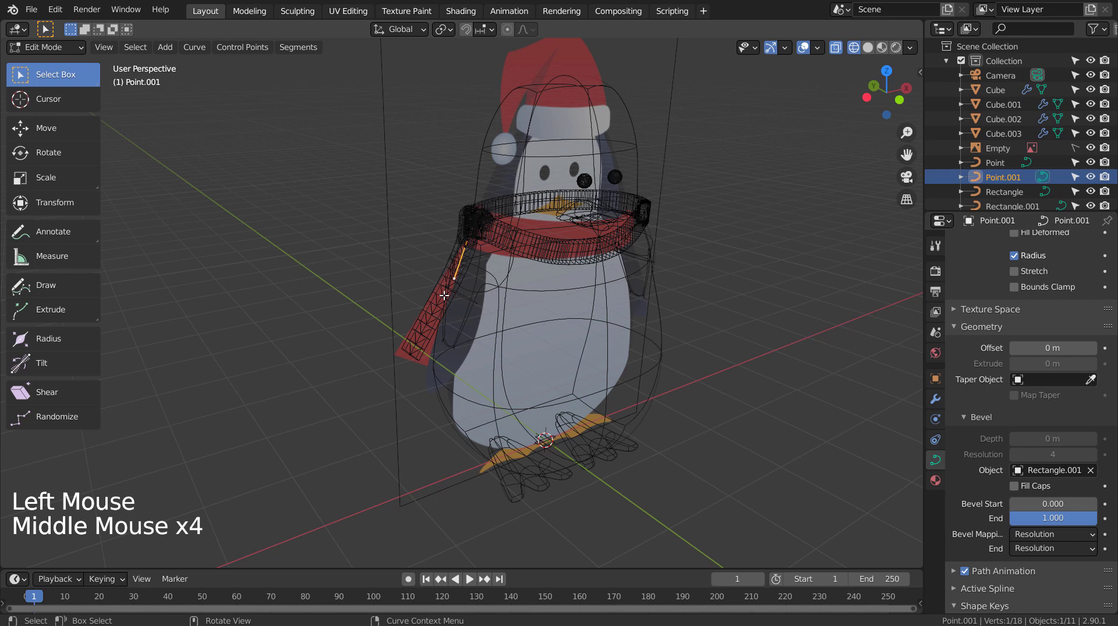
key(b)
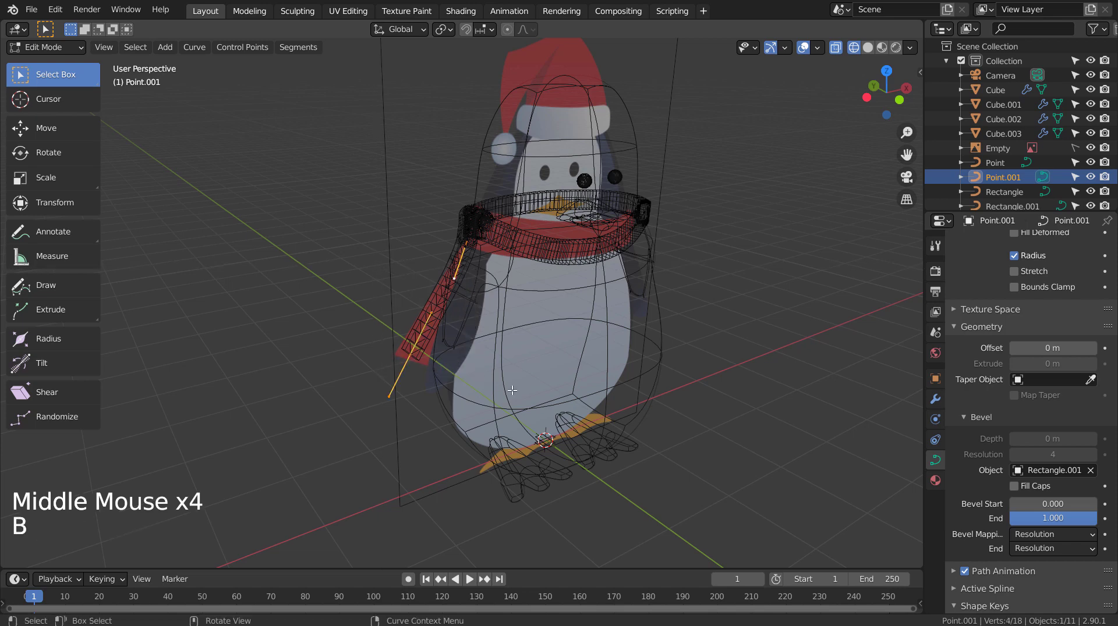
key(shift+z)
scroll(up, 3)
middle_click(484, 320)
scroll(up, 3)
middle_click(580, 310)
middle_click(586, 310)
- Rotate the lower tail points in front, side and back views so the tail bends outward from the scarf
key(KP_1)
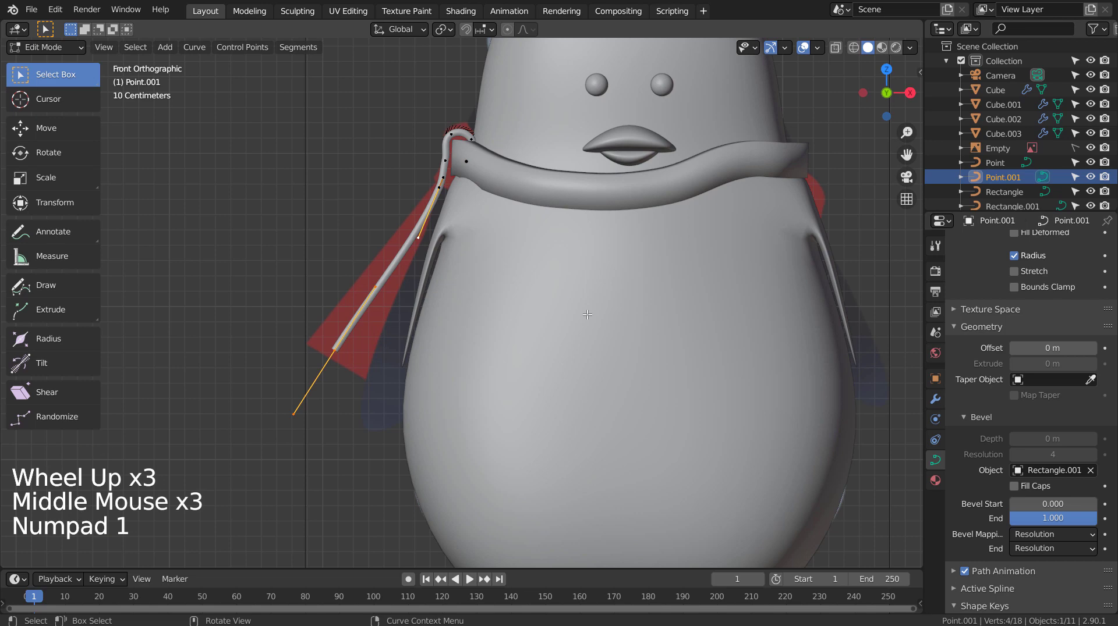
key(KP_7)
key(KP_1)
key(KP_3)
key(r)
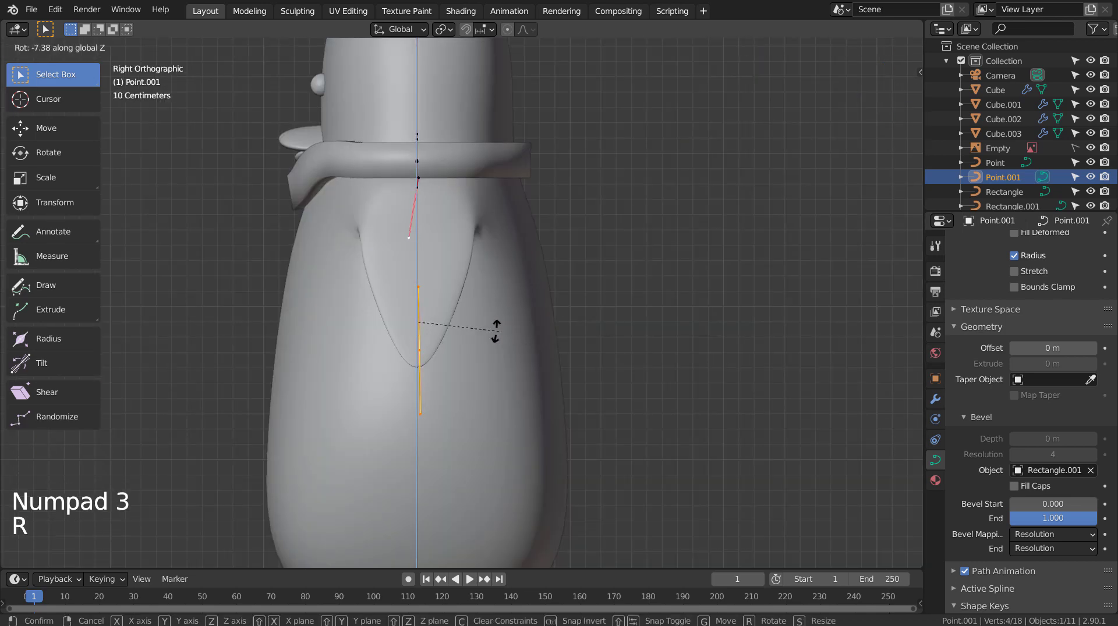
key(ctrl+KP_1)
key(ctrl+z)
key(r)
key(ctrl+z)
key(r)
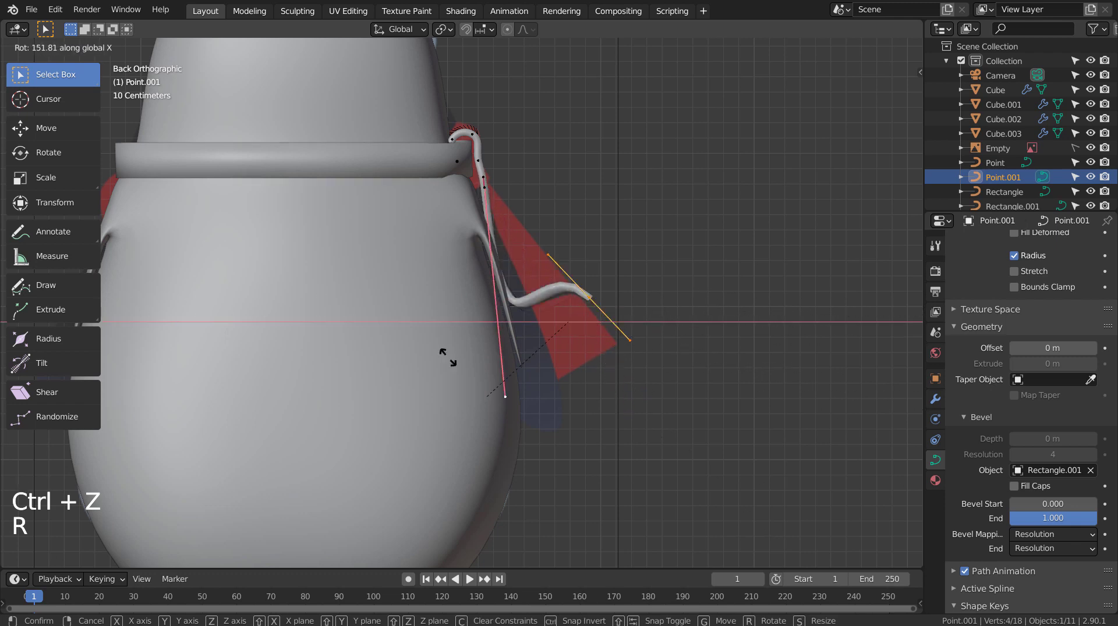
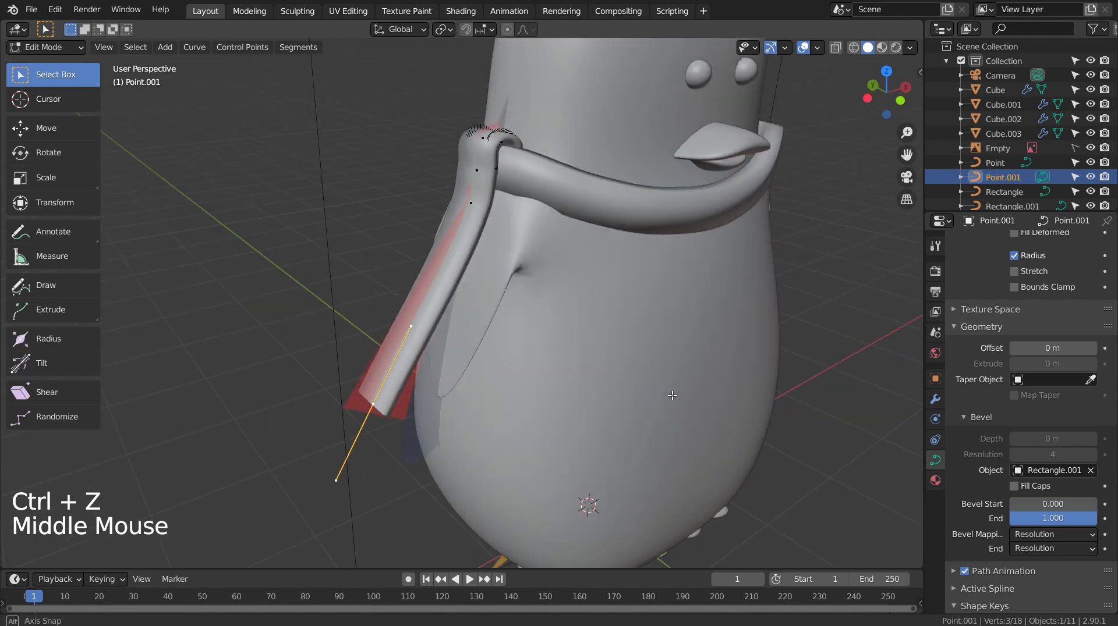
key(Tab)
- From the front, select the scarf tail and move it vertically to hang beside the red flap
middle_click(673, 298)
scroll(down, 3)
click(777, 290)
scroll(down, 3)
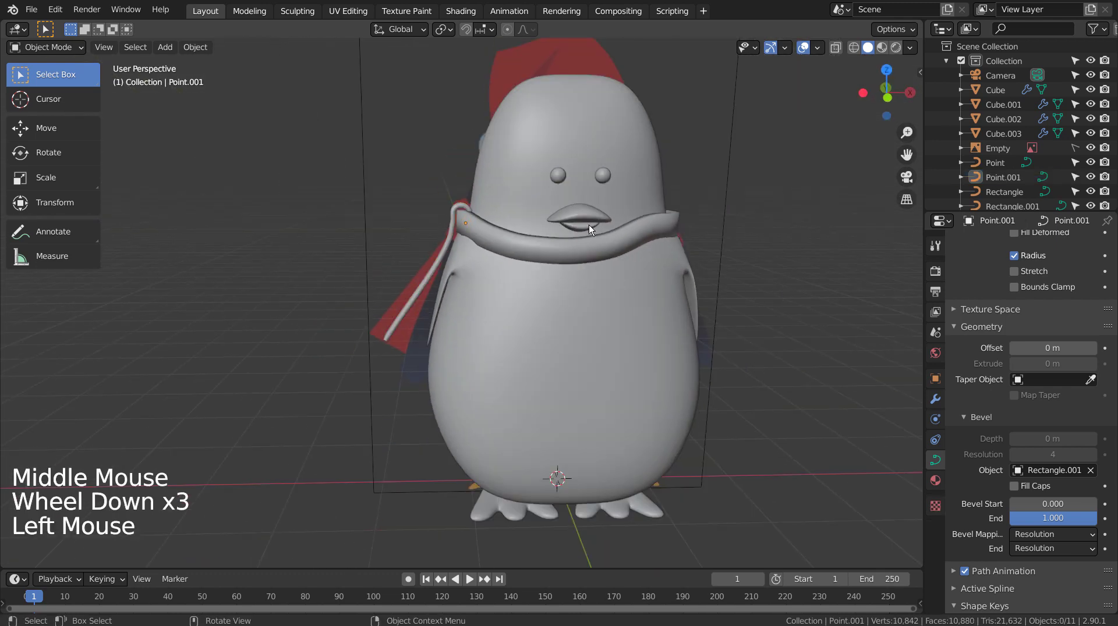
click(454, 211)
key(g)
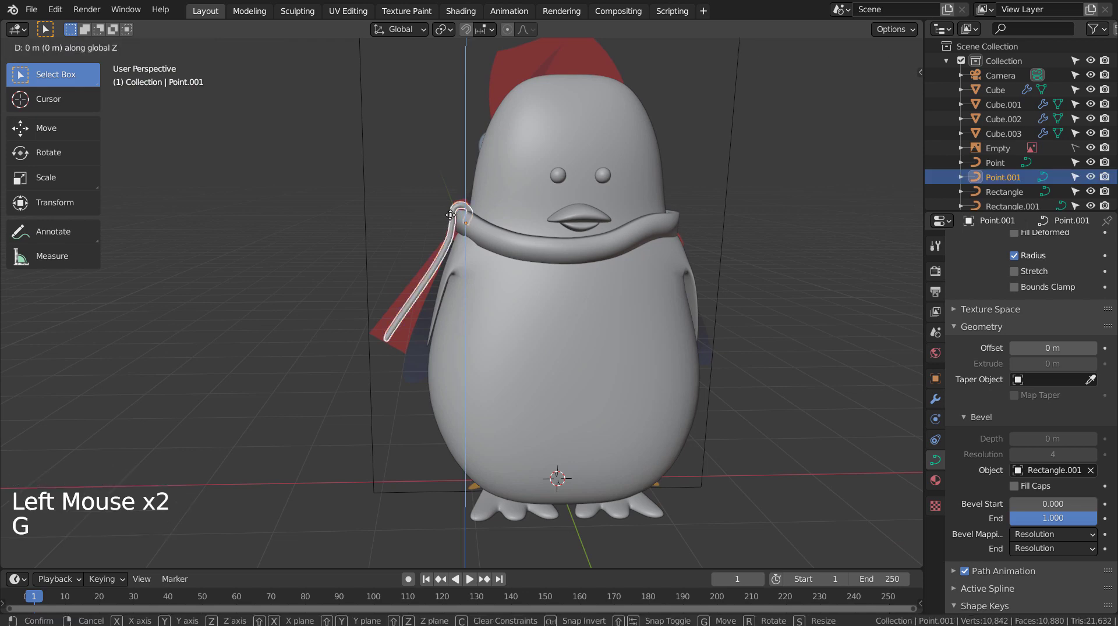
click(345, 324)
middle_click(343, 389)
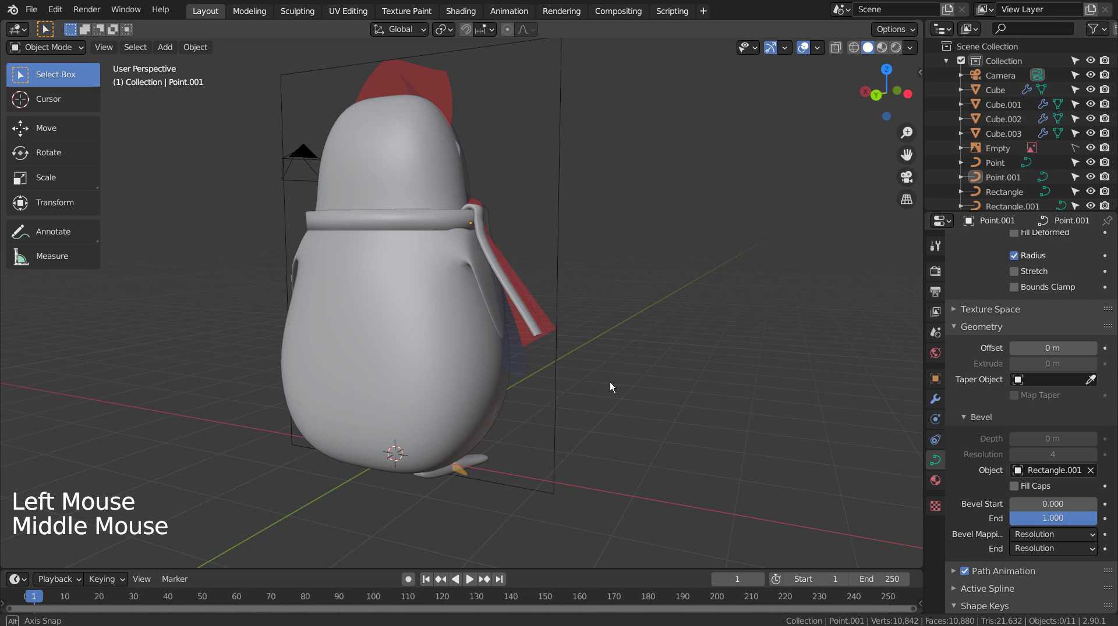
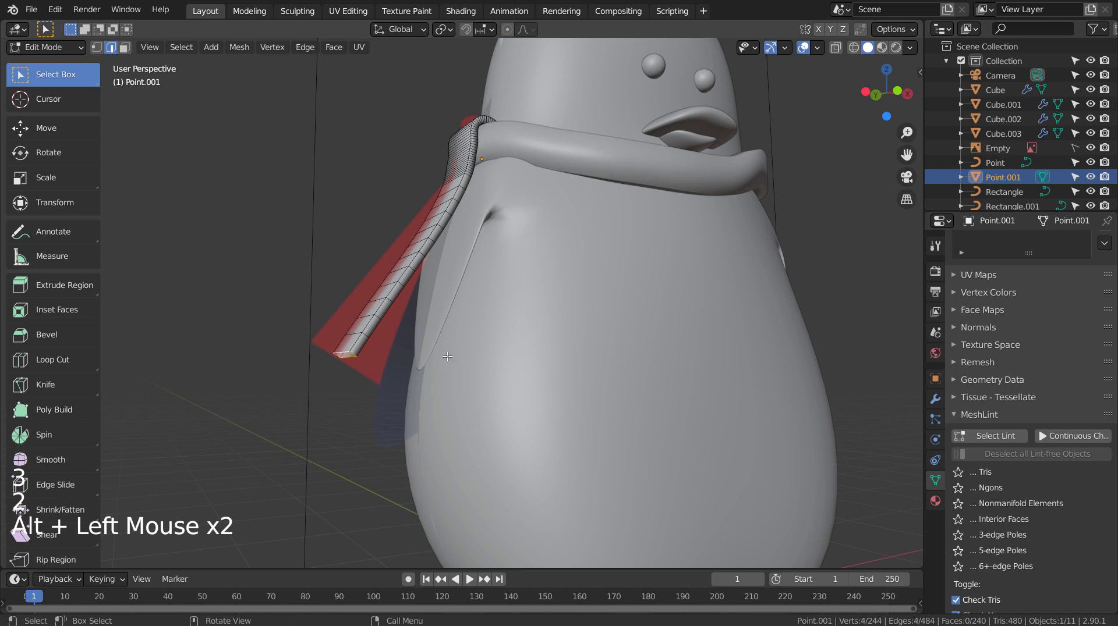
- Work on the scarf tail mesh, then view the penguin straight from the front
key(s)
key(g)
key(f)
key(Tab)
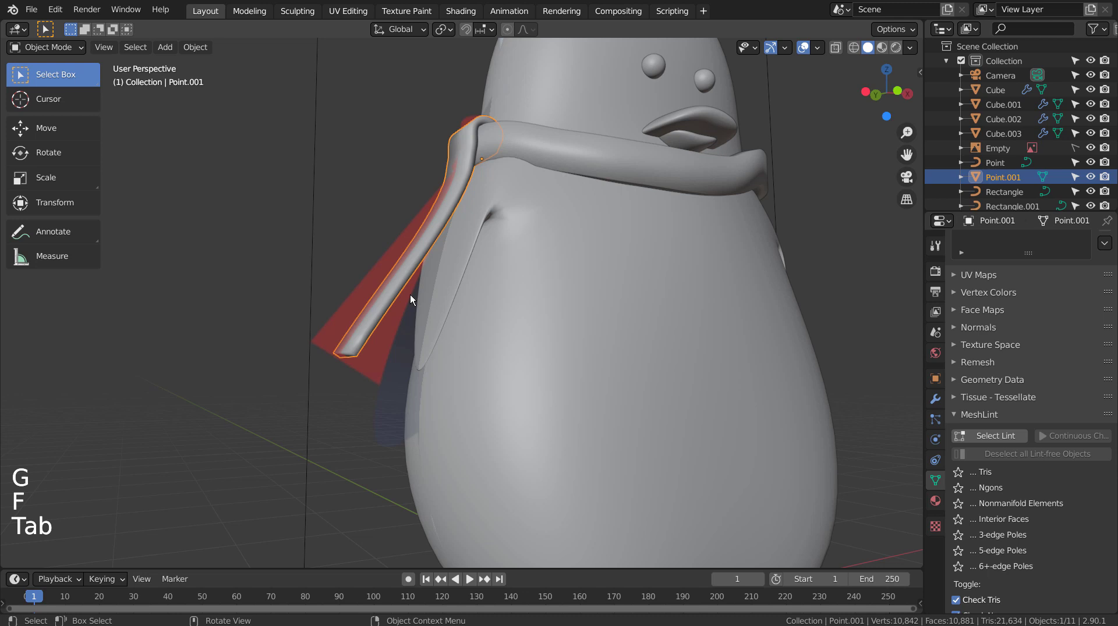
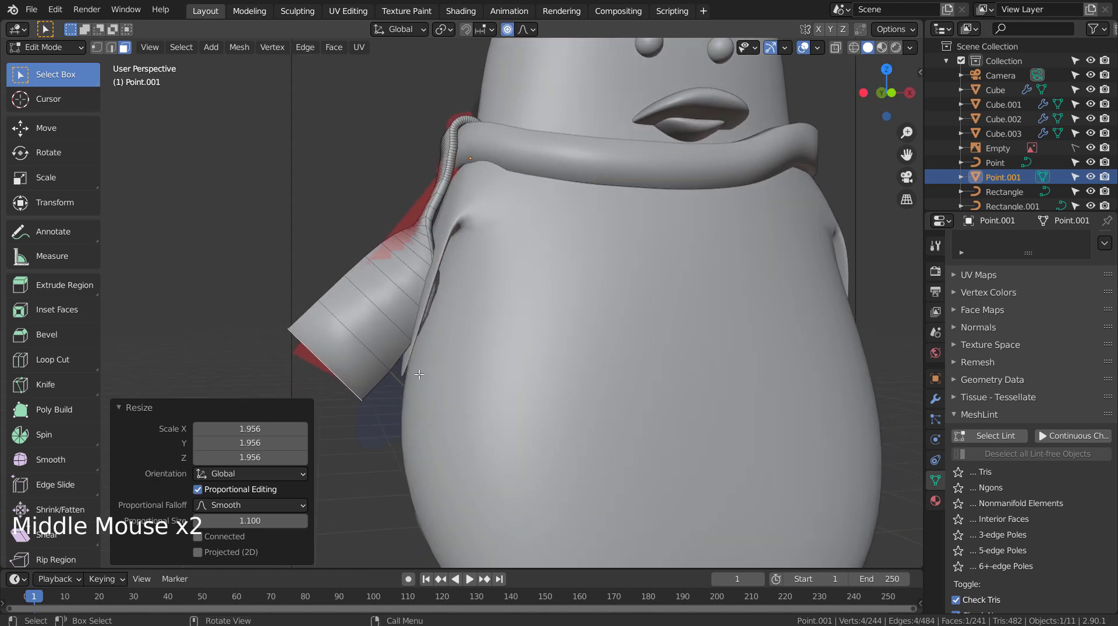
key(KP_1)
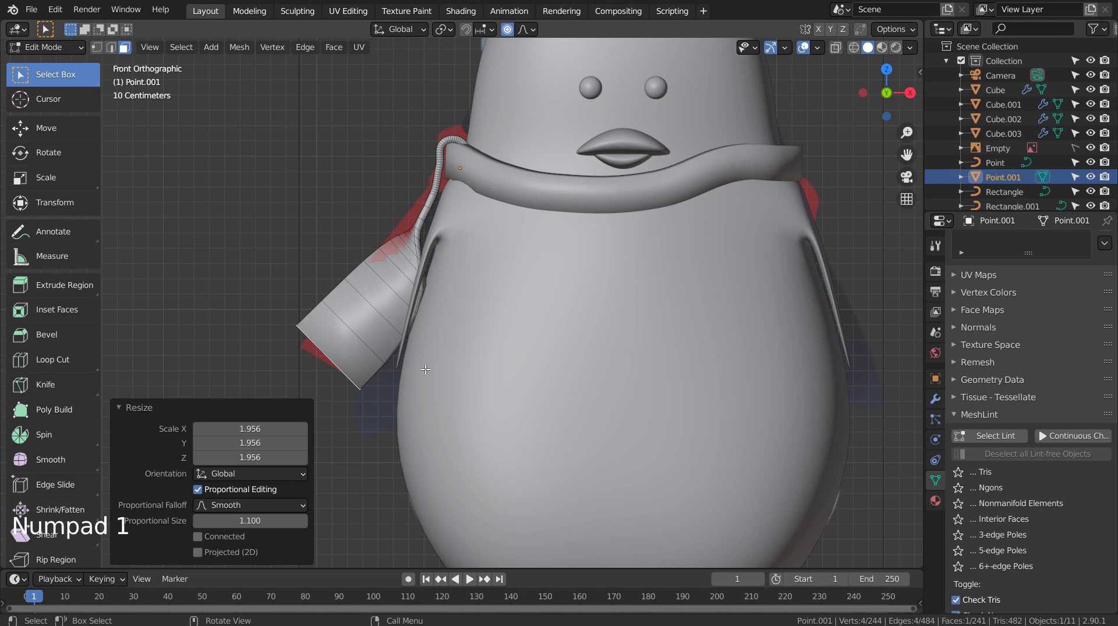
- Move and rotate the tail vertices with proportional falloff so the lower end drapes outward, then check from the side
key(g)
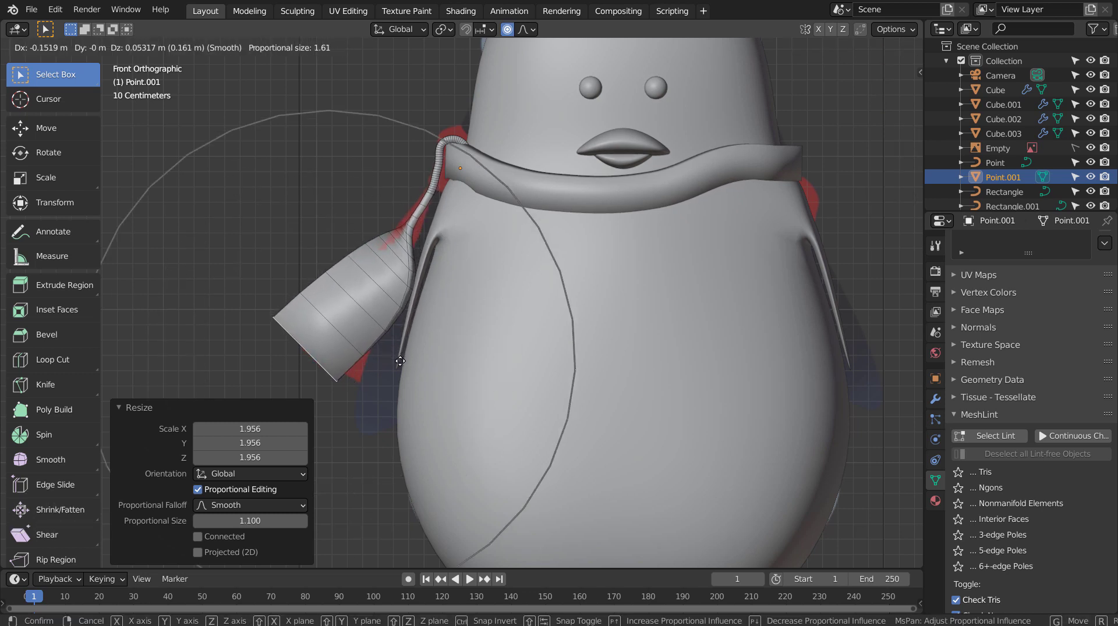
key(r)
key(g)
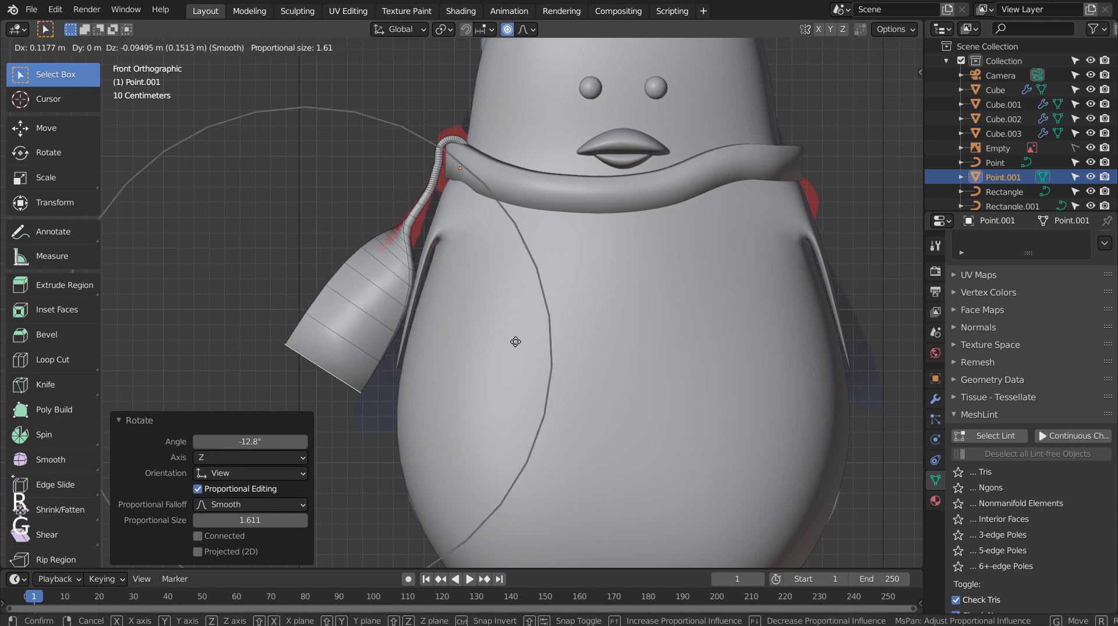
key(Tab)
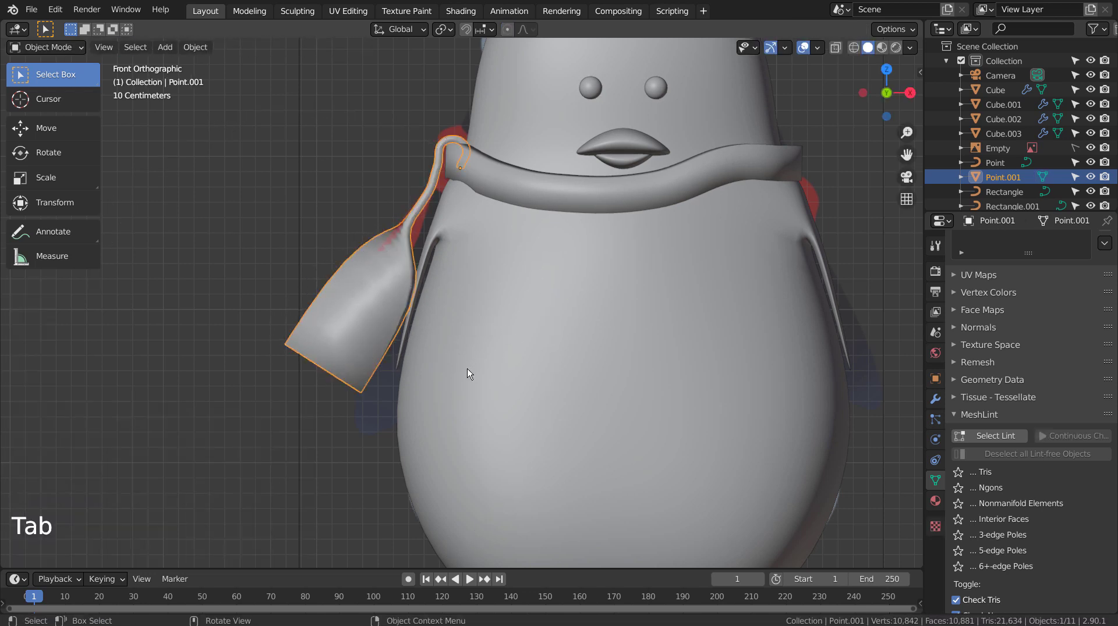
click(354, 428)
middle_click(324, 427)
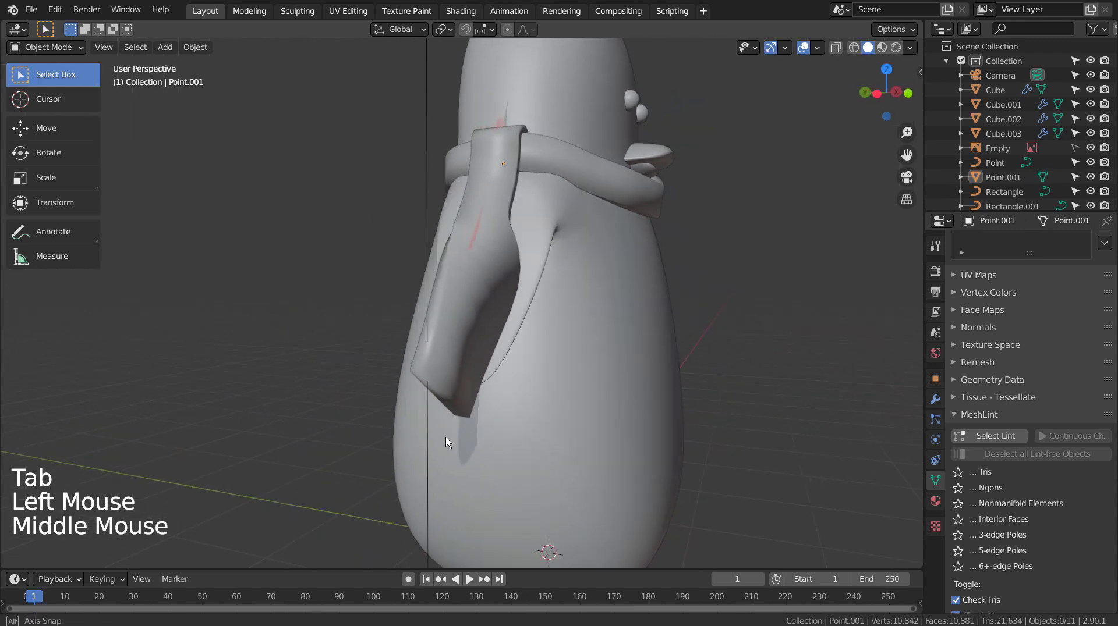
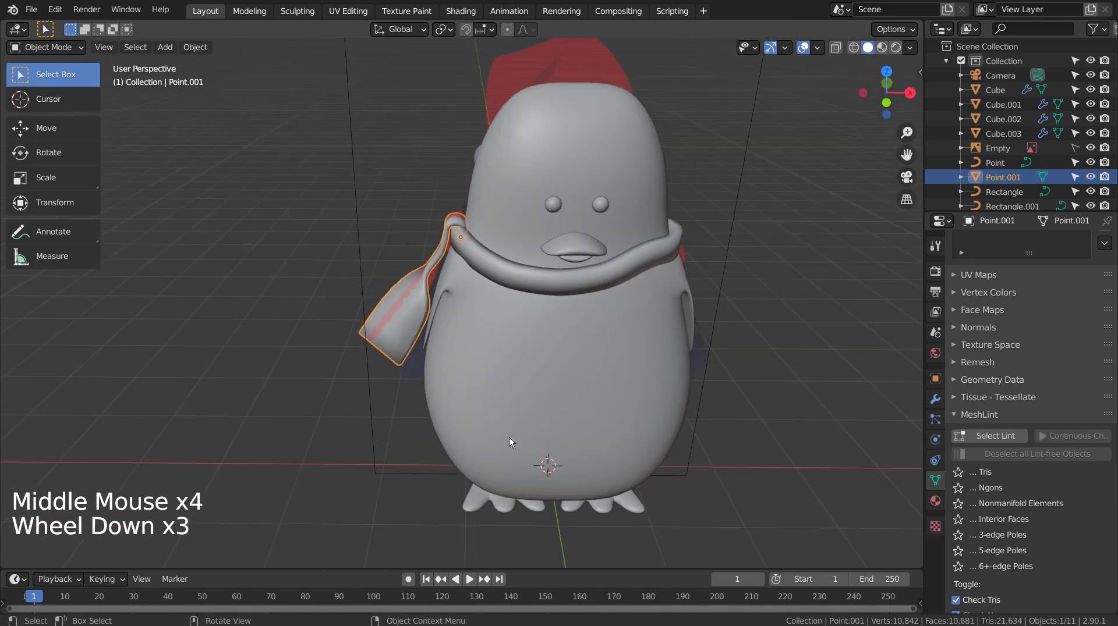
- Undo the last few scarf edits and leave Edit Mode, orbiting around the penguin
scroll(up, 3)
key(ctrl+z)
key(ctrl+z)
key(ctrl+z)
key(ctrl+z)
key(ctrl+z)
key(Tab)
scroll(down, 3)
middle_click(371, 439)
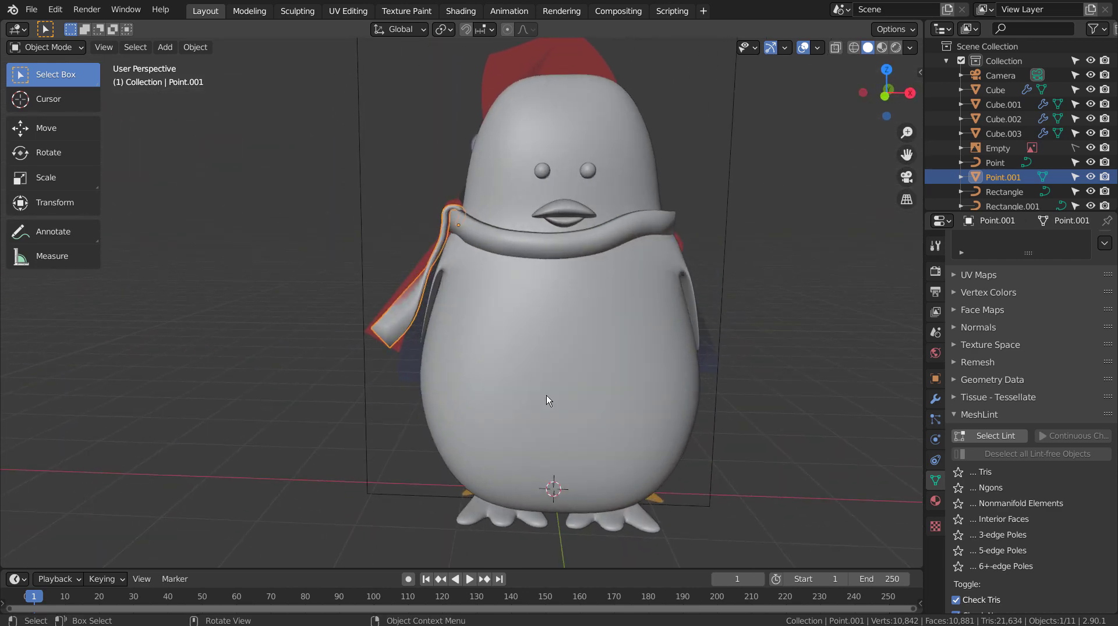
- Deselect, face the penguin from the front with the reference showing through, and bring up the Add menu for the hat
click(753, 365)
key(KP_1)
middle_click(707, 393)
click(684, 401)
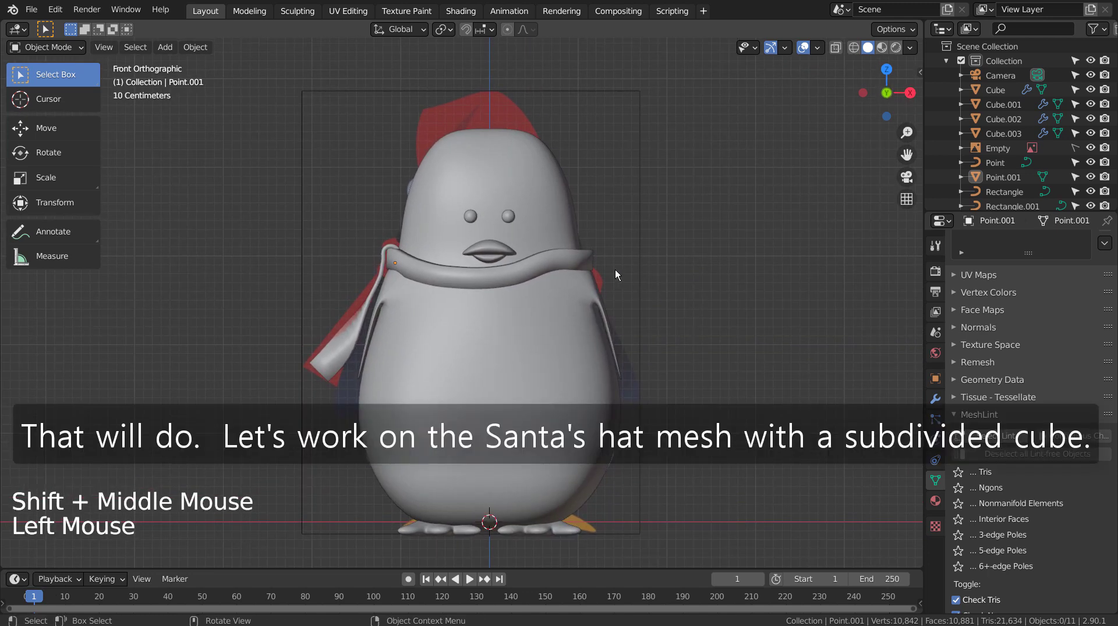
key(shift+z)
key(shift+a)
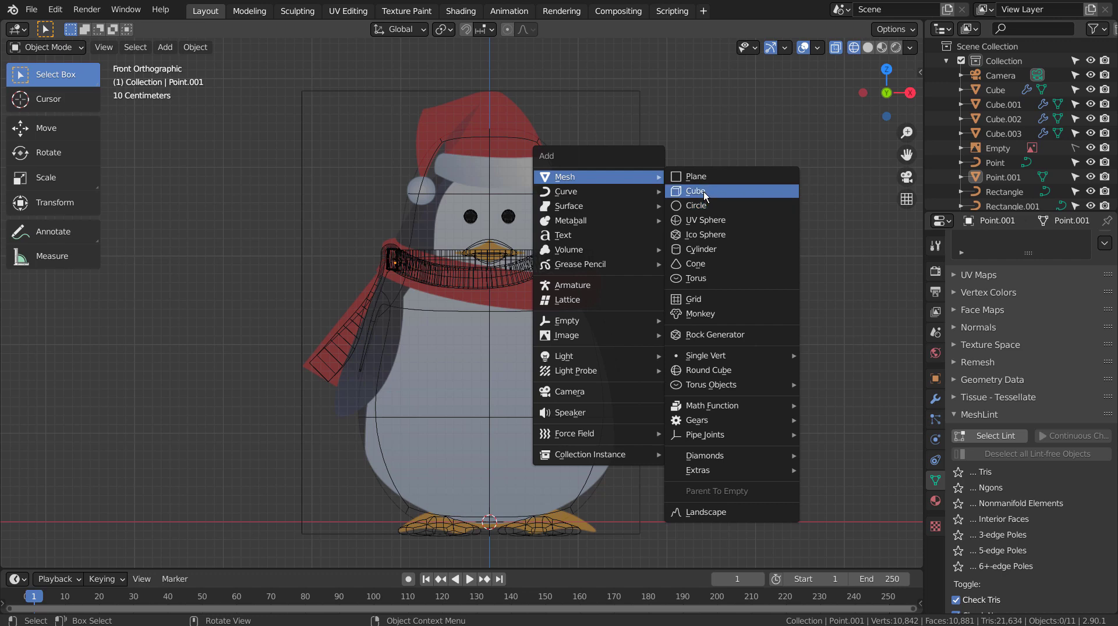
- Add a new cube (Cube.004), subdivide it into a rounded shape and flatten it vertically
key(ctrl+3)
key(g)
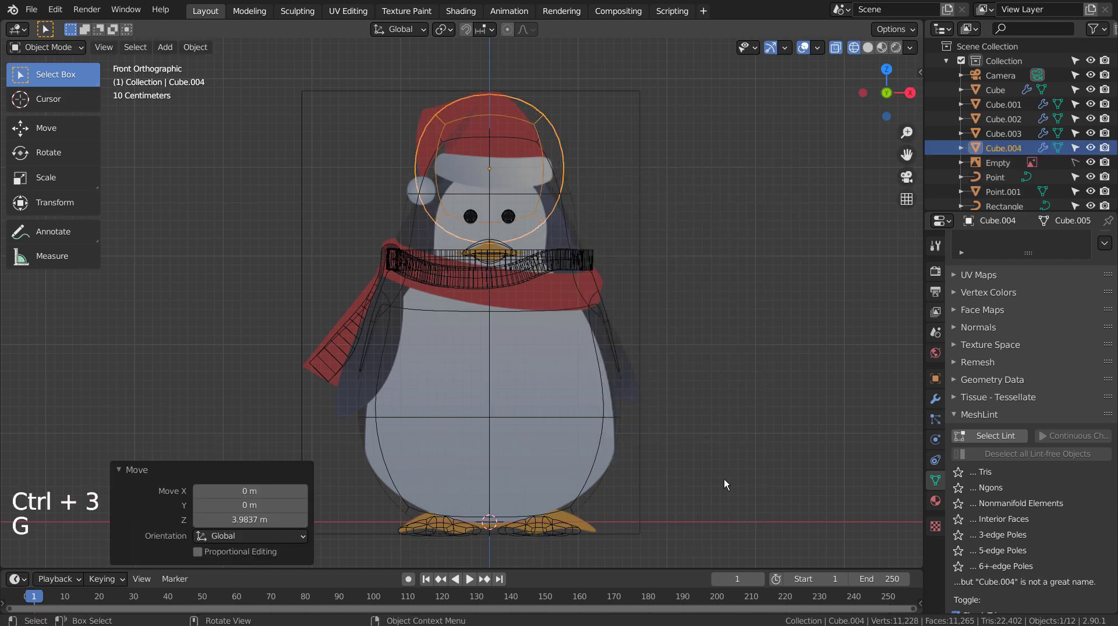
middle_click(675, 380)
scroll(up, 3)
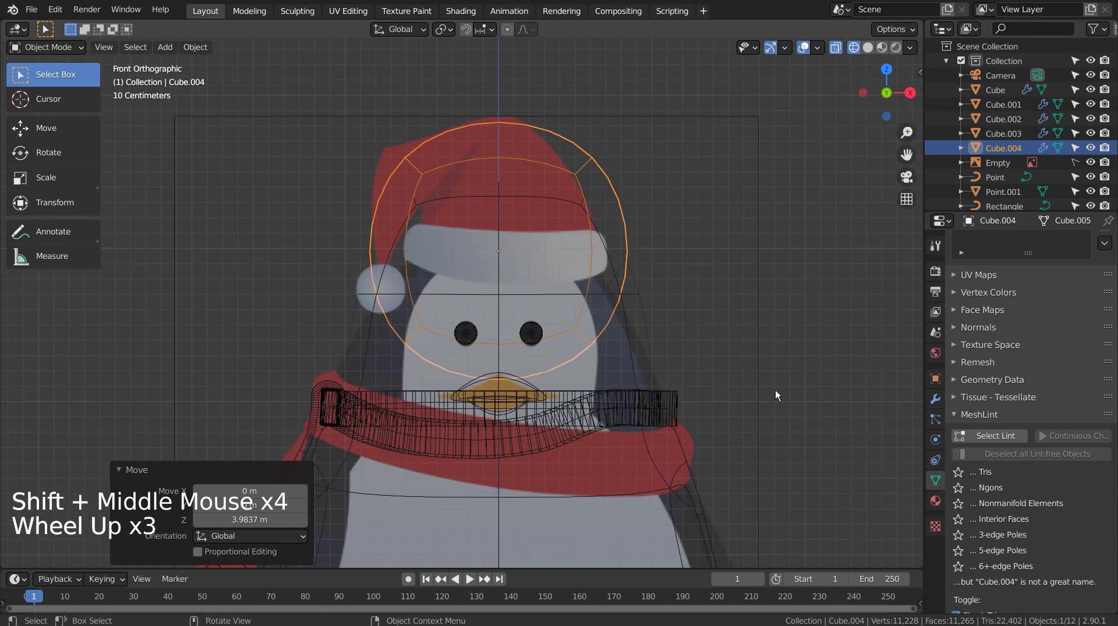
key(Tab)
scroll(up, 3)
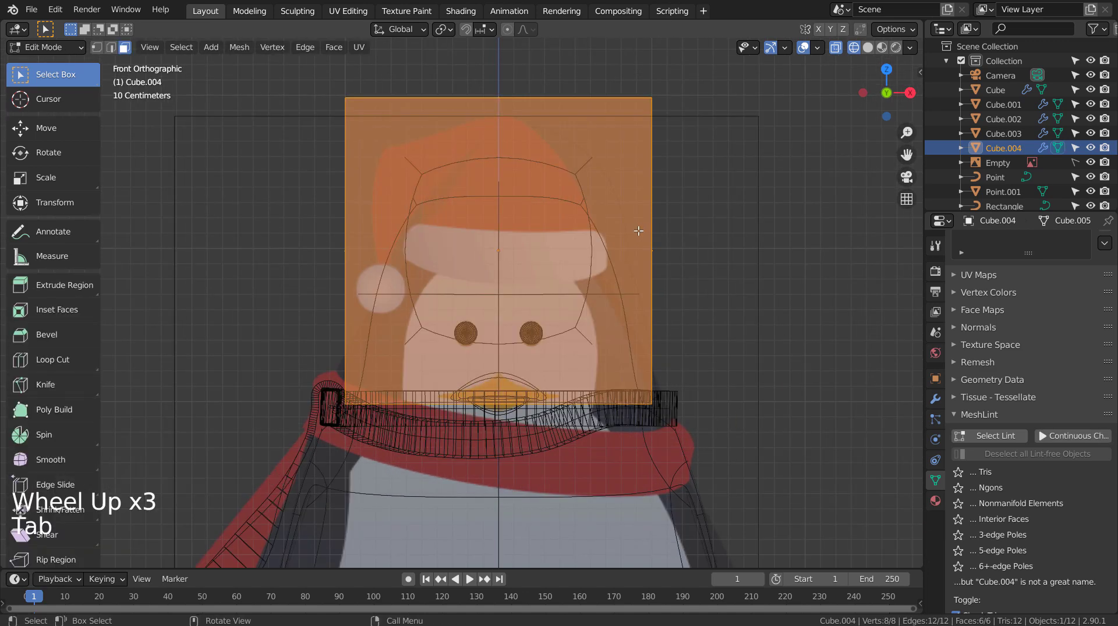
key(Tab)
key(s)
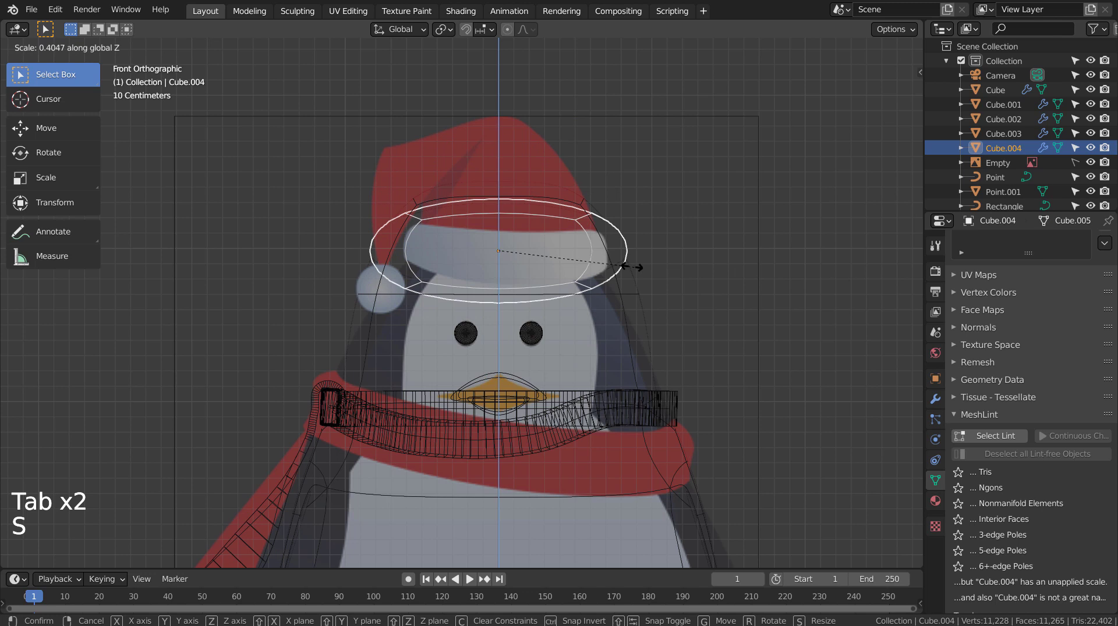
key(Tab)
- Resize the flattened band to fit around the penguin's head top and shade it smooth
key(ctrl+r)
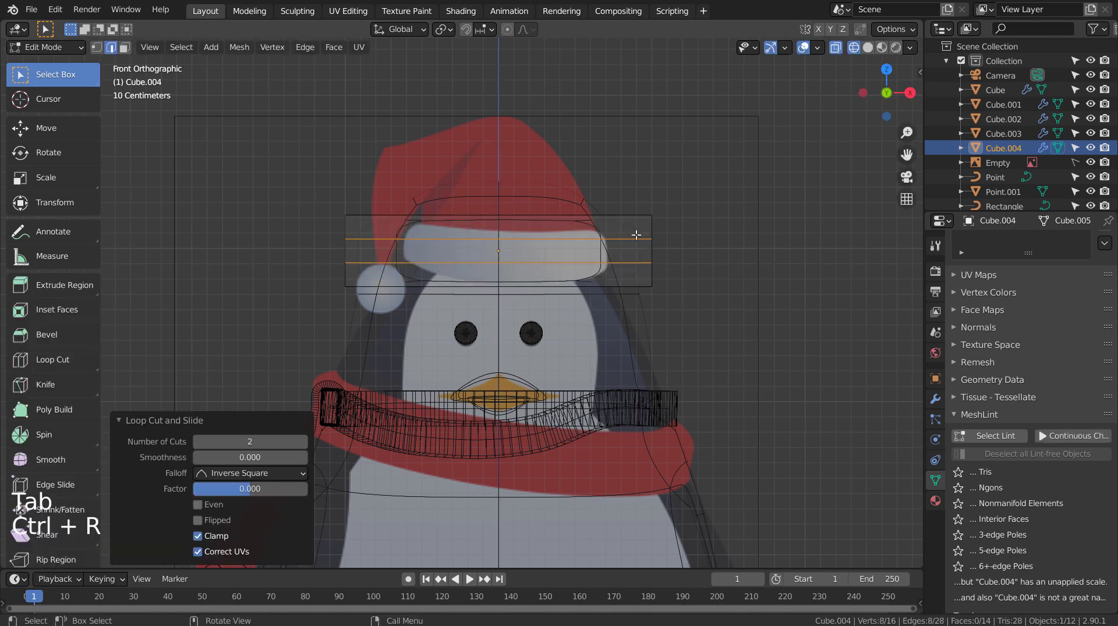
key(Tab)
key(s)
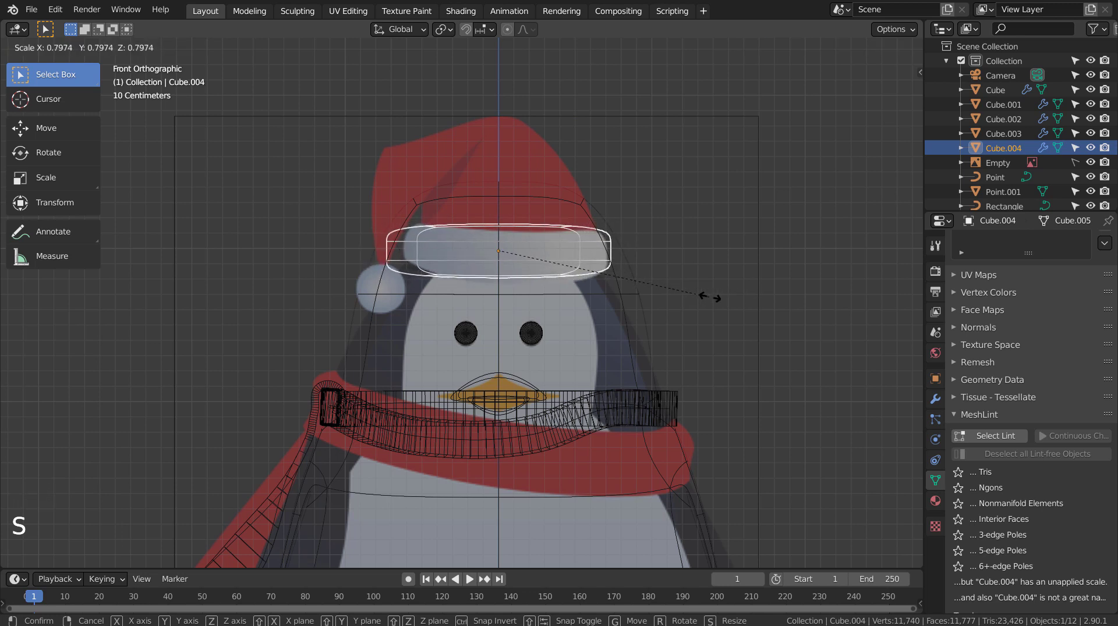
key(shift+z)
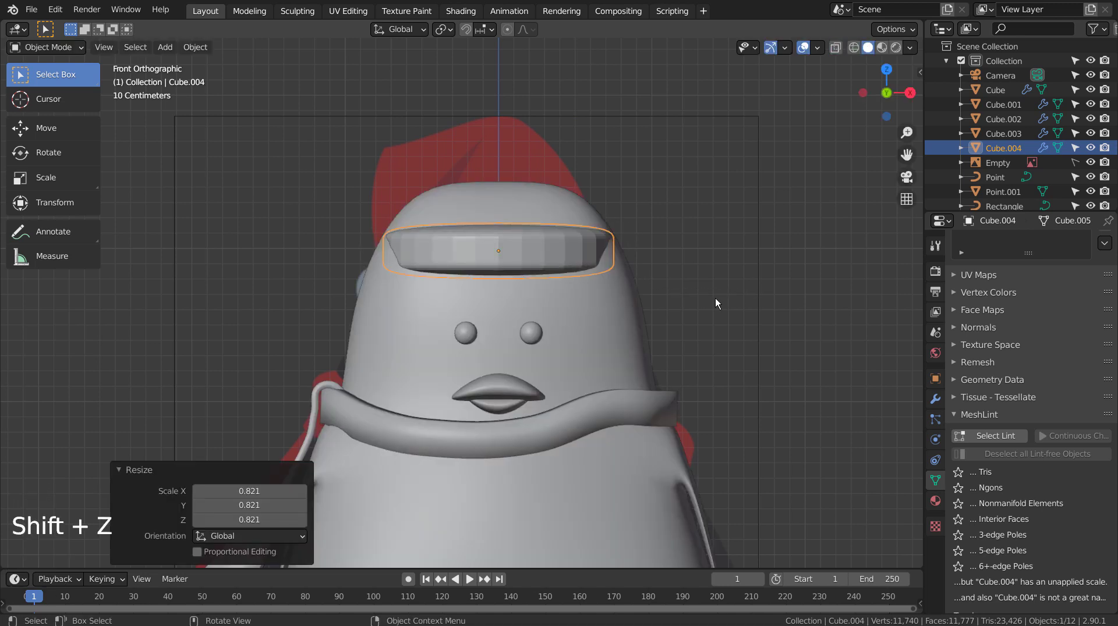
key(s)
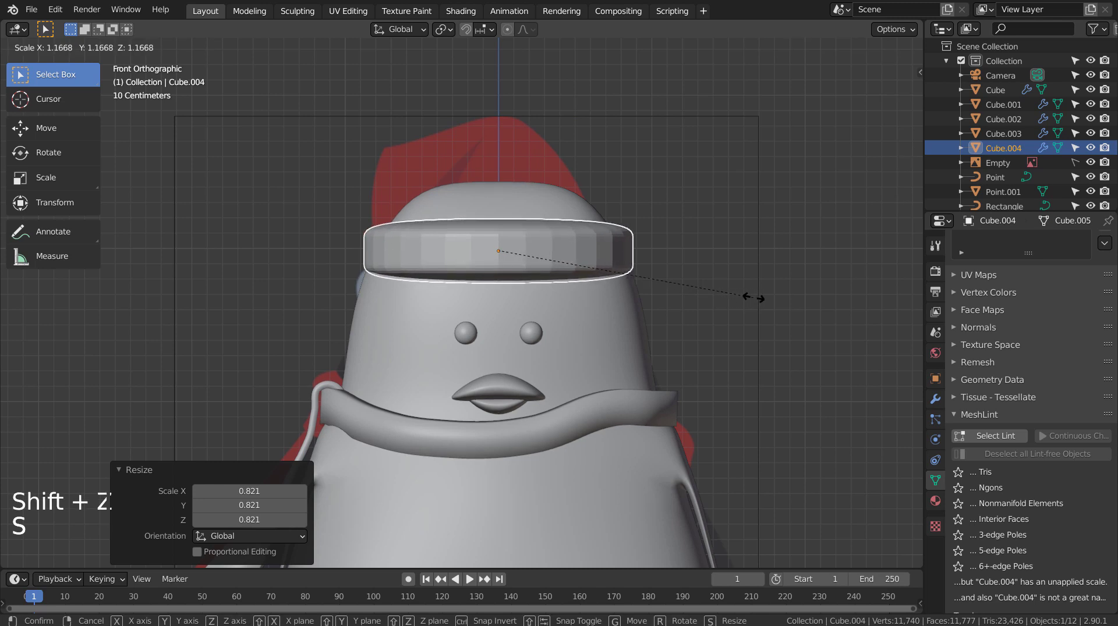
right_click(598, 247)
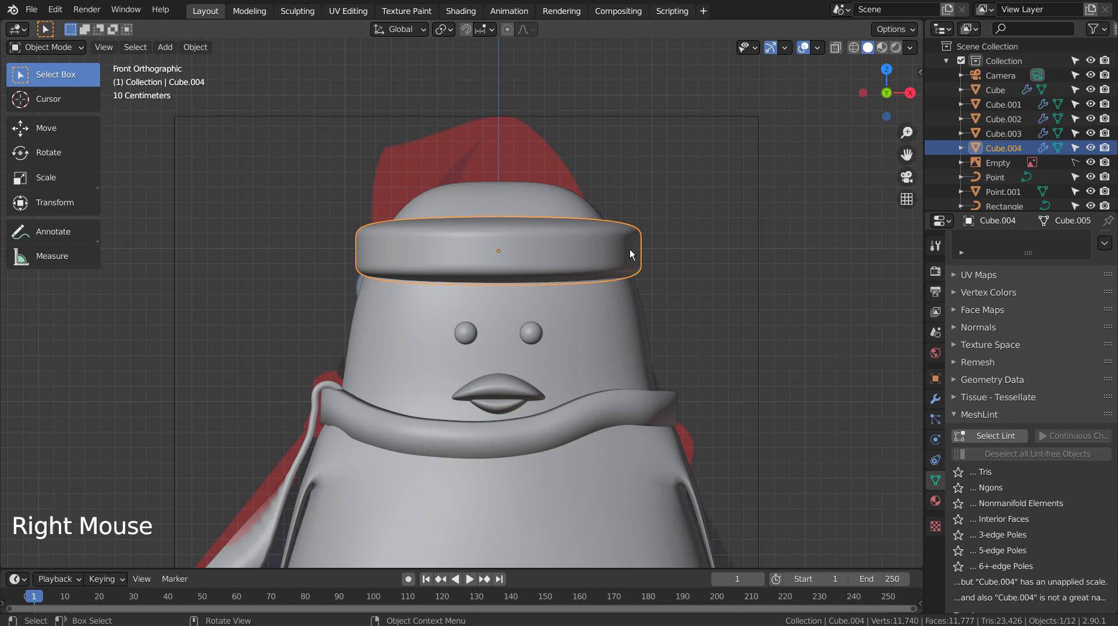
- Edit the brim band, select its top face and slide an edge loop along the brim
key(Tab)
middle_click(609, 228)
key(3)
click(515, 253)
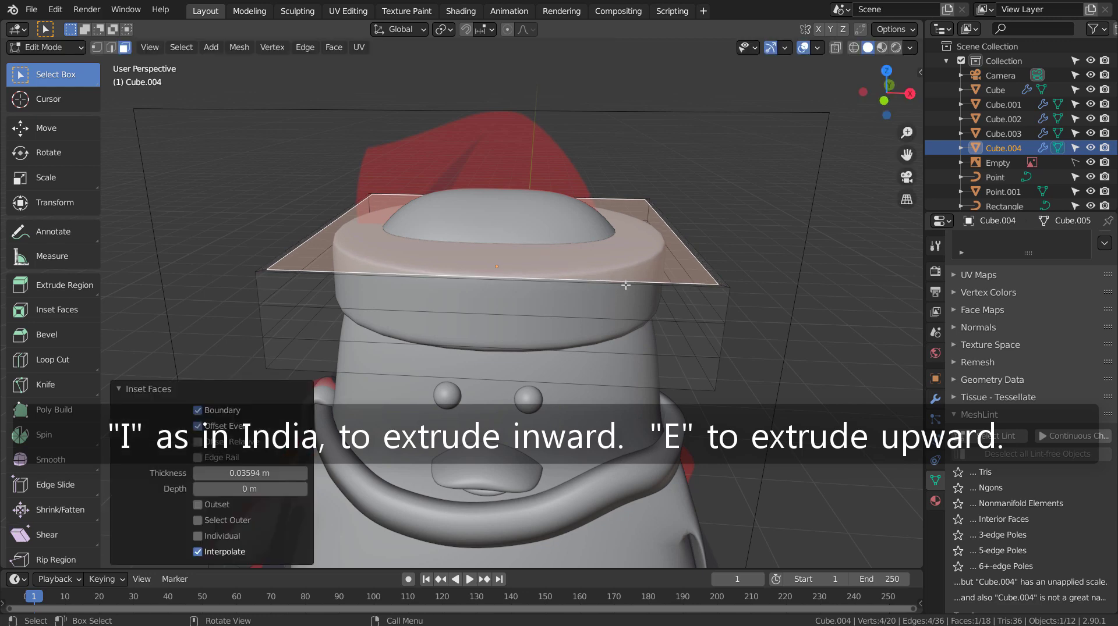
click(625, 281)
key(2)
click(652, 283)
key(g)
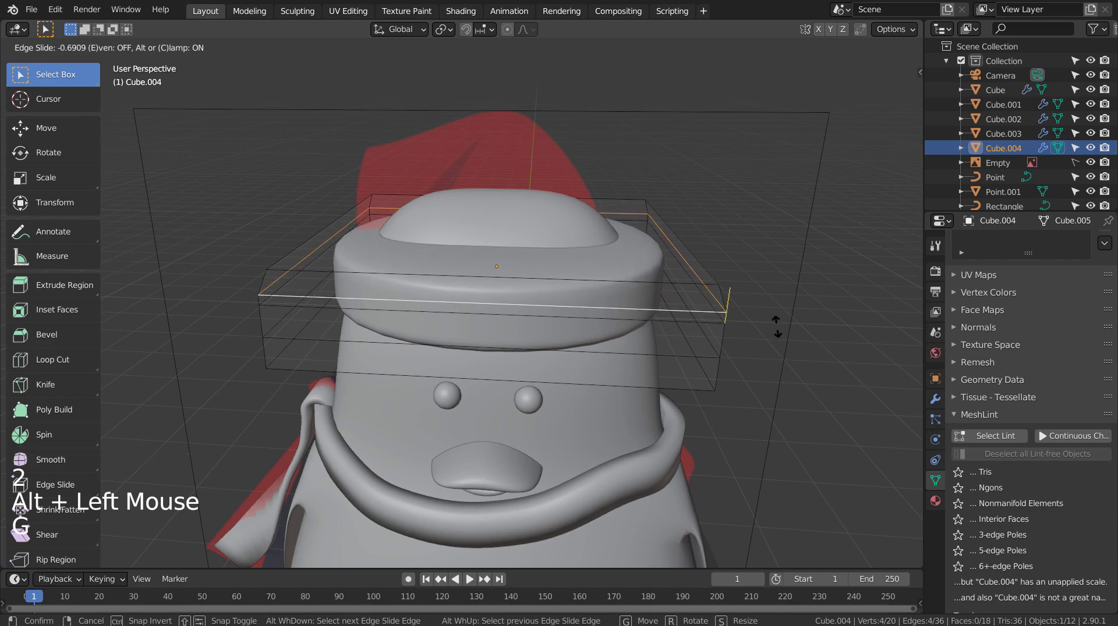
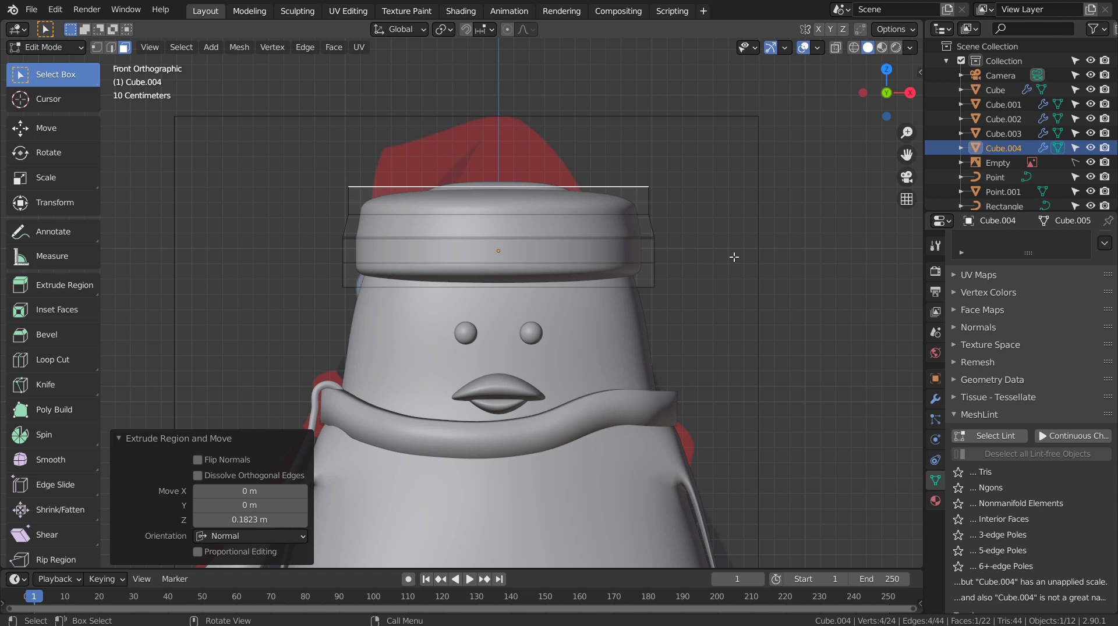
- Extrude the top face upward in several shrinking layers to raise a tapered hat
key(e)
key(ctrl+z)
key(ctrl+z)
key(e)
key(ctrl+z)
key(s)
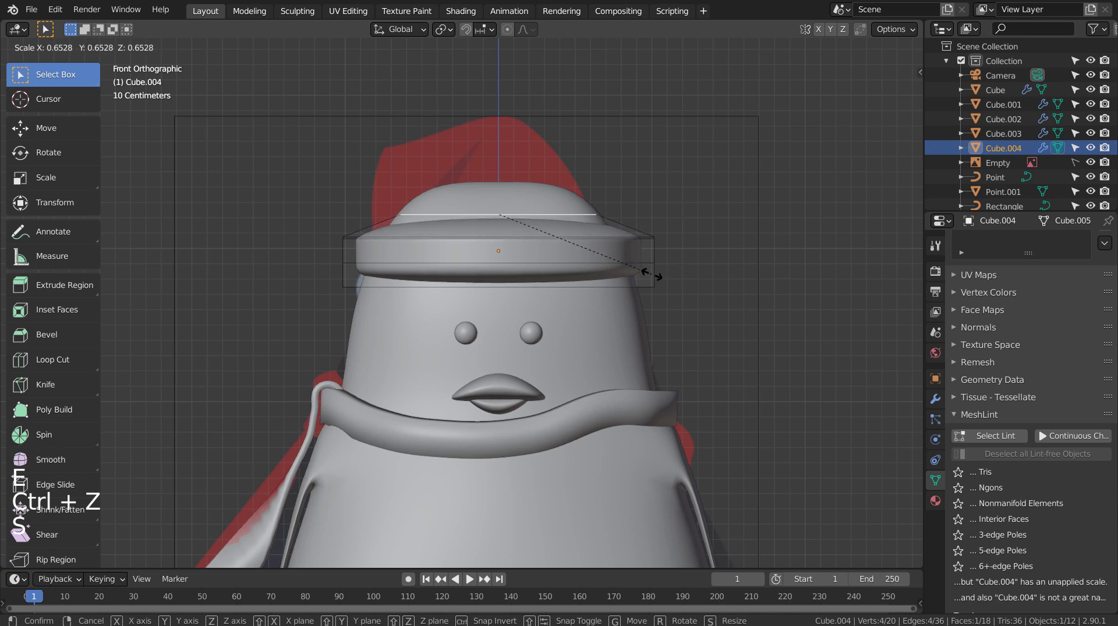
key(e)
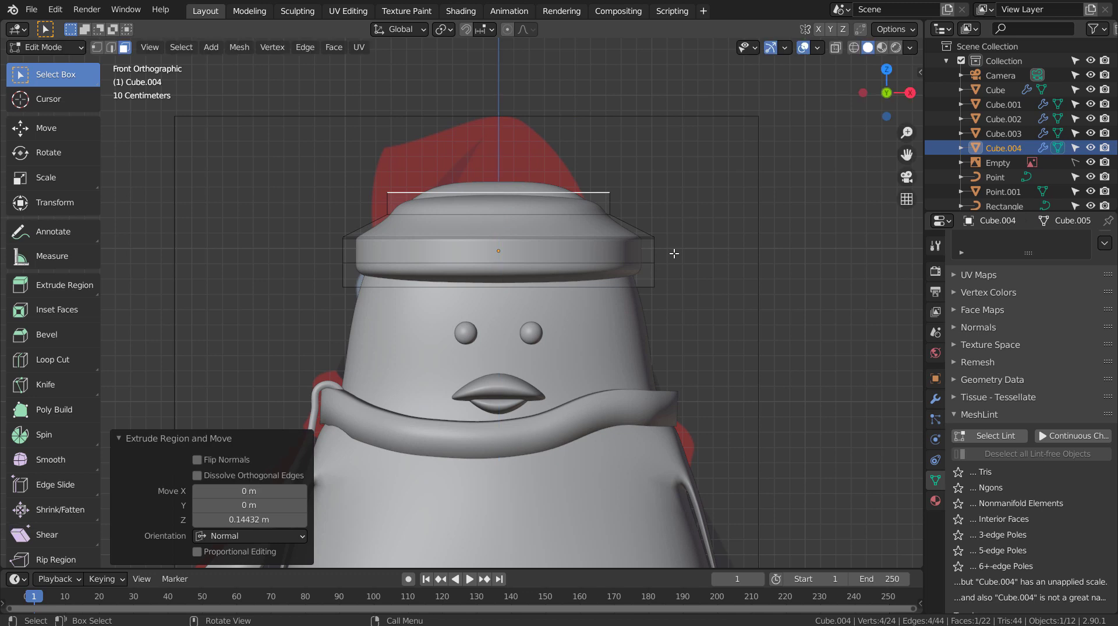
key(e)
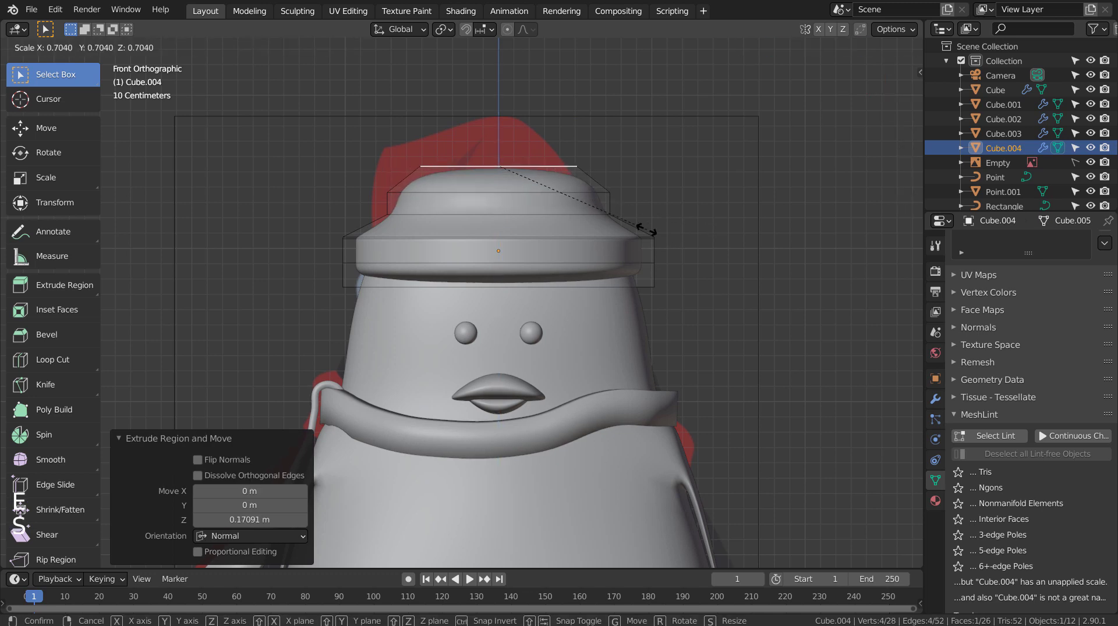
key(g)
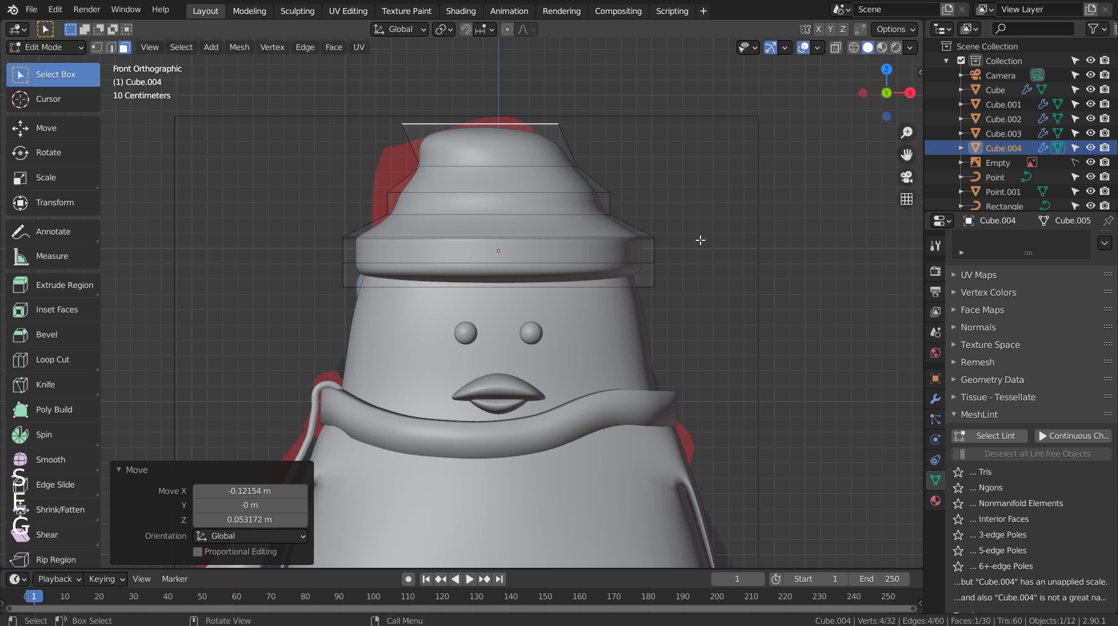
key(s)
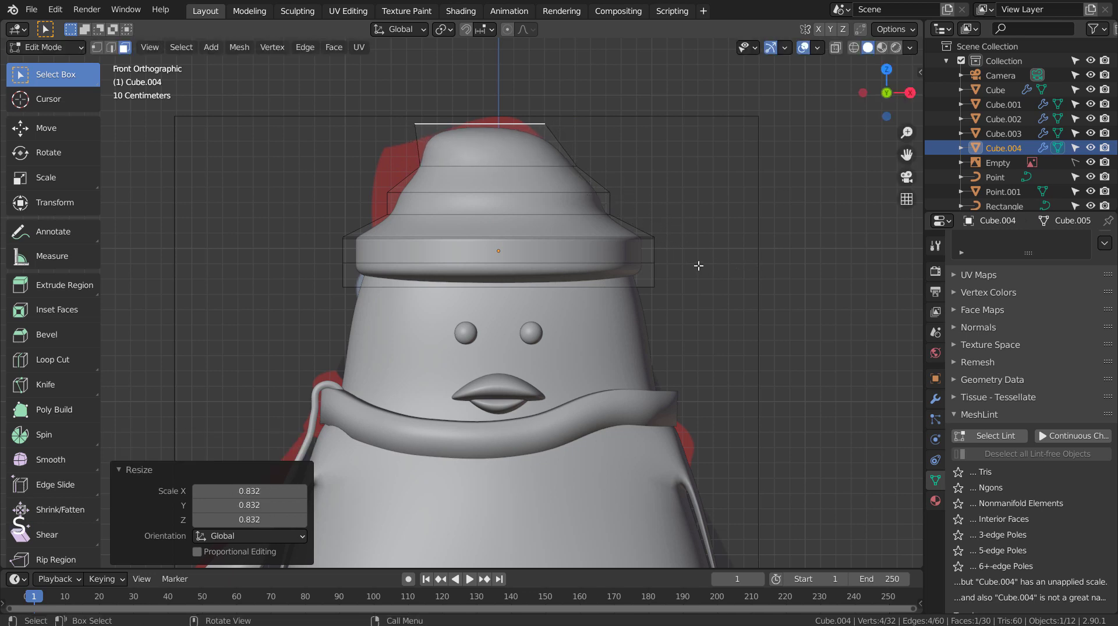
- Tilt, move and scale the upper faces from front view so the tip droops to one side
key(r)
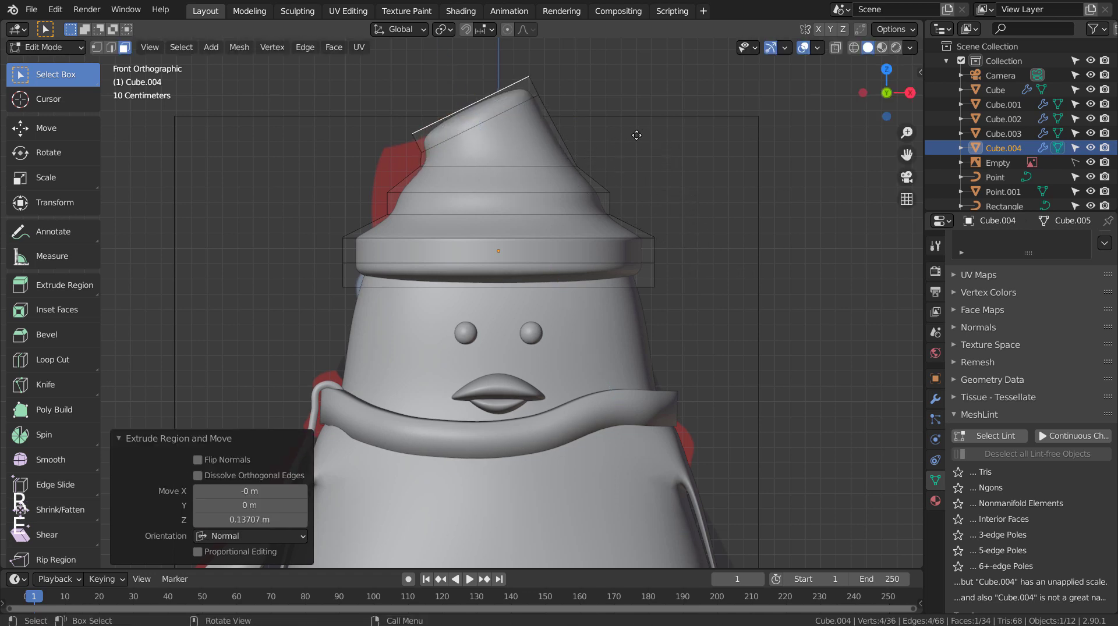
key(r)
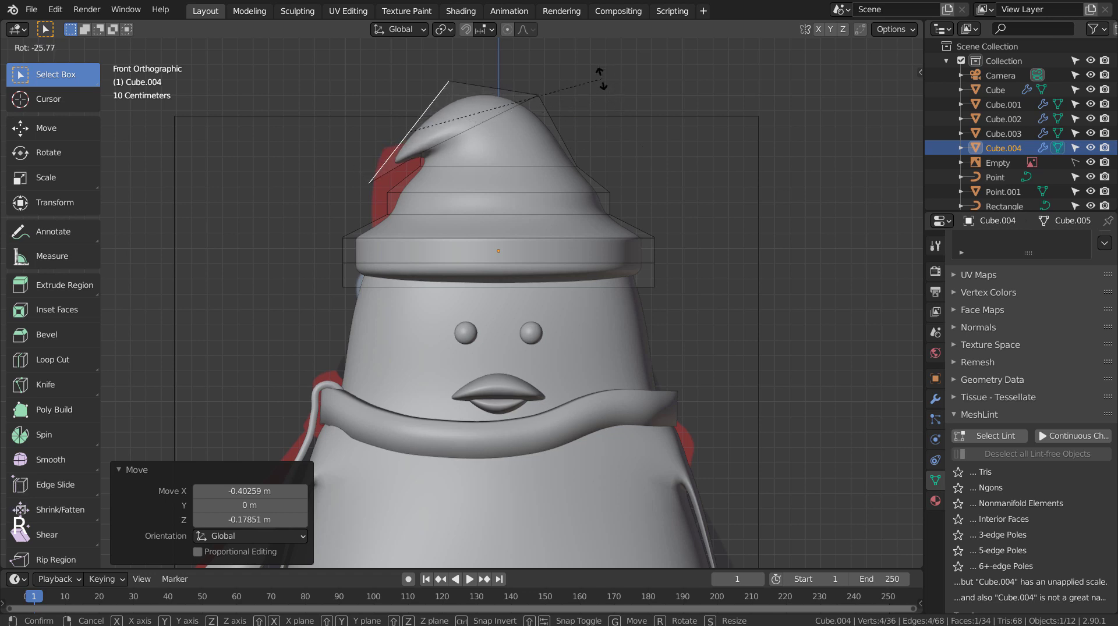
key(g)
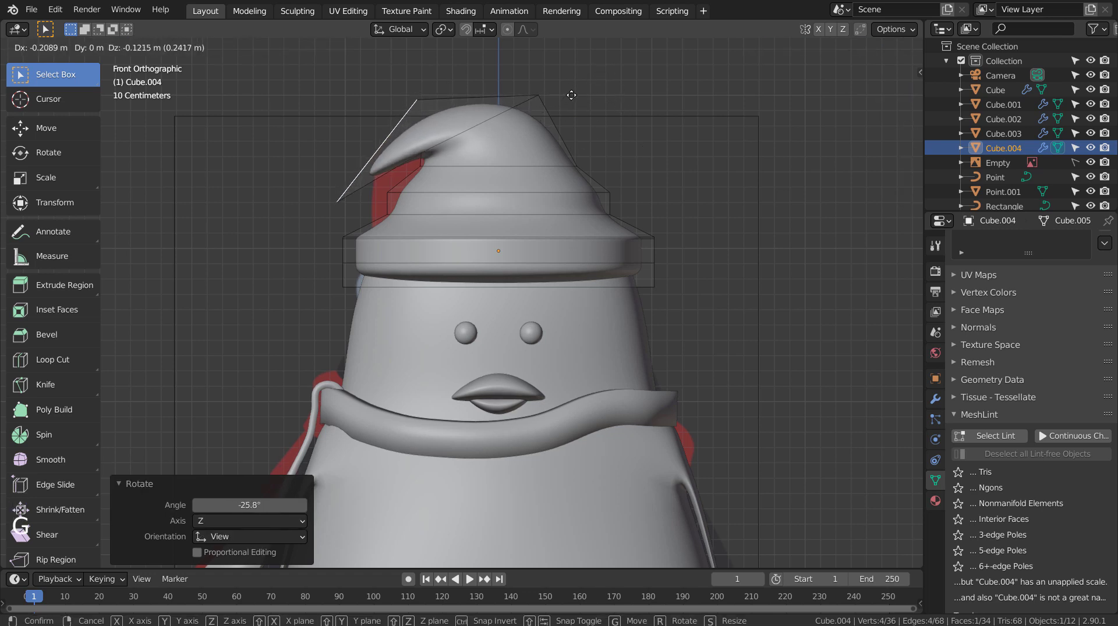
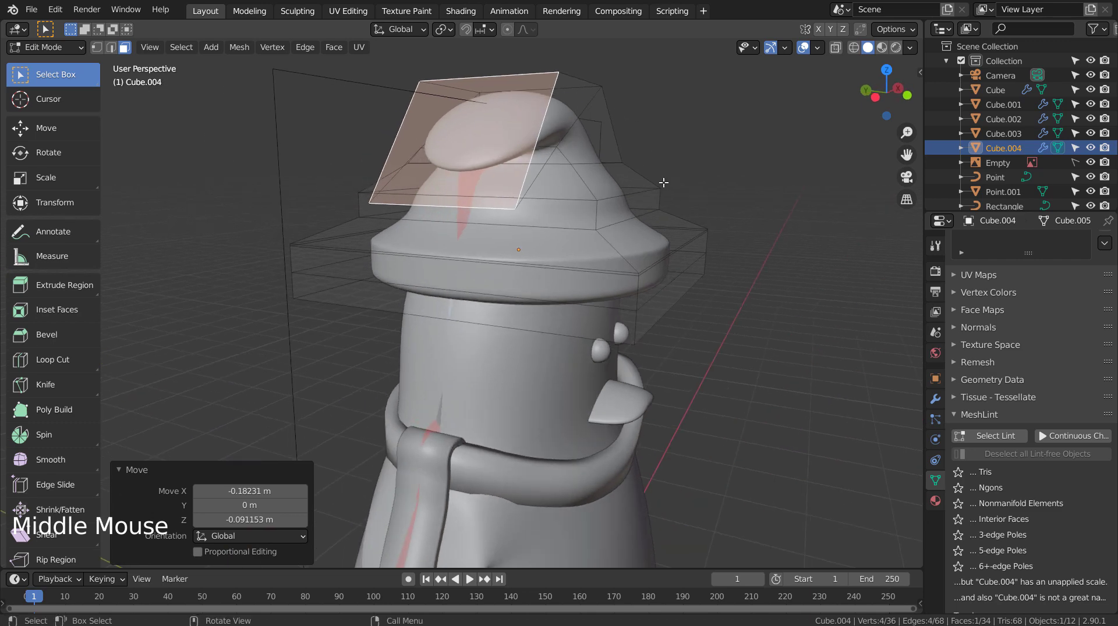
key(s)
key(g)
key(KP_3)
key(KP_1)
key(r)
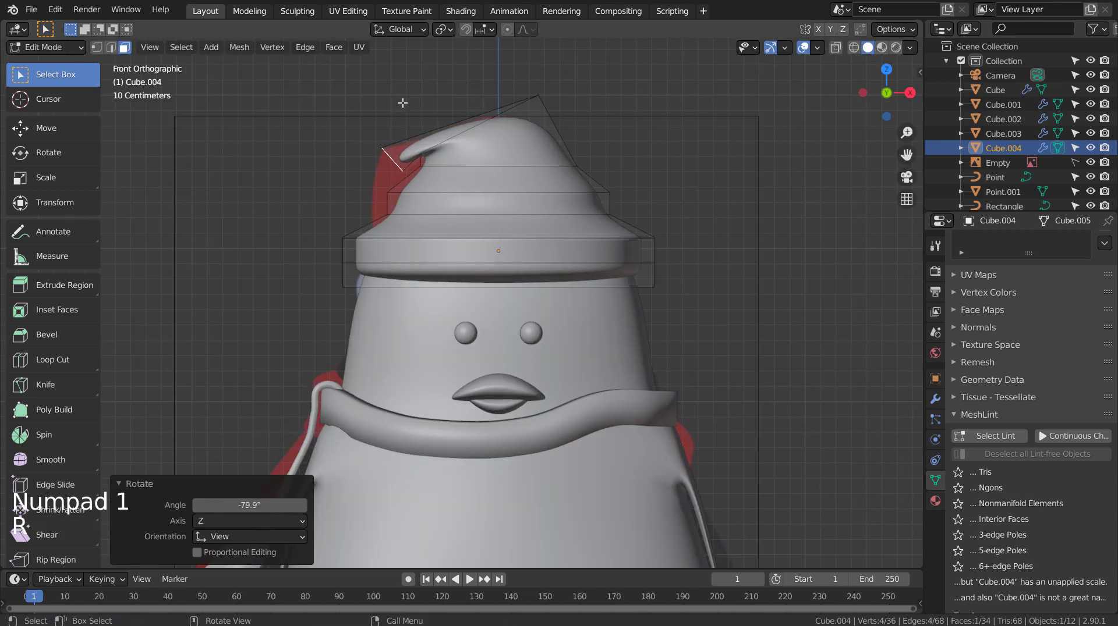
key(g)
key(s)
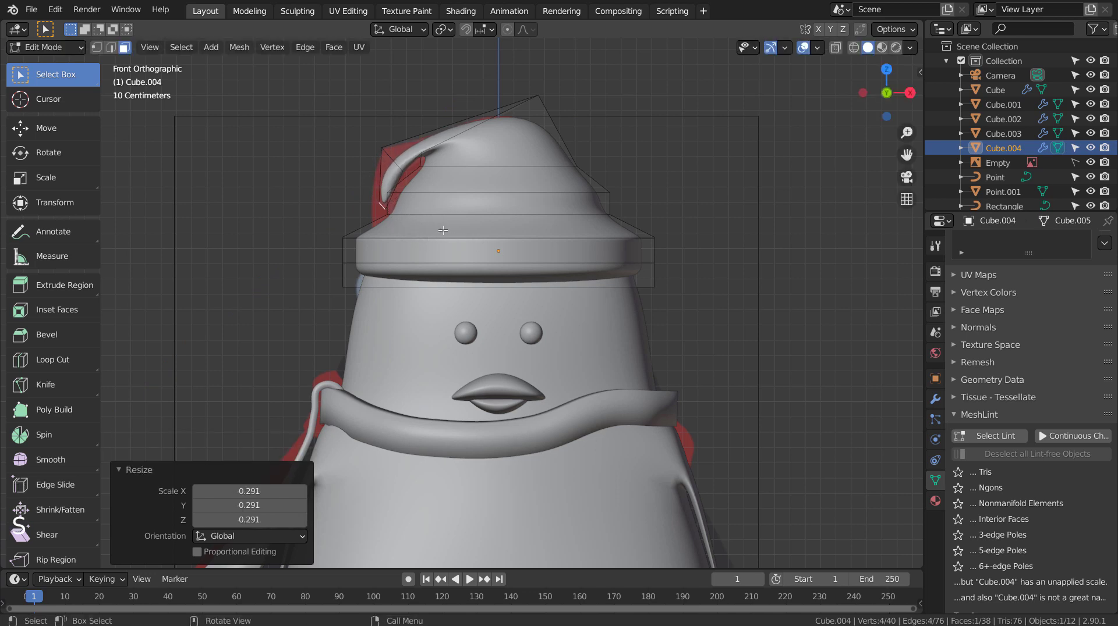
- Check the smoothed hat from around, then enlarge the tip's end face
key(Tab)
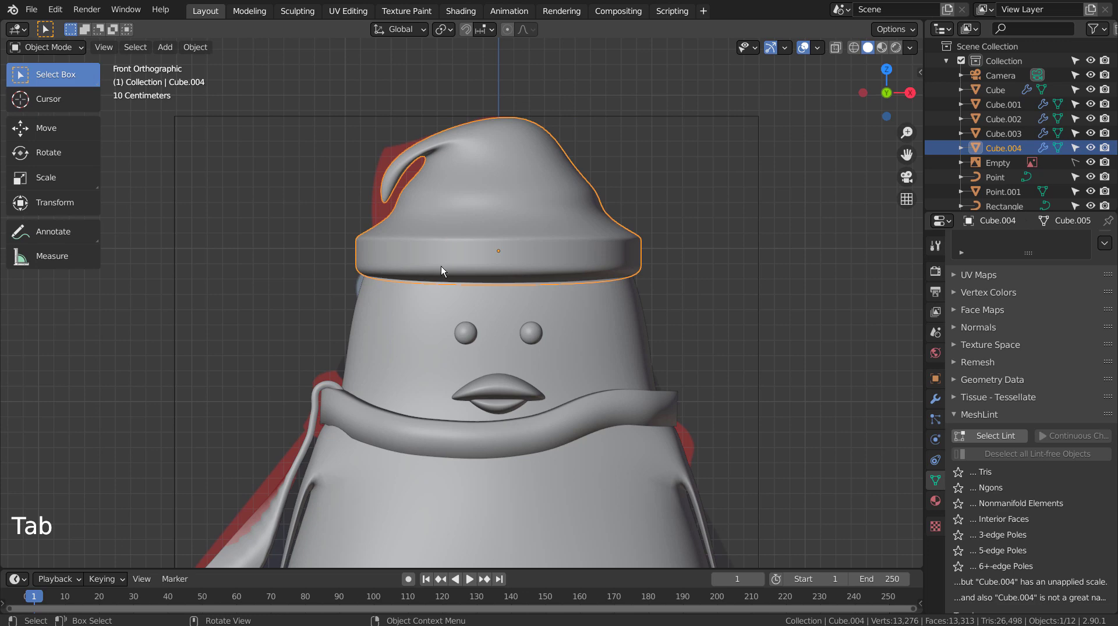
middle_click(457, 285)
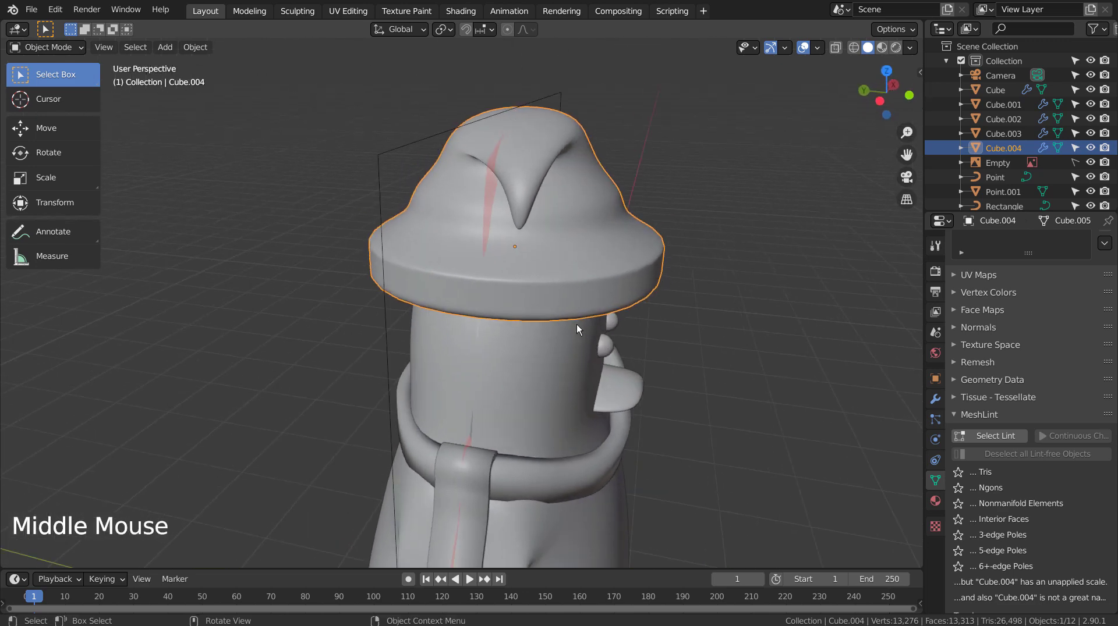
middle_click(605, 298)
key(Tab)
key(2)
click(503, 160)
key(s)
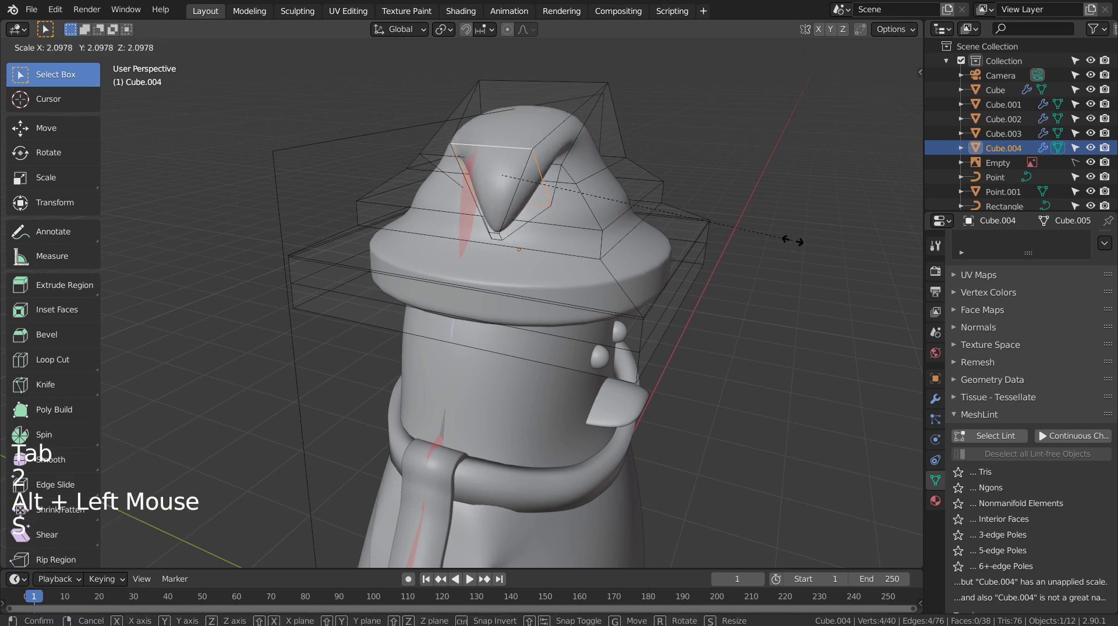
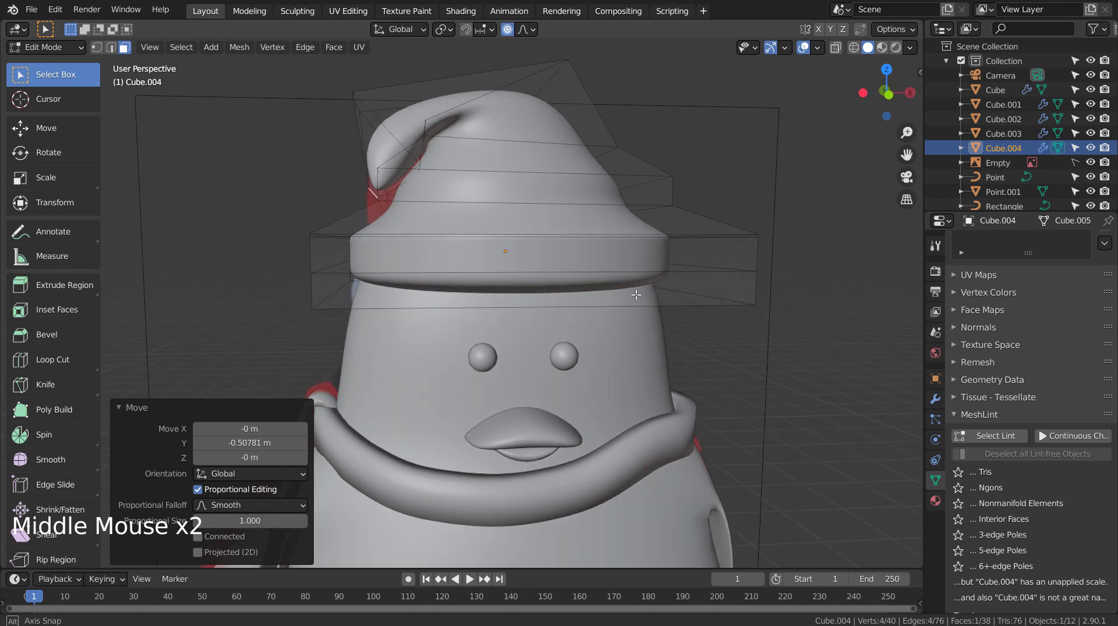
- Extend the tip with another segment curling downward and resize its end face
key(shift+z)
key(shift+z)
key(e)
key(g)
key(ctrl+z)
click(514, 35)
key(g)
key(r)
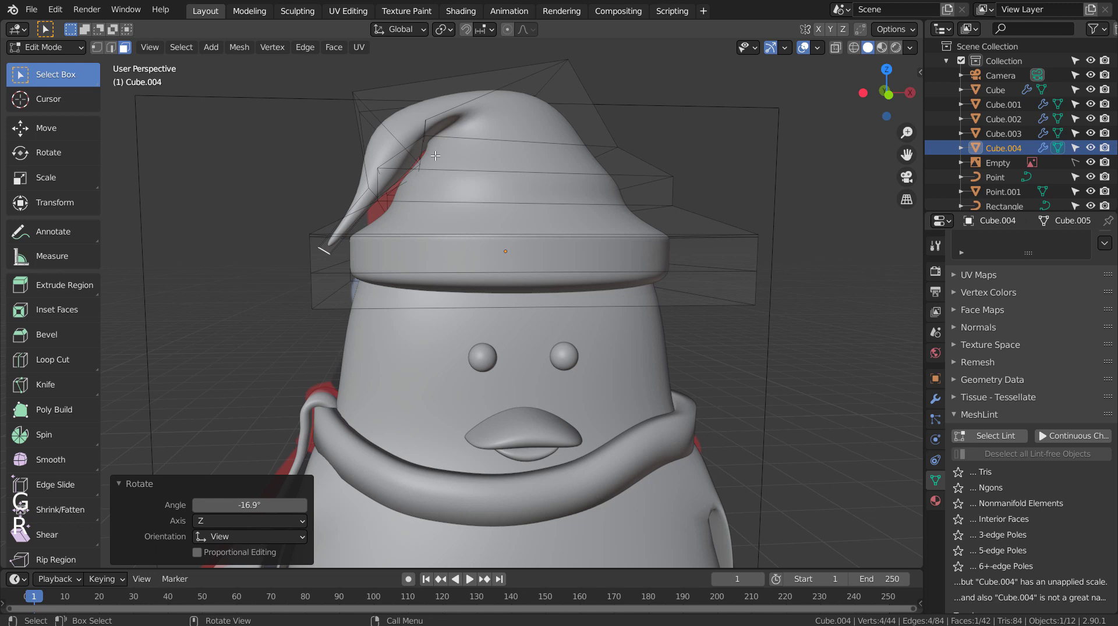
key(2)
click(371, 188)
key(g)
key(s)
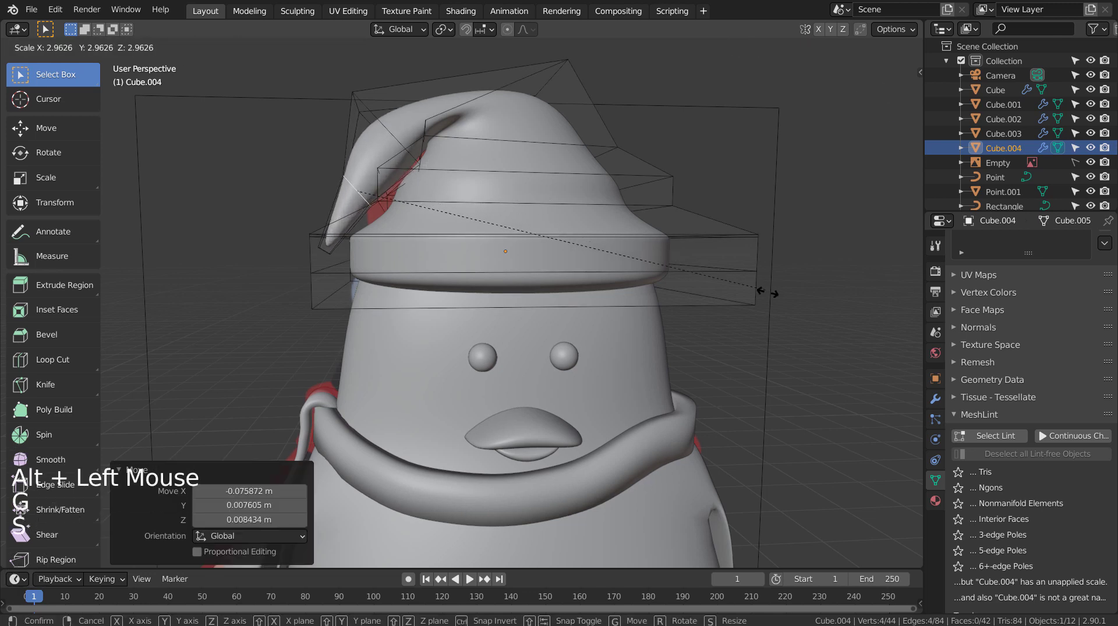
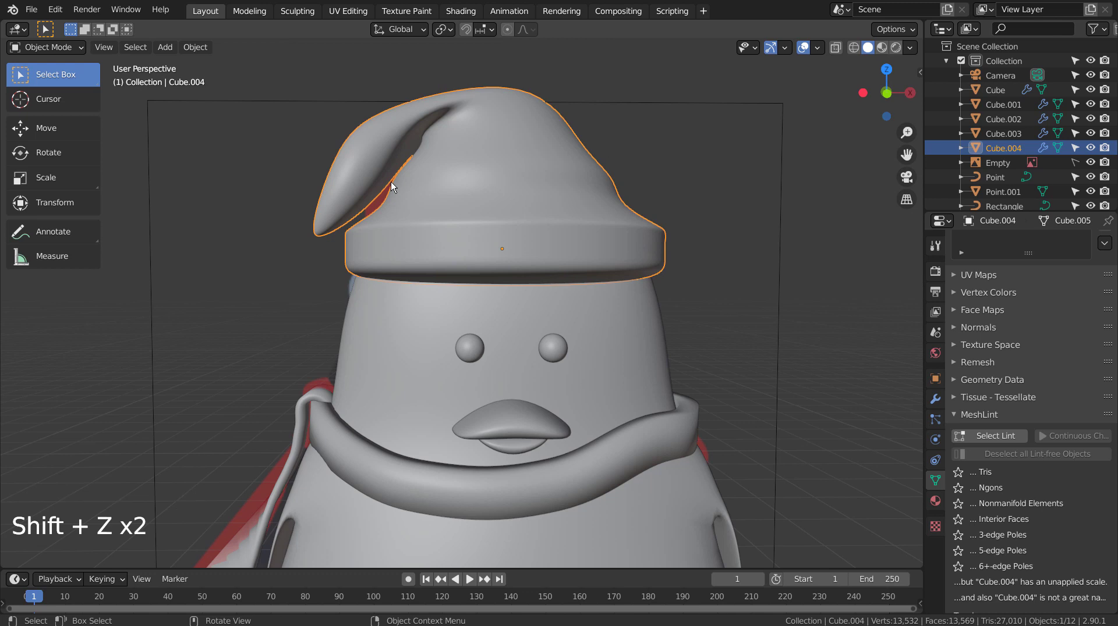
- Inspect the tip from all sides, then go to front view with the reference drawing showing through
key(Tab)
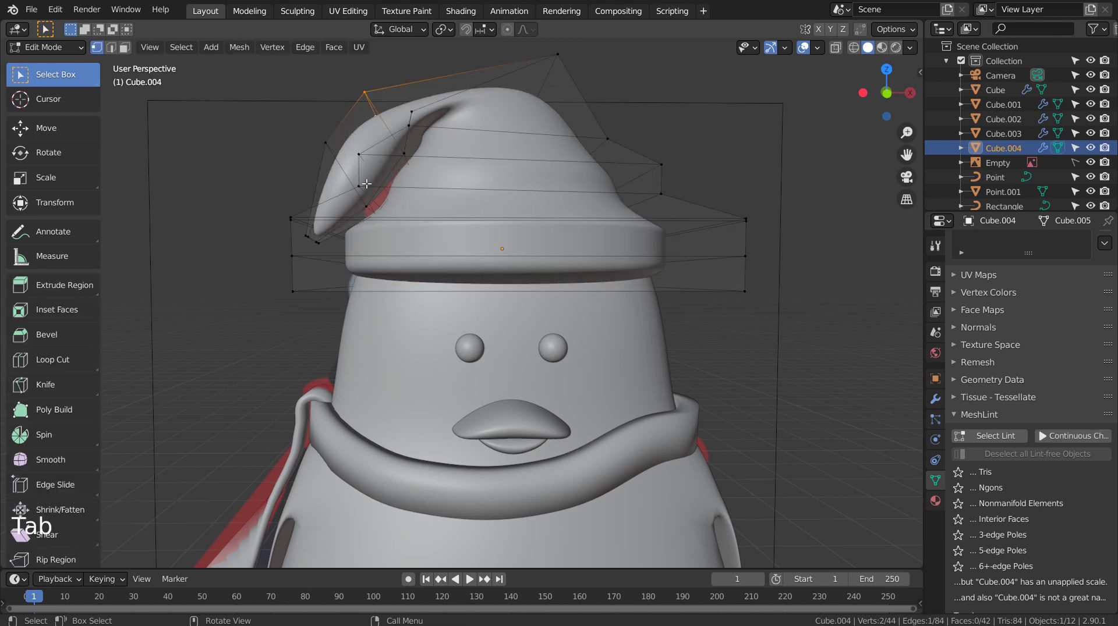
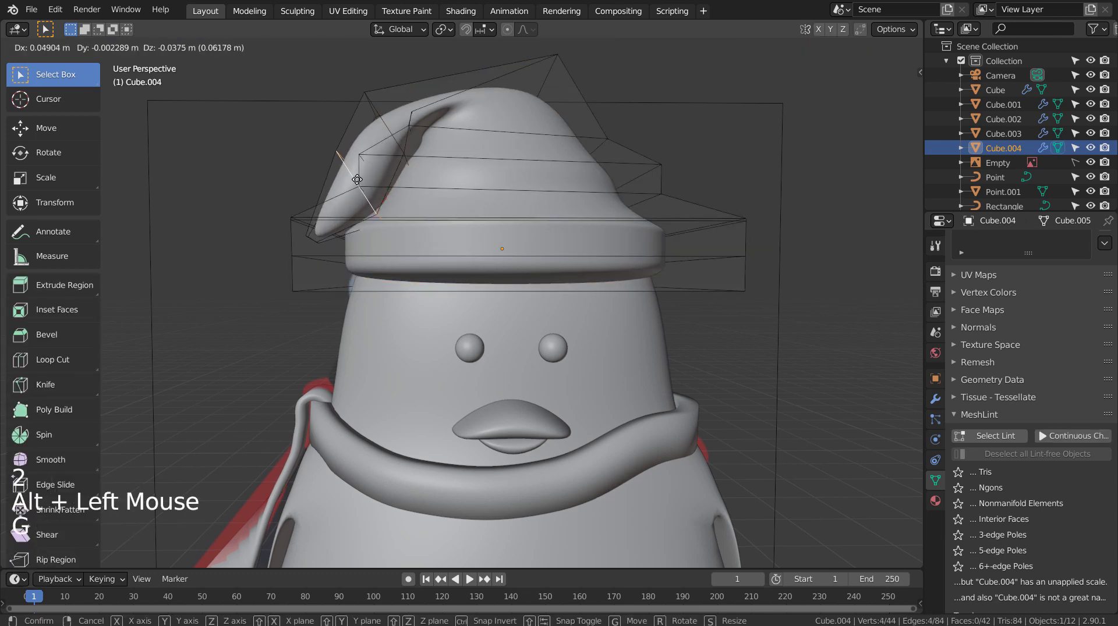
key(Tab)
middle_click(650, 156)
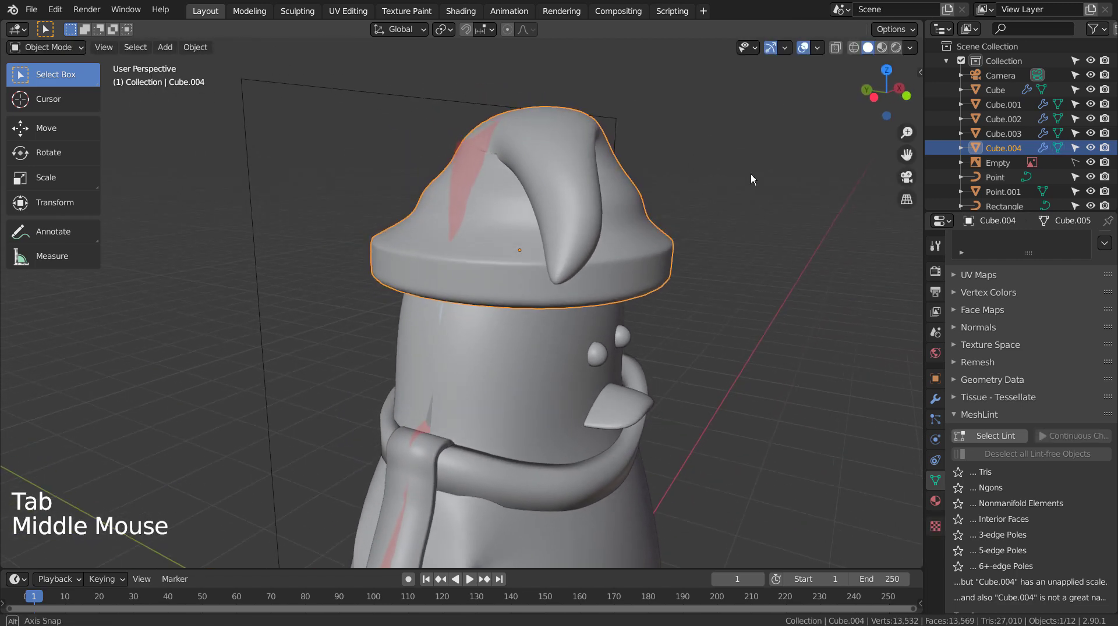
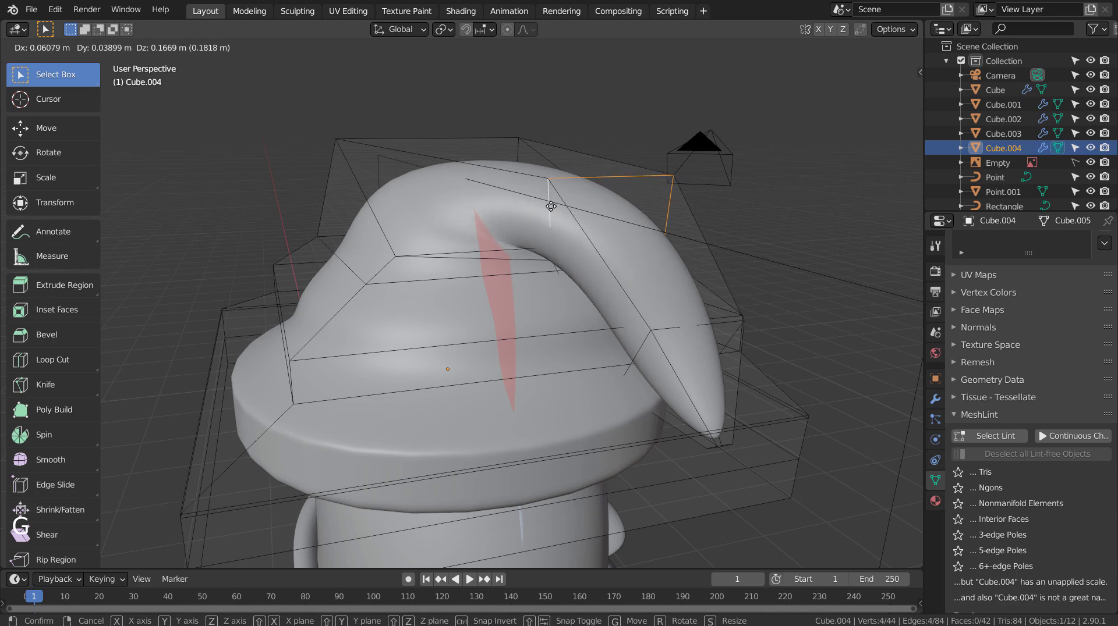
middle_click(602, 282)
middle_click(548, 283)
middle_click(501, 281)
middle_click(410, 255)
middle_click(414, 267)
key(1)
key(KP_1)
key(shift+z)
scroll(up, 3)
- Move the tip vertices so the curl arcs smoothly against the crown, matching the reference
key(b)
key(g)
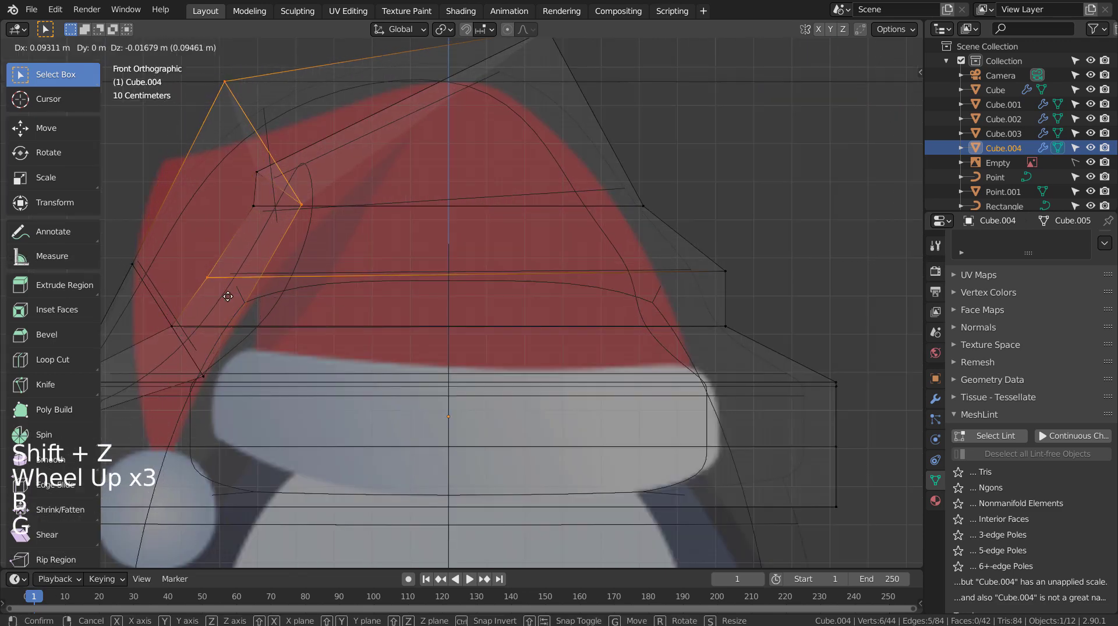
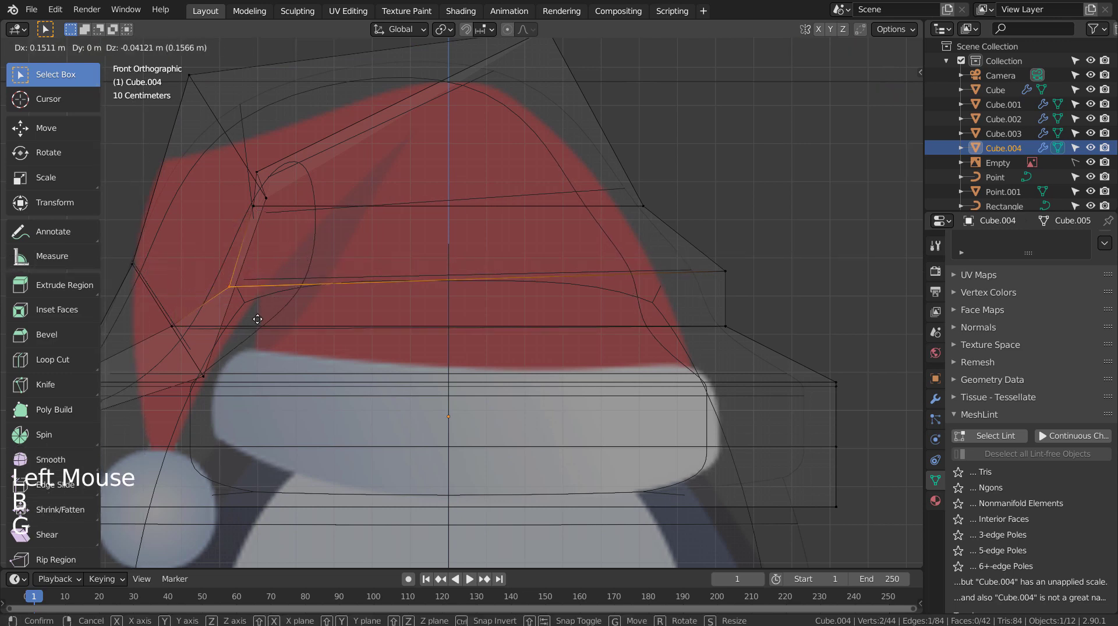
key(Tab)
key(shift+z)
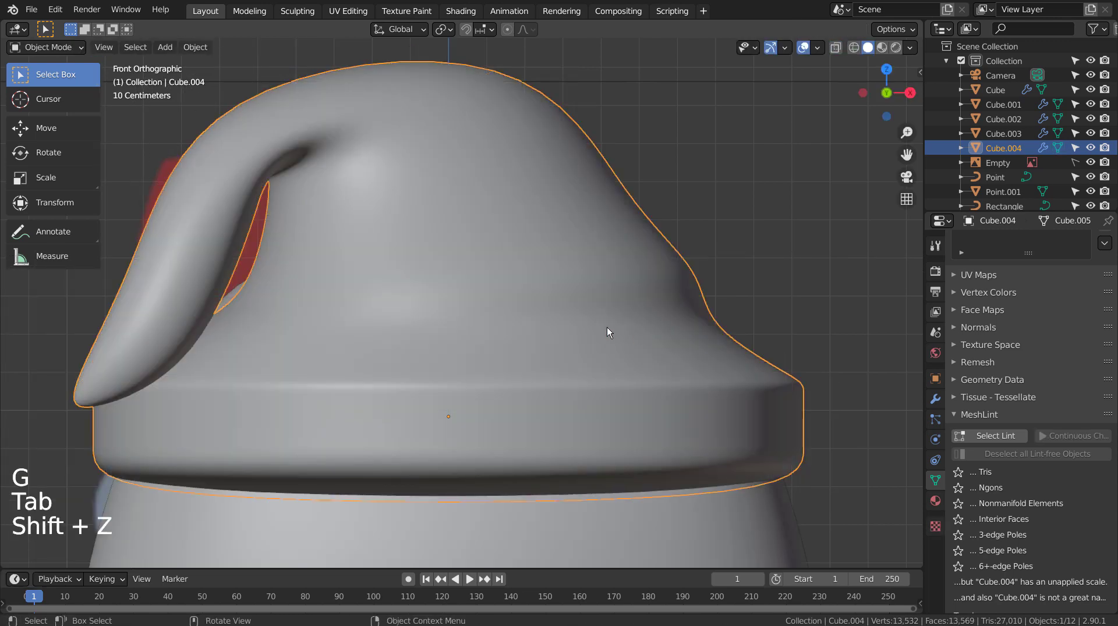
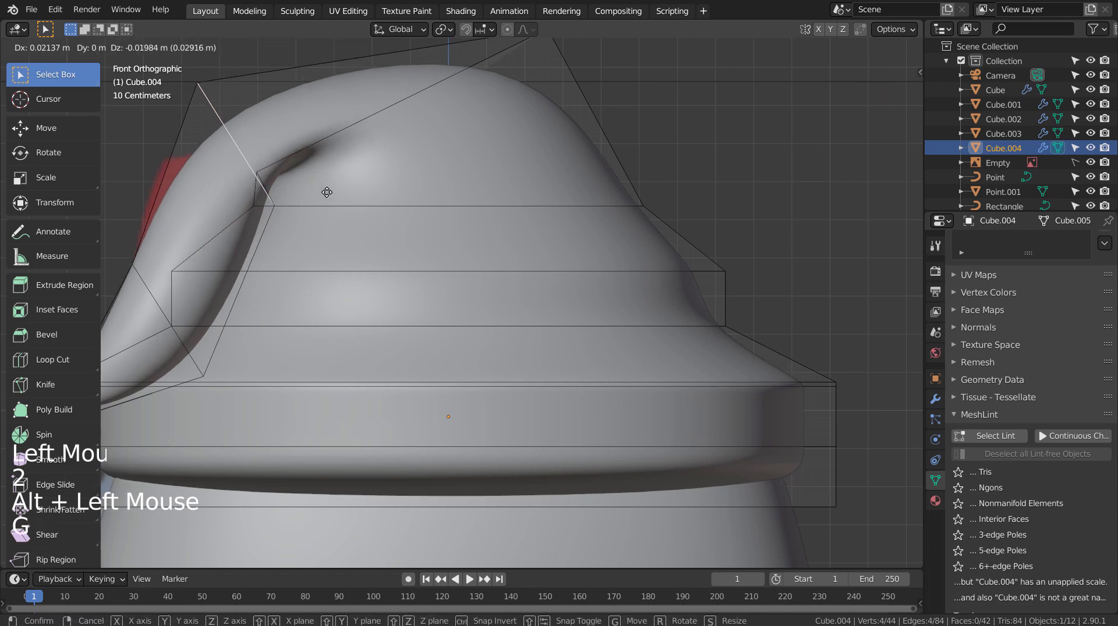
key(Tab)
scroll(down, 3)
click(645, 321)
- Leave mesh editing and orbit to review the finished hat curl in perspective
scroll(down, 3)
scroll(down, 3)
middle_click(655, 325)
key(shift+z)
key(shift+z)
scroll(up, 3)
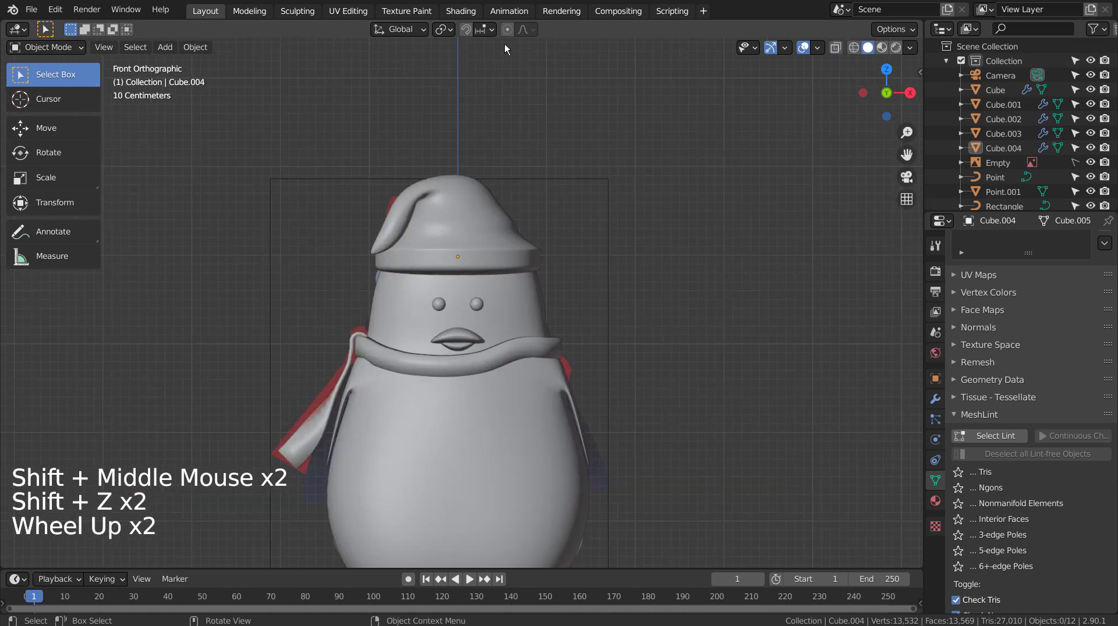
scroll(up, 3)
middle_click(598, 228)
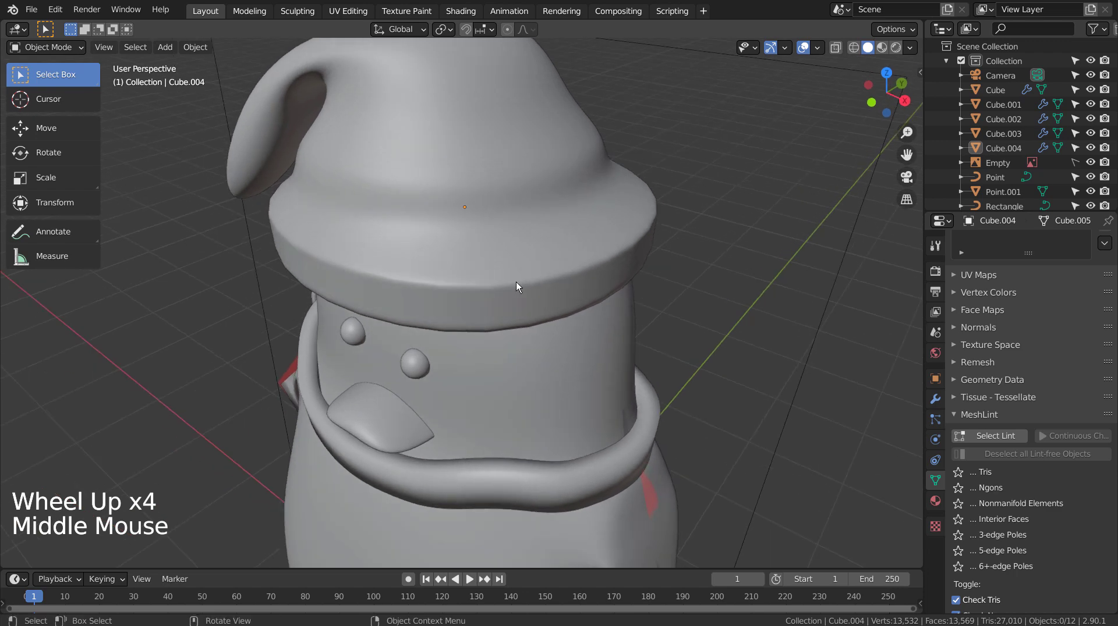
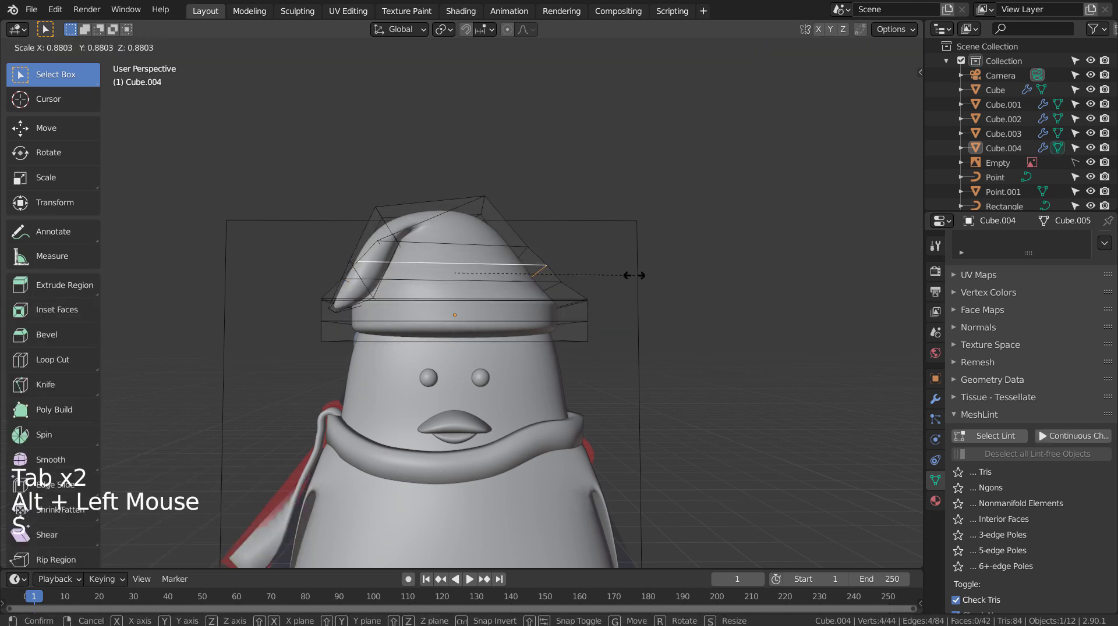
- Scale the hat's upper ring down slightly so the hat sits snugly on the head
key(Tab)
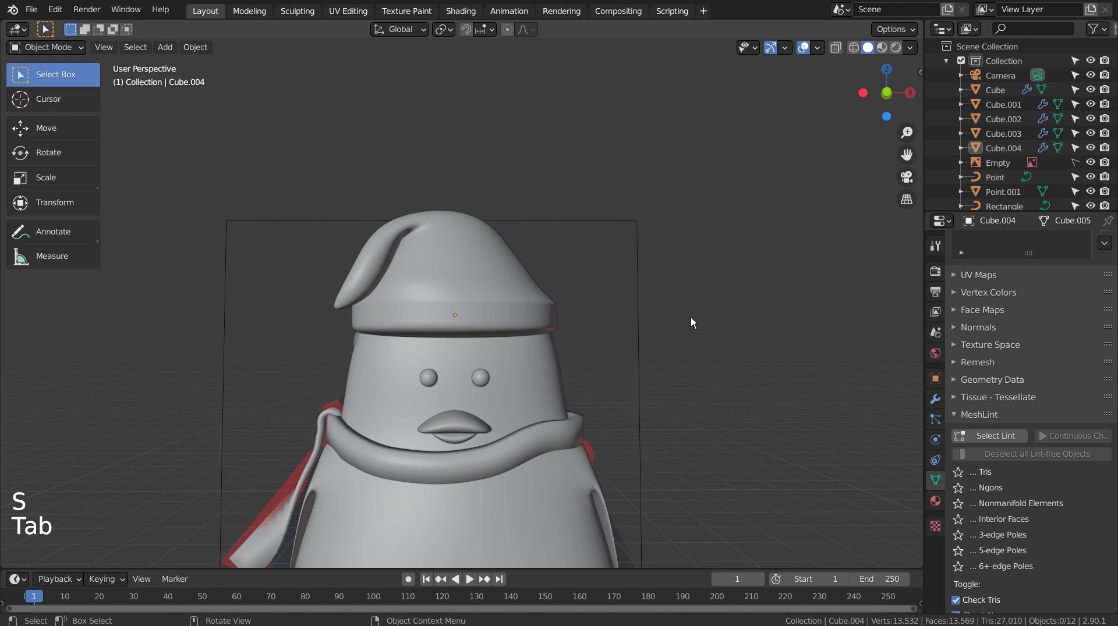
middle_click(683, 327)
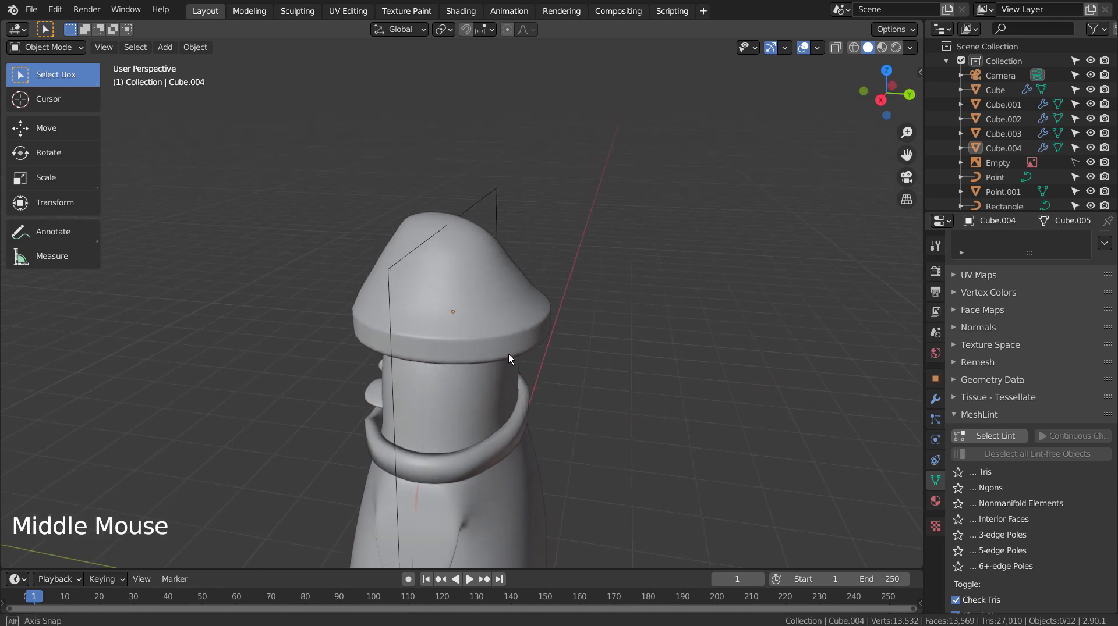
click(519, 322)
key(s)
- Orbit around the penguin to check the hat from every side
middle_click(728, 355)
middle_click(749, 353)
middle_click(791, 350)
middle_click(835, 355)
middle_click(685, 411)
middle_click(713, 398)
middle_click(763, 395)
middle_click(816, 396)
middle_click(703, 403)
middle_click(748, 389)
middle_click(688, 389)
click(689, 389)
- Add a UV sphere and shrink it to a small pompom size in front view
key(shift+a)
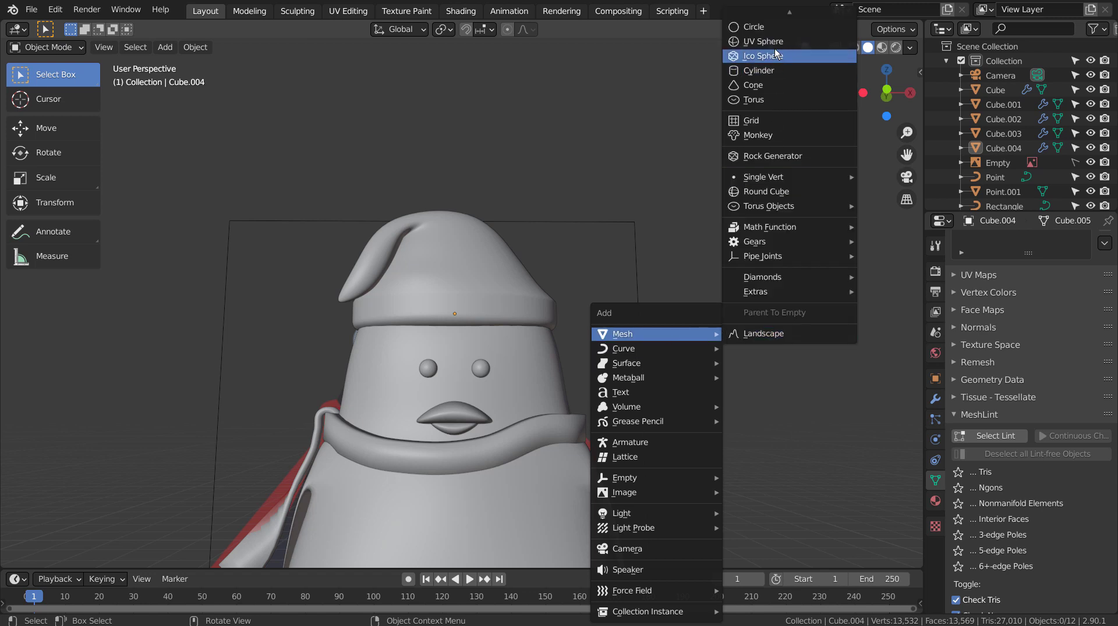
scroll(down, 3)
key(s)
scroll(down, 3)
key(KP_1)
key(g)
scroll(up, 3)
scroll(up, 3)
key(s)
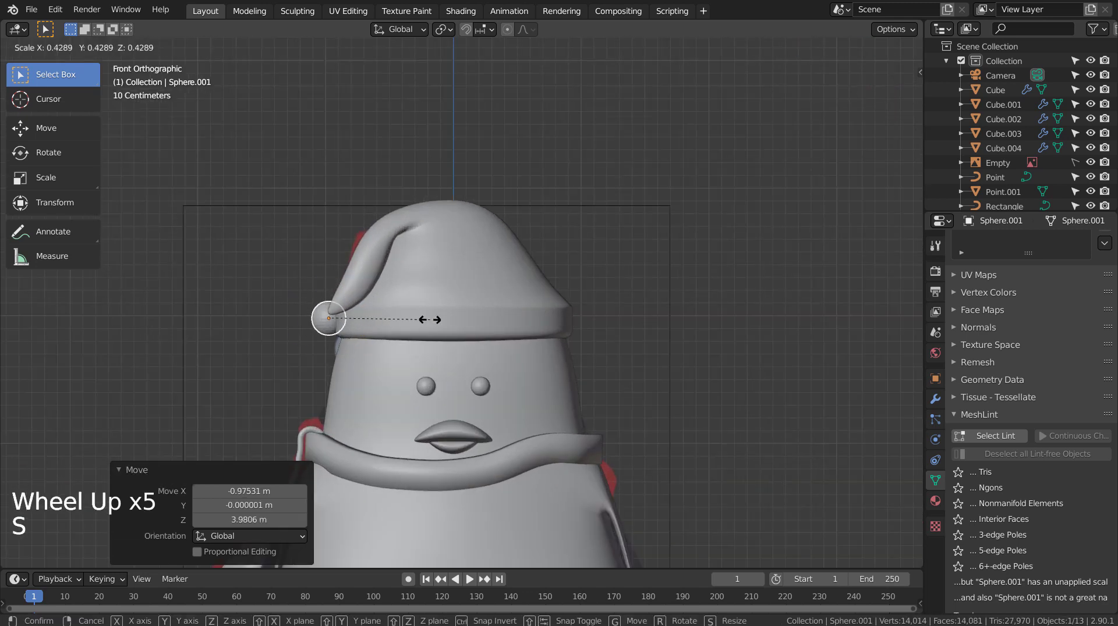
right_click(319, 327)
click(322, 322)
- Move the sphere from top and front views onto the end of the hat's tip
key(KP_7)
key(g)
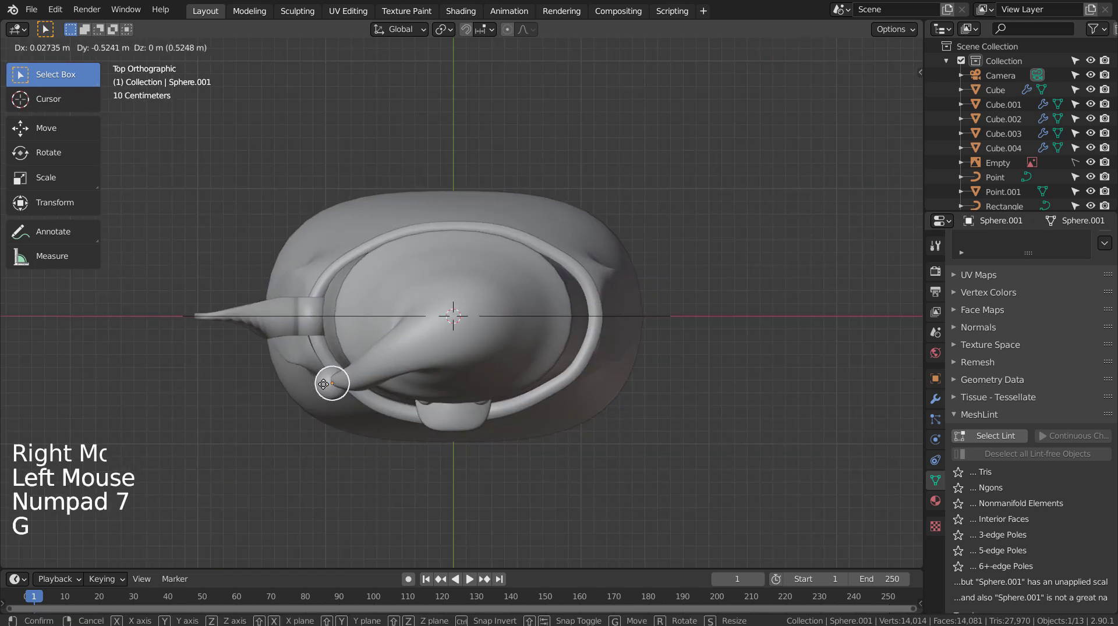
middle_click(522, 424)
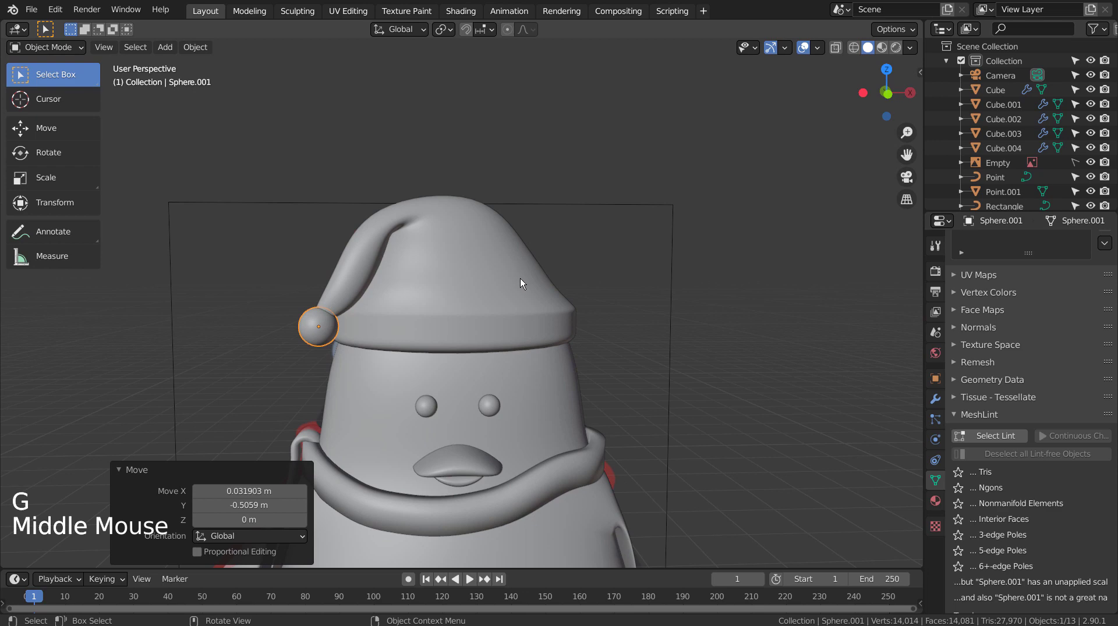
key(KP_1)
click(704, 296)
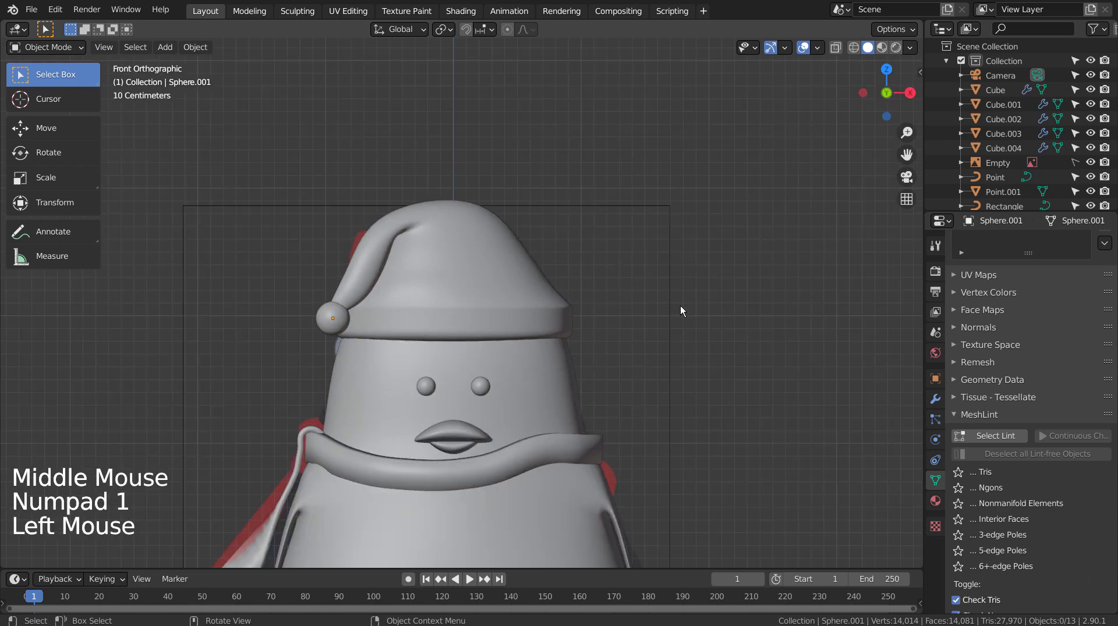
scroll(down, 3)
key(KP_1)
middle_click(691, 287)
click(701, 285)
key(shift+a)
key(shift+z)
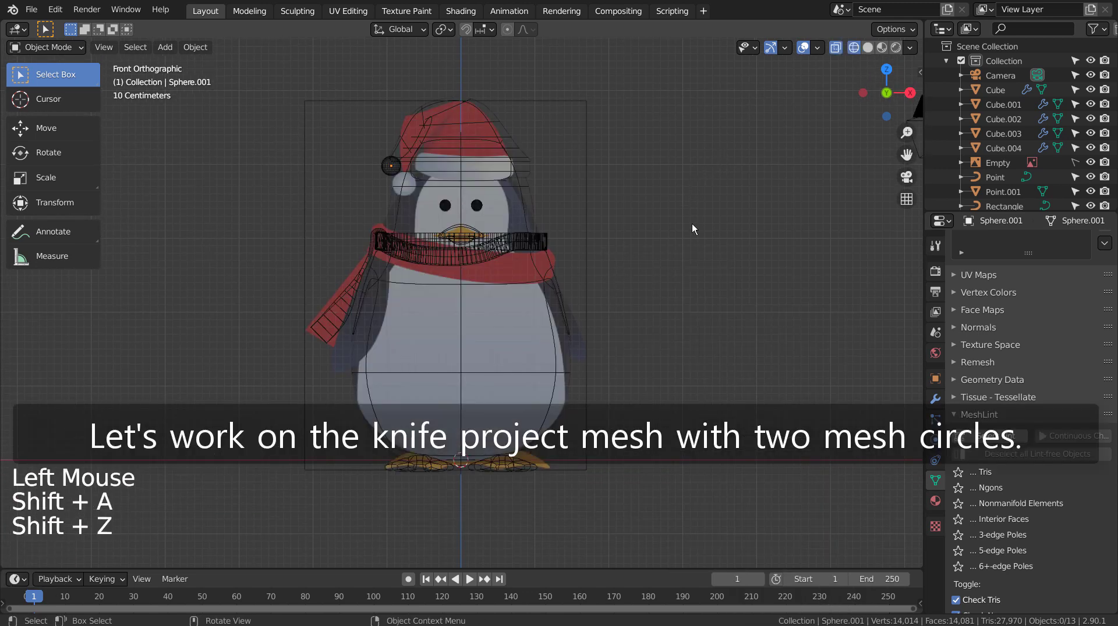
- Add a mesh circle, raise it and scale it into an oval outlining the penguin's face
key(shift+a)
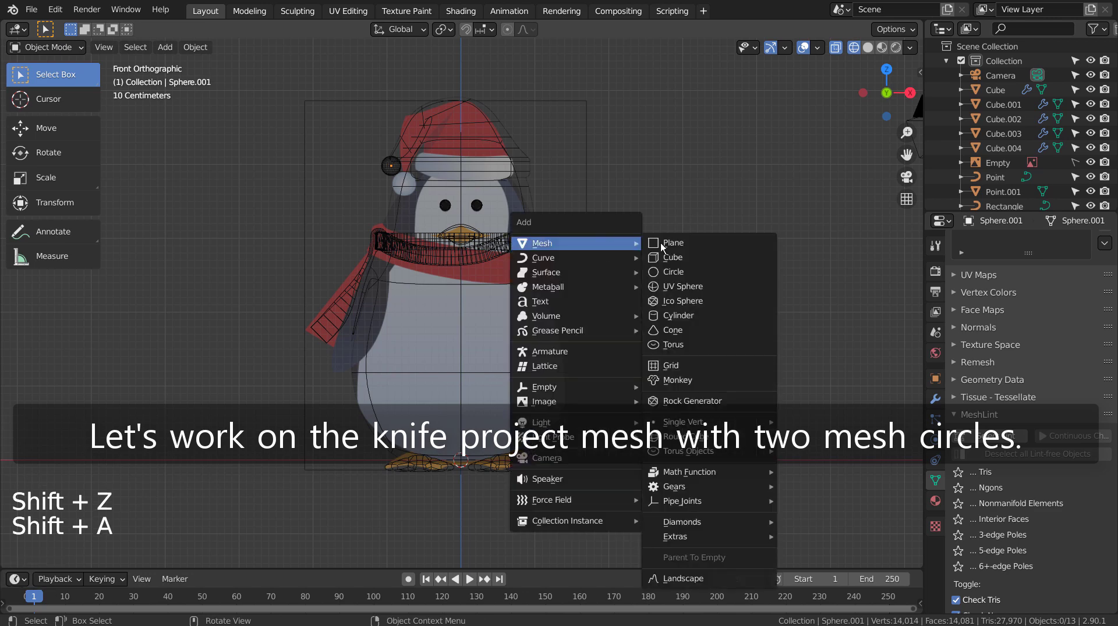
key(r)
key(g)
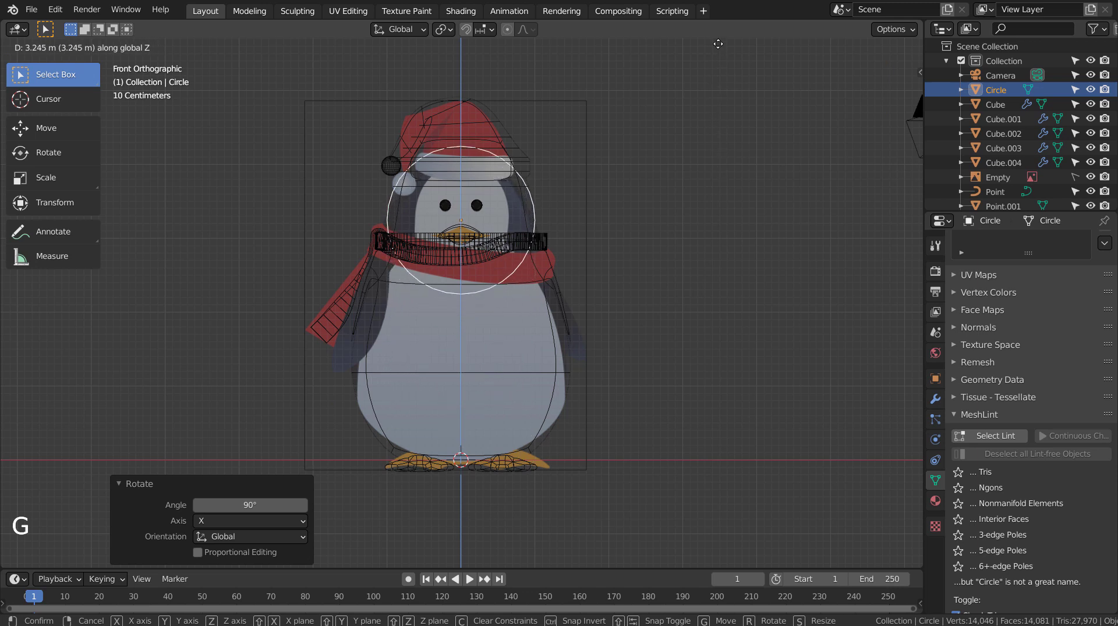
key(s)
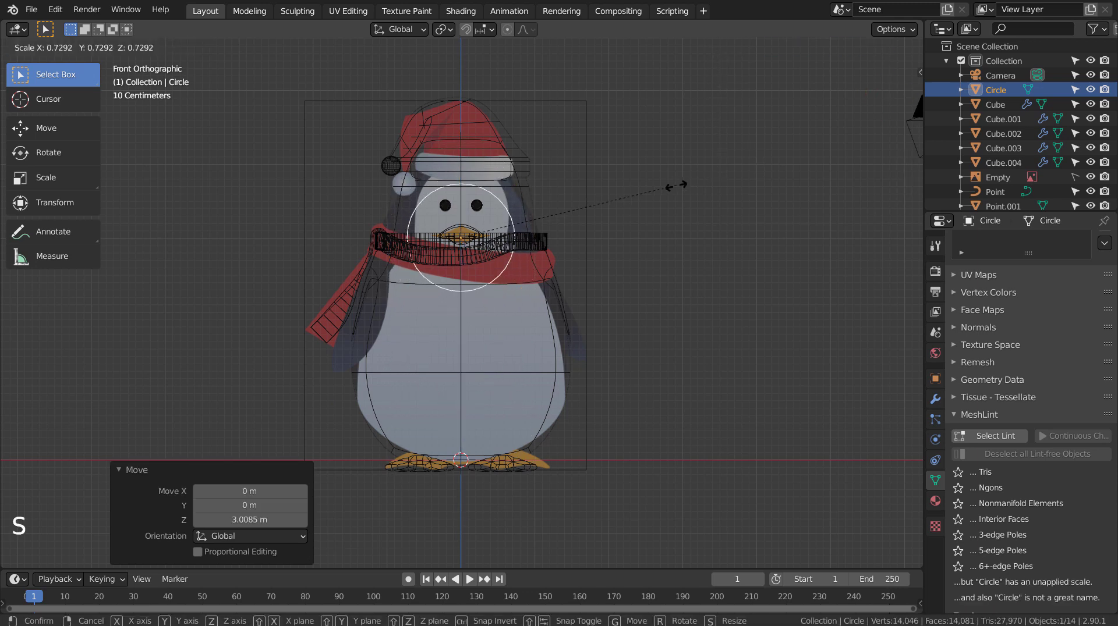
key(s)
key(g)
key(s)
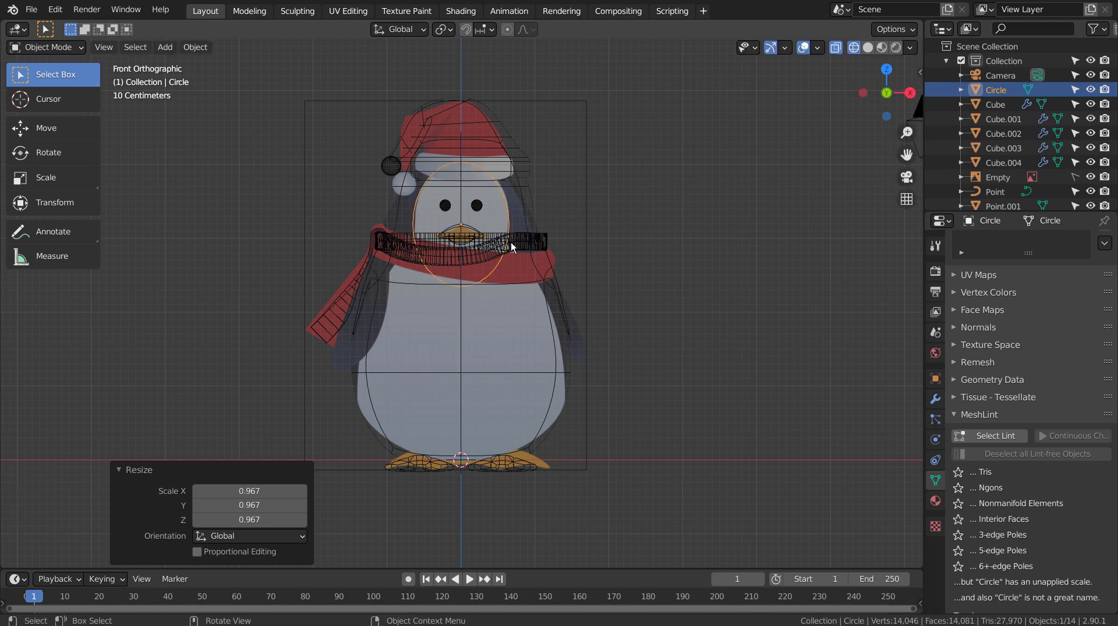
- Duplicate the face oval and enlarge the copy (Circle.001) to outline the belly
scroll(up, 3)
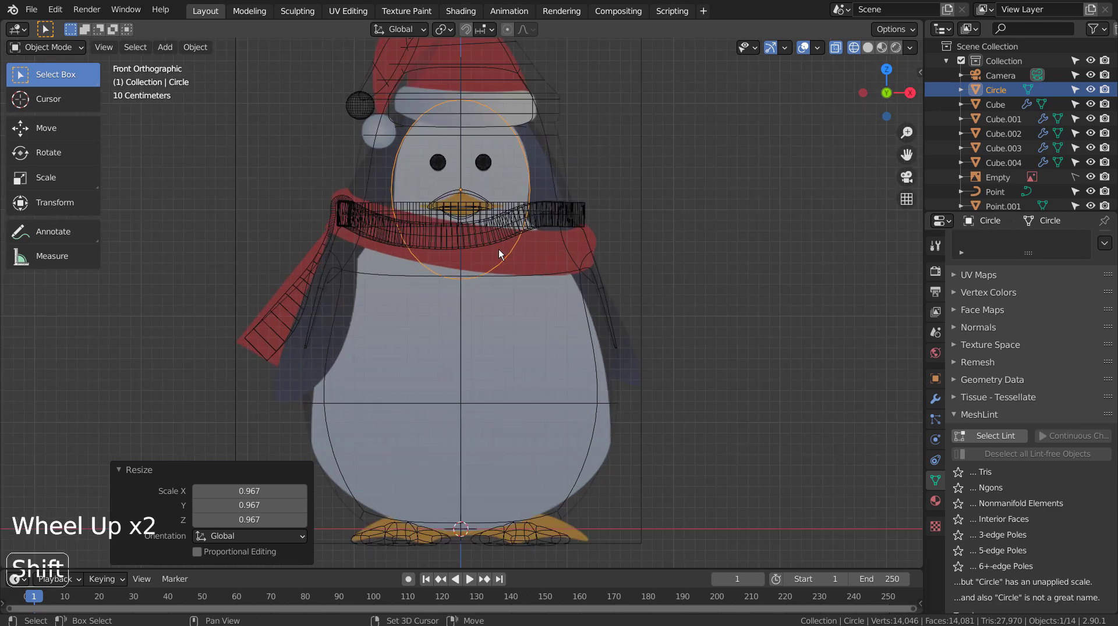
key(shift+d)
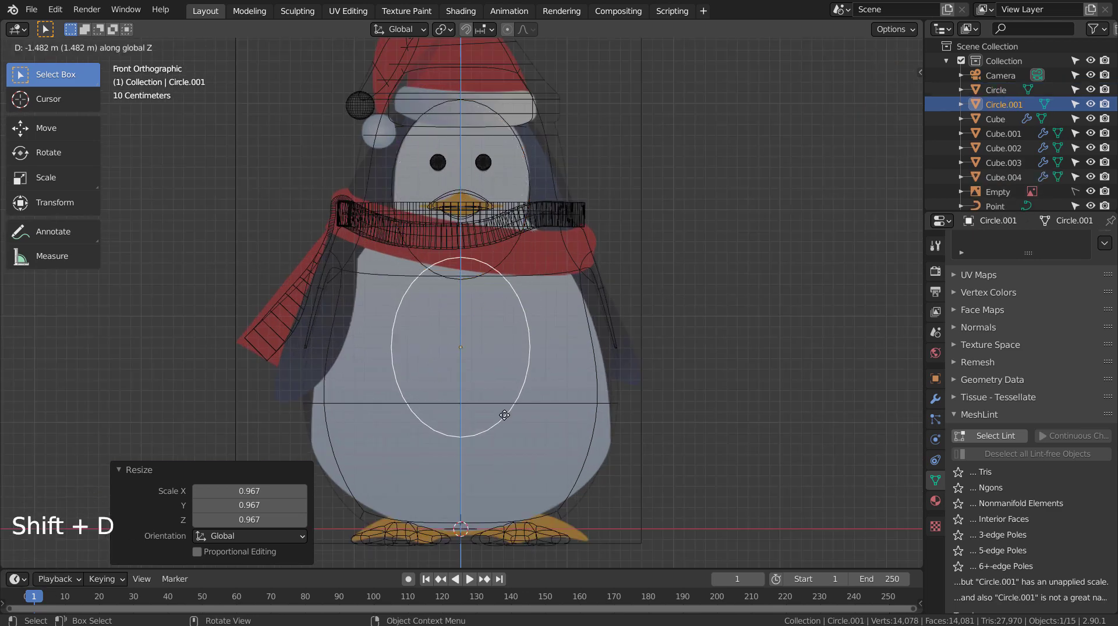
key(s)
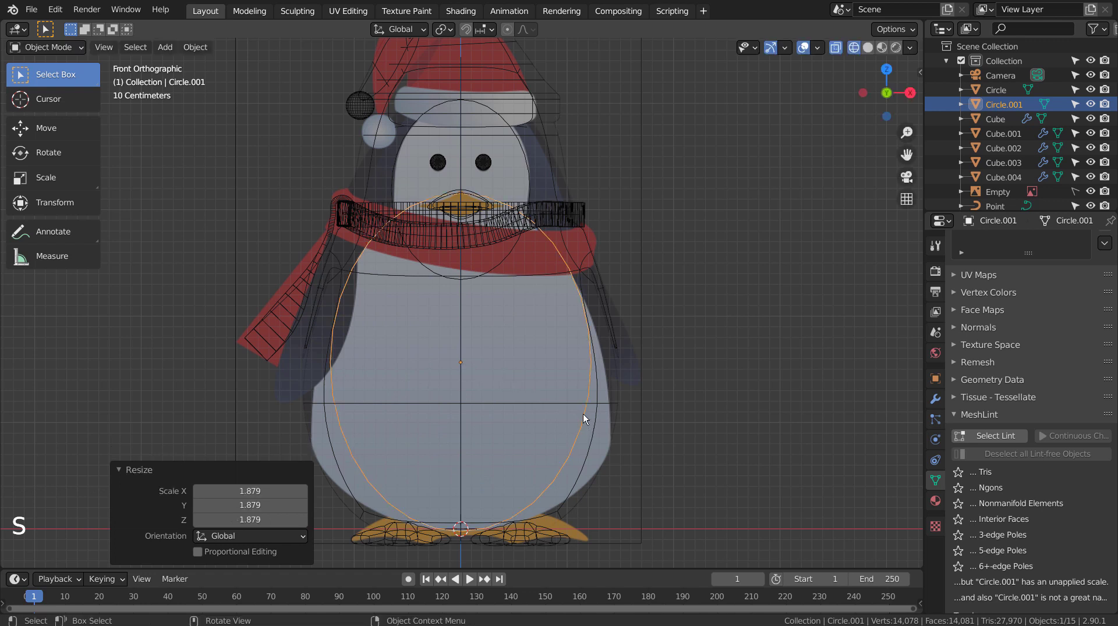
key(Tab)
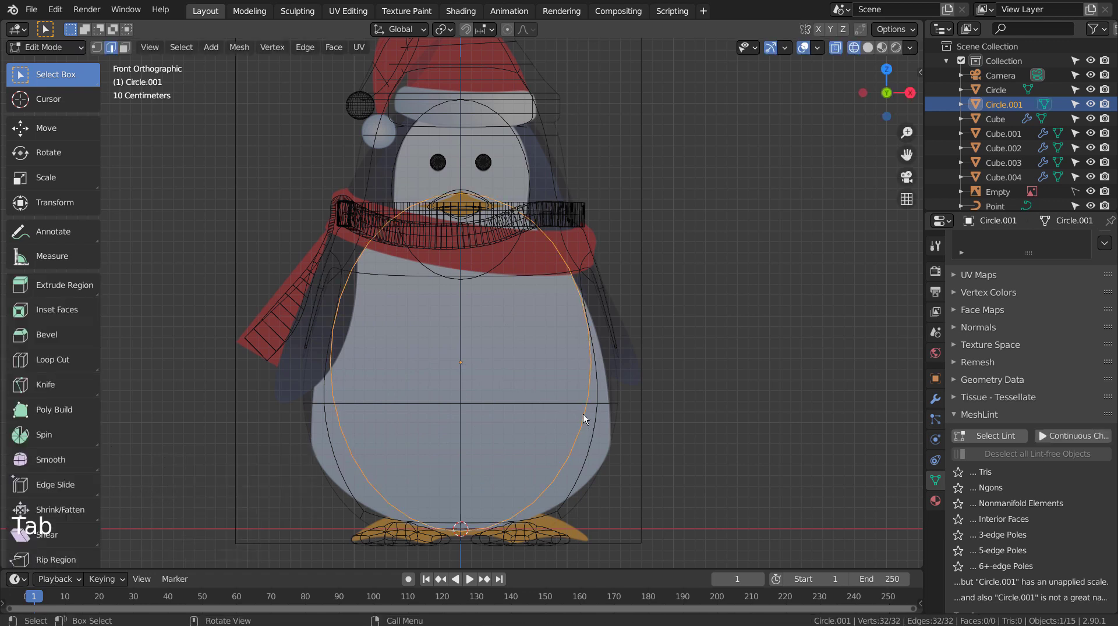
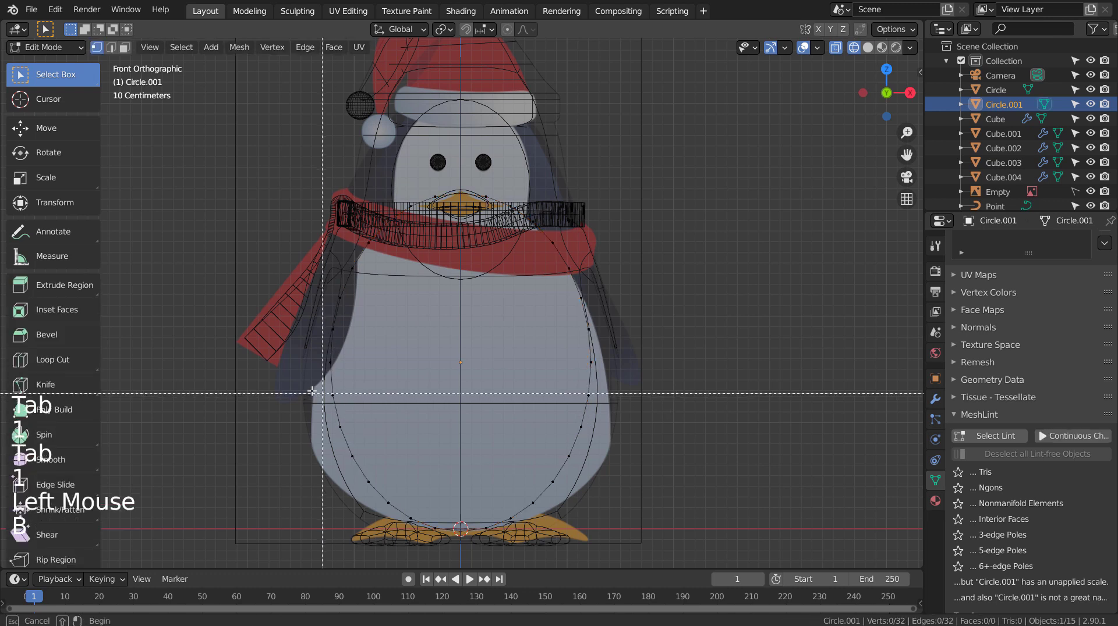
- Scale the outline's bottom and side vertices outward with smooth proportional falloff to match the body
key(s)
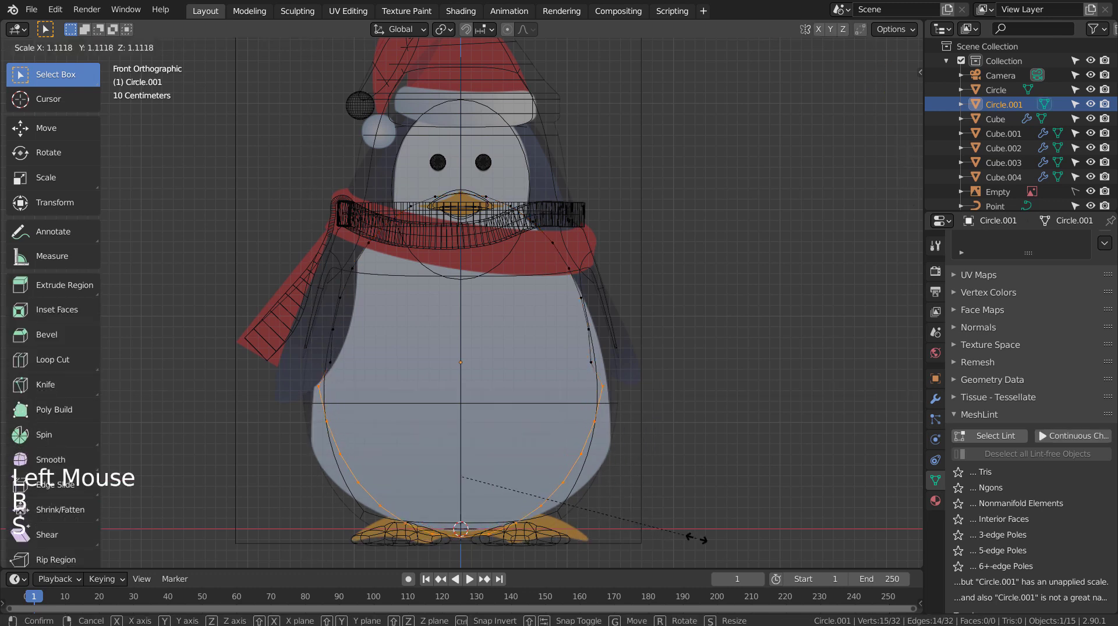
key(ctrl+z)
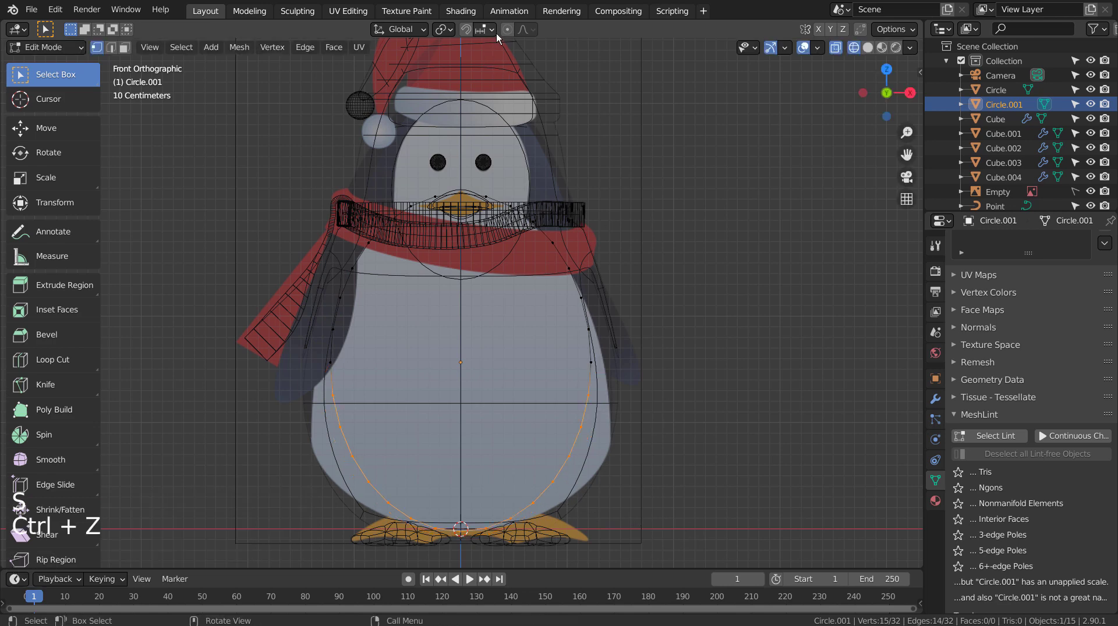
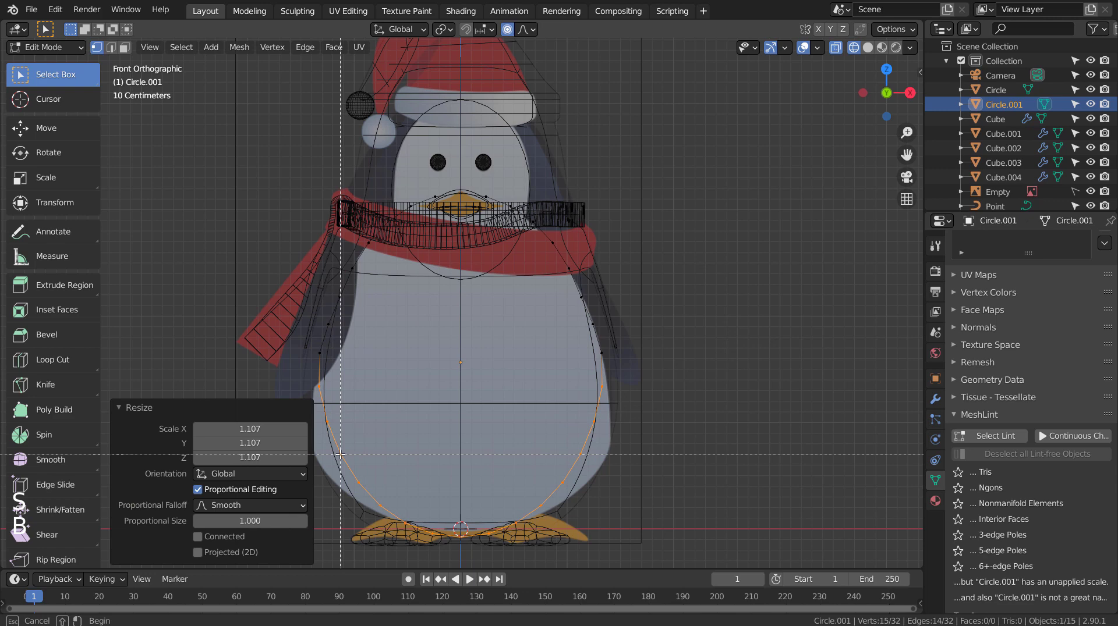
key(b)
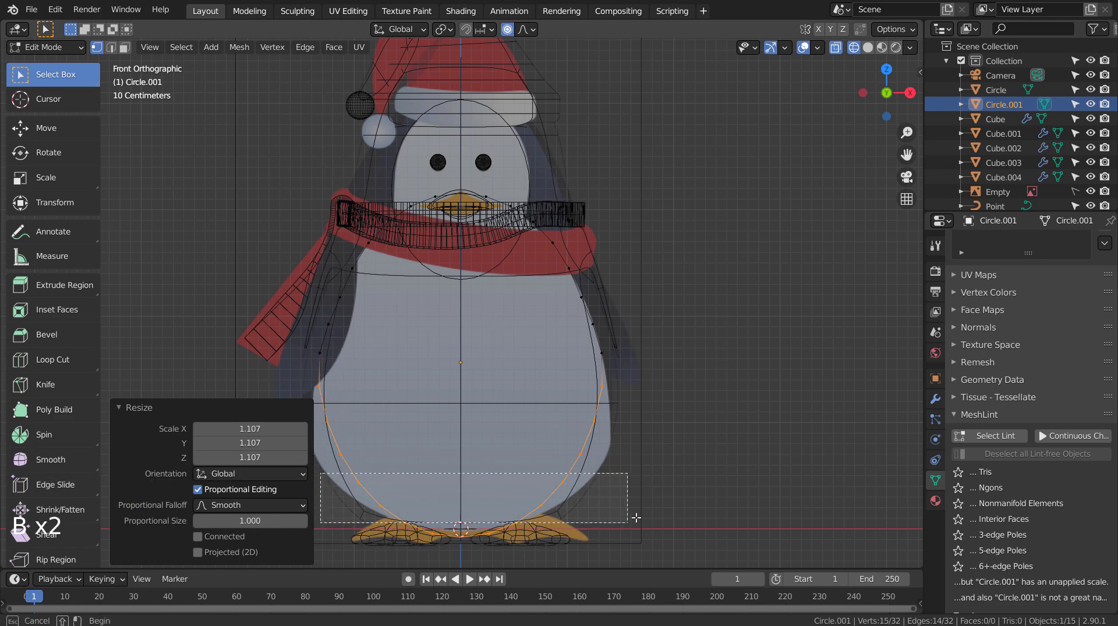
key(s)
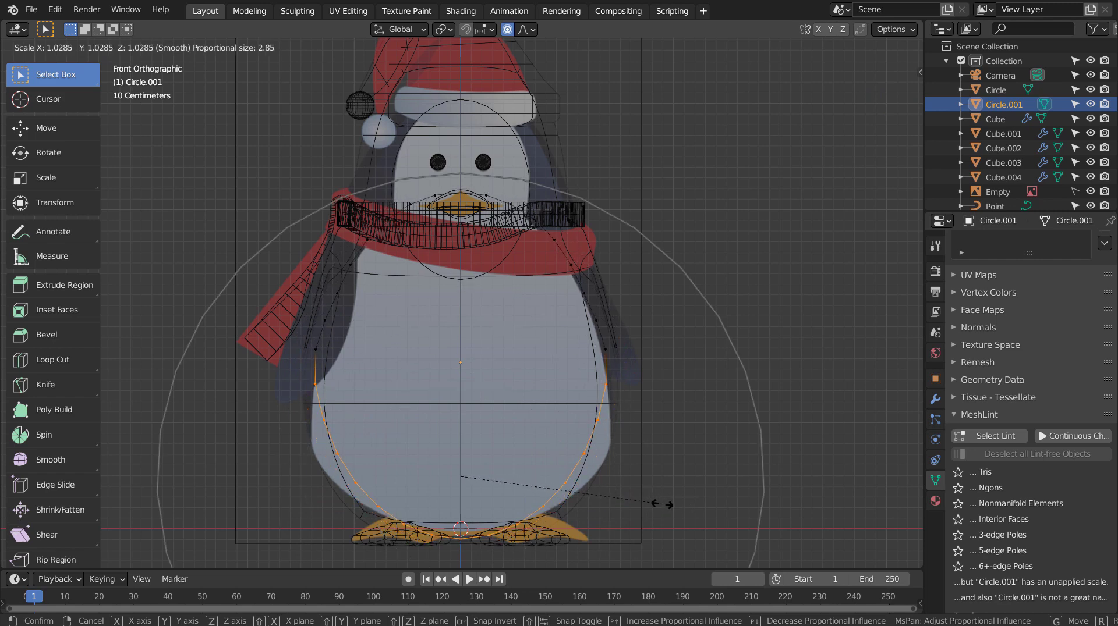
click(583, 444)
click(341, 451)
key(s)
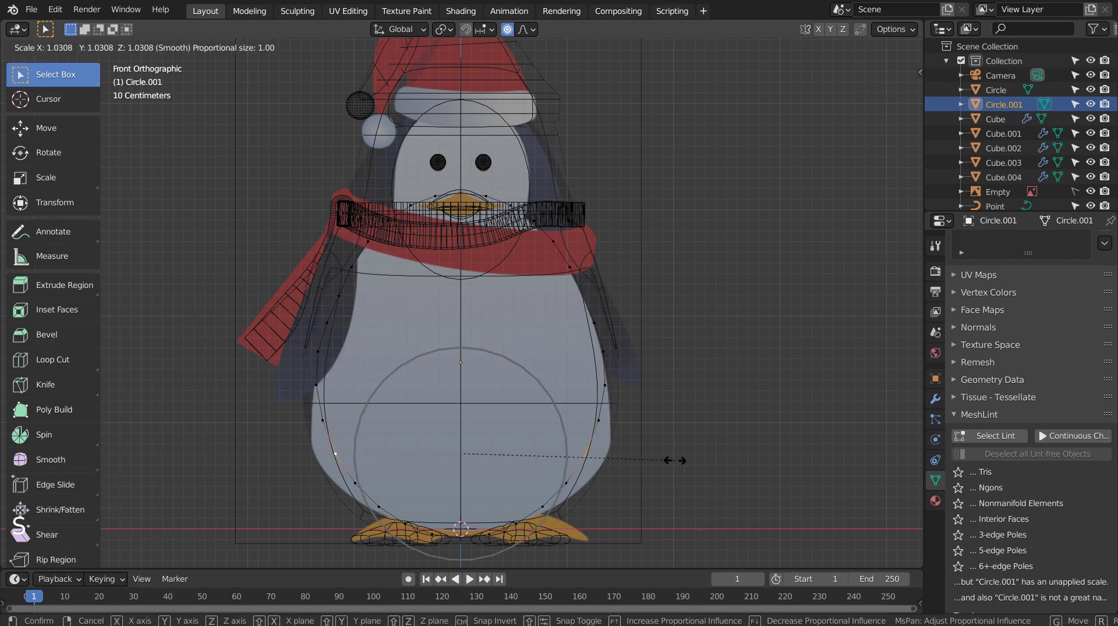
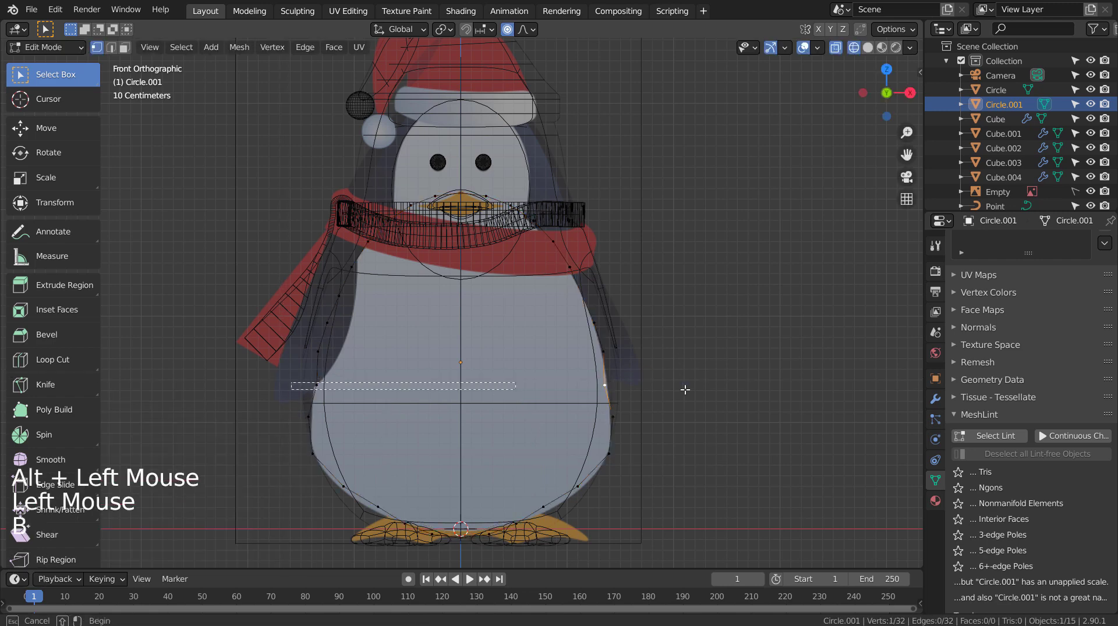
key(s)
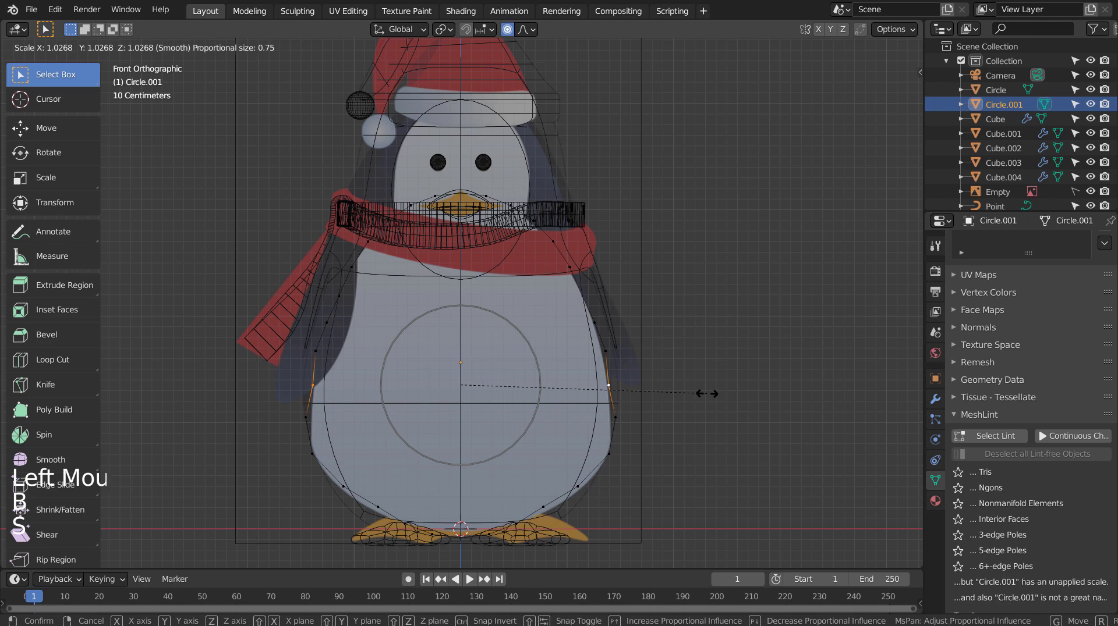
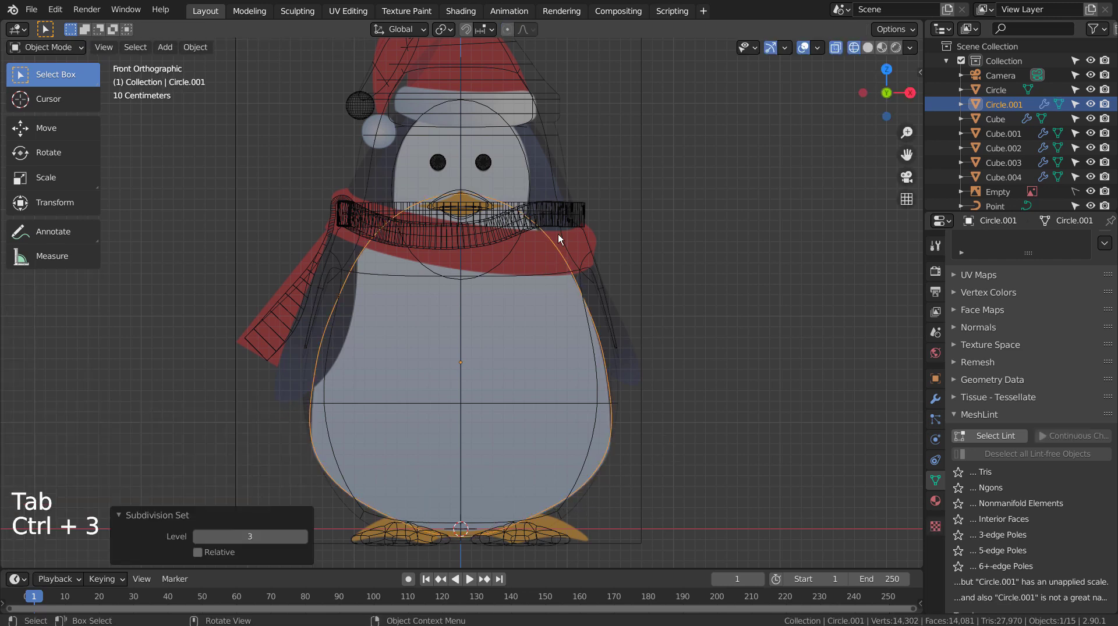
- Join the belly outline Circle.001 and the face oval Circle into one object with Ctrl+J
click(529, 188)
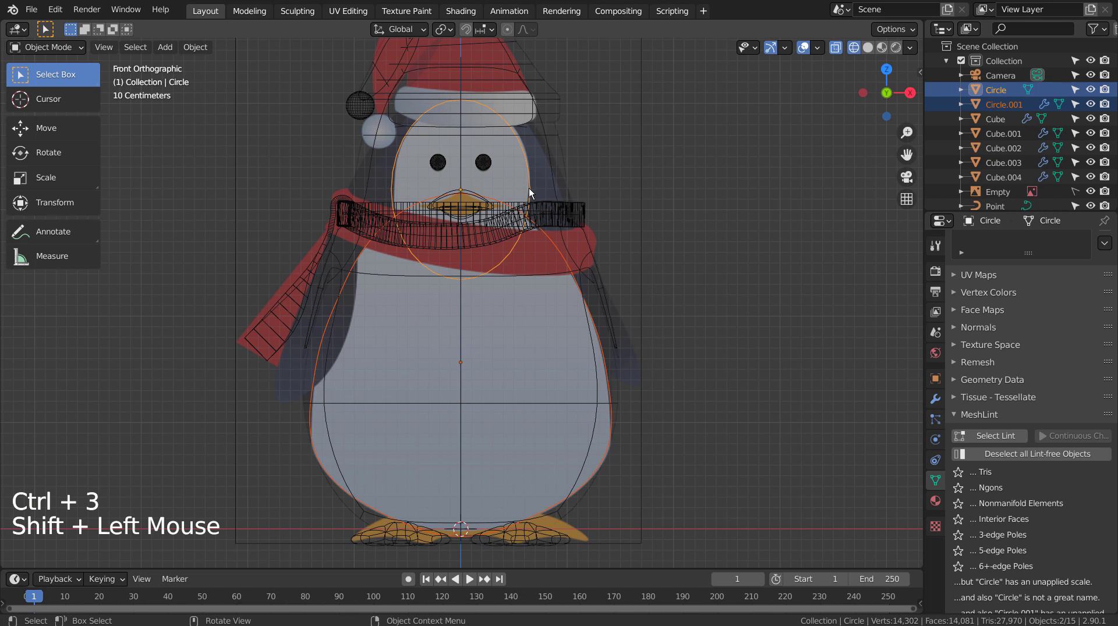
click(529, 190)
key(ctrl+3)
click(534, 225)
key(ctrl+j)
- Check the outlines from the side, return to front view and switch to solid shading
key(KP_1)
key(KP_3)
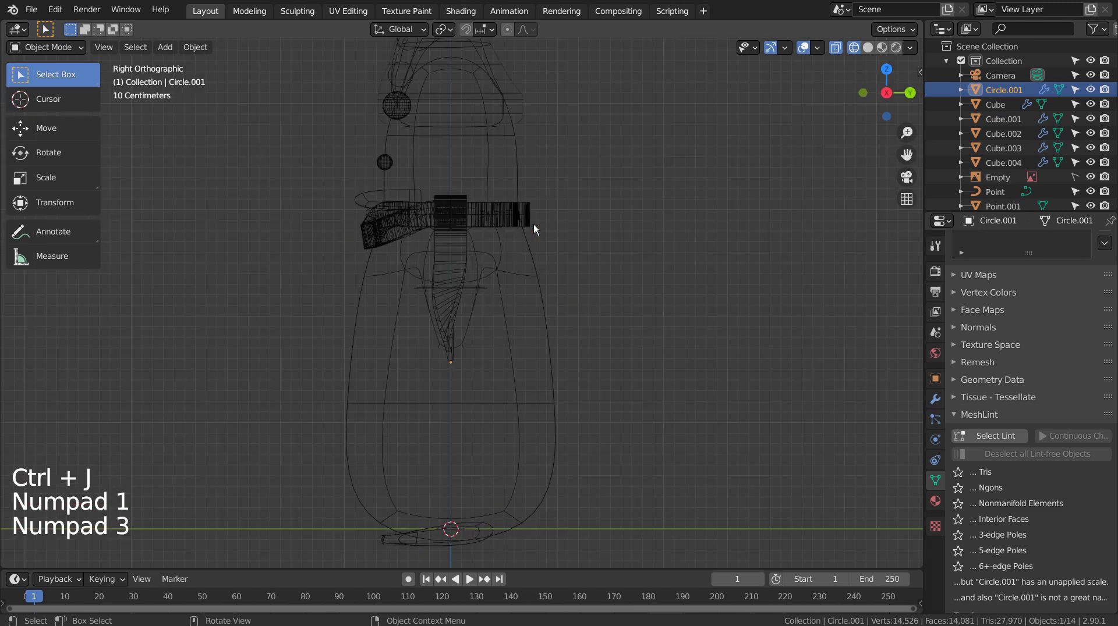
key(g)
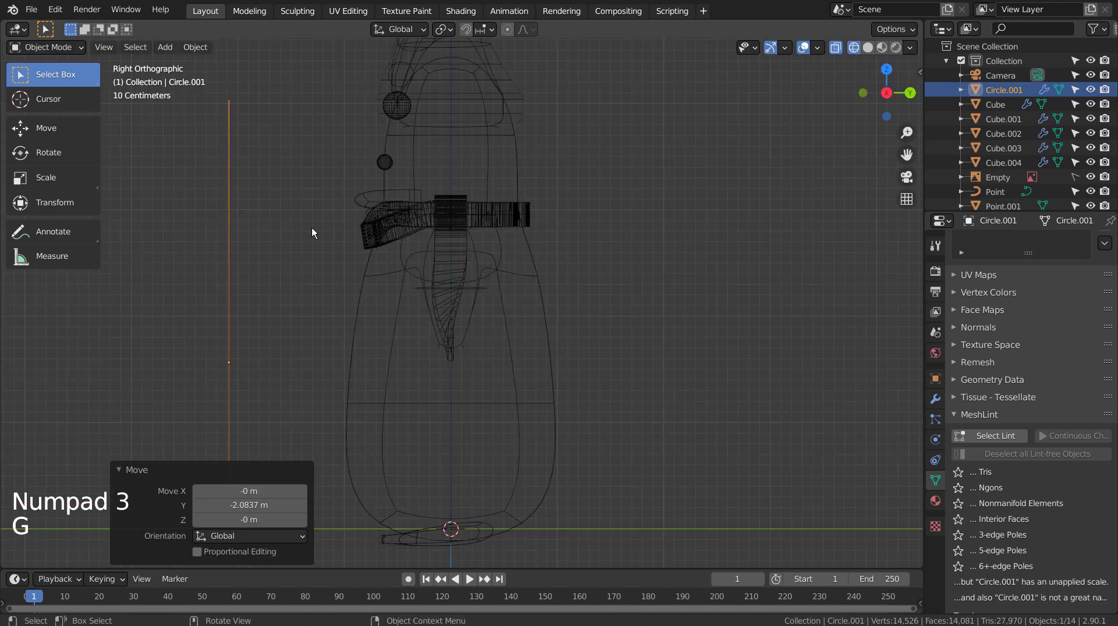
key(KP_1)
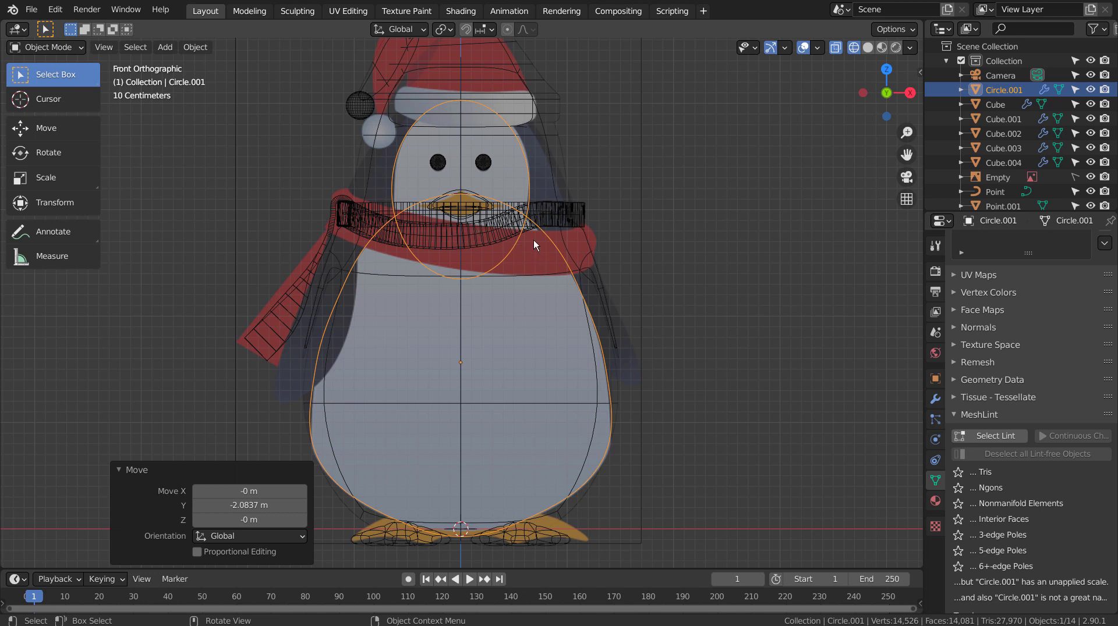
key(shift+z)
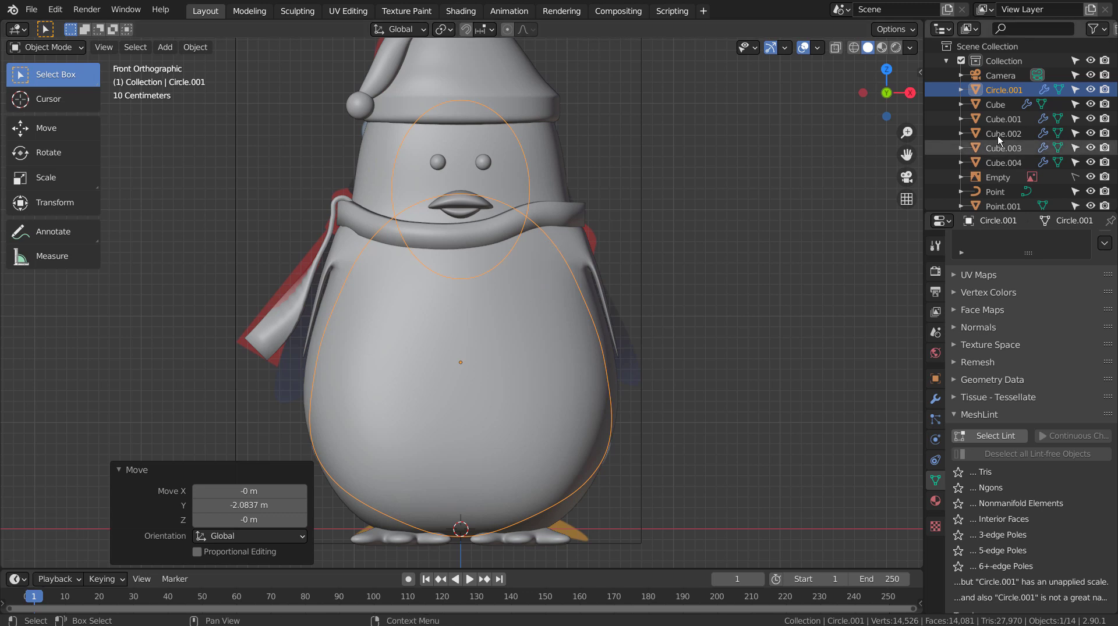
- Give hat Cube.004 a red Material.001 and a second white Material.002 slot for the brim
middle_click(719, 179)
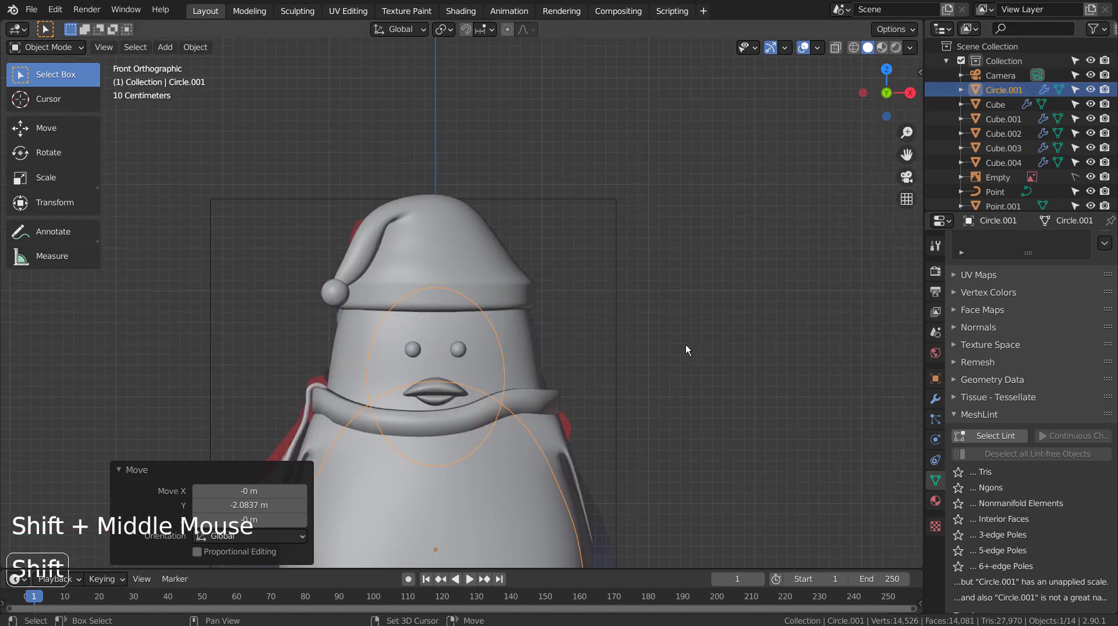
click(484, 258)
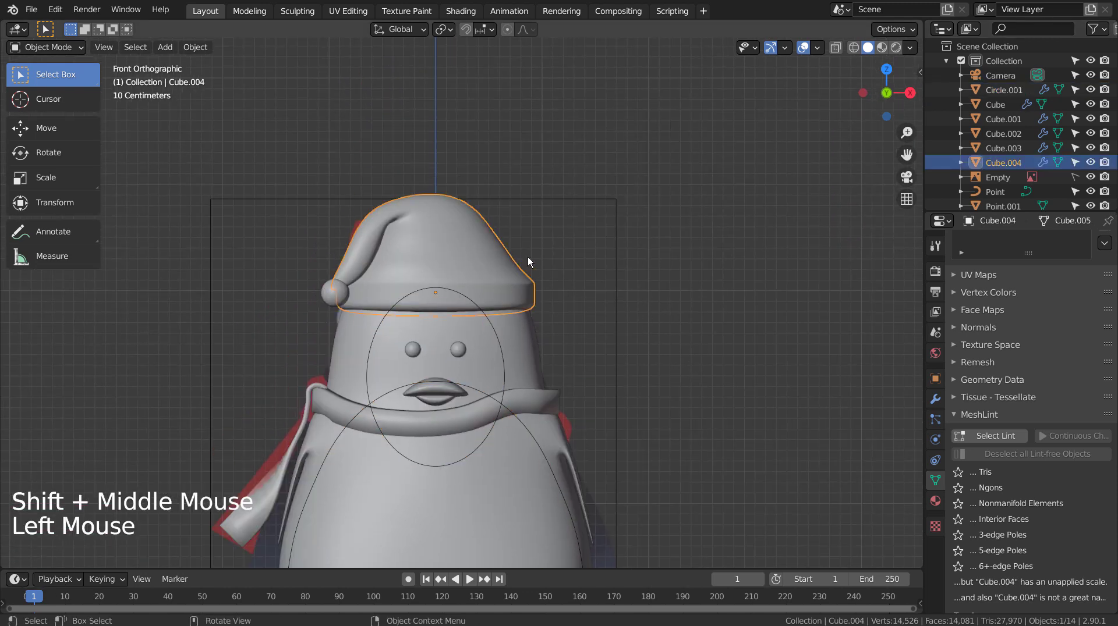
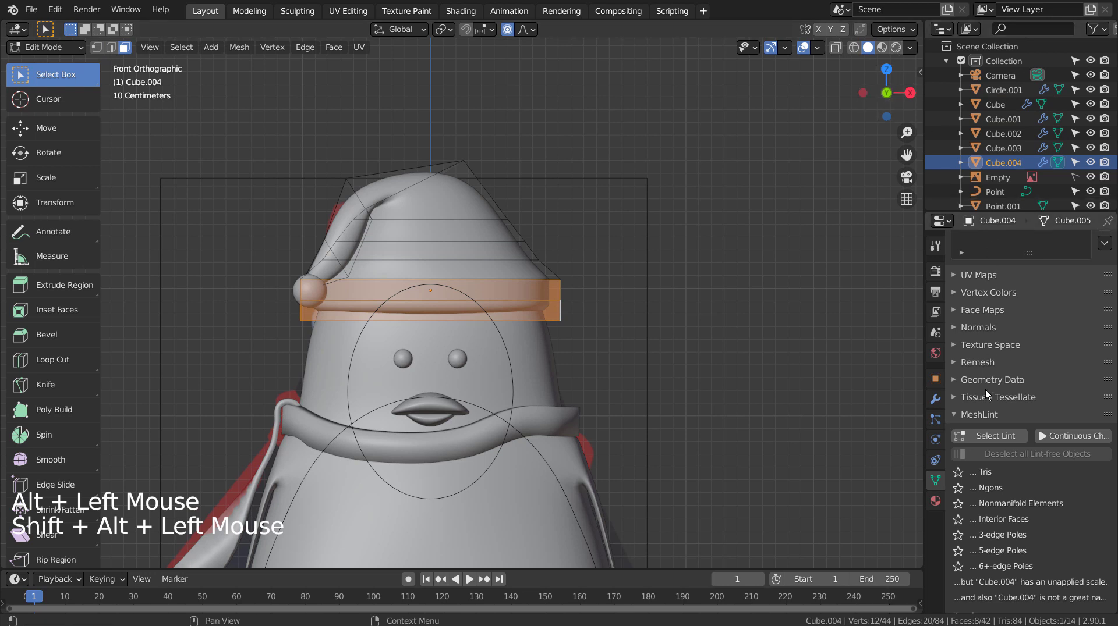
click(934, 502)
click(1005, 316)
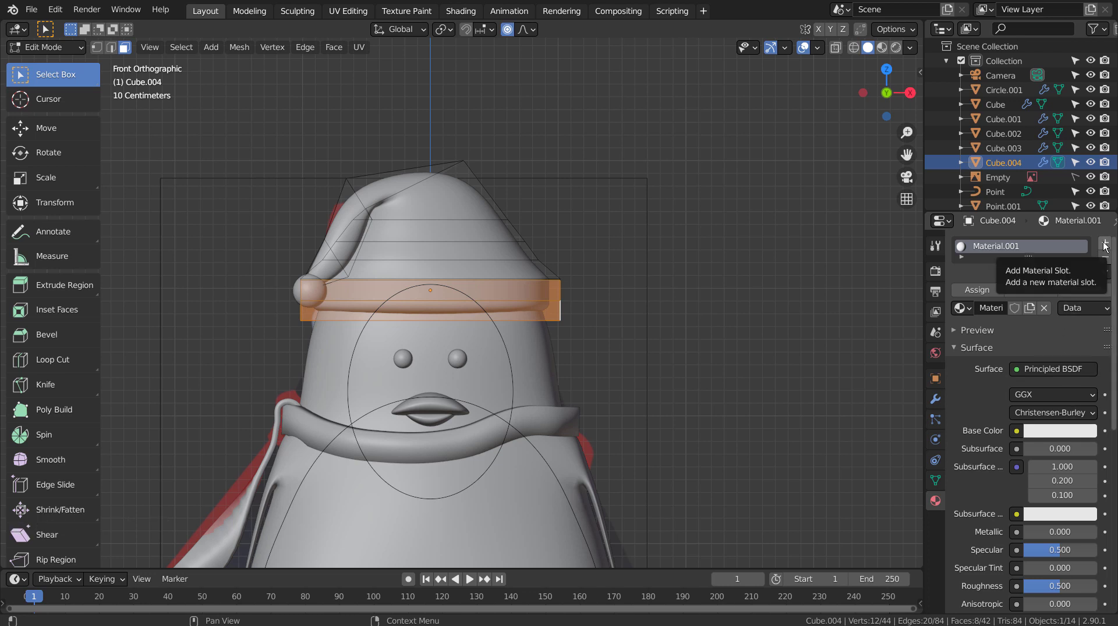
click(1105, 247)
click(1031, 247)
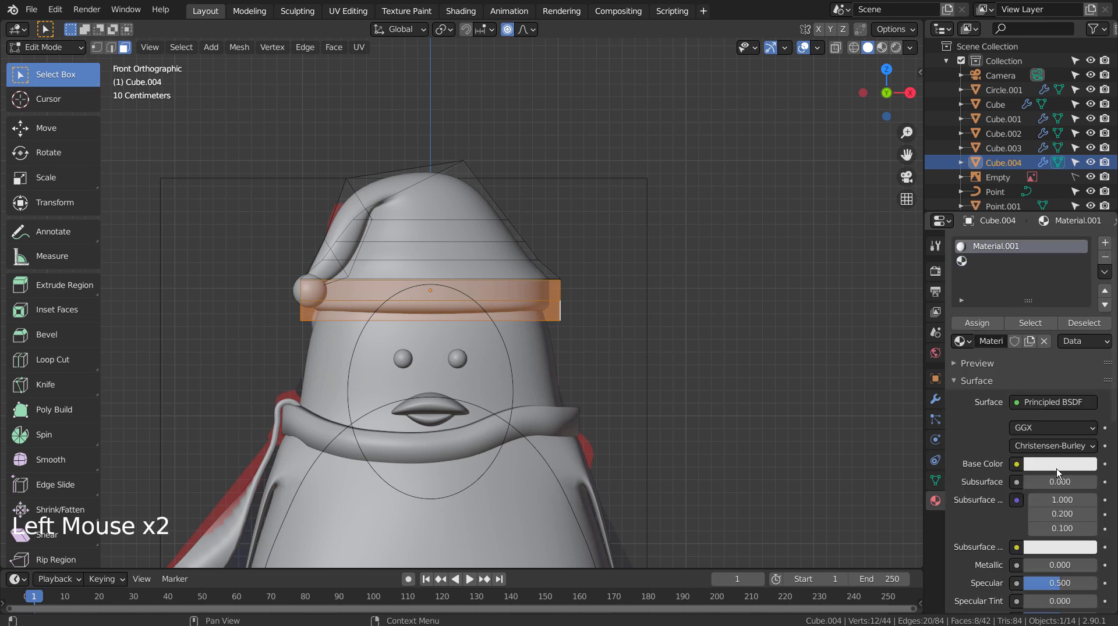
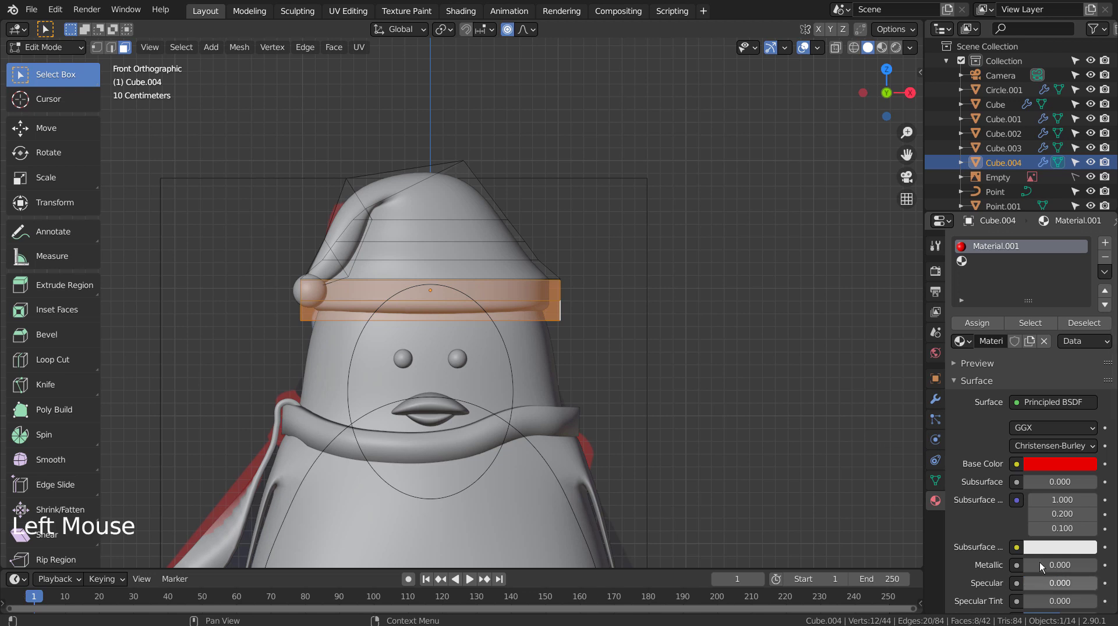
click(990, 271)
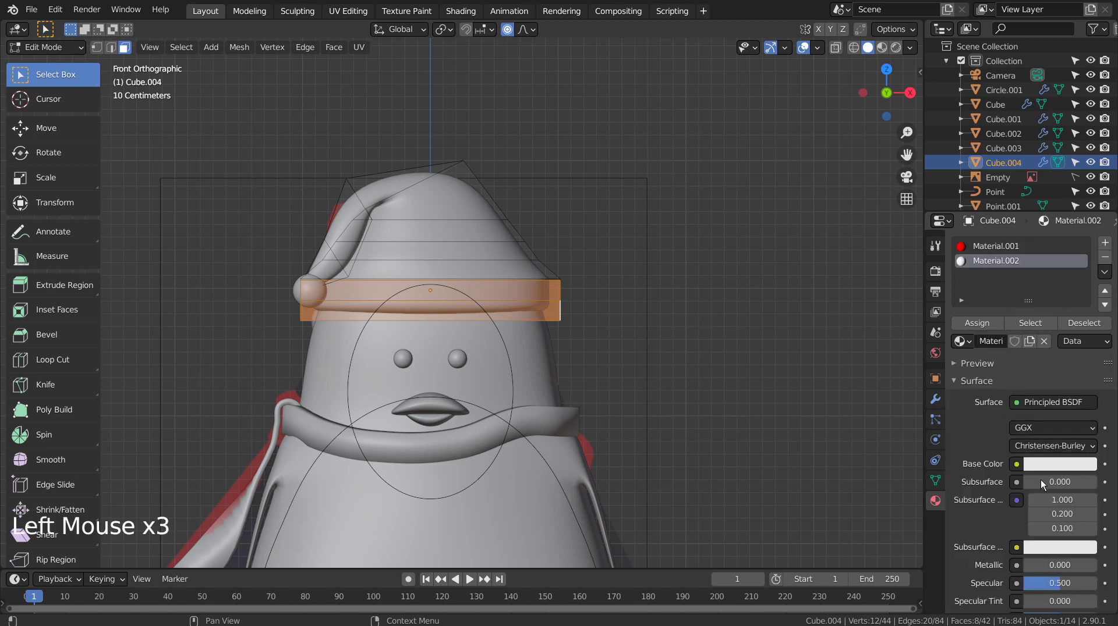
click(989, 328)
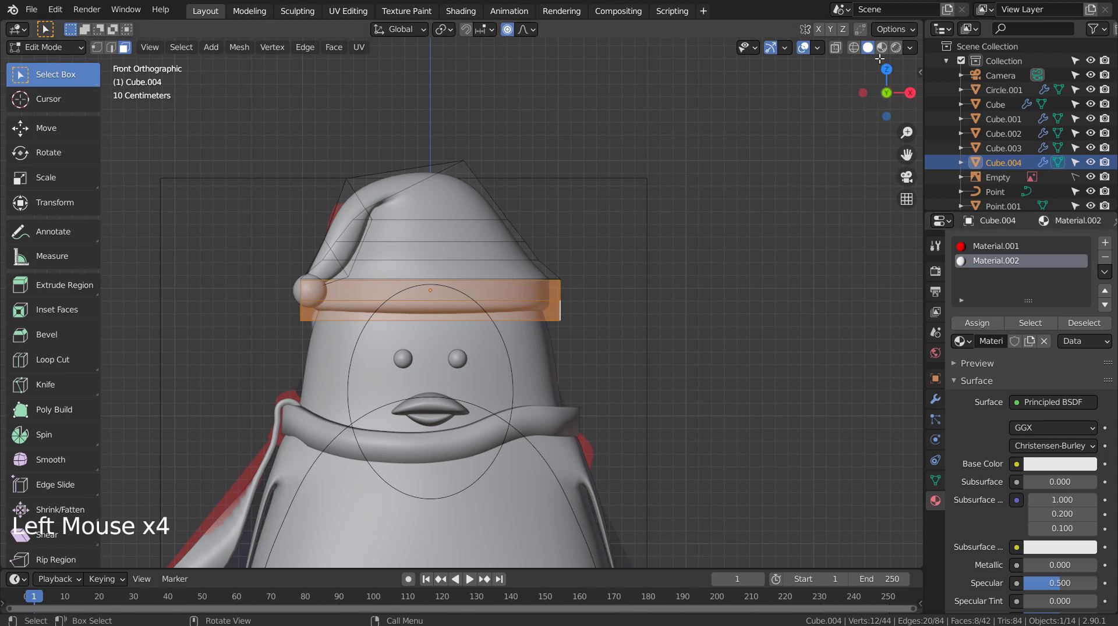
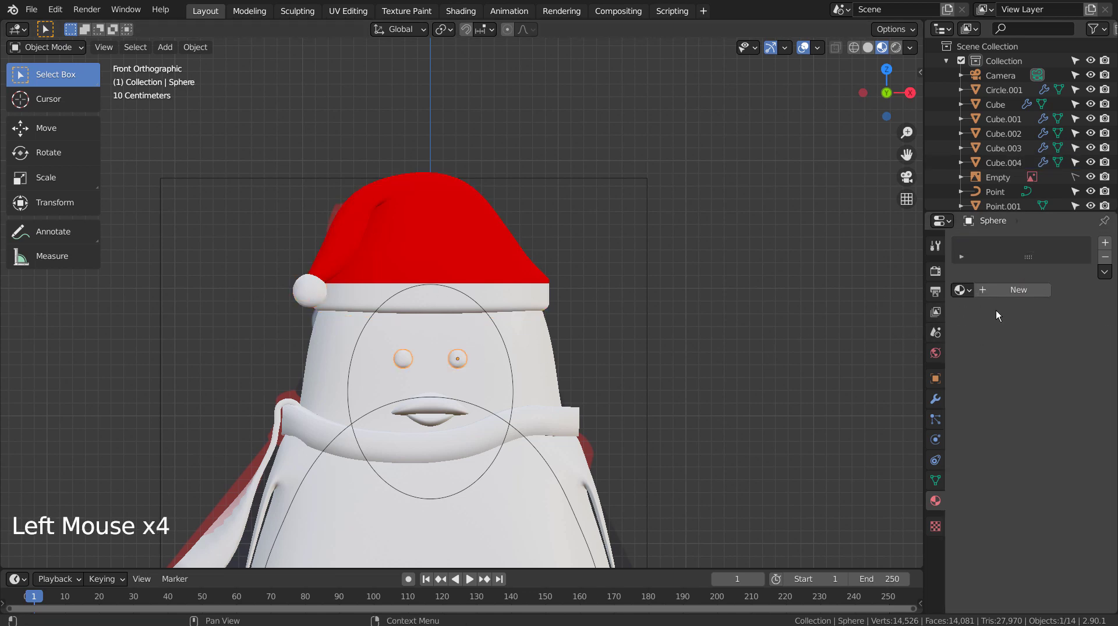
- Create new materials making the eyes black, the beak yellow and the body black
click(1006, 297)
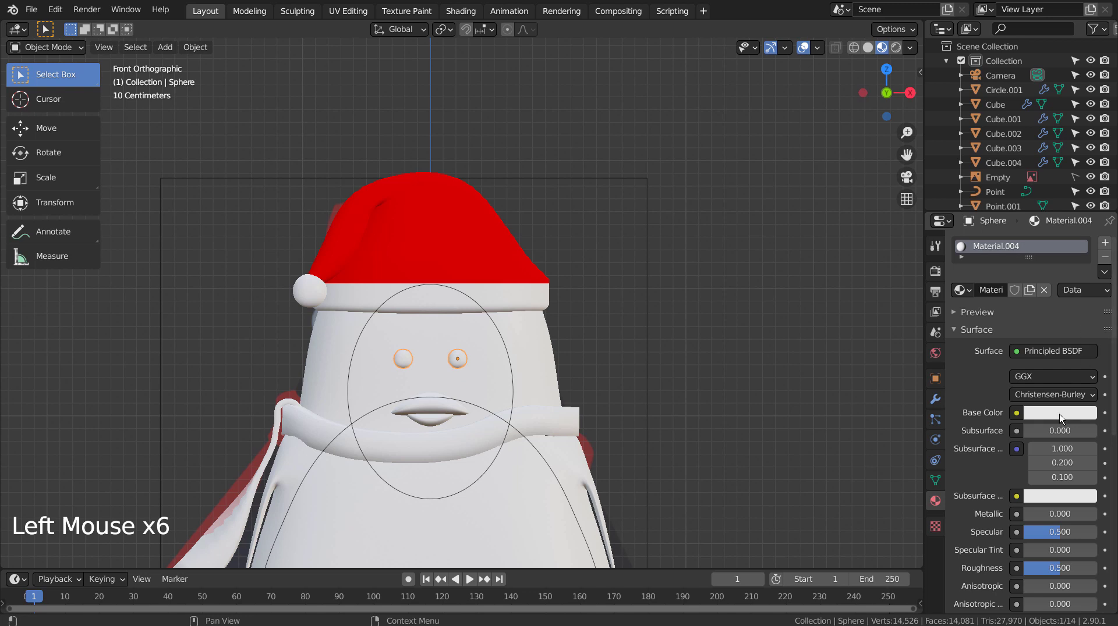
click(1061, 418)
click(780, 317)
click(1016, 296)
click(1051, 414)
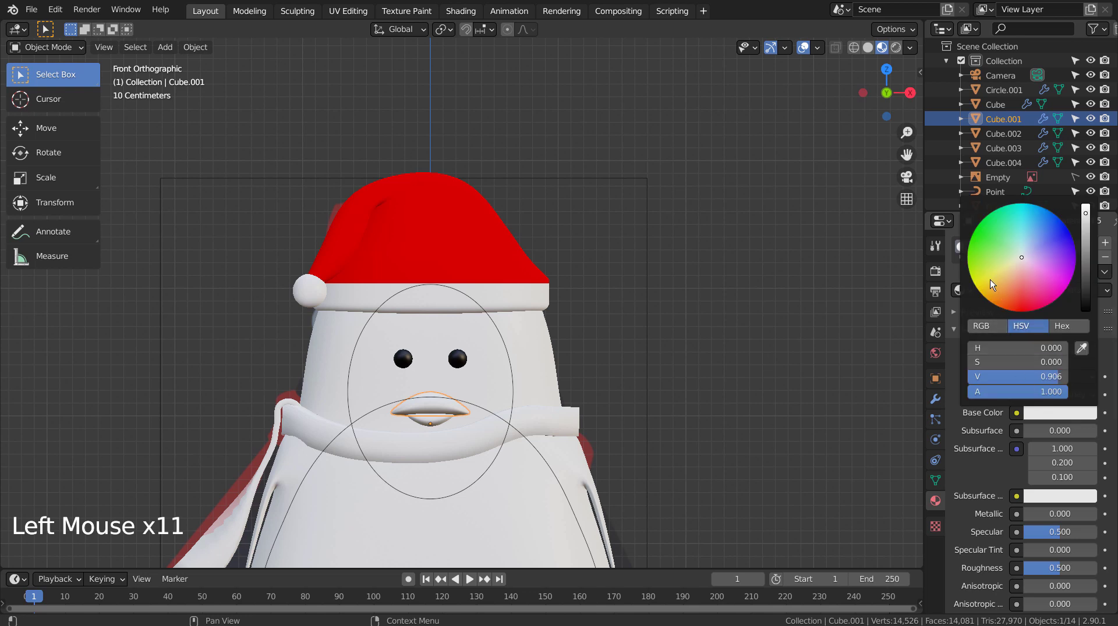
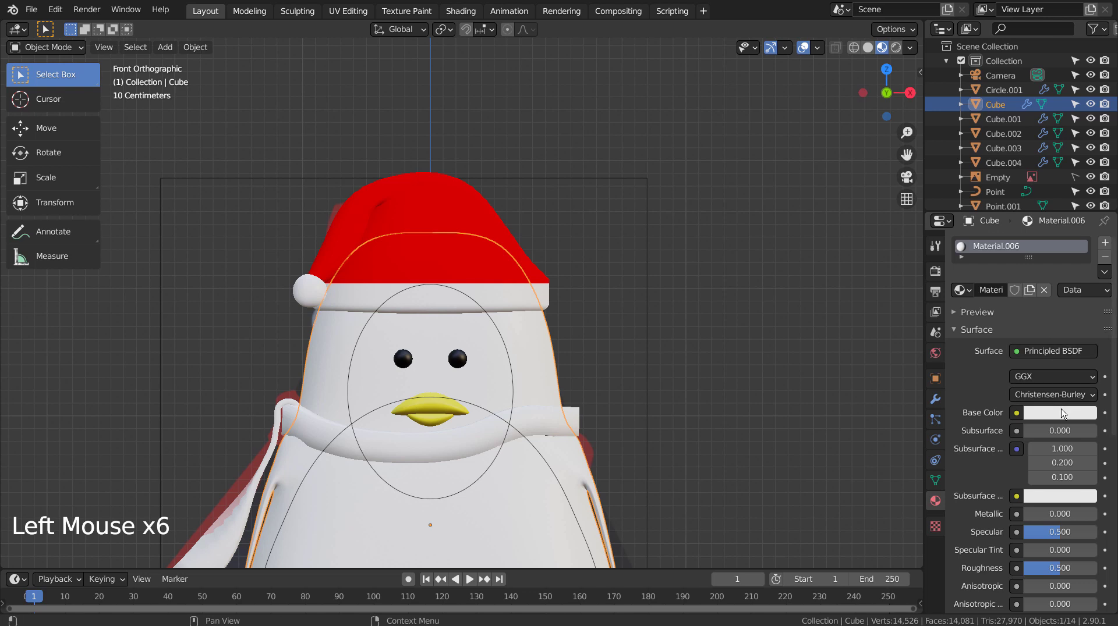
click(1063, 417)
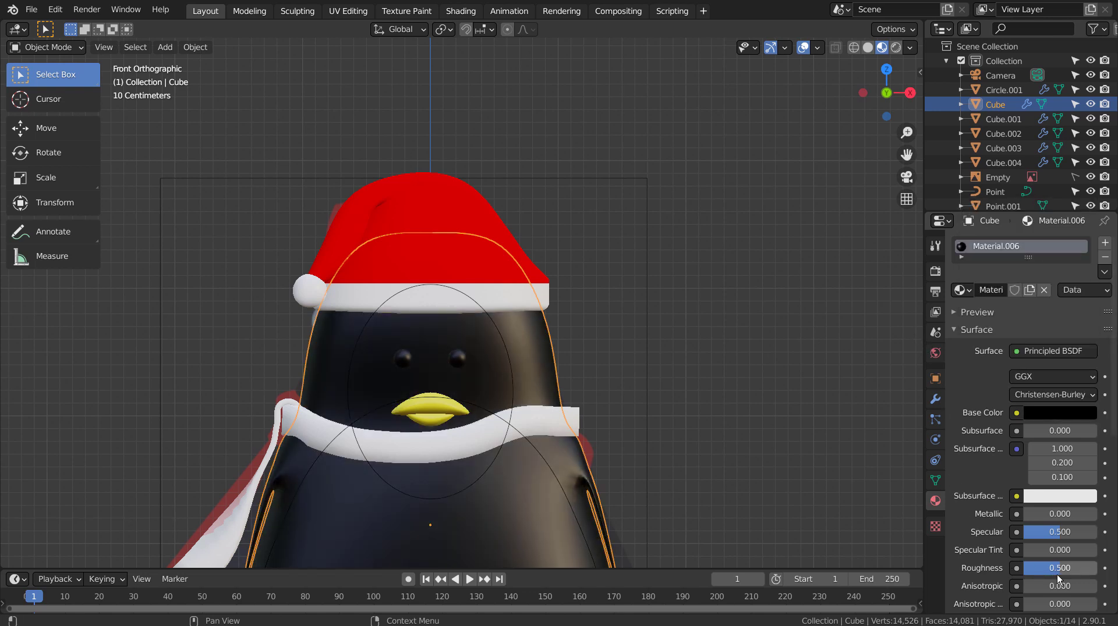
click(1059, 539)
click(780, 504)
- Link the existing red Material.001 to the scarf pieces Point and Point.001
middle_click(751, 480)
key(shift+z)
key(shift+z)
click(564, 237)
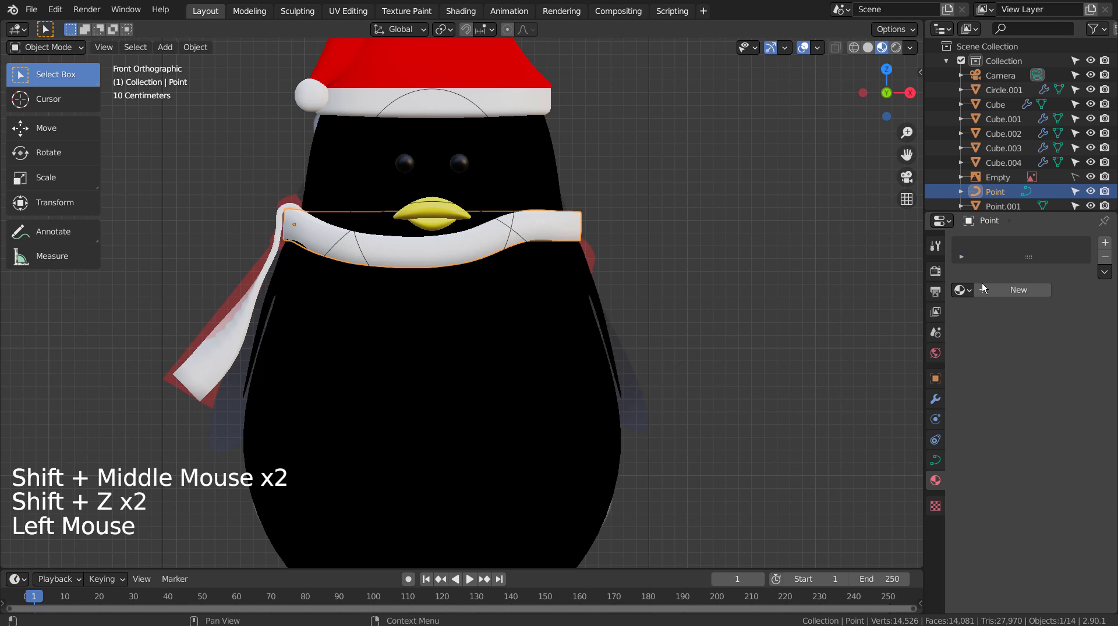
click(972, 292)
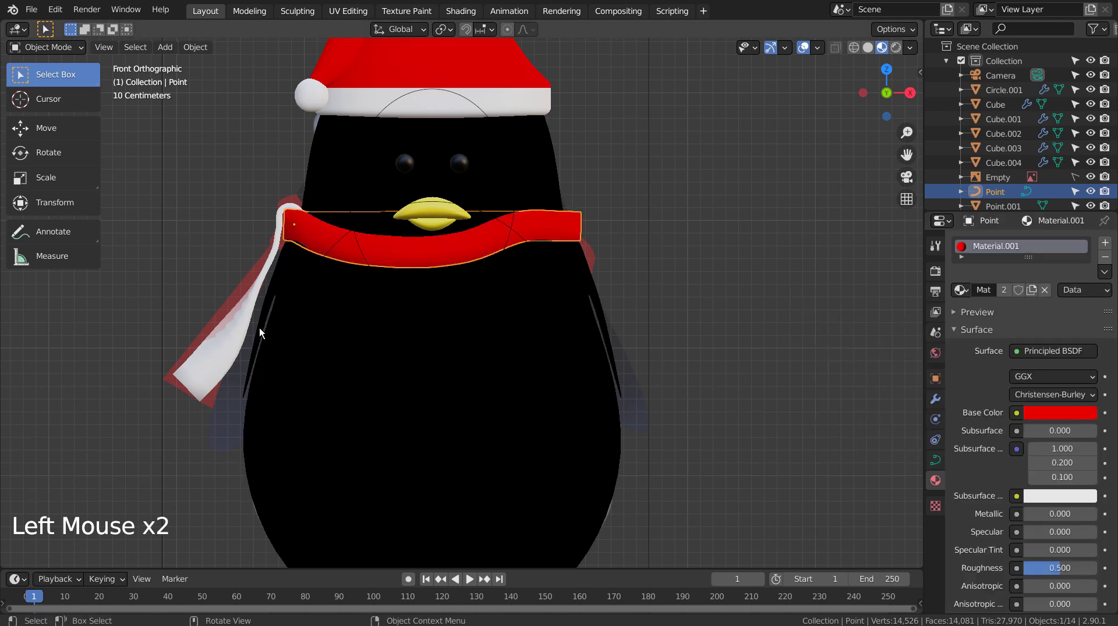
click(963, 293)
click(780, 319)
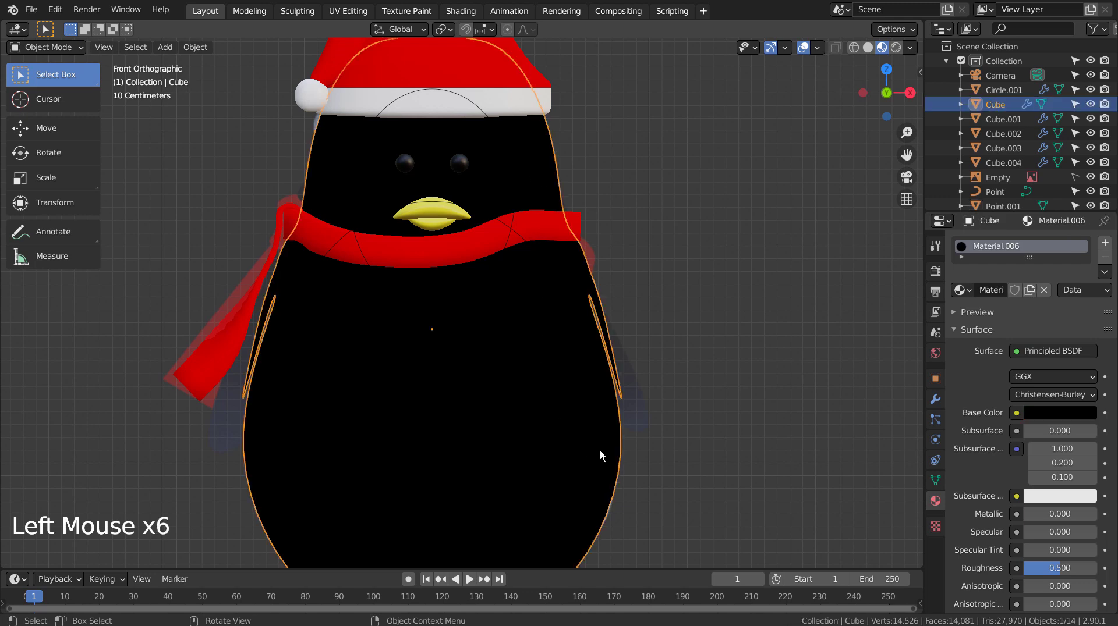
scroll(down, 3)
- Link the yellow beak material to the penguin's feet
click(512, 491)
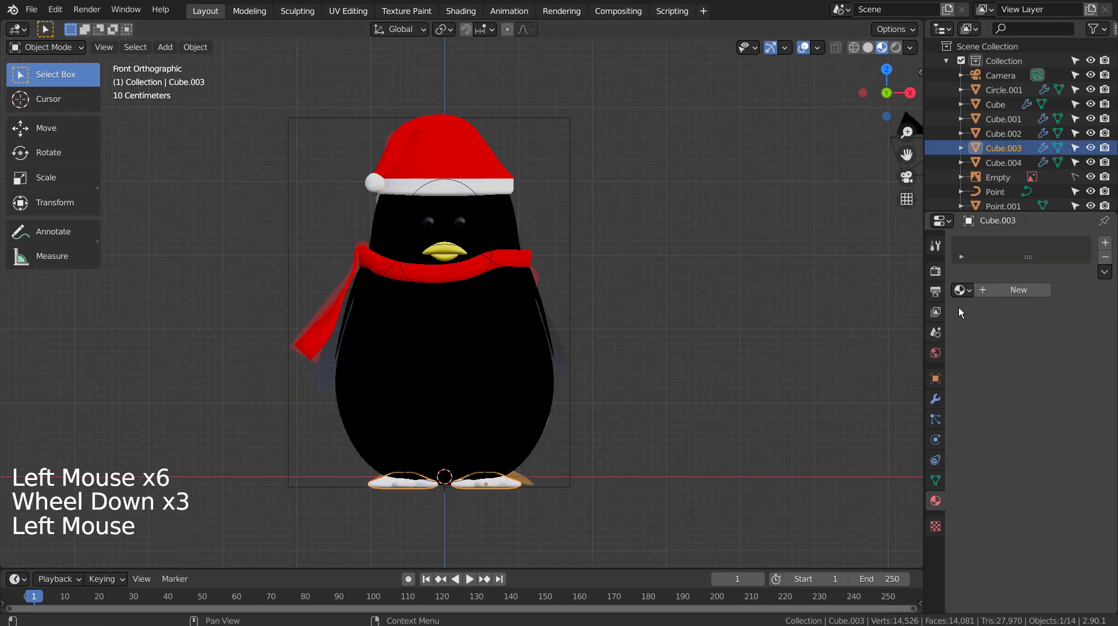
click(965, 295)
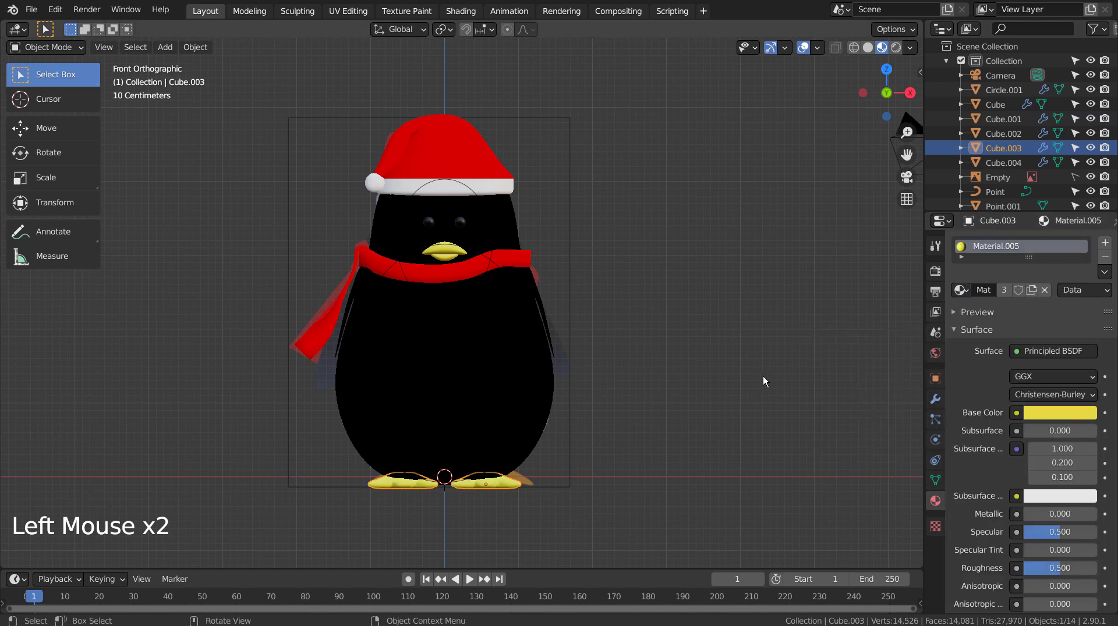
scroll(up, 3)
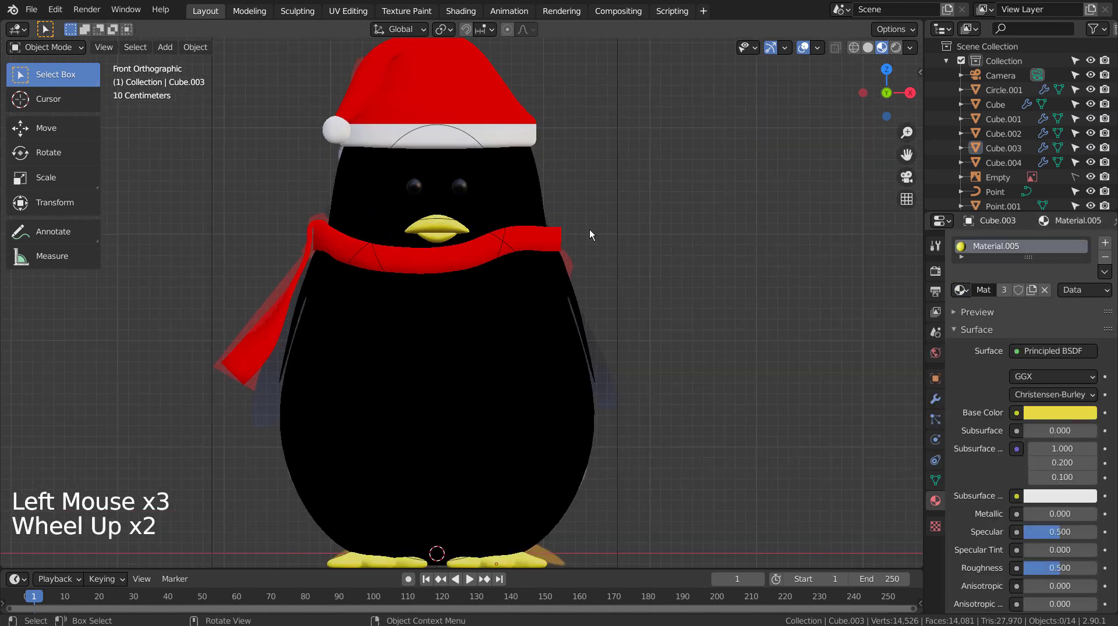
click(503, 199)
- Apply the body Cube's Mirror and Subdivision modifiers and select it with the guide circle
click(504, 214)
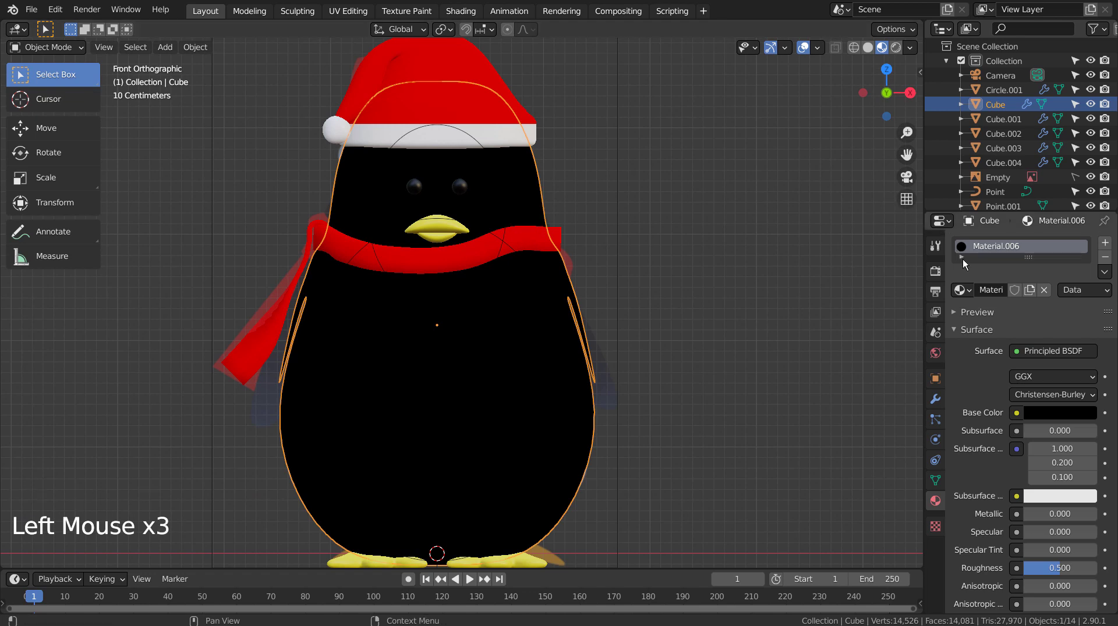
click(930, 395)
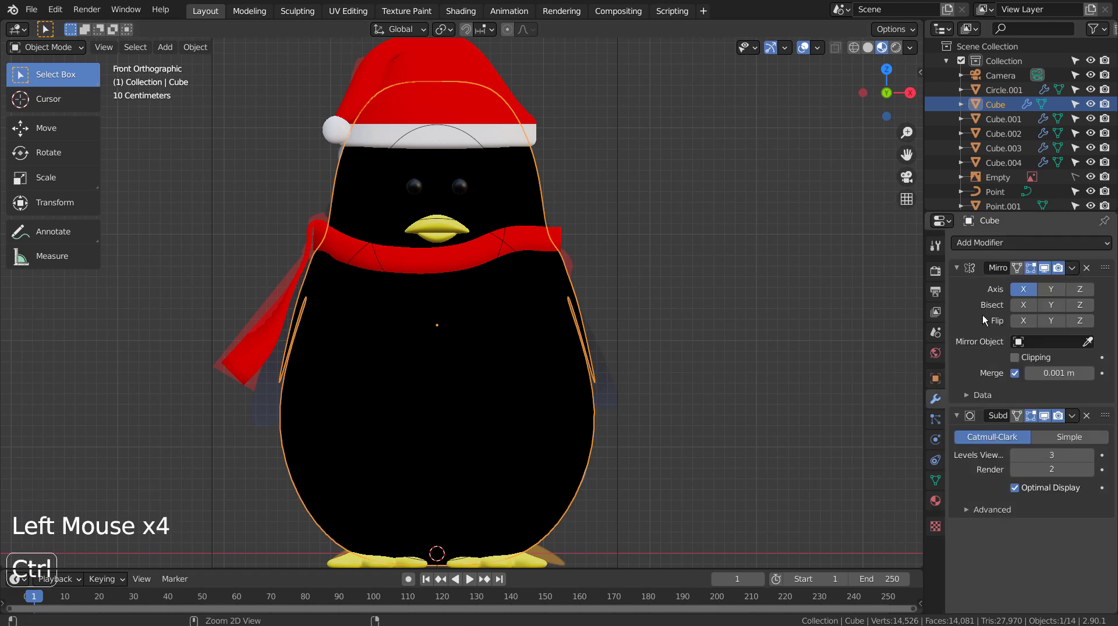
key(ctrl+a)
key(ctrl+a)
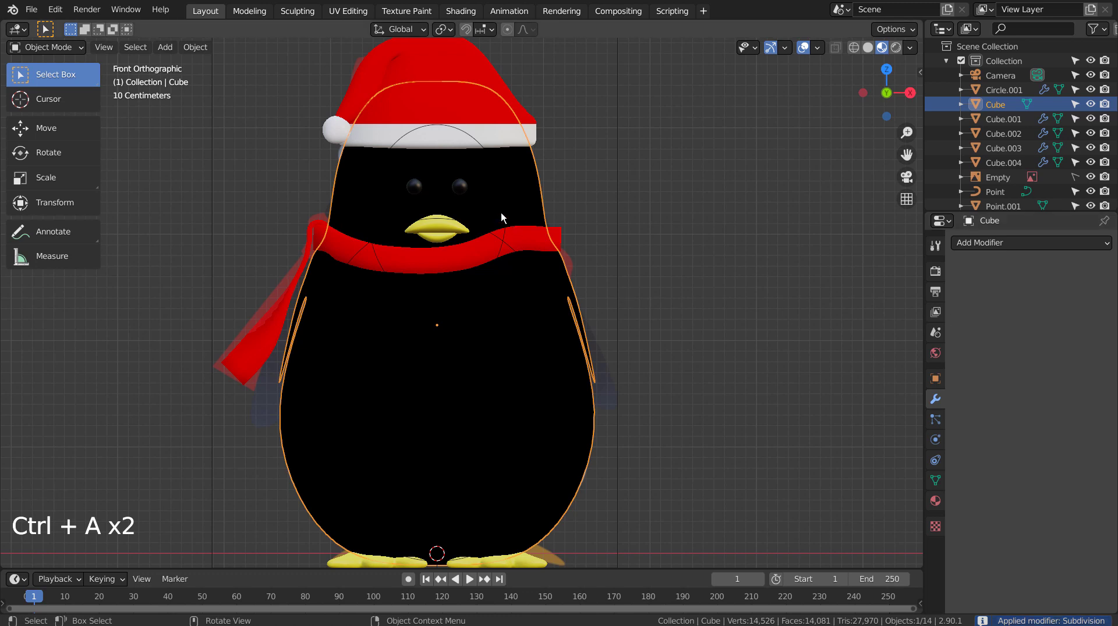
click(509, 222)
click(521, 206)
- Apply the guide circle's Subdivision, then edit the body mesh with X-ray see-through enabled
key(Tab)
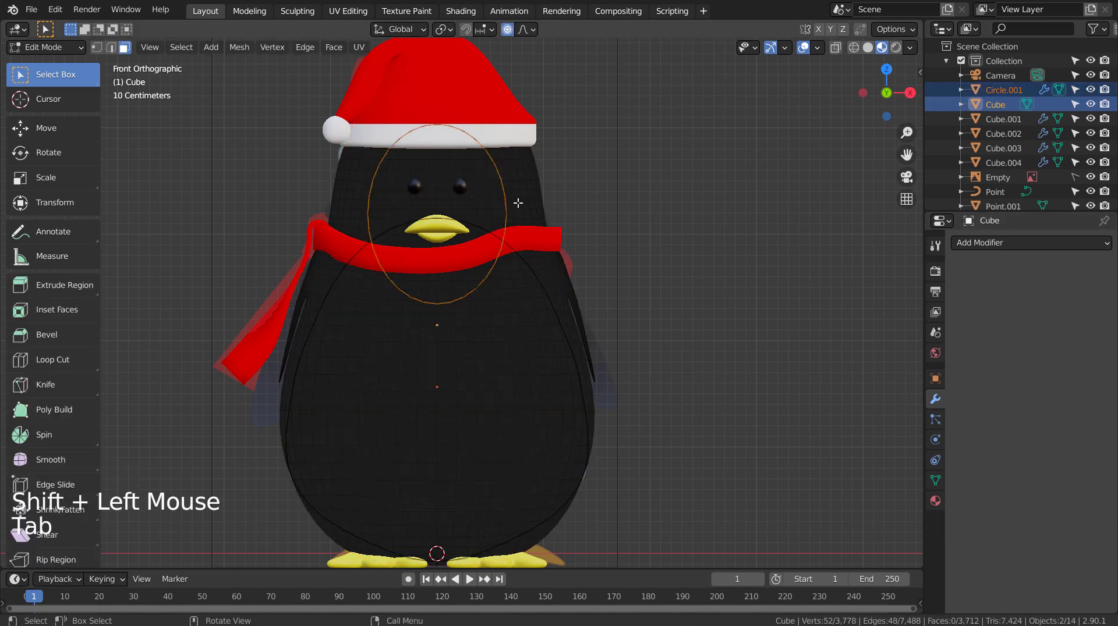
key(Tab)
click(507, 219)
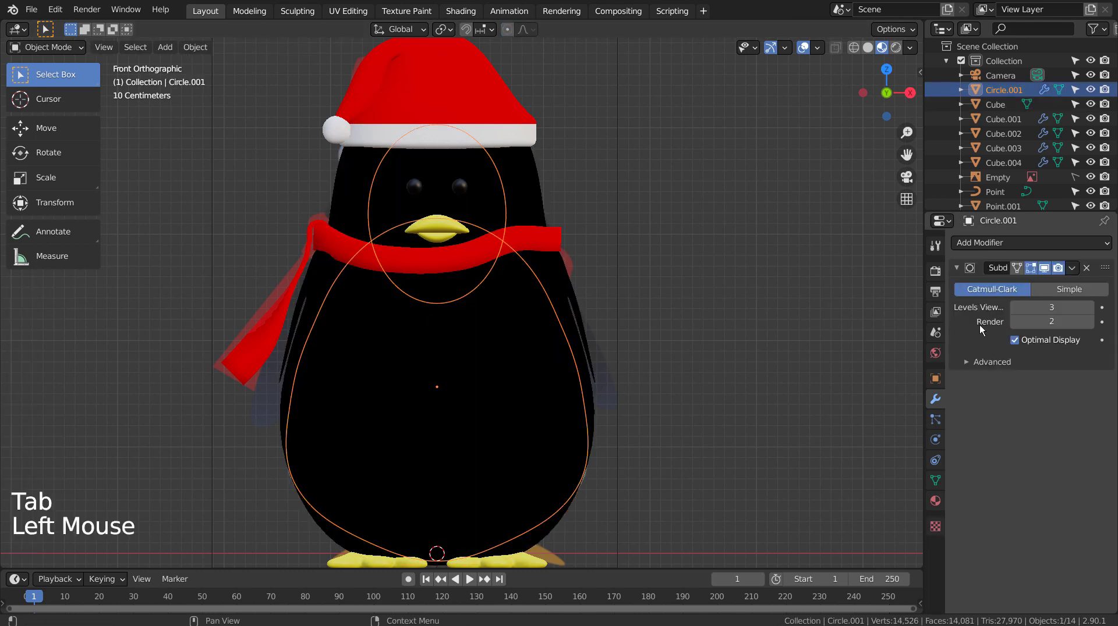
key(ctrl+a)
click(530, 201)
key(Tab)
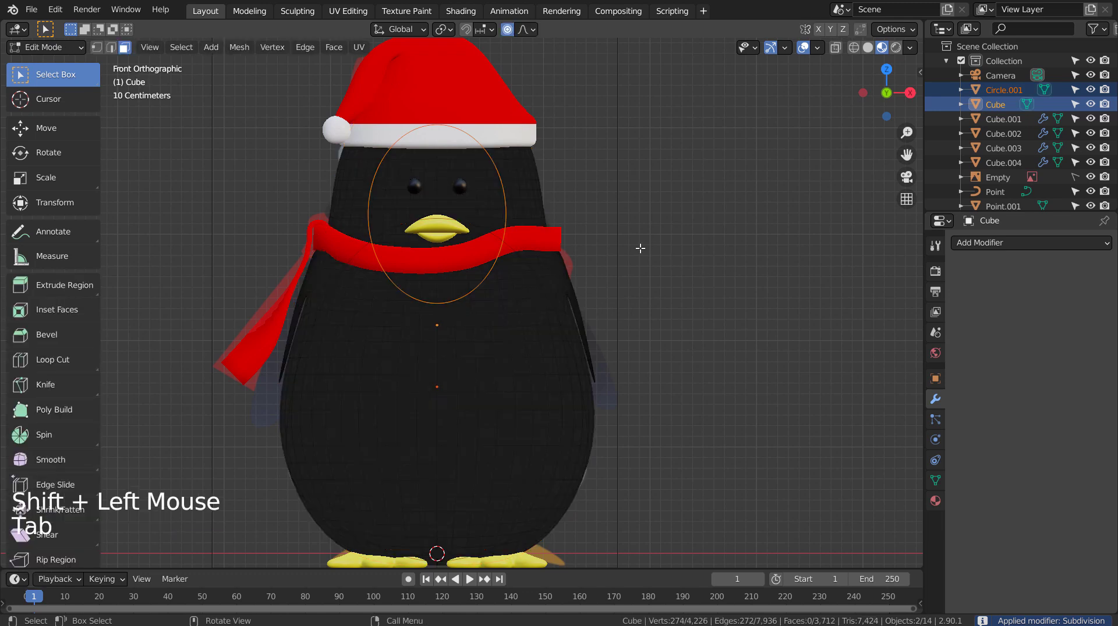
key(alt+a)
key(shift+z)
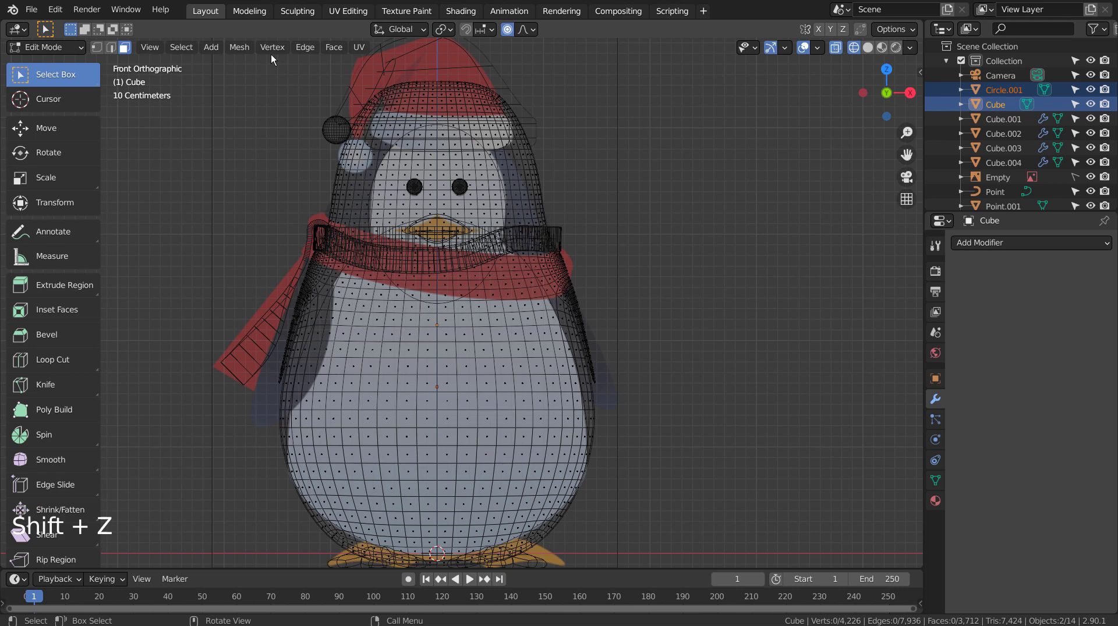
- Select the body faces inside the face-and-belly outline, refining with circle select
click(234, 49)
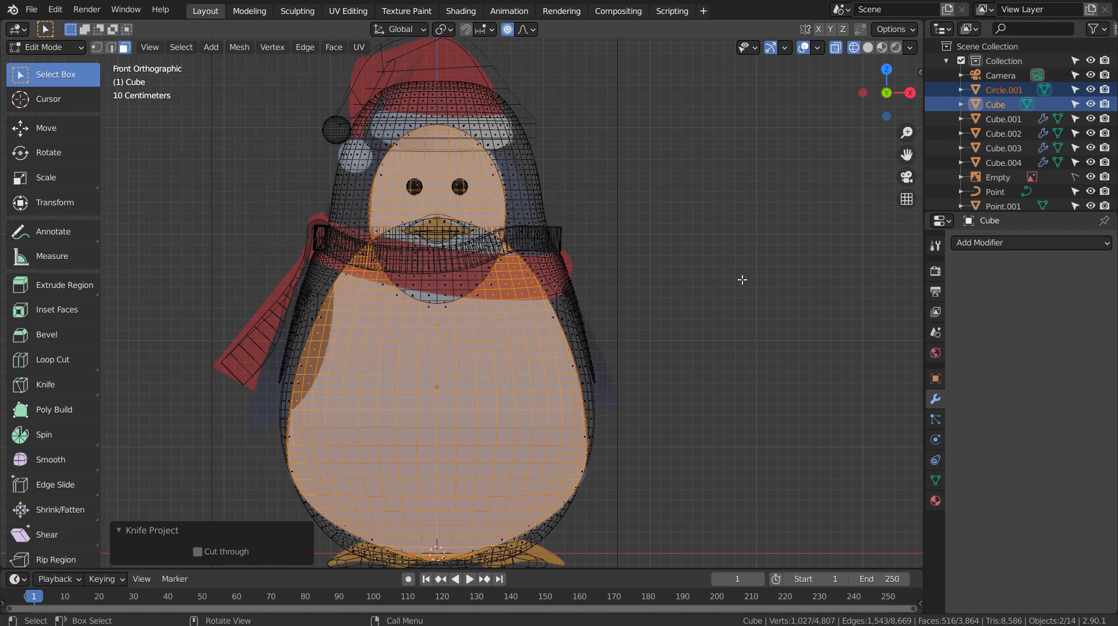
scroll(up, 3)
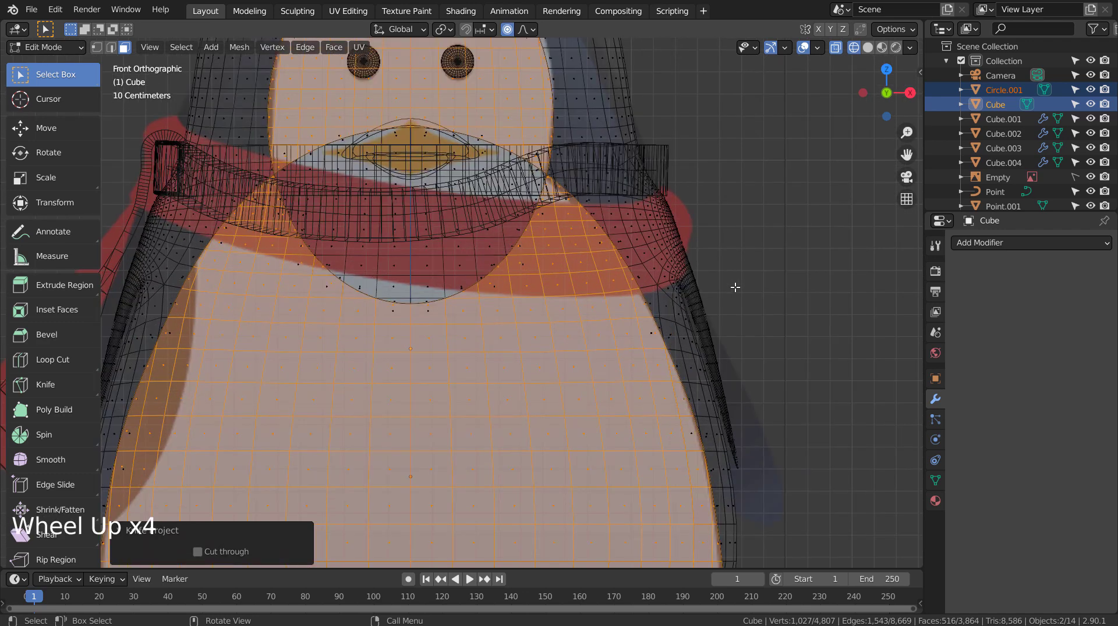
key(c)
scroll(up, 3)
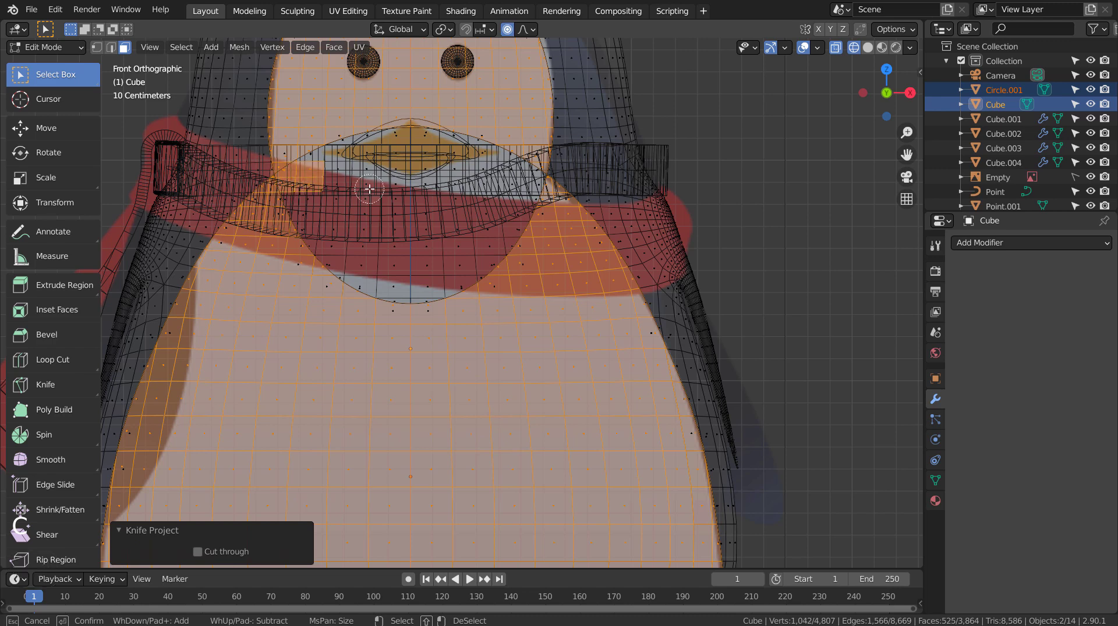
key(ctrl+z)
key(shift+z)
key(c)
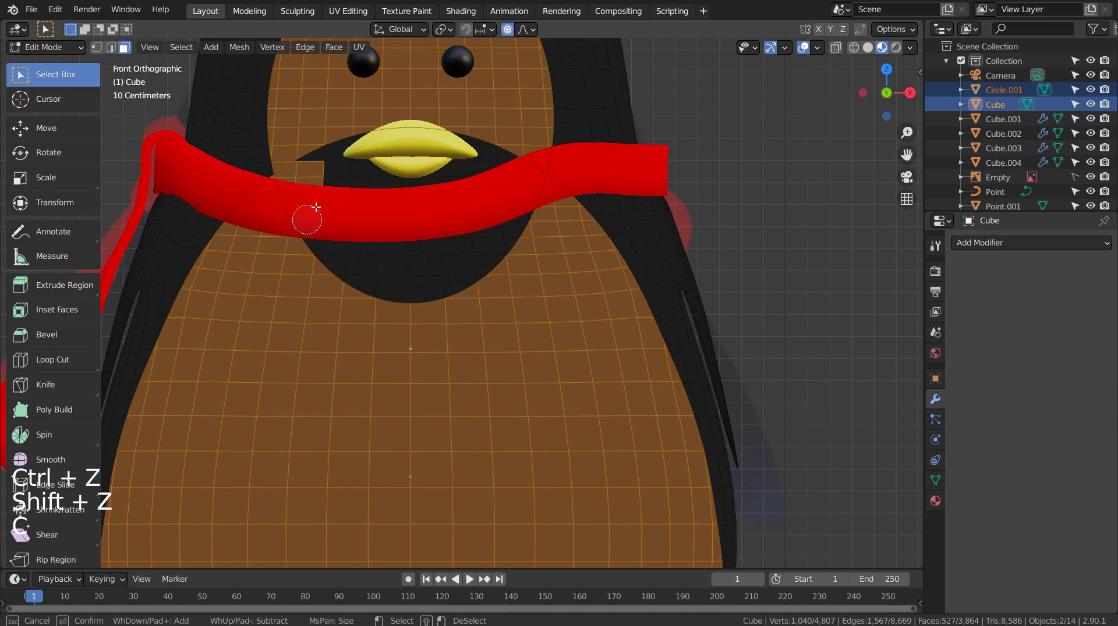
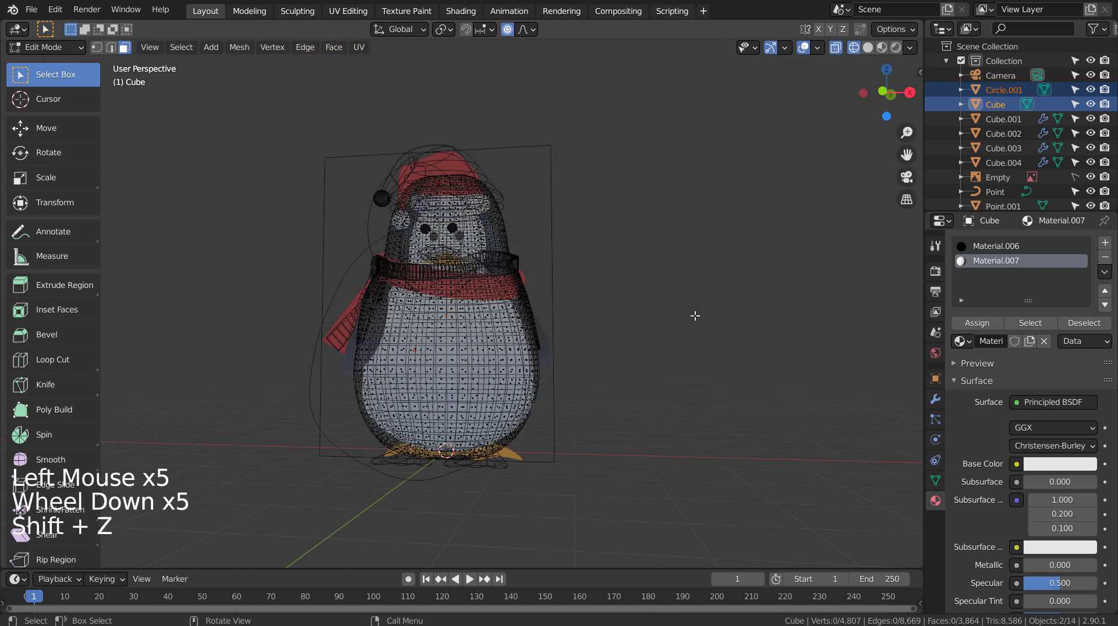
- Assign white Material.007 to the selected belly and face faces and leave Edit Mode
key(shift+z)
key(Tab)
click(687, 321)
middle_click(657, 354)
middle_click(686, 353)
middle_click(718, 355)
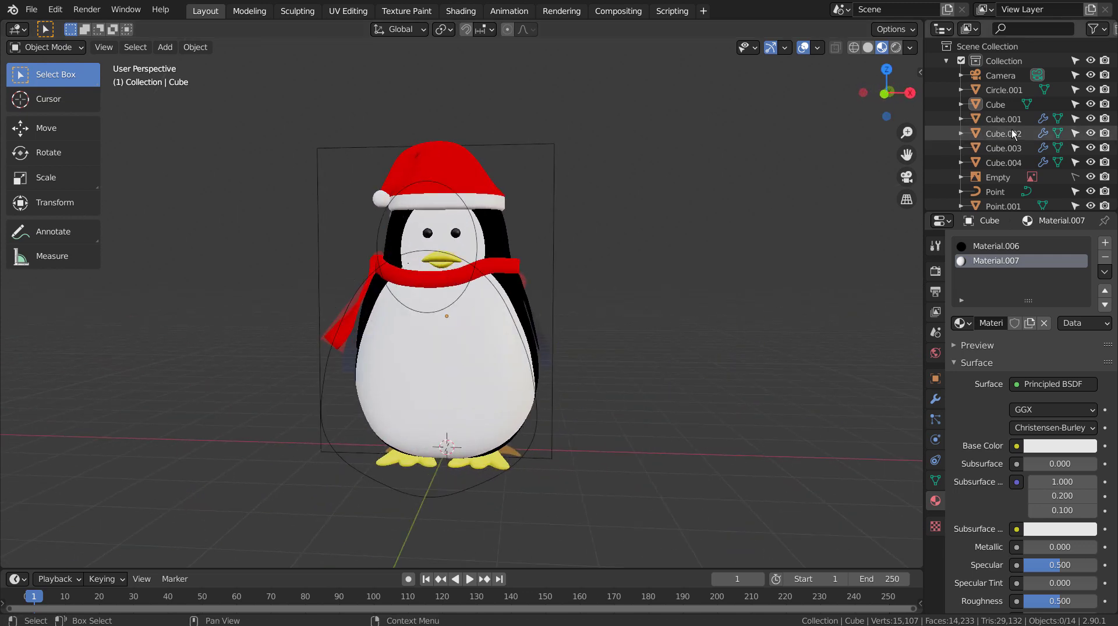
- Apply the modifiers on the beak and the other penguin parts picked in the Outliner
click(1014, 118)
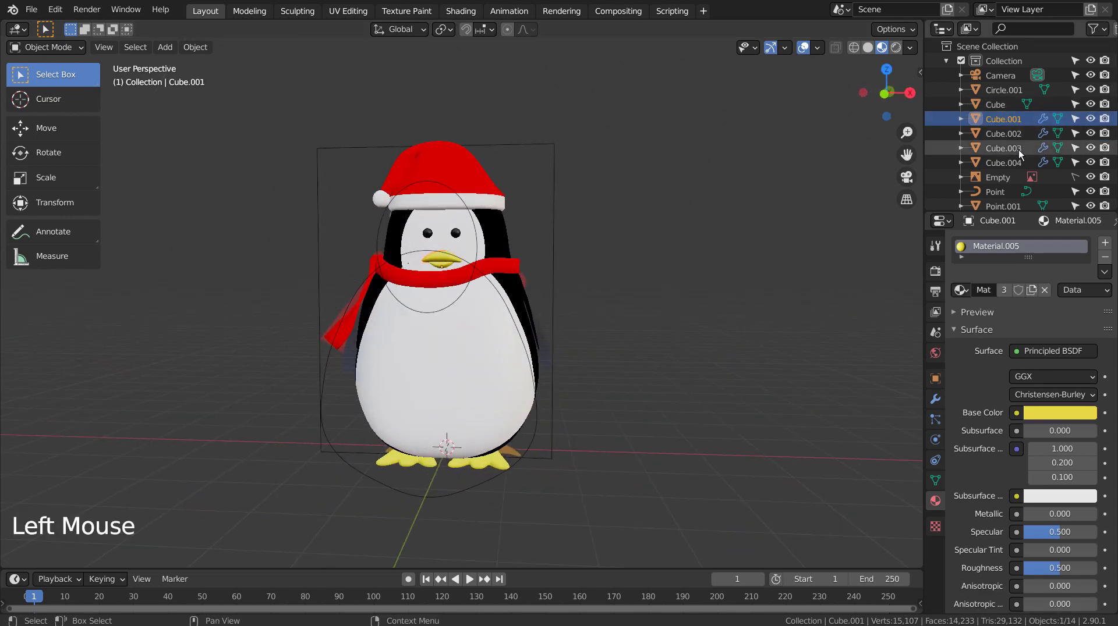
click(938, 399)
key(ctrl+a)
click(1011, 139)
key(ctrl+a)
click(1015, 146)
key(ctrl+a)
key(ctrl+a)
click(1018, 161)
key(ctrl+a)
scroll(down, 3)
click(1007, 178)
key(ctrl+a)
click(807, 286)
- Orbit around the penguin to inspect the white belly and face against the black body
middle_click(753, 316)
middle_click(799, 316)
middle_click(815, 315)
middle_click(765, 326)
middle_click(734, 312)
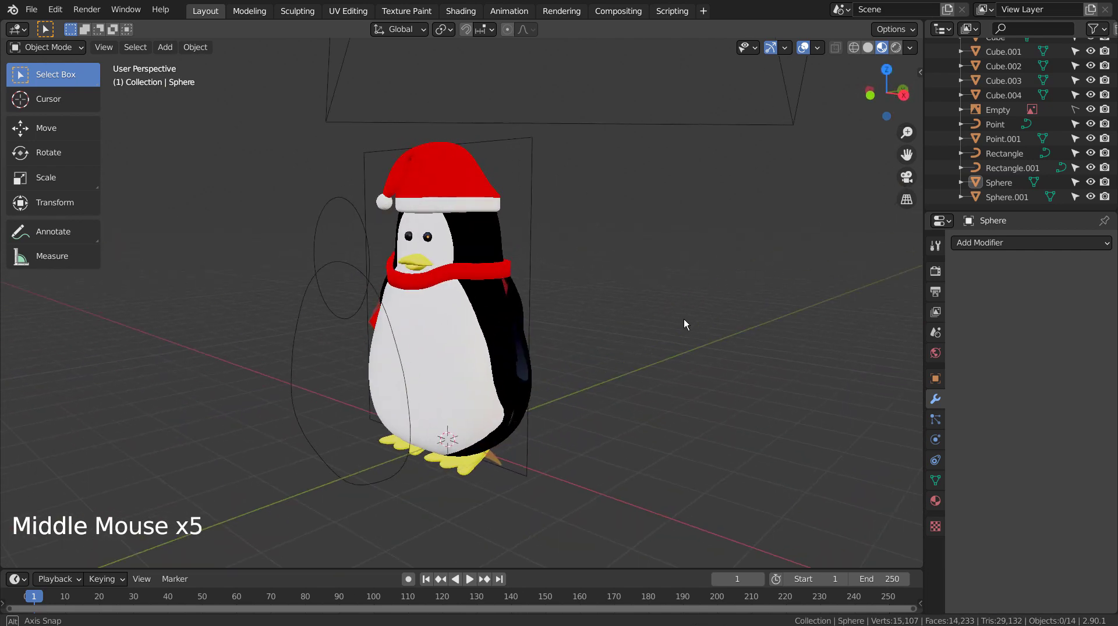
scroll(up, 3)
middle_click(618, 331)
middle_click(631, 323)
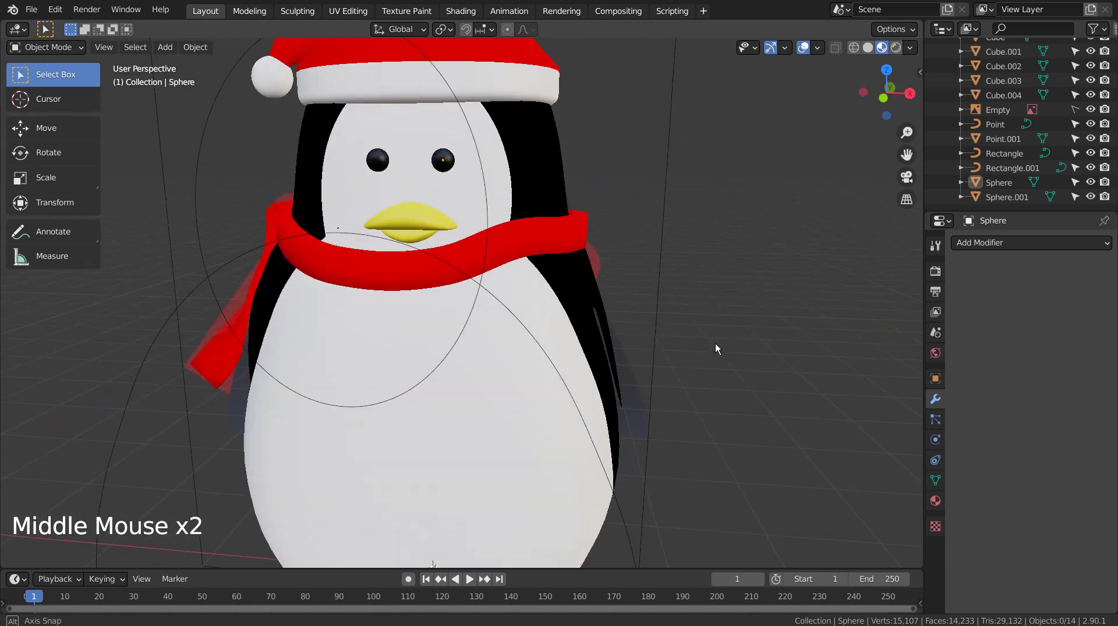
scroll(down, 3)
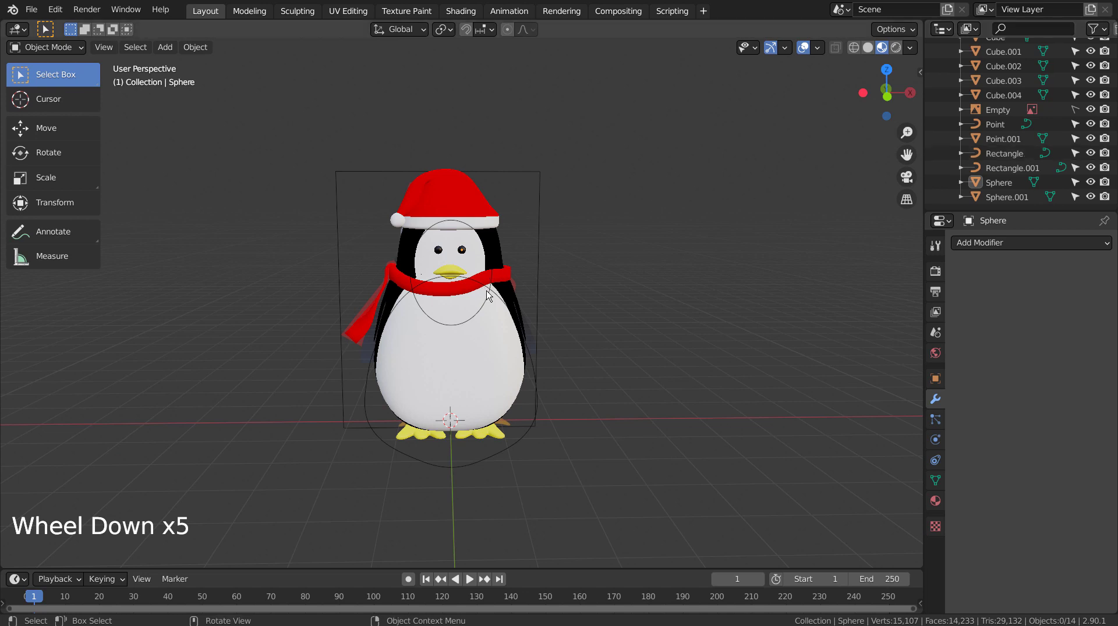
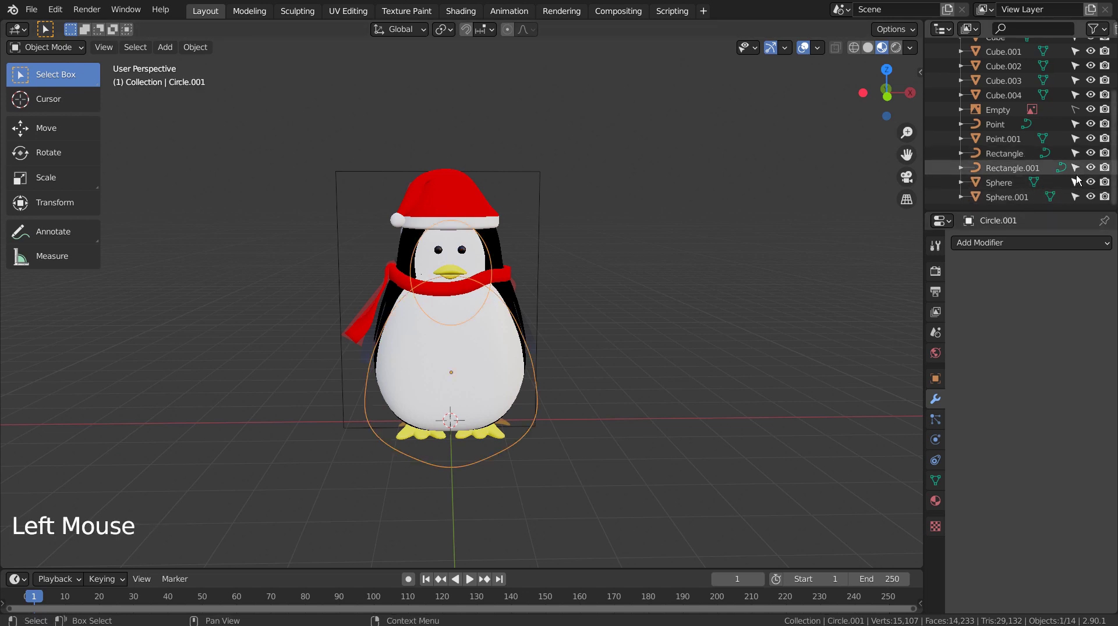
- Hide the head guide circle and the Rectangle and Rectangle.001 outlines in the Outliner
scroll(up, 3)
scroll(up, 3)
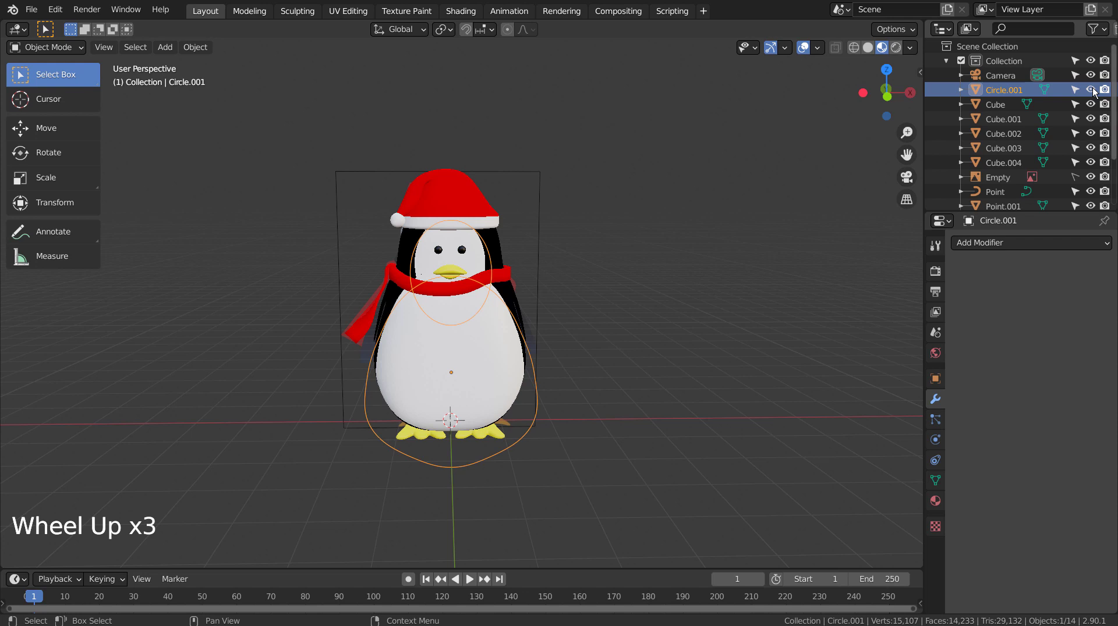
click(1089, 84)
click(1100, 94)
scroll(down, 3)
click(1089, 172)
click(1106, 175)
click(1090, 189)
- Box-select all penguin mesh parts, join them into one Cube object and hide the scarf curve
click(815, 317)
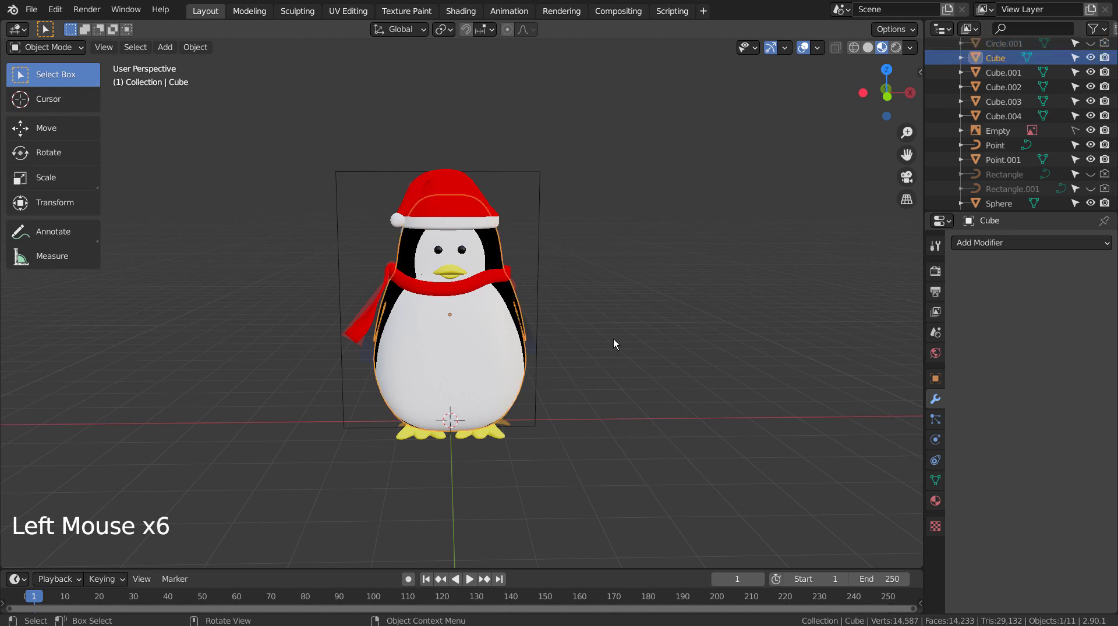
click(680, 322)
key(b)
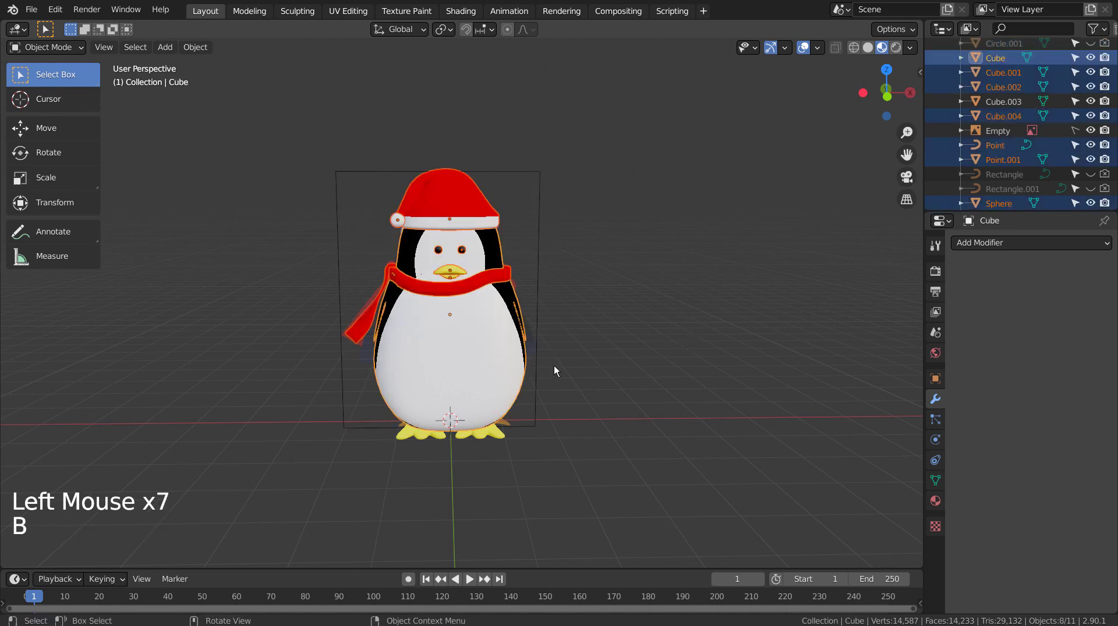
key(b)
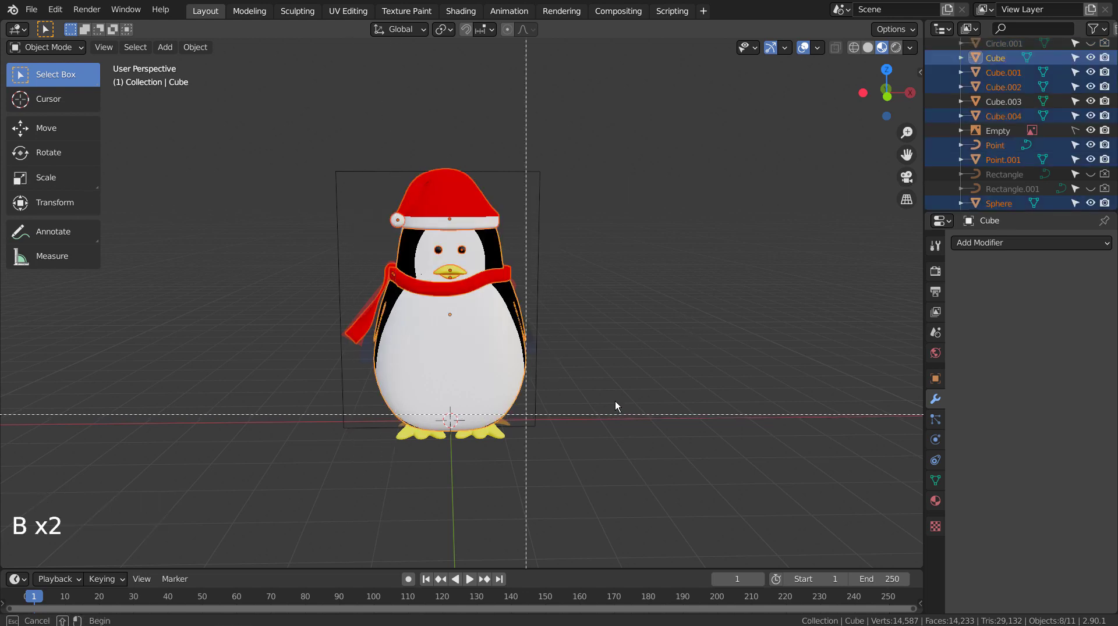
click(702, 360)
click(1092, 134)
click(748, 317)
key(b)
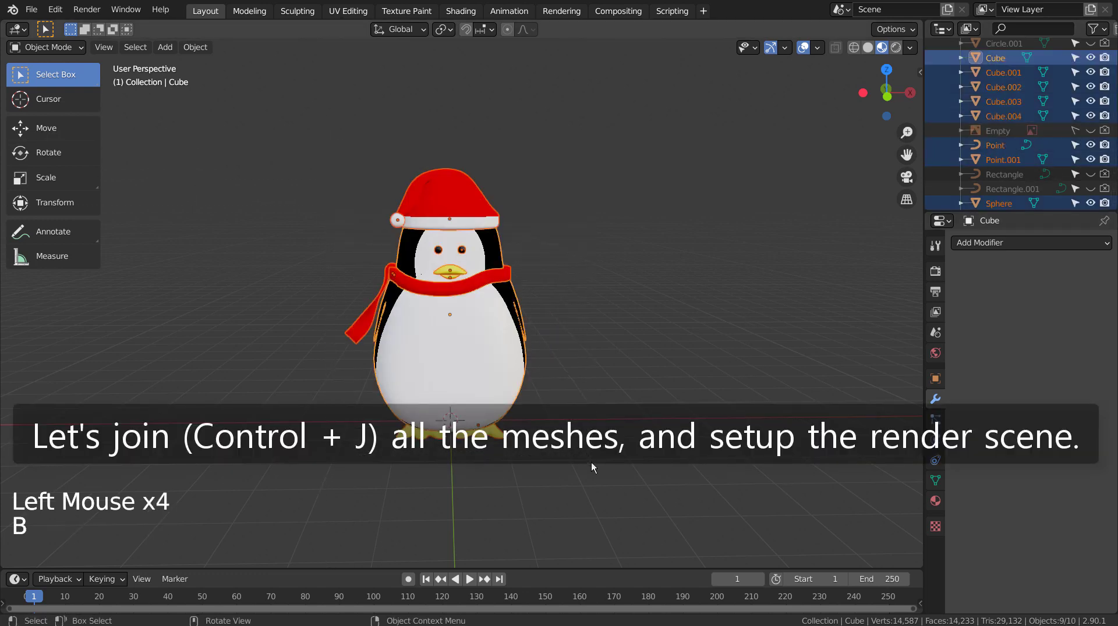
key(ctrl+j)
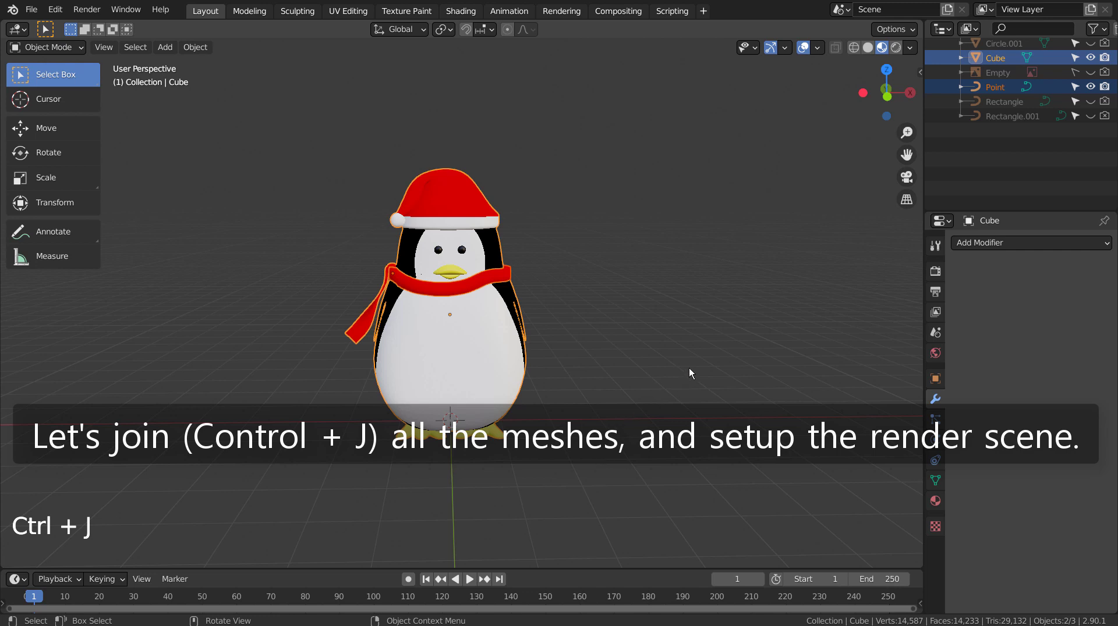
click(1093, 132)
click(1104, 131)
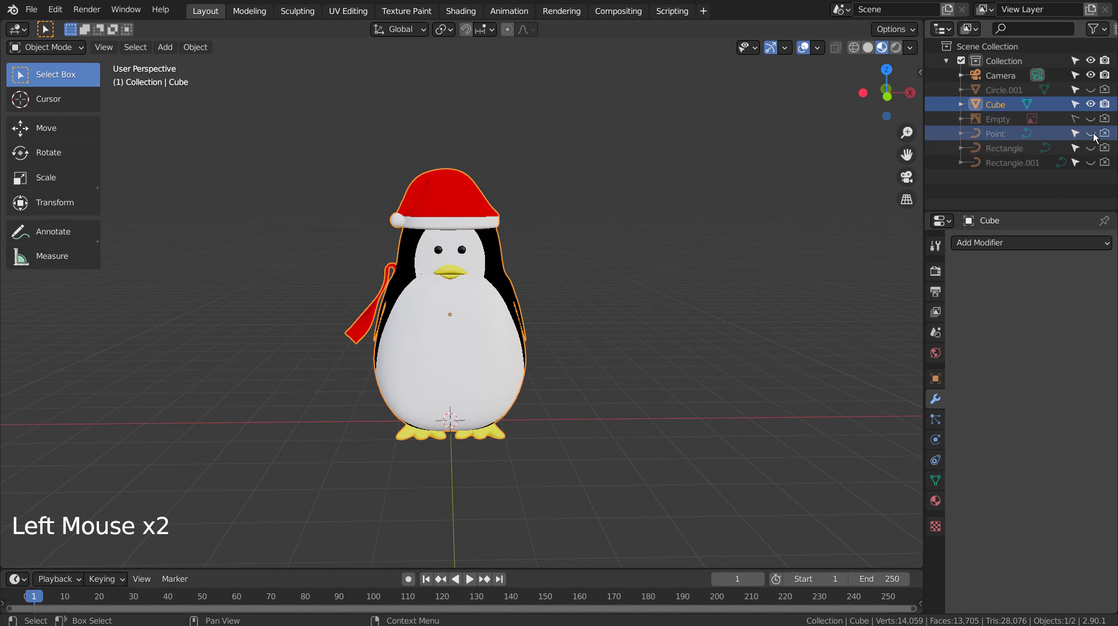
- Unhide scarf ring Point, convert it from curve to mesh and box-select it with the body
double_click(1104, 134)
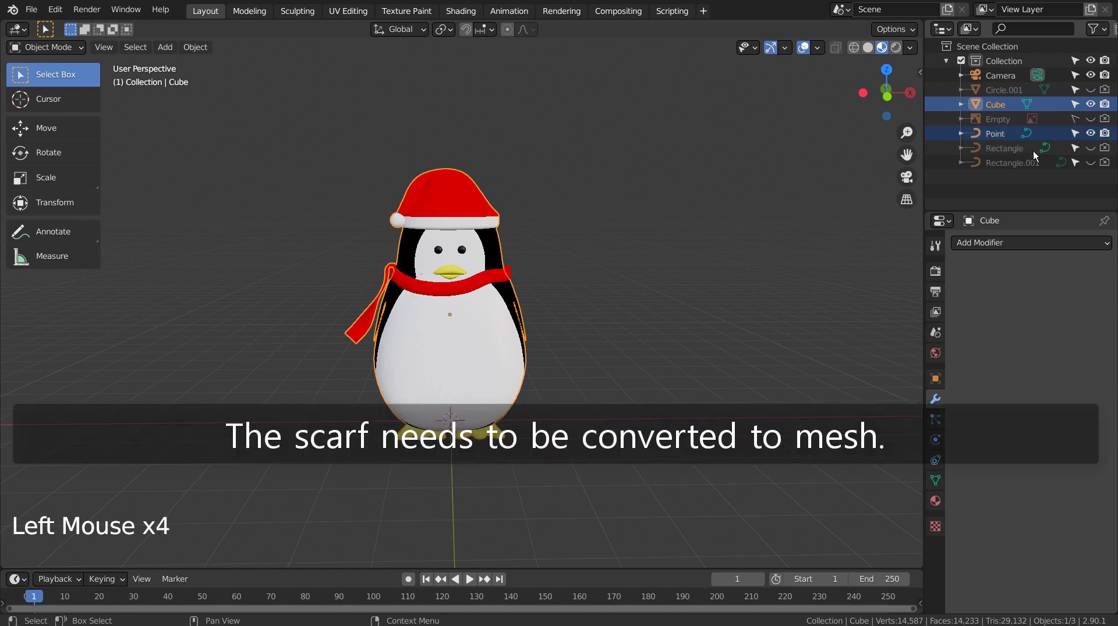
click(797, 234)
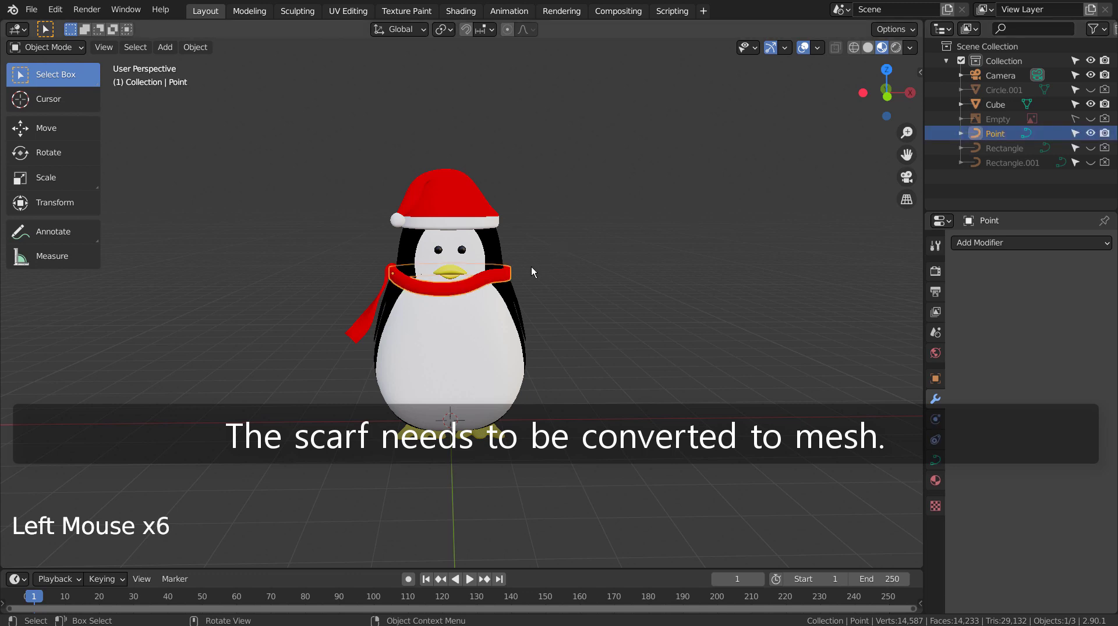
click(509, 276)
right_click(510, 276)
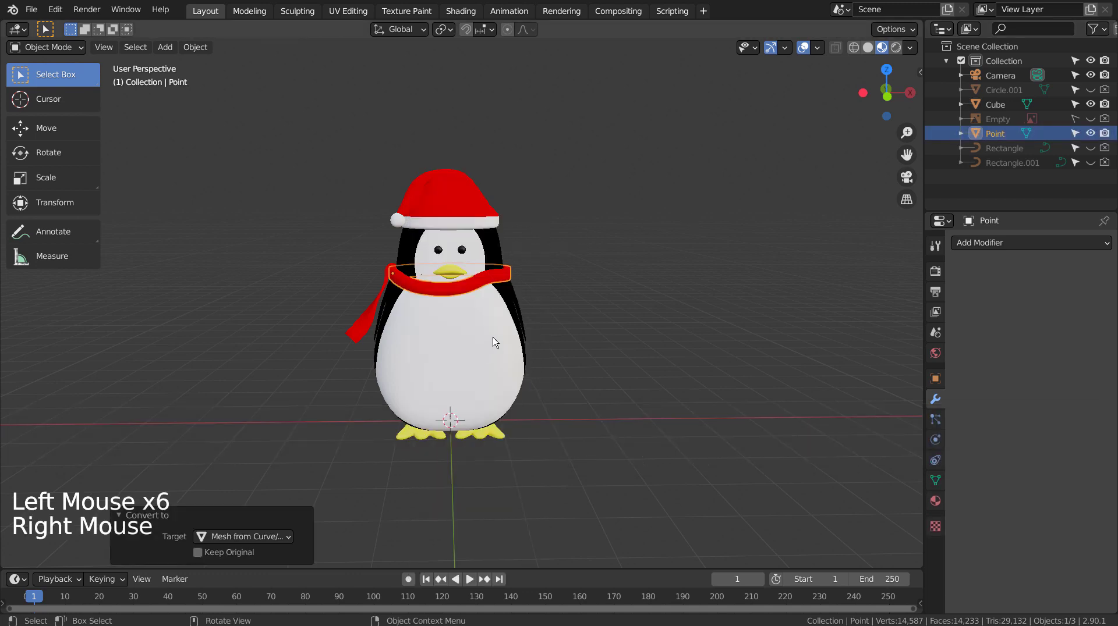
click(629, 301)
key(b)
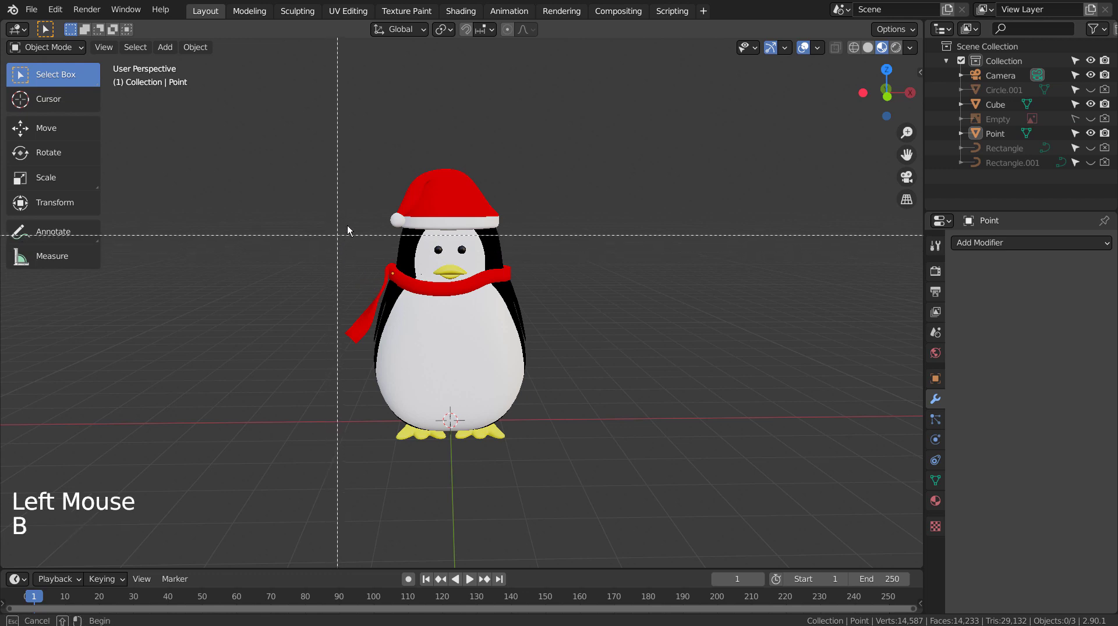
- Join the scarf into the penguin body, then duplicate the penguin from top view and angle the copy inward
key(ctrl+j)
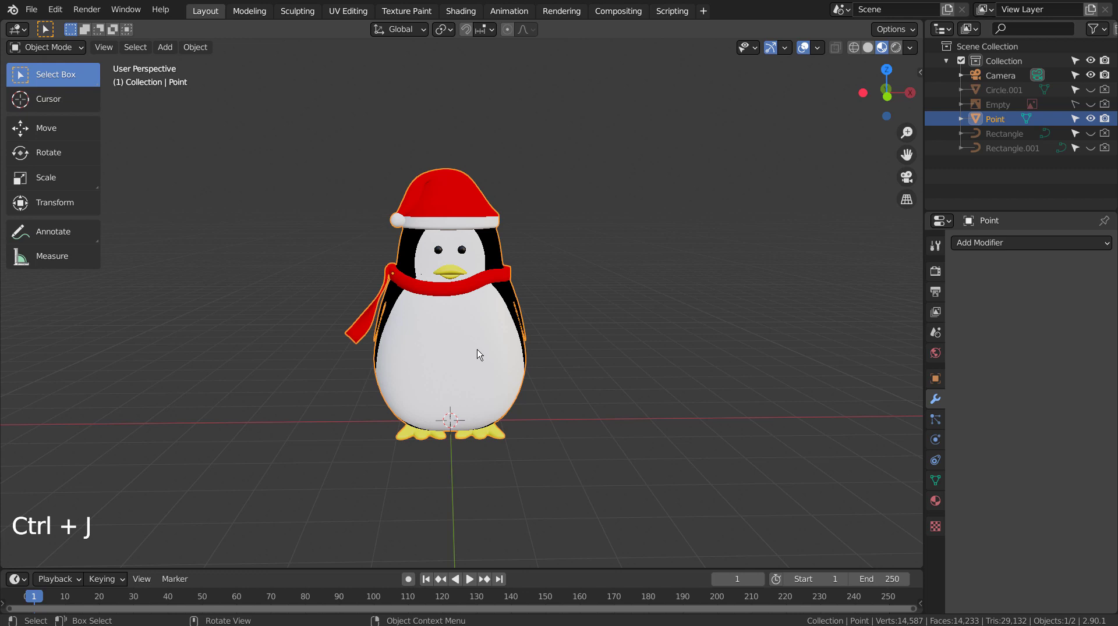
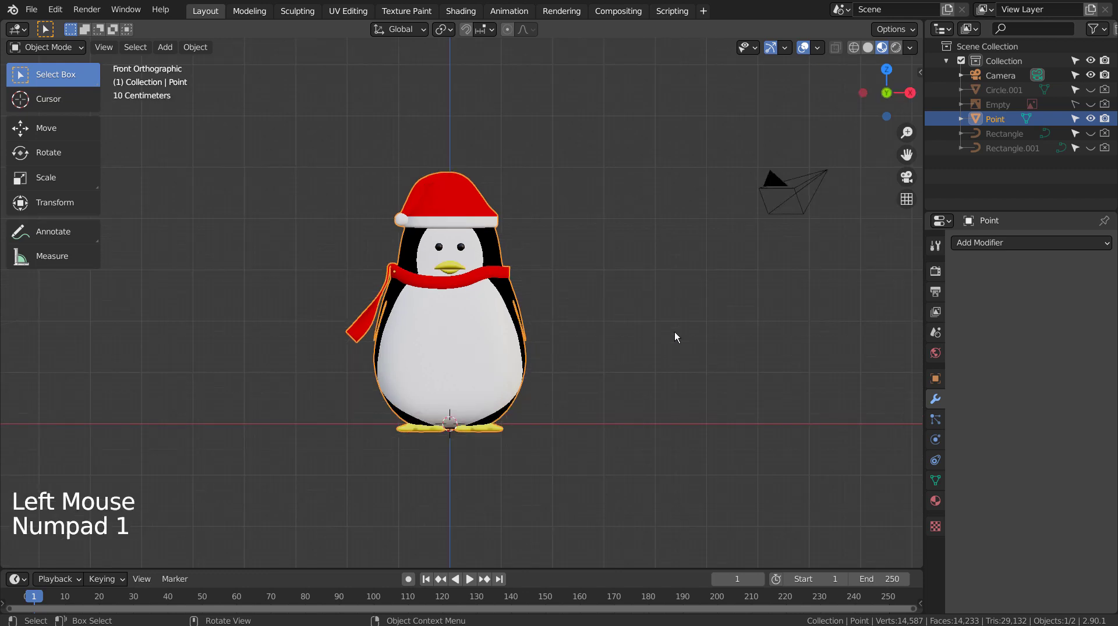
key(KP_7)
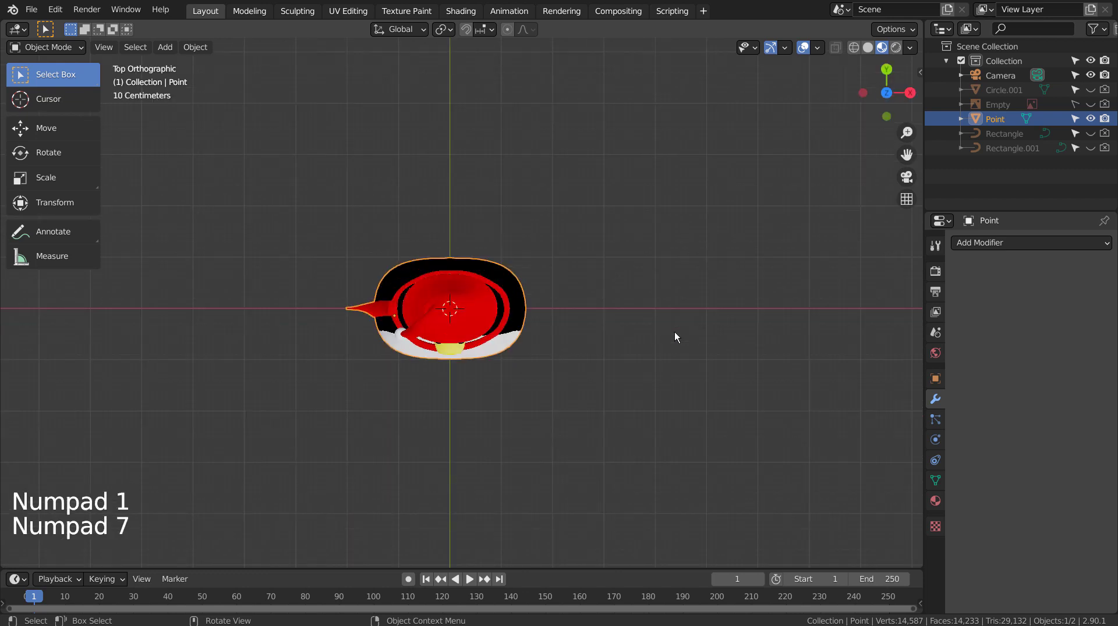
key(shift+d)
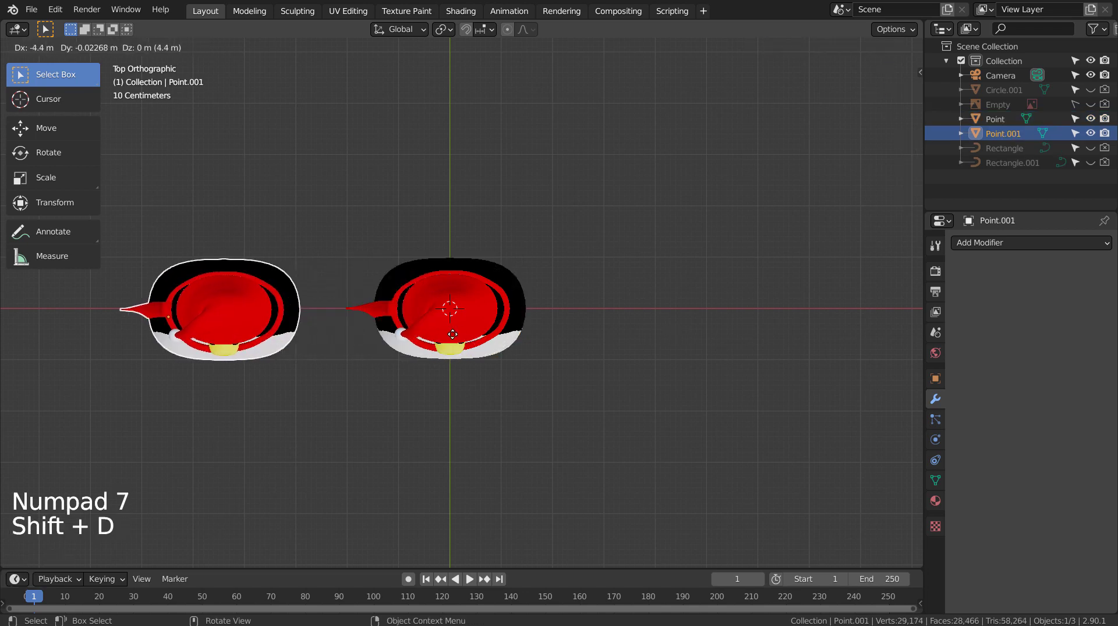
key(r)
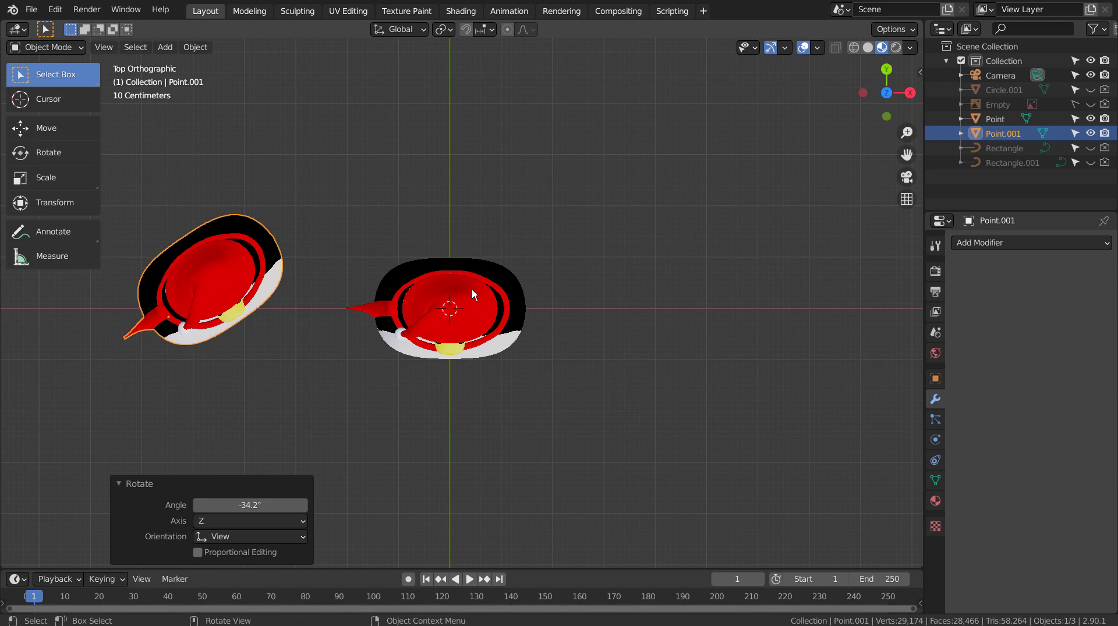
- Push the middle penguin back and turn the right-hand copy further inward toward it
click(475, 293)
key(g)
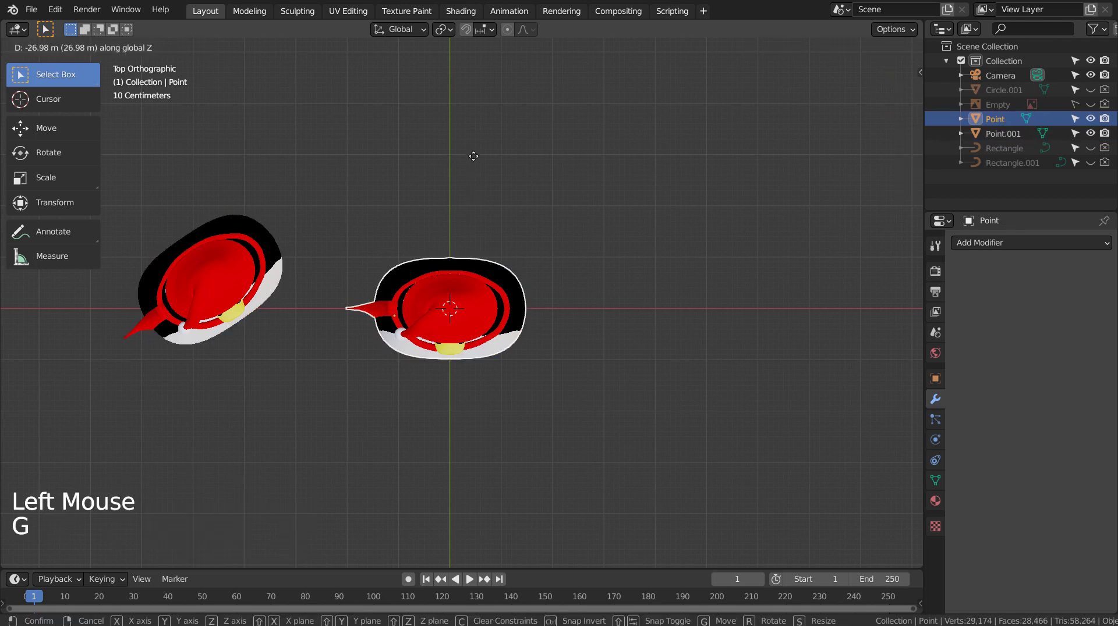
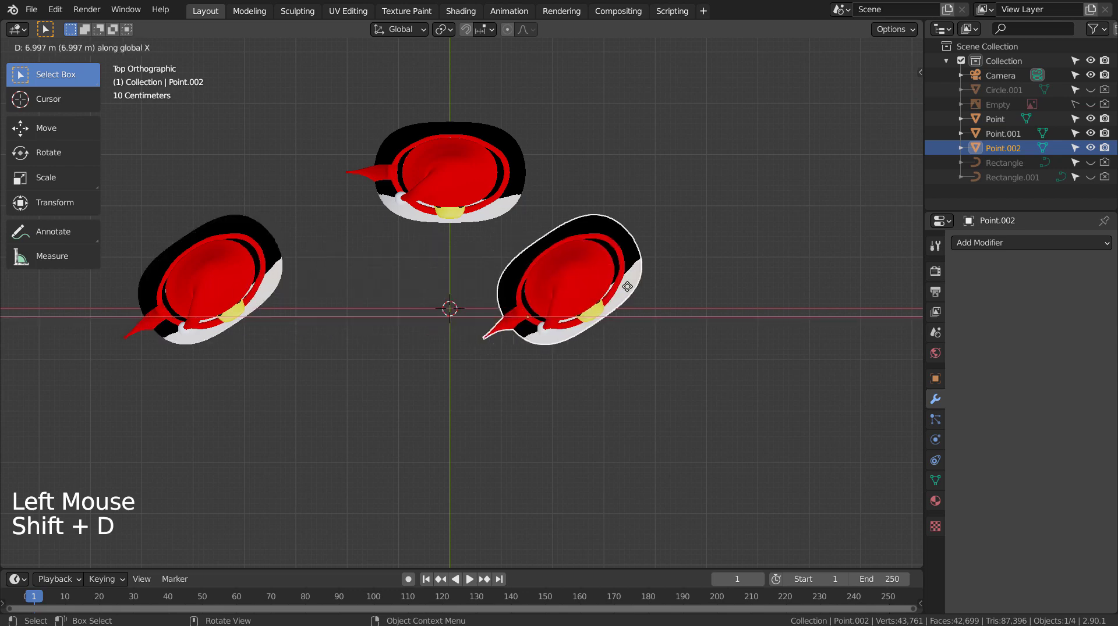
key(r)
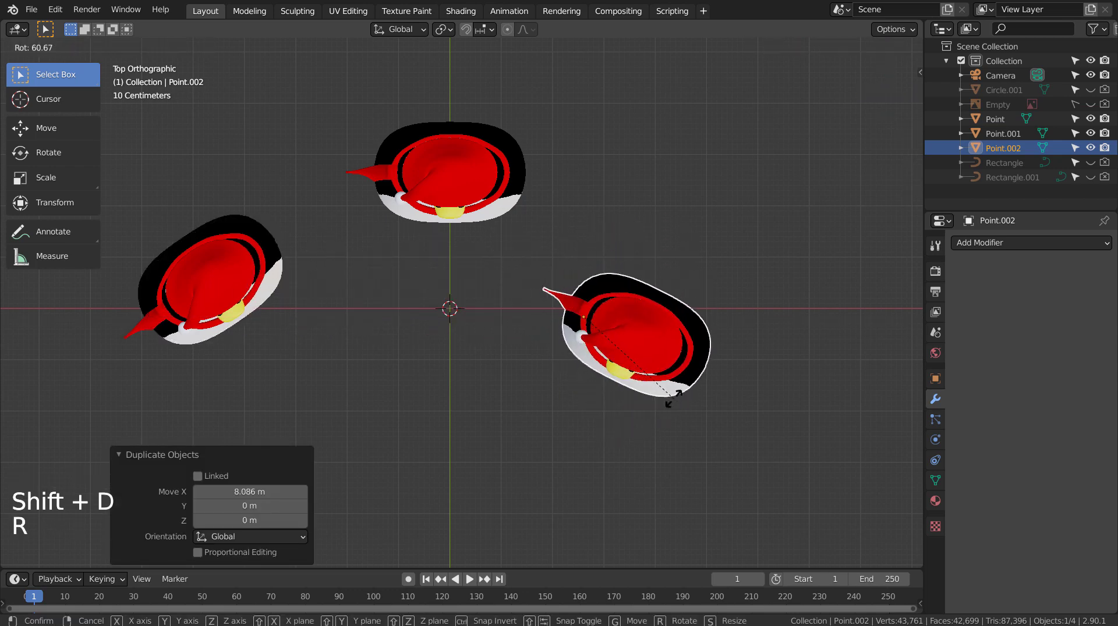
key(g)
middle_click(584, 448)
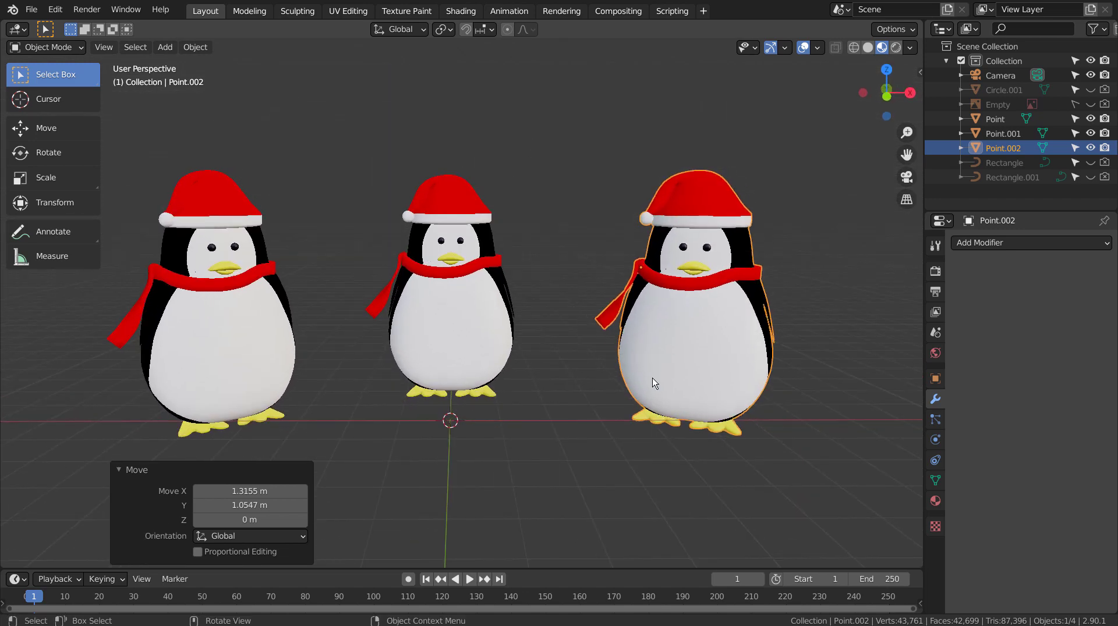
key(KP_7)
key(r)
key(g)
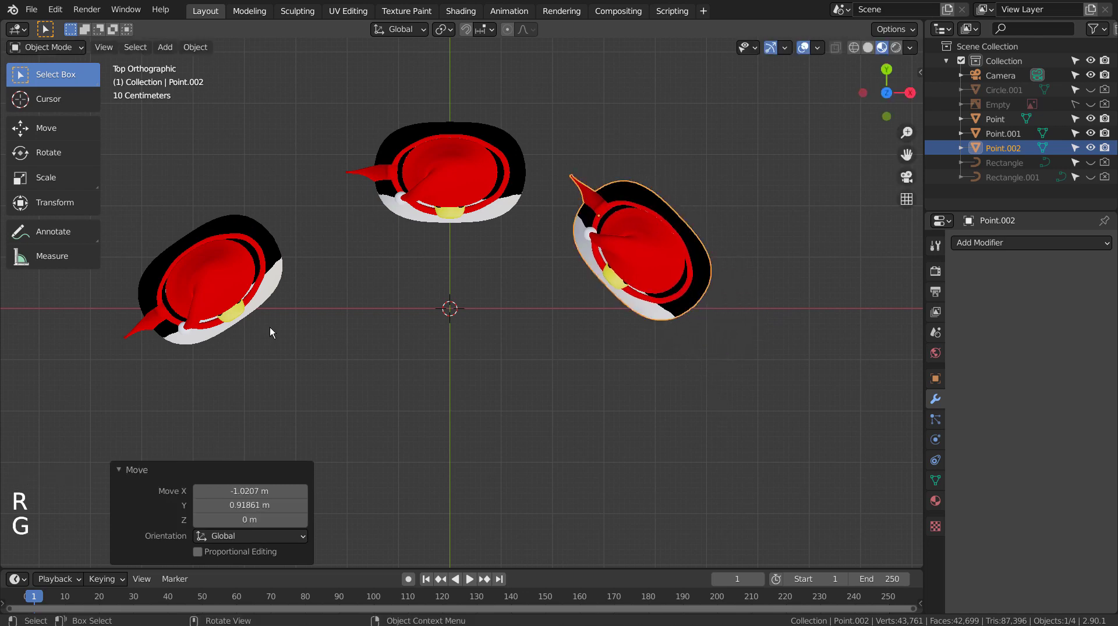
- Reposition and re-angle the left penguin so it faces inward as well
click(253, 329)
key(g)
key(r)
key(g)
- Snap the camera to the current view and fly it so all three penguins are framed
middle_click(502, 341)
middle_click(502, 330)
middle_click(495, 210)
scroll(up, 3)
middle_click(539, 317)
middle_click(551, 306)
middle_click(542, 315)
scroll(down, 3)
key(ctrl+alt+KP_0)
key(shift+`)
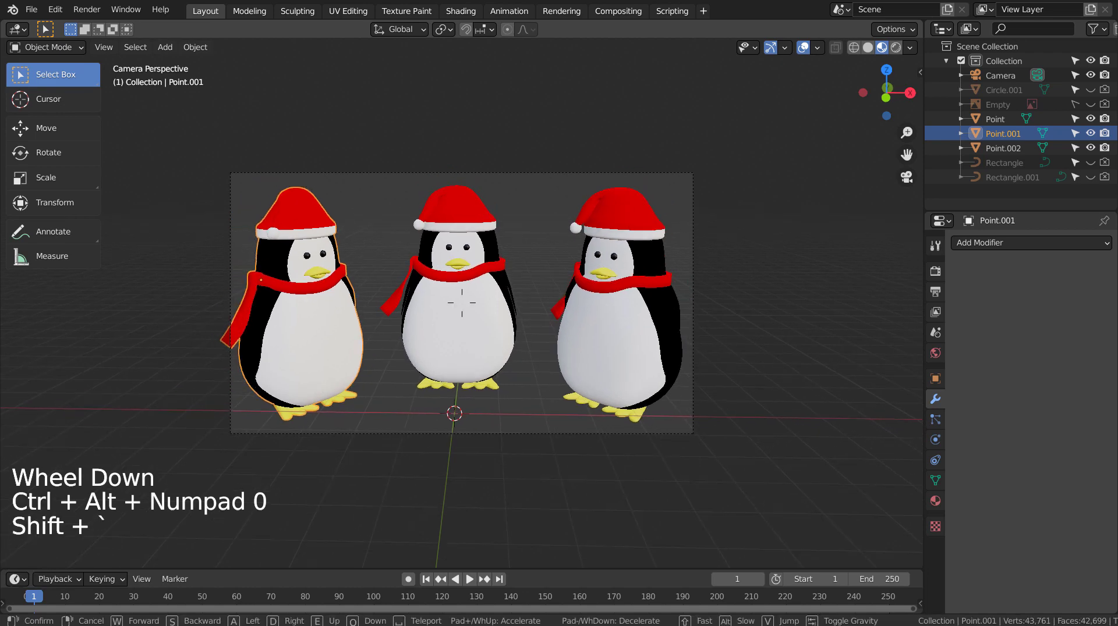
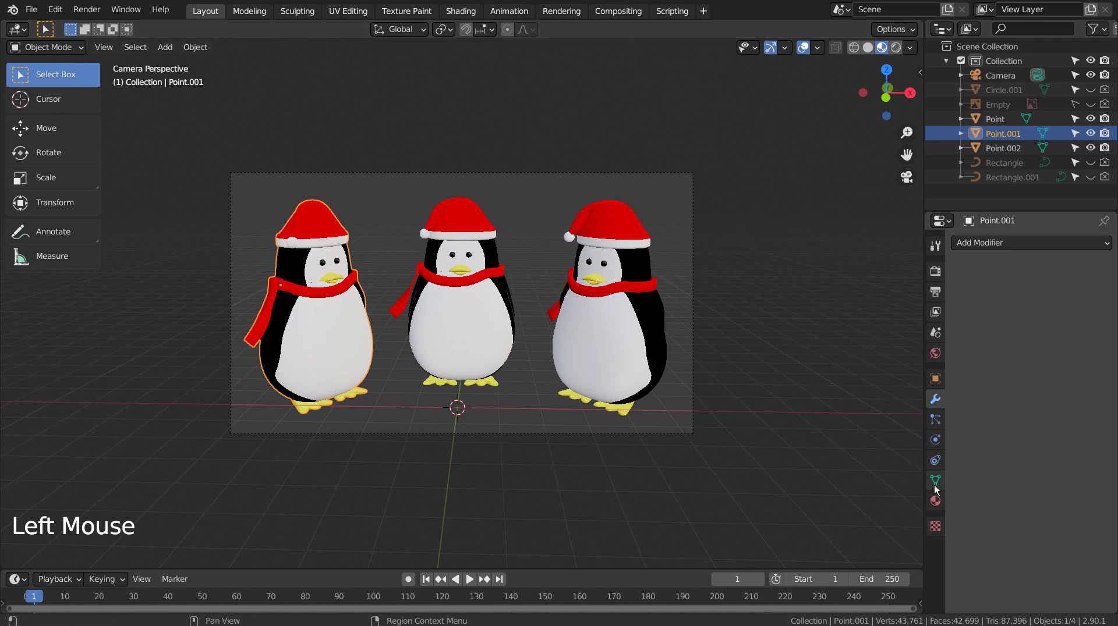
- Browse the right penguin's material slots (red, whites) and undo an accidental base-colour edit
click(935, 500)
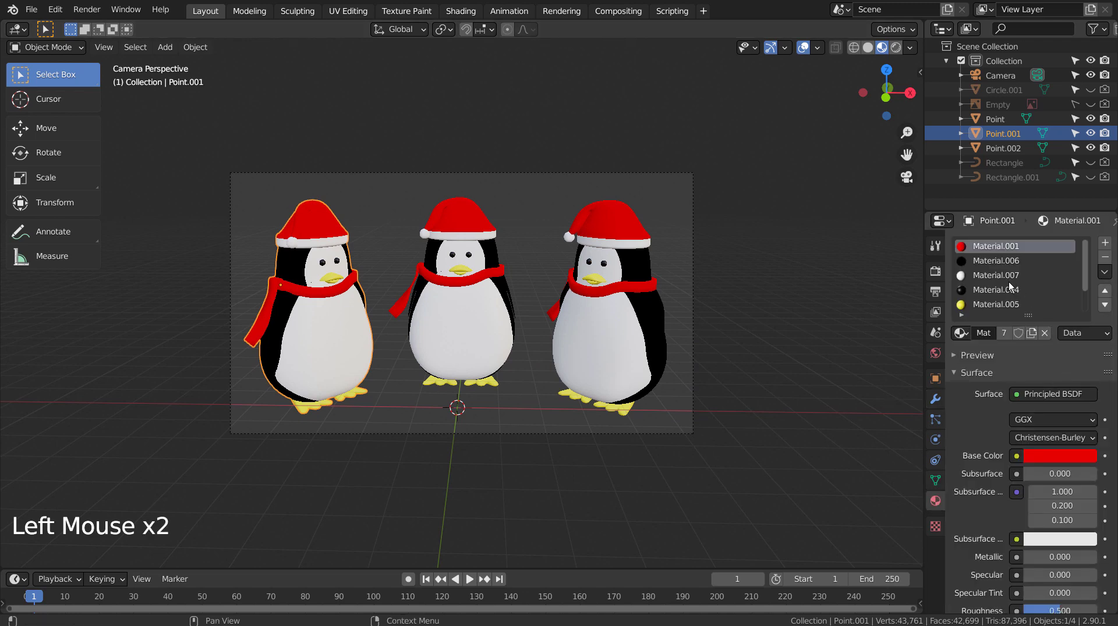
click(999, 283)
scroll(down, 3)
click(993, 308)
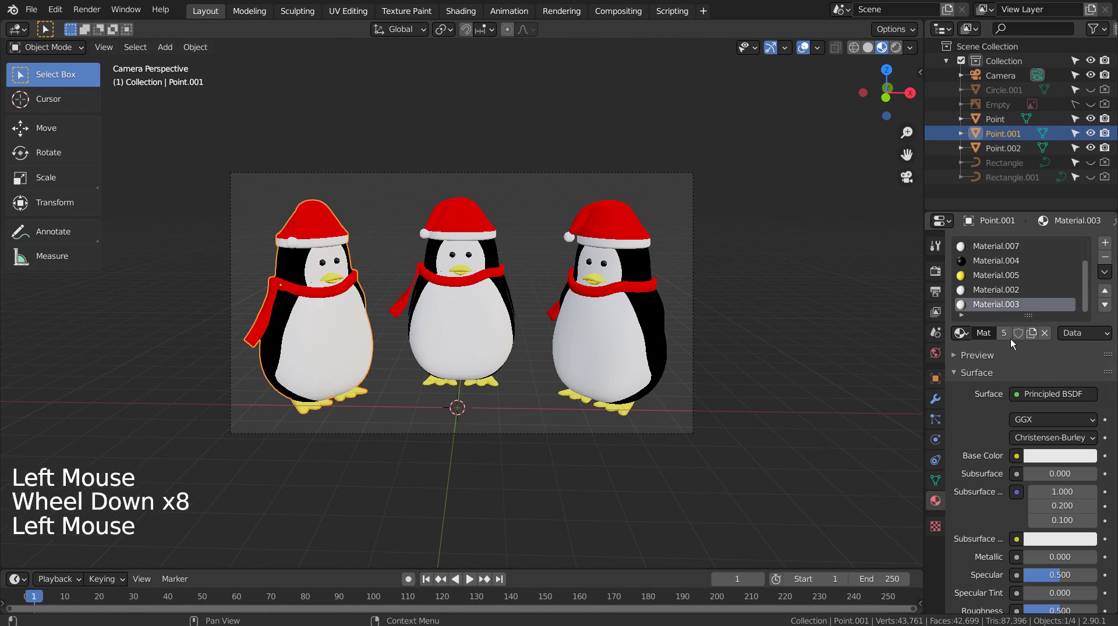
click(1007, 296)
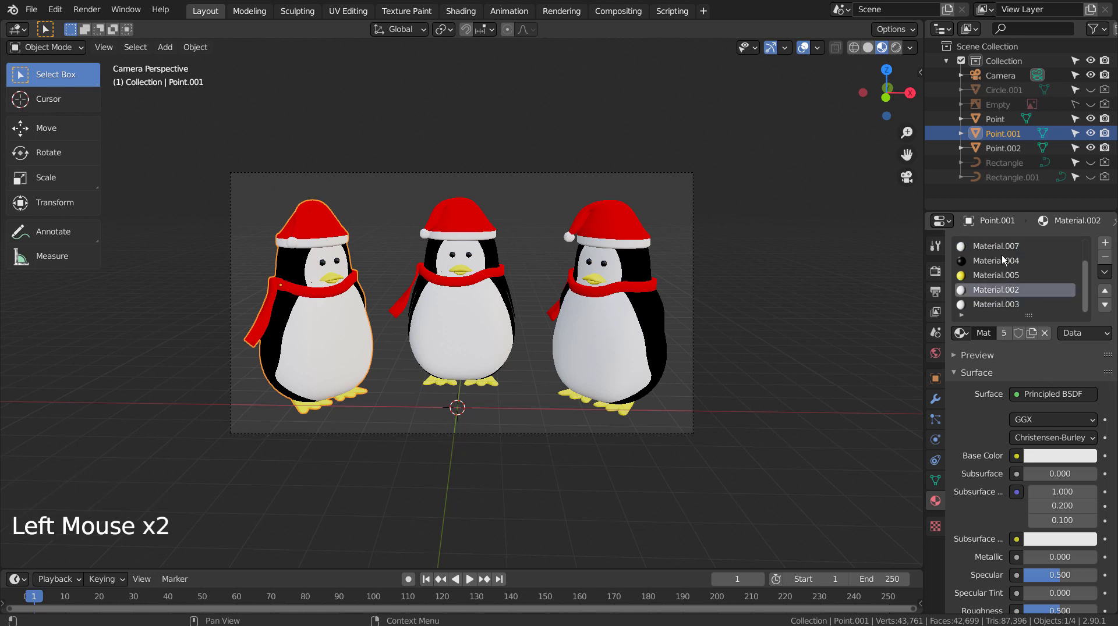
click(1007, 270)
scroll(up, 3)
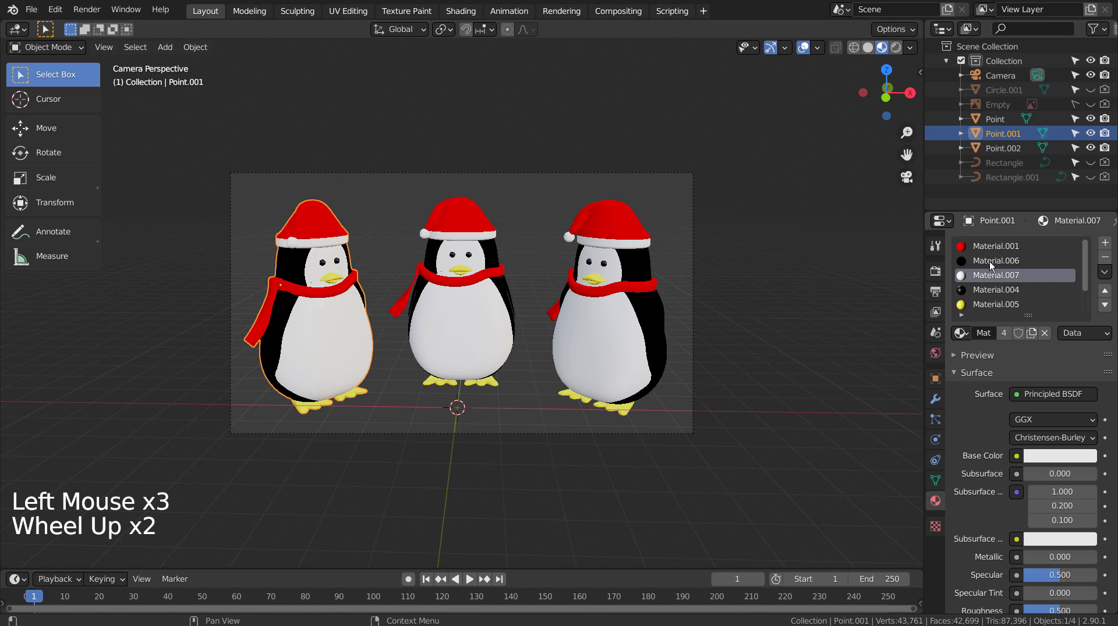
scroll(up, 3)
scroll(up, 3)
scroll(down, 3)
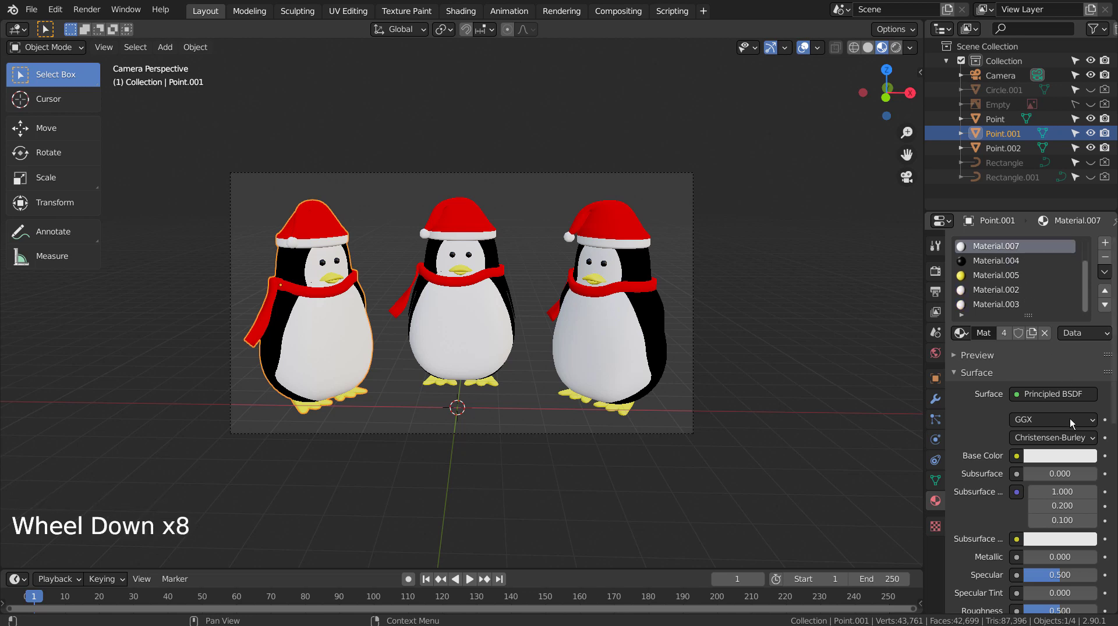
click(1068, 458)
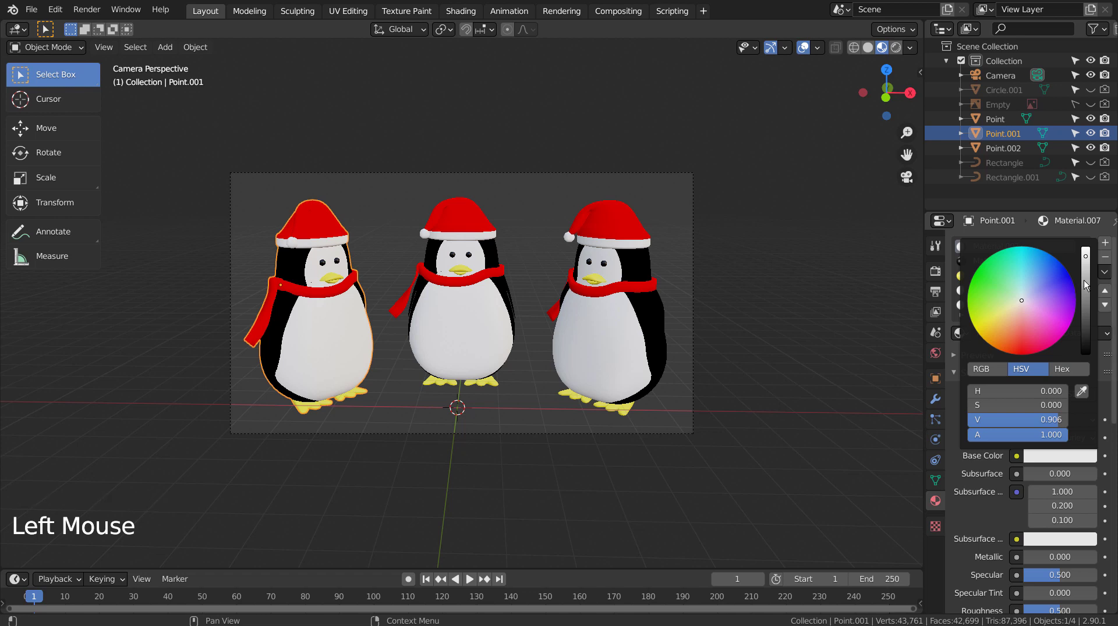
key(ctrl+z)
- Make the white and black body materials single-user copies (Material.010) and begin editing the black copy's base colour
click(1018, 242)
click(1004, 331)
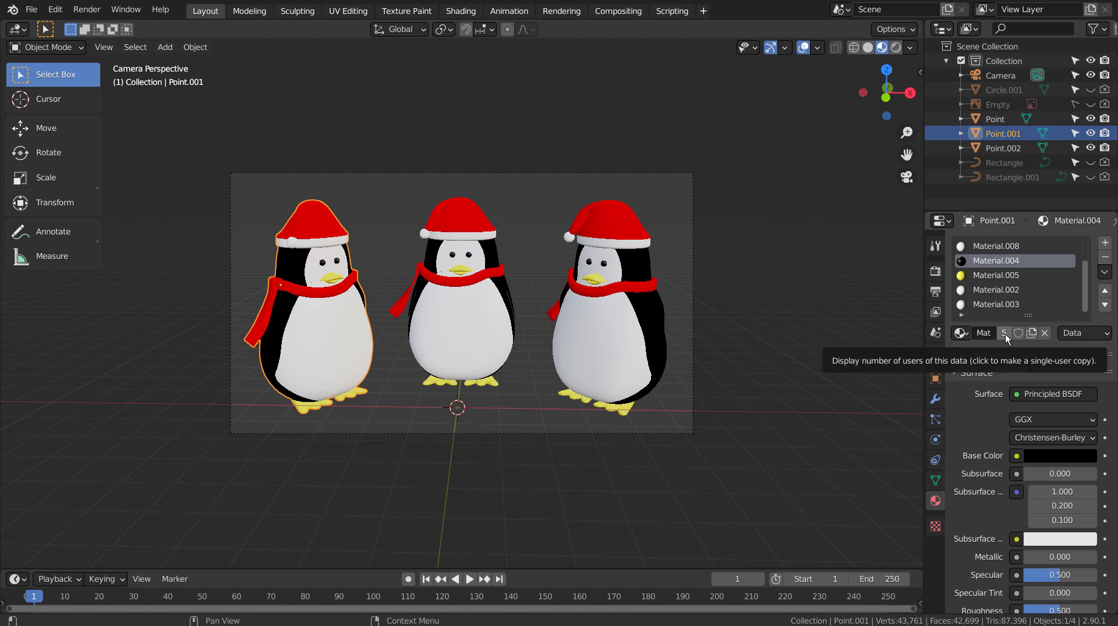
click(1048, 461)
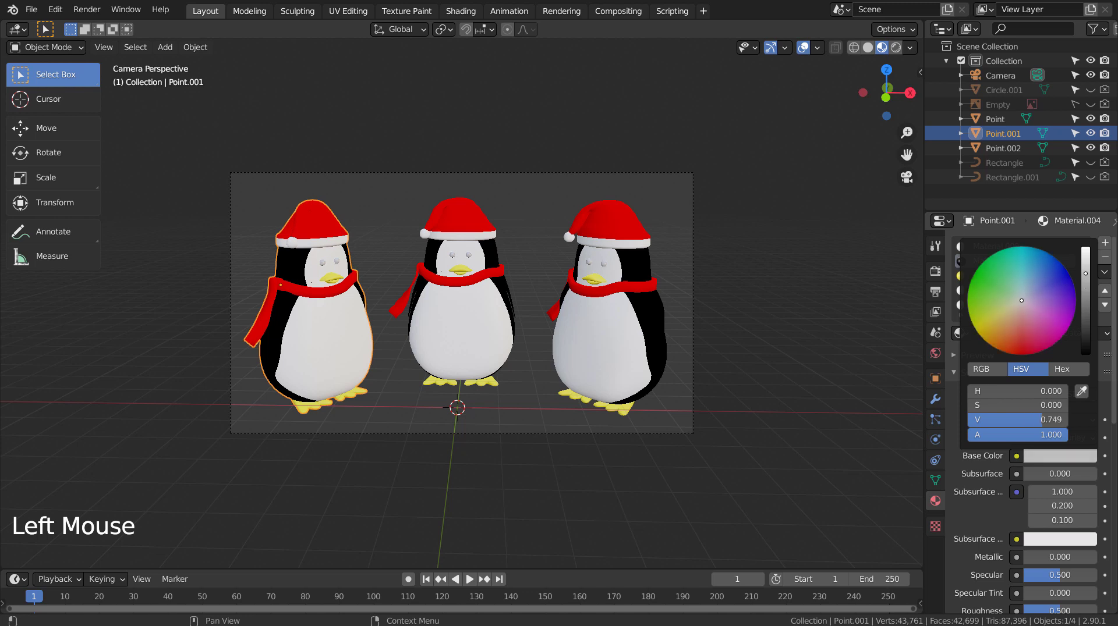
scroll(down, 3)
click(1015, 288)
scroll(down, 3)
scroll(up, 3)
click(988, 266)
scroll(up, 3)
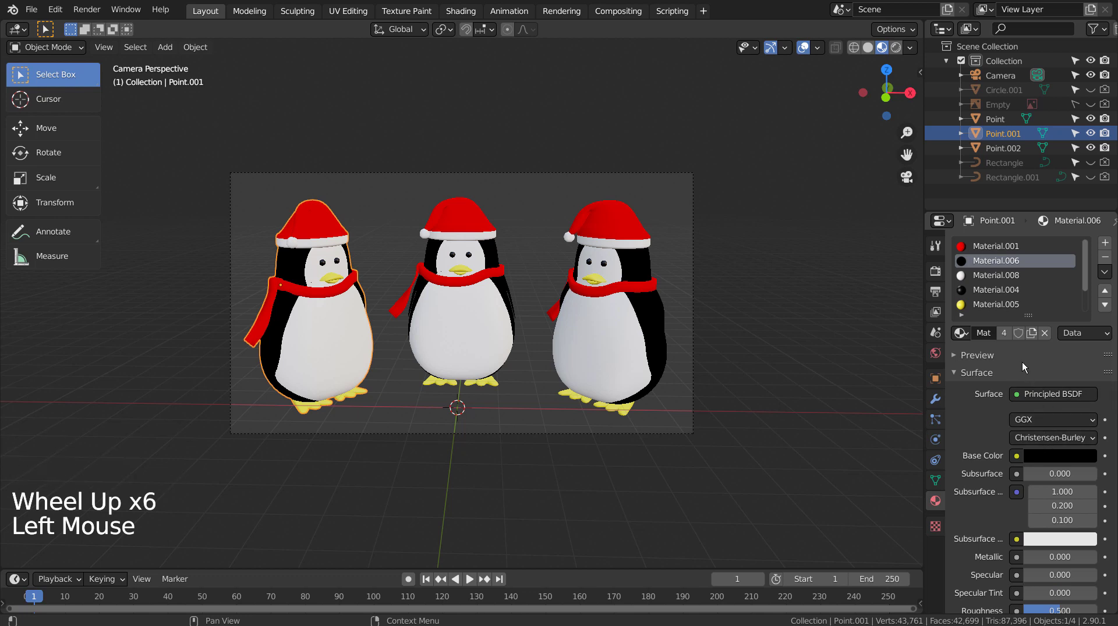
click(1001, 333)
click(1049, 460)
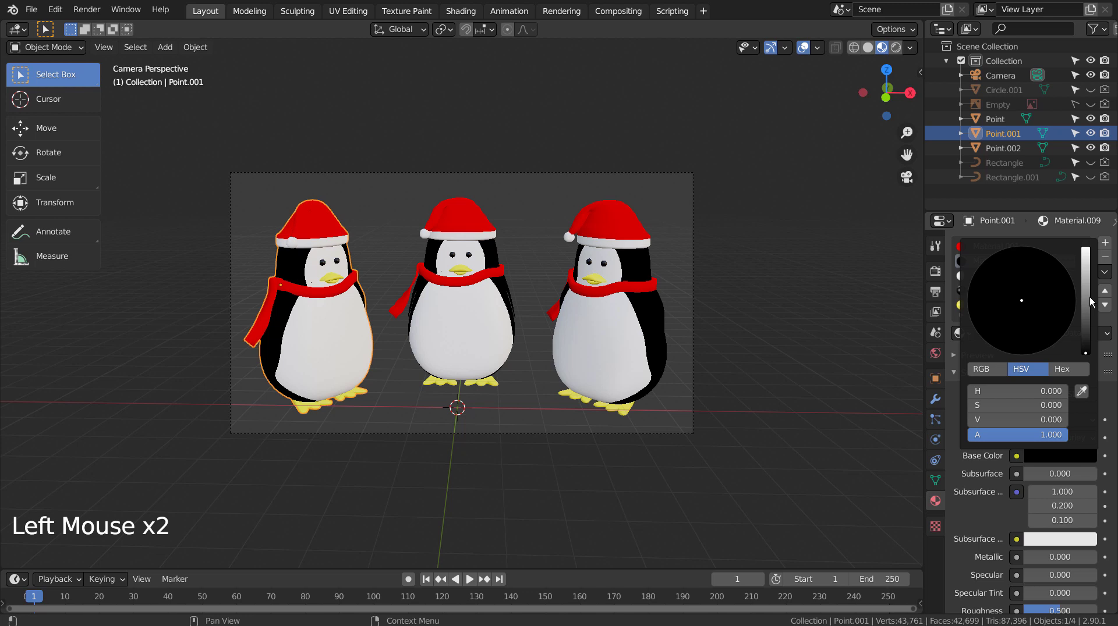
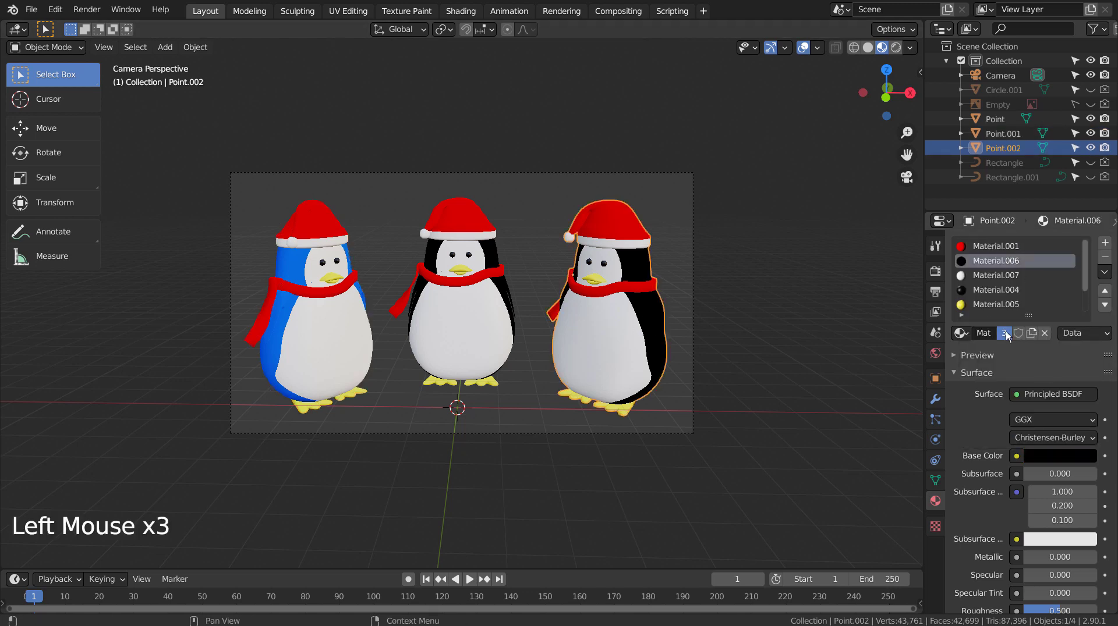
- Set the right penguin's body Base Color to a magenta shade of pink
double_click(1044, 458)
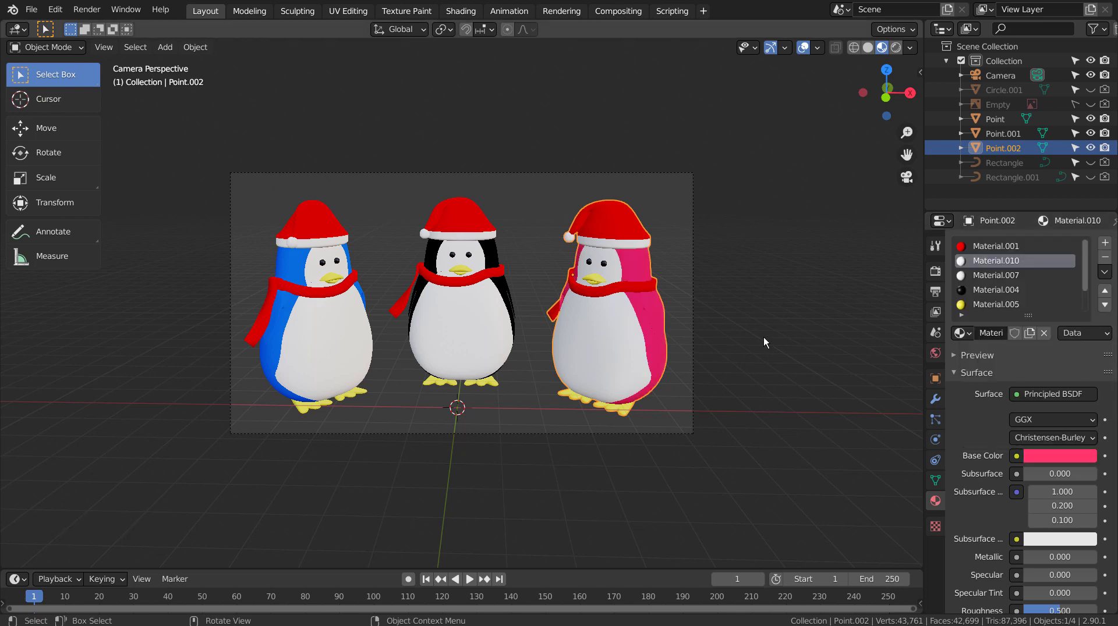
click(769, 343)
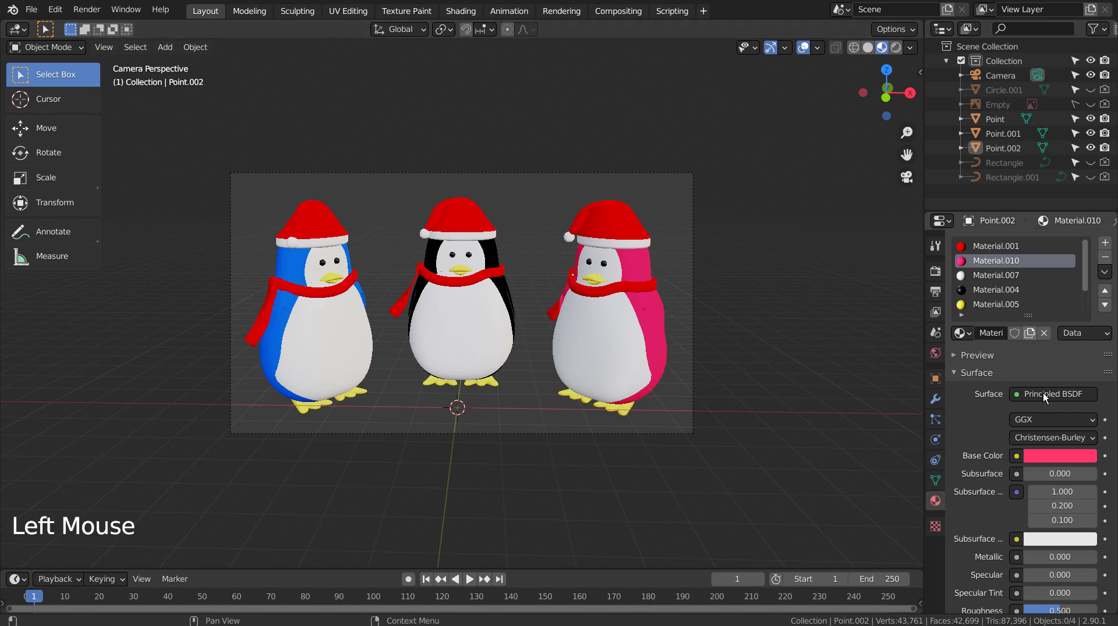
click(1055, 460)
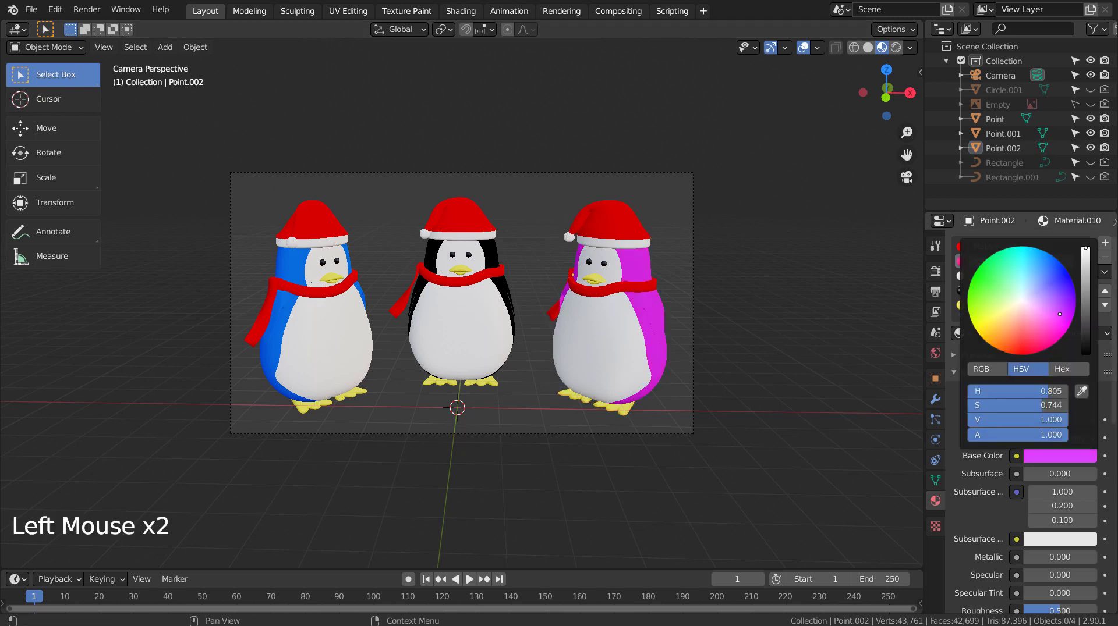
click(815, 311)
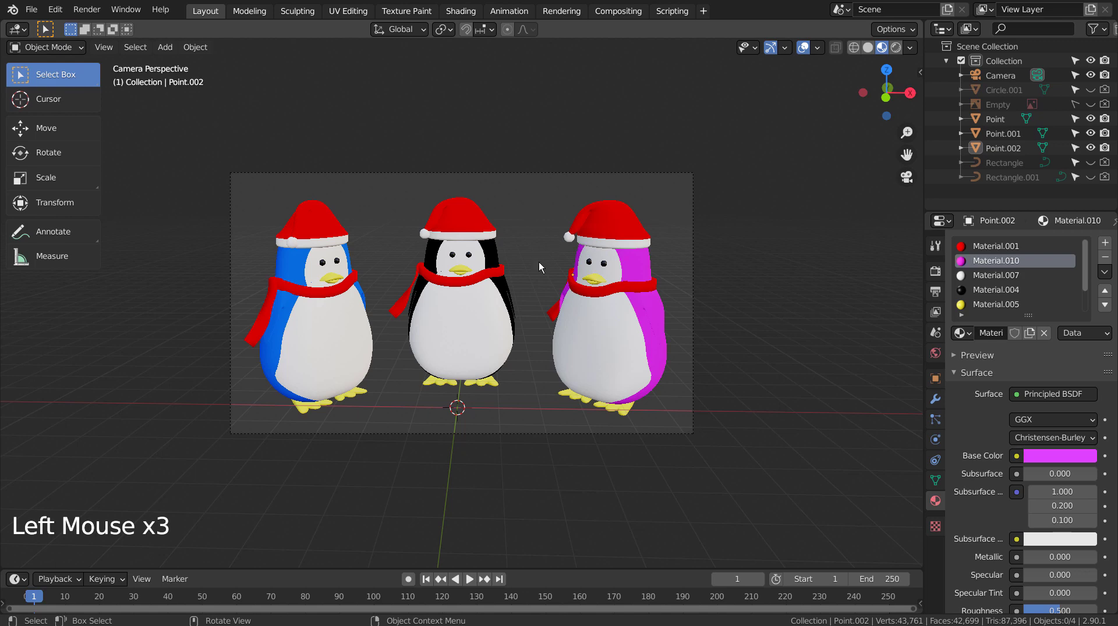
scroll(up, 3)
scroll(up, 3)
scroll(down, 3)
- Orbit around the scene and check the pink penguin from the front view
middle_click(566, 281)
middle_click(579, 281)
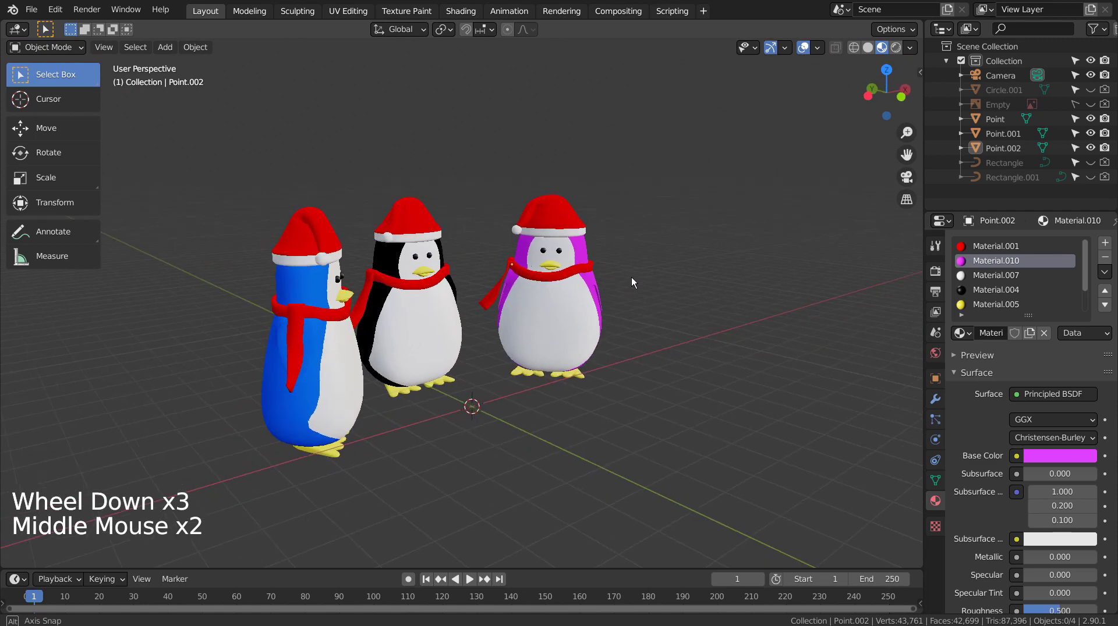
middle_click(534, 301)
key(KP_1)
middle_click(553, 310)
middle_click(542, 356)
middle_click(541, 358)
- Return to the scene camera and start walk navigation to recentre the three penguins in shot
key(ctrl+alt+KP_0)
scroll(down, 3)
scroll(down, 3)
key(shift+`)
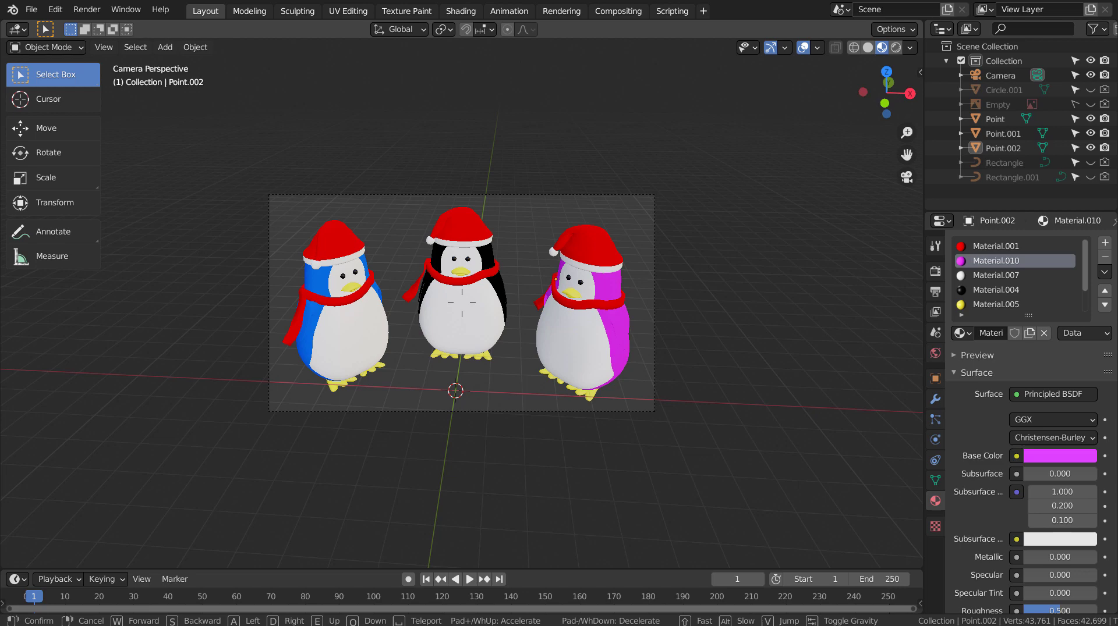
- Add a mesh plane, lower it to the penguins' feet from side view and scale it into a large floor
click(500, 377)
key(shift+a)
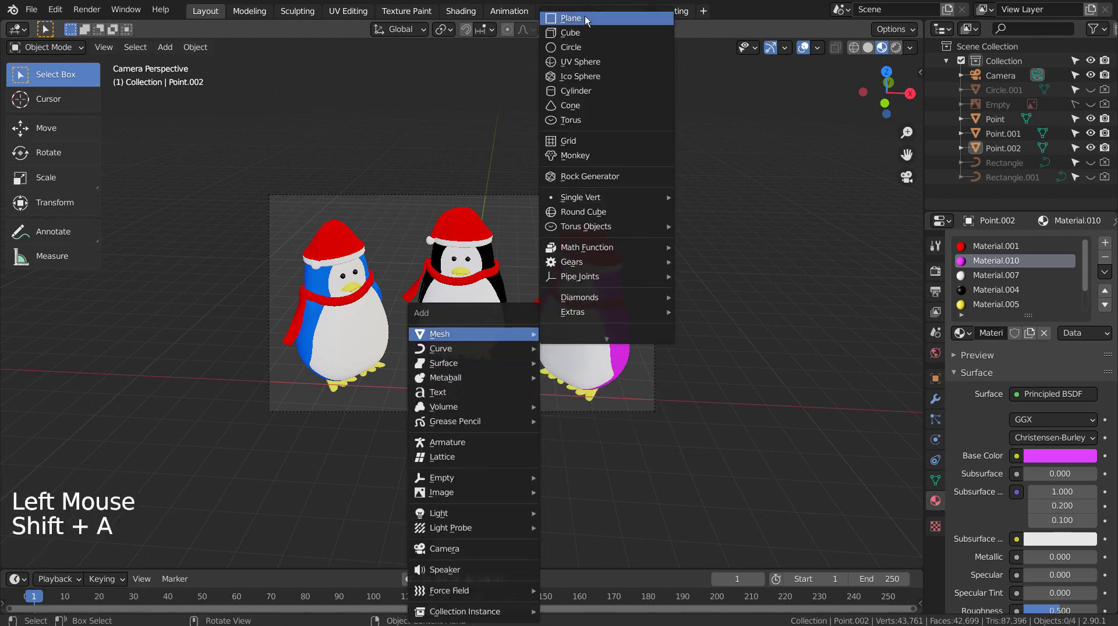
key(s)
key(KP_3)
key(g)
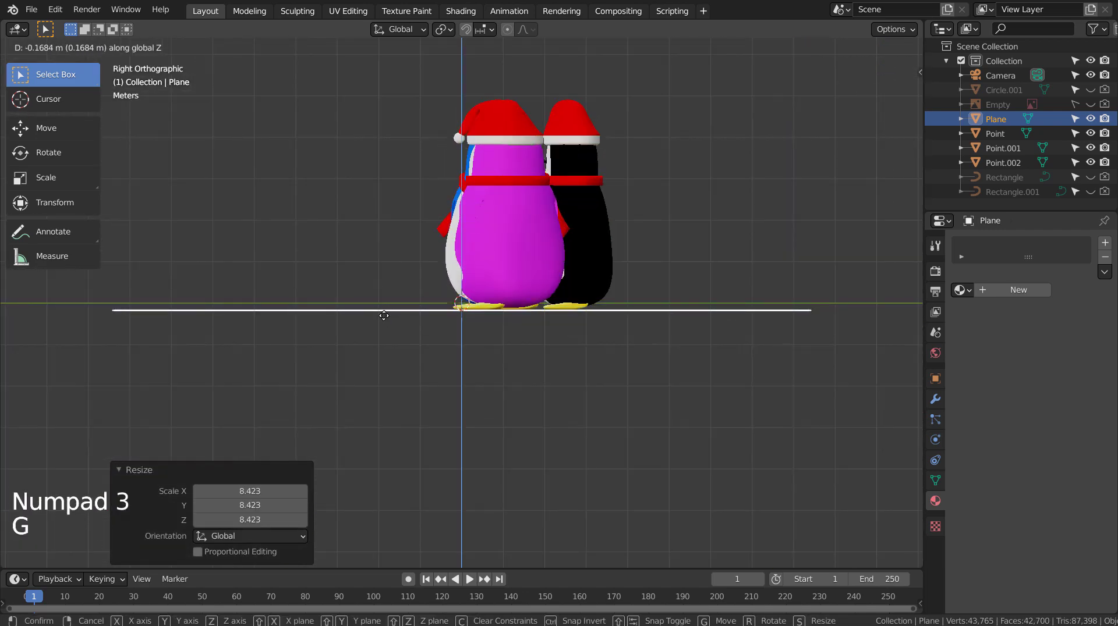
key(KP_0)
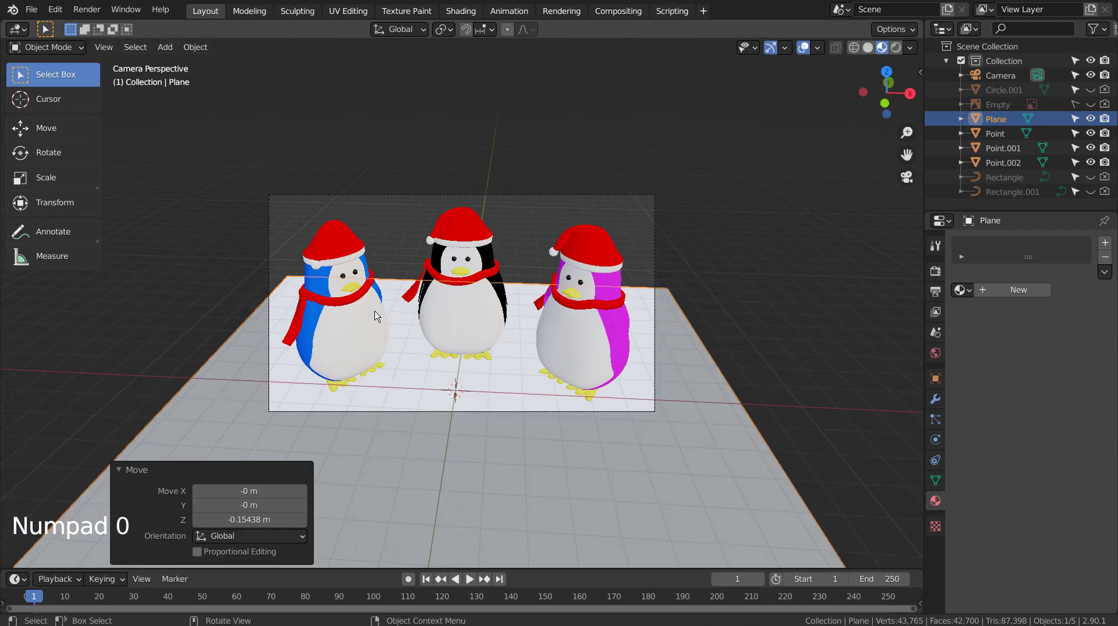
key(s)
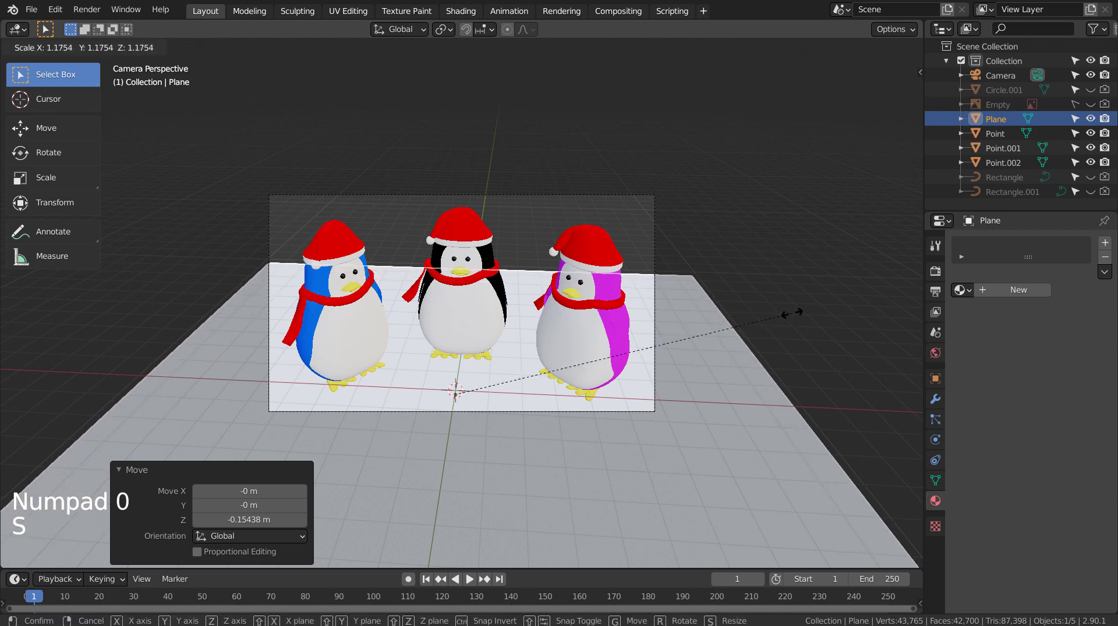
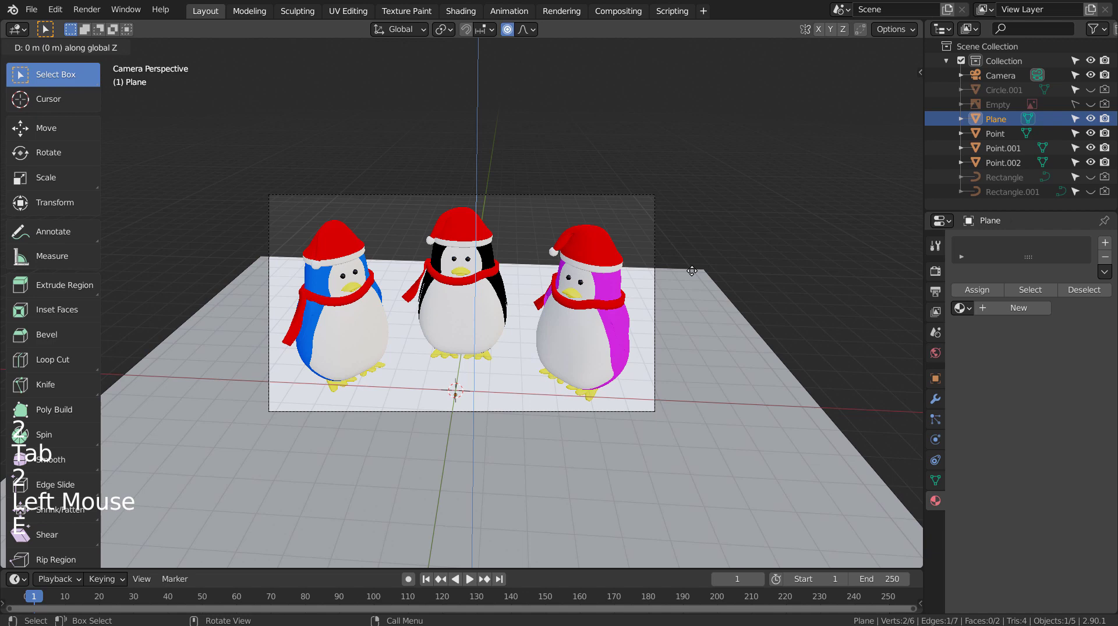
- Raise the floor's back edge and bevel the corner into a smooth curved backdrop
click(687, 265)
key(ctrl+b)
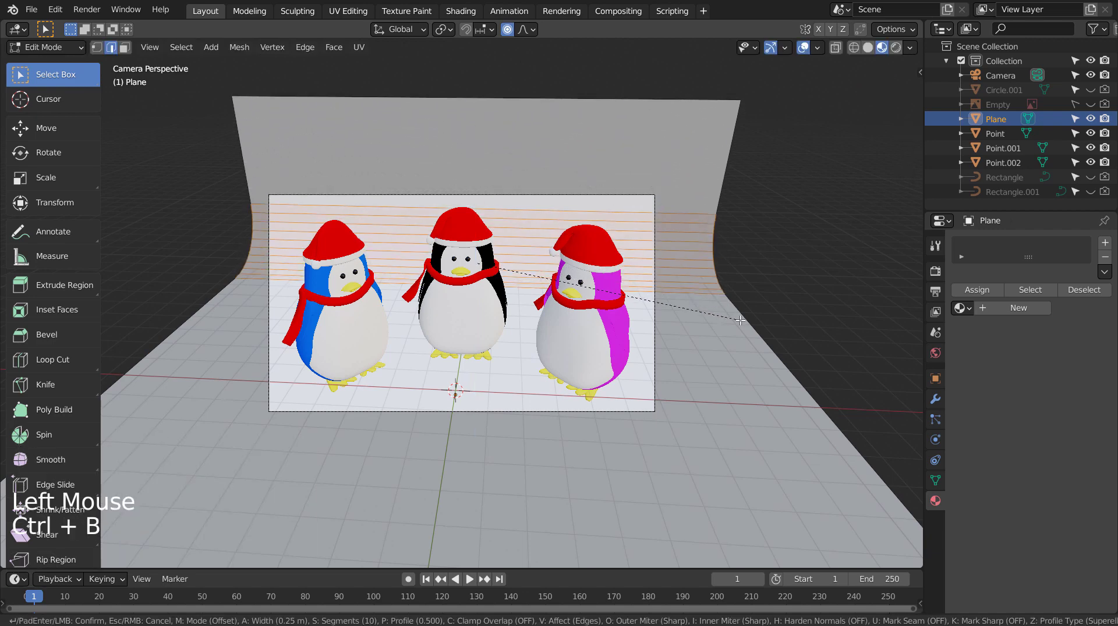
right_click(744, 323)
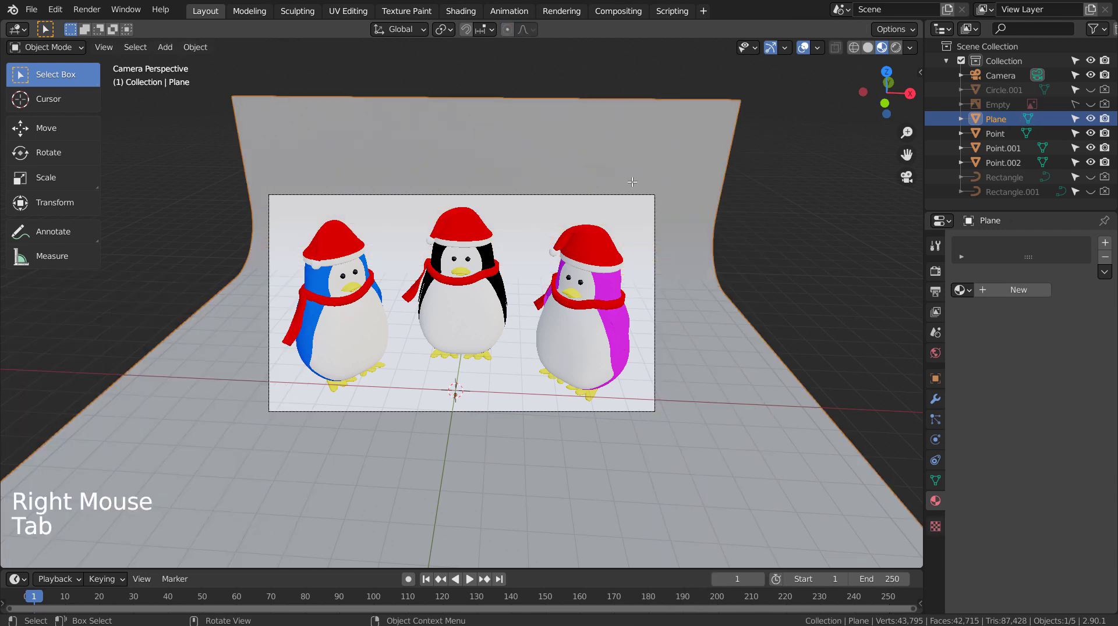
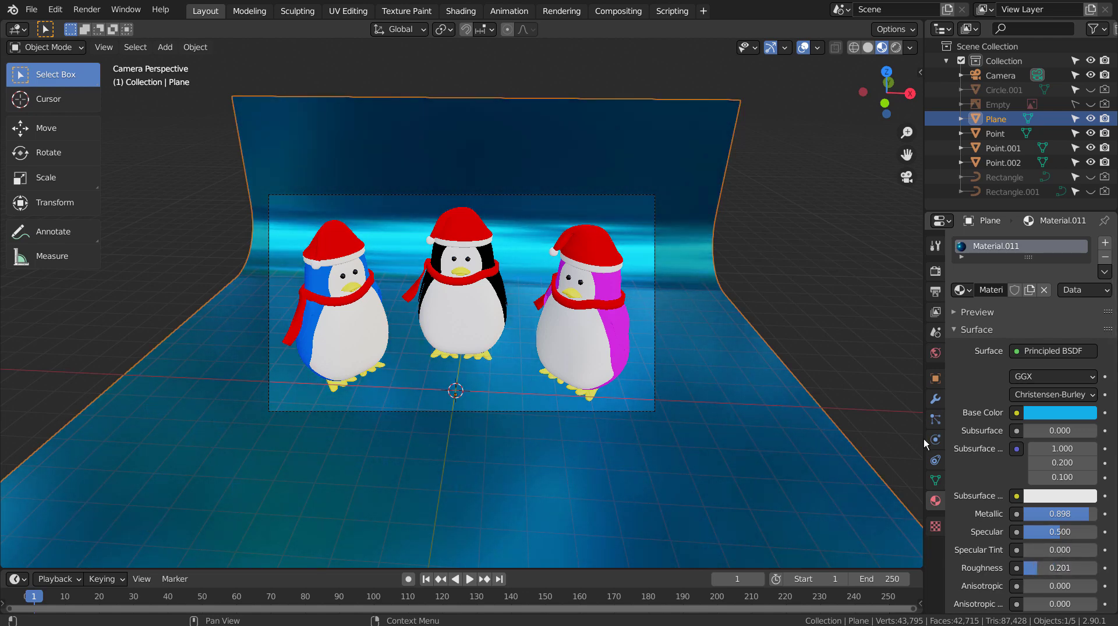
- Preview the blue metallic backdrop in Rendered viewport shading and save the blend file
click(814, 304)
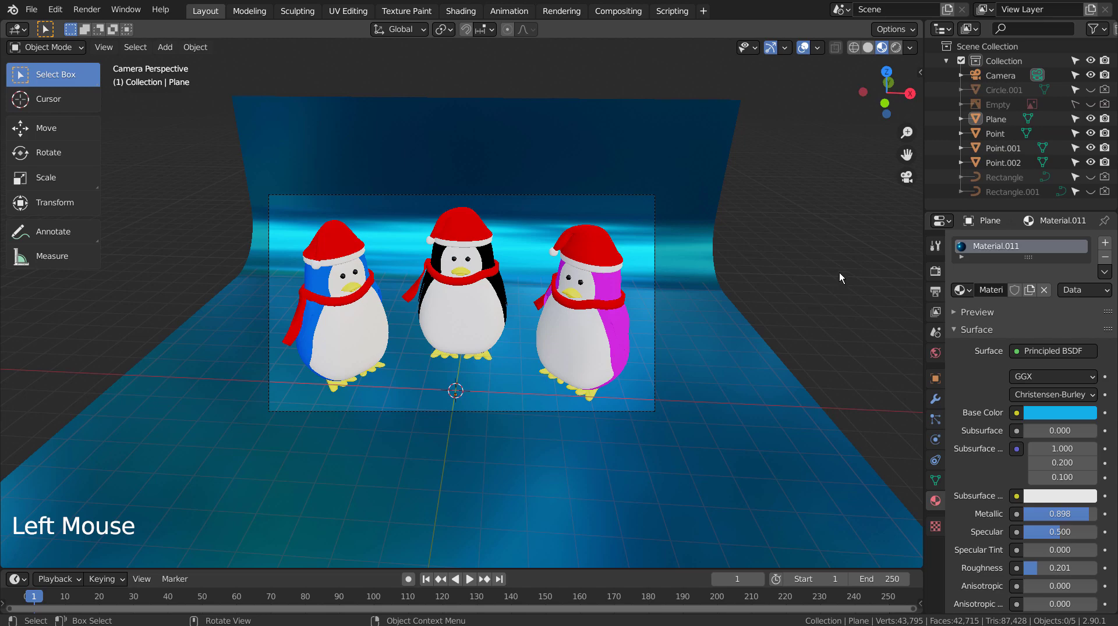
click(894, 48)
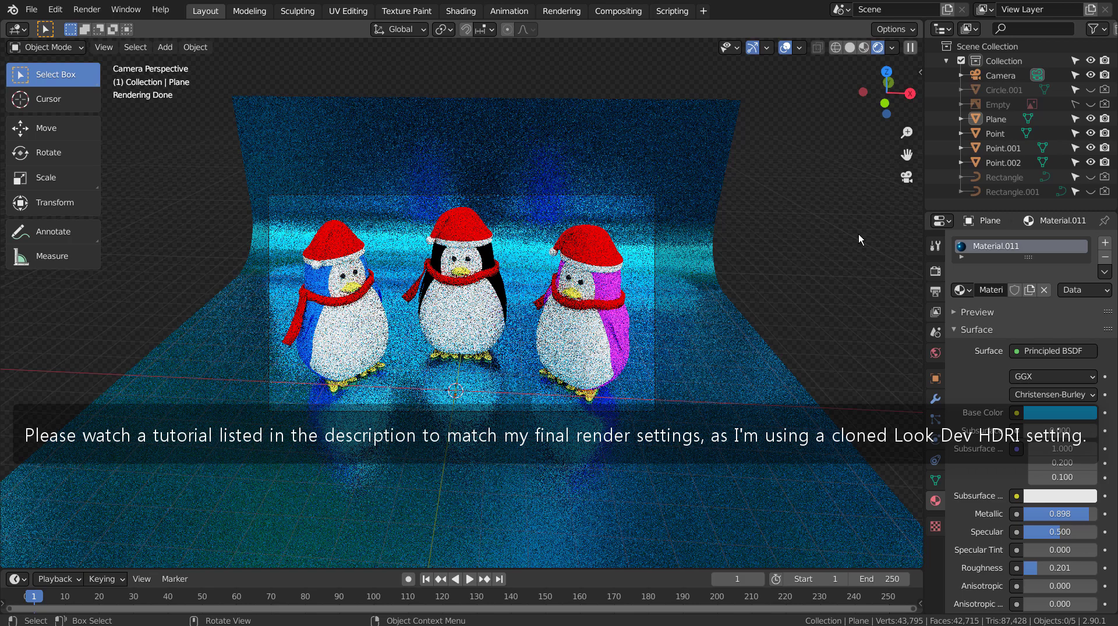
key(shift+`)
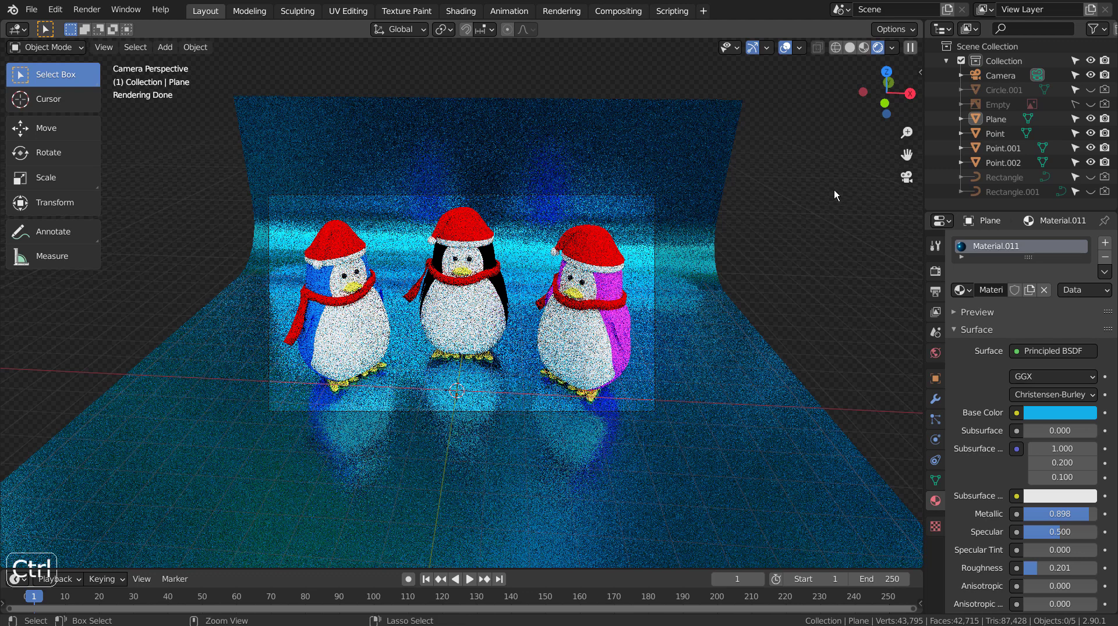
key(ctrl+s)
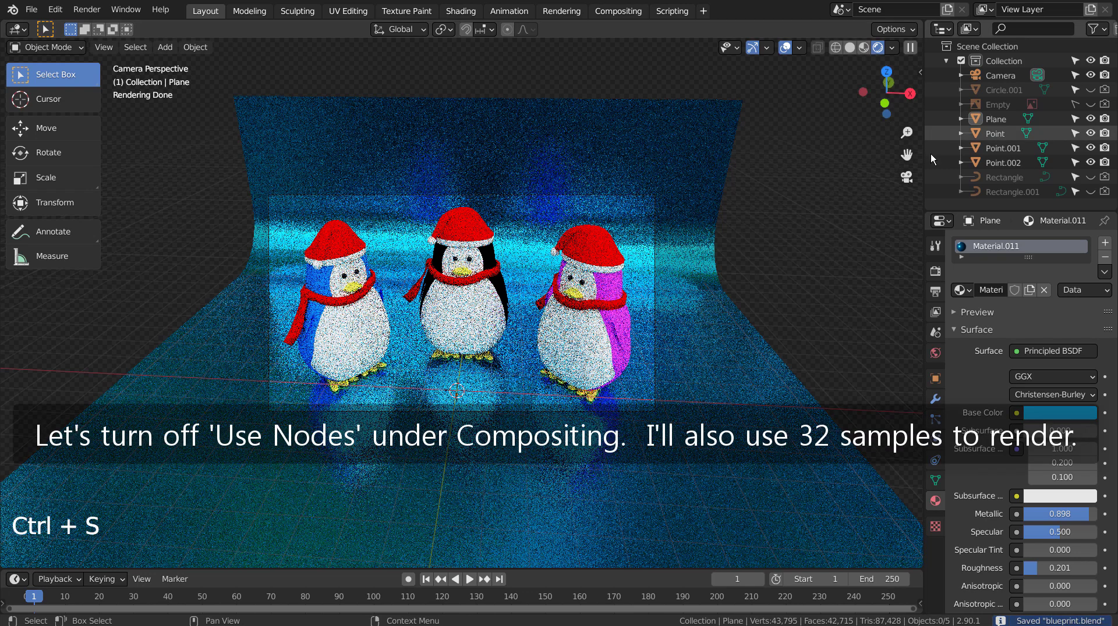
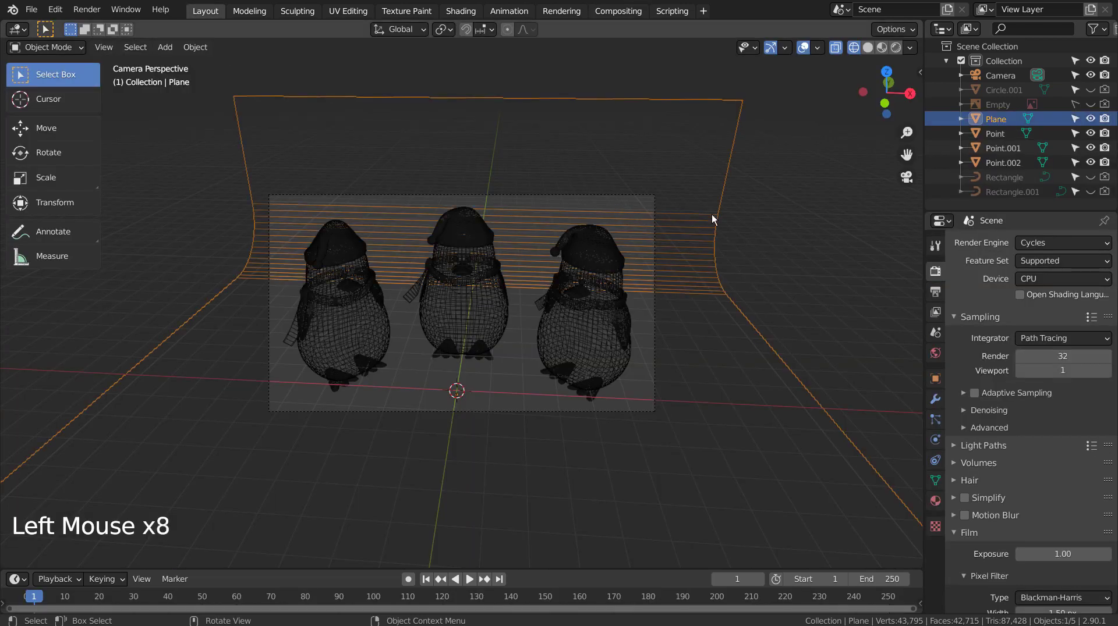
- Deselect the backdrop and save the file with Cycles set to 32 samples
click(749, 245)
key(ctrl+s)
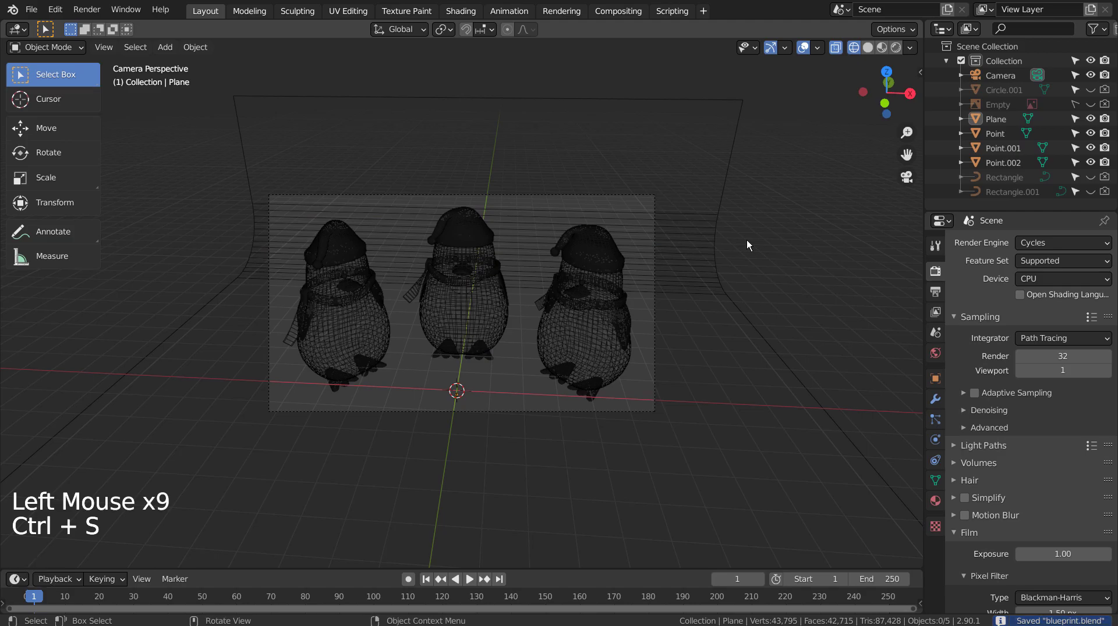